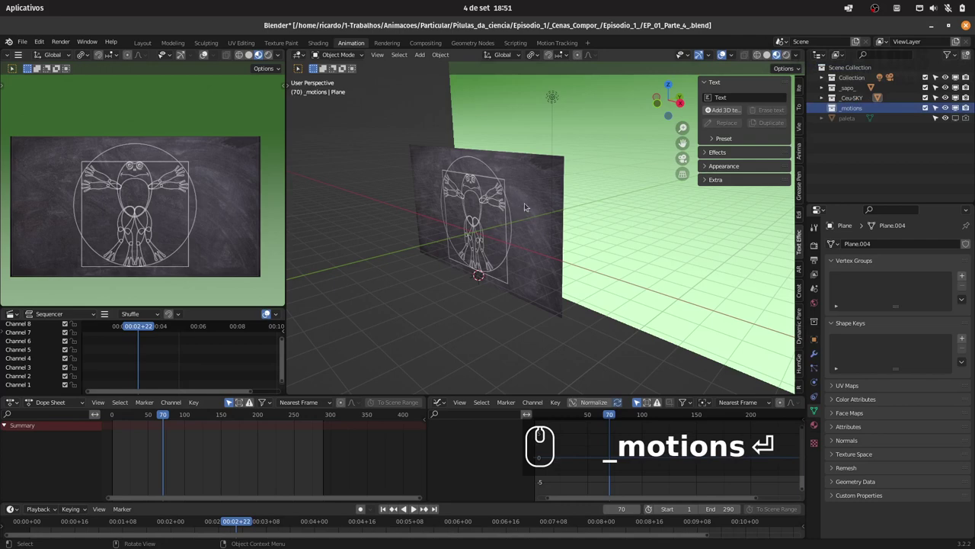
Add a Text object to the _motions collection and move it toward the chalkboard's top-left in front view
{"action": "key", "text": "0"}
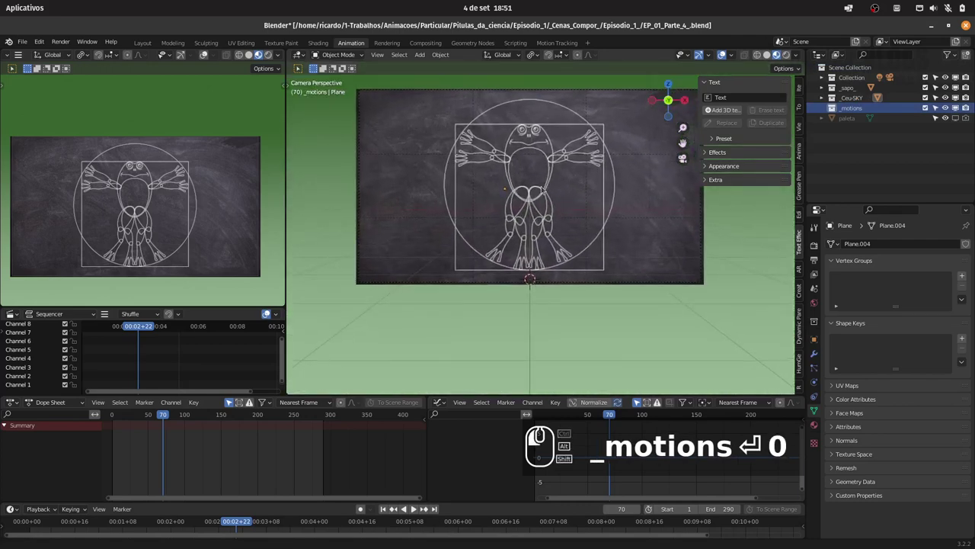
{"action": "left_click_drag", "start_coordinate": [540, 204], "coordinate": [545, 201]}
{"action": "key", "text": "shift+s"}
{"action": "type", "text": "⏎ 0SS"}
{"action": "key", "text": "shift+s"}
{"action": "left_click", "coordinate": [535, 294]}
{"action": "left_click_drag", "start_coordinate": [570, 239], "coordinate": [616, 228]}
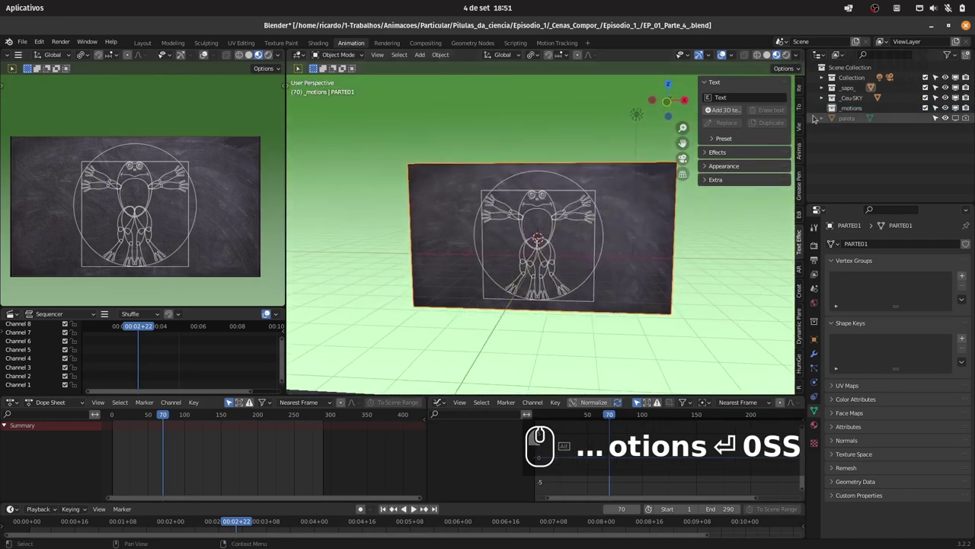
{"action": "type", "text": "1"}
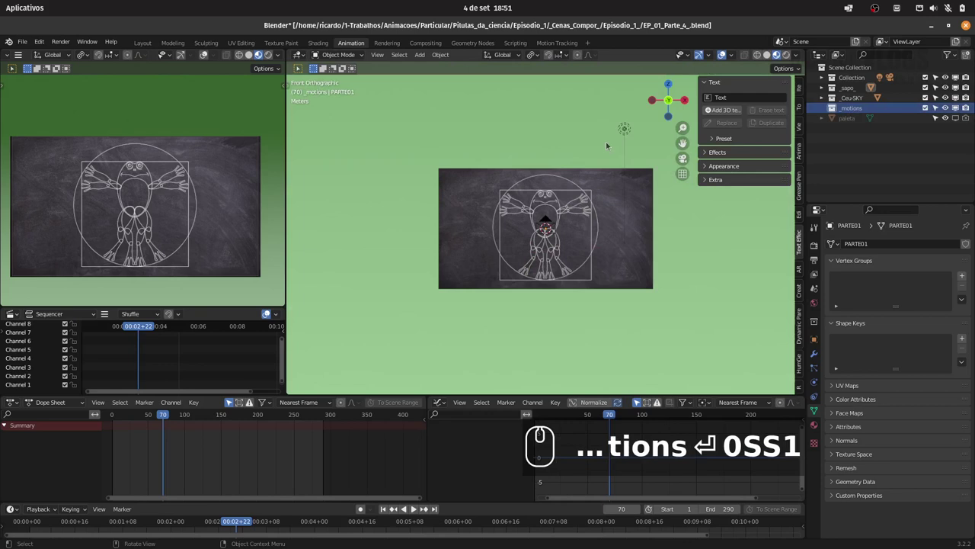
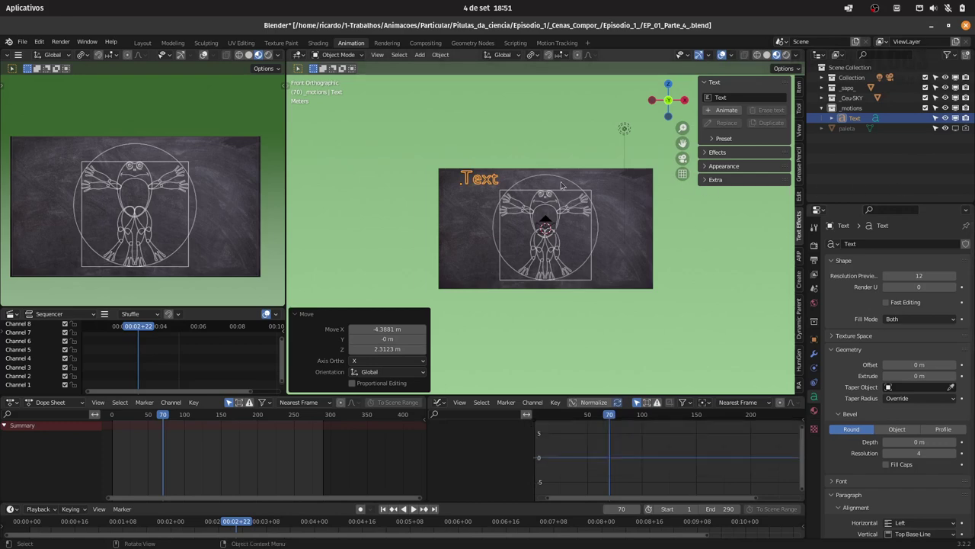
Scale the Text label down and bring it forward along Y so it sits at the board's upper left in camera view
{"action": "left_click_drag", "start_coordinate": [532, 173], "coordinate": [507, 147]}
{"action": "left_click_drag", "start_coordinate": [496, 141], "coordinate": [554, 190]}
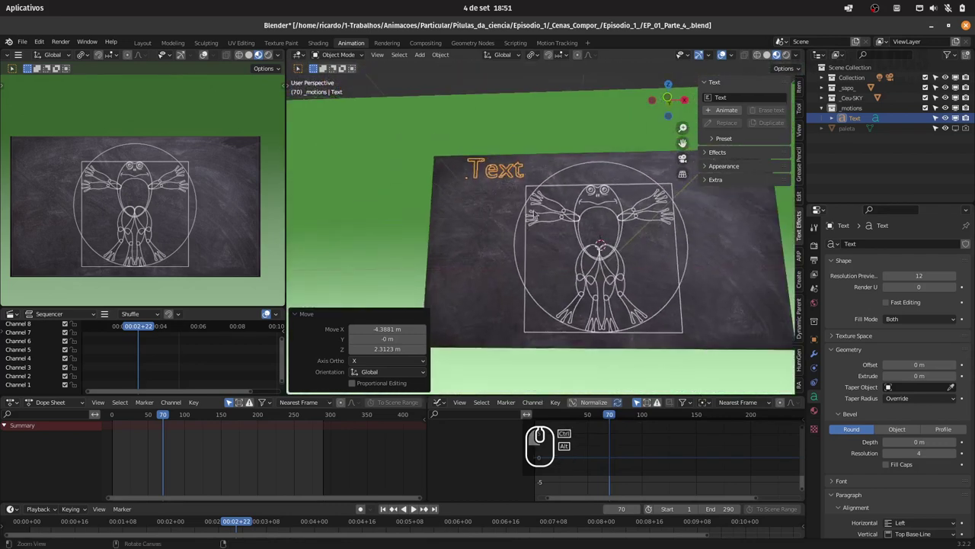
{"action": "left_click", "coordinate": [536, 188]}
{"action": "type", "text": "0"}
{"action": "type", "text": "0"}
{"action": "left_click_drag", "start_coordinate": [562, 215], "coordinate": [574, 204]}
{"action": "type", "text": "s"}
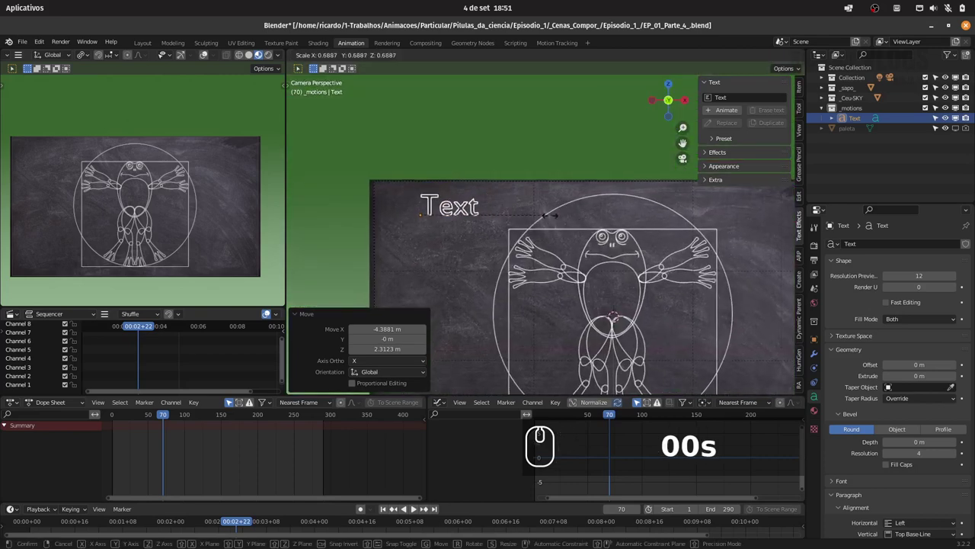
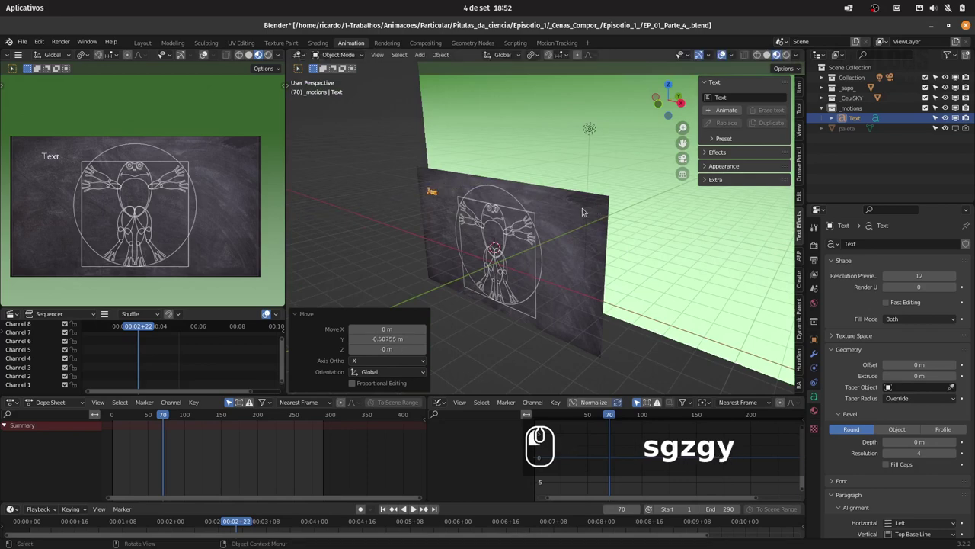
{"action": "type", "text": "0"}
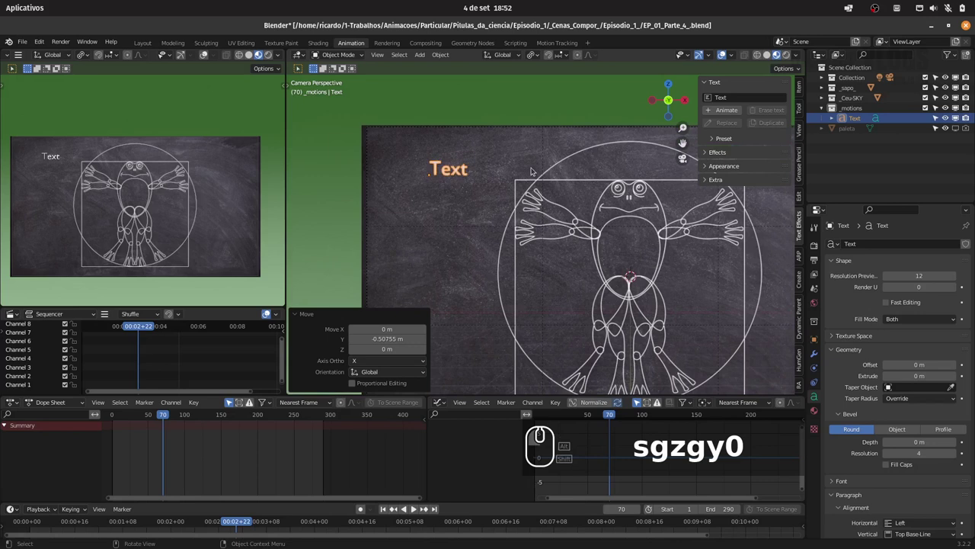
{"action": "key", "text": "Tab"}
Replace the label's wording with 'Olhos' and return to object mode
{"action": "key", "text": "ctrl+a"}
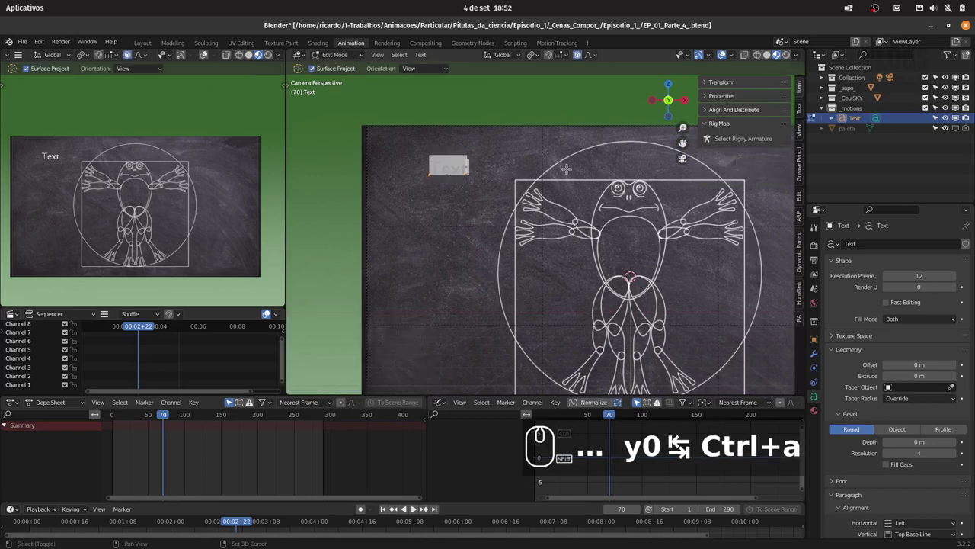
{"action": "type", "text": "lhos"}
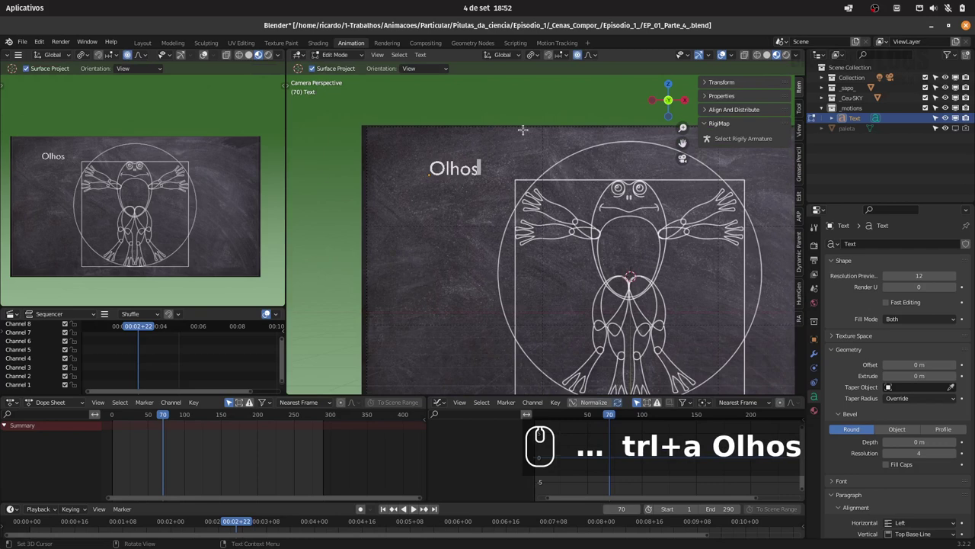
{"action": "key", "text": "Tab"}
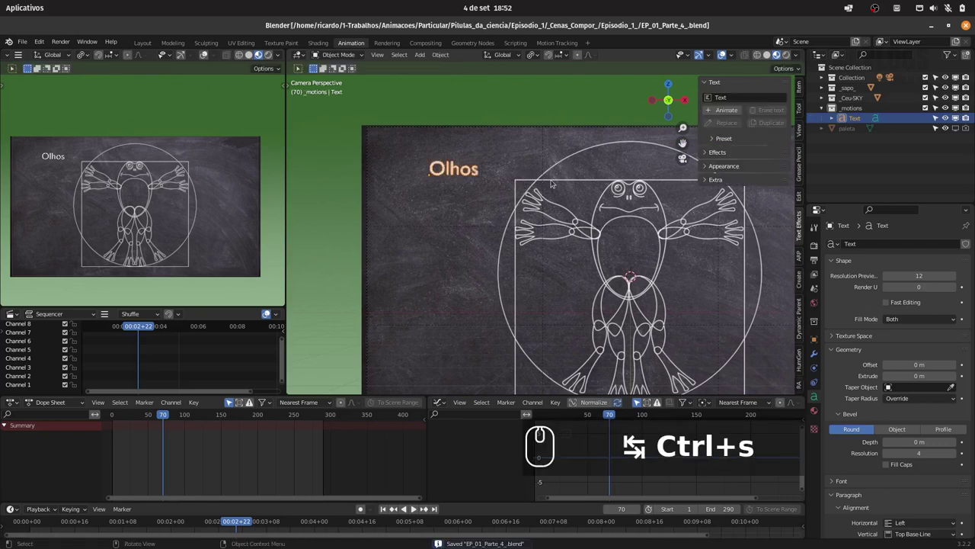
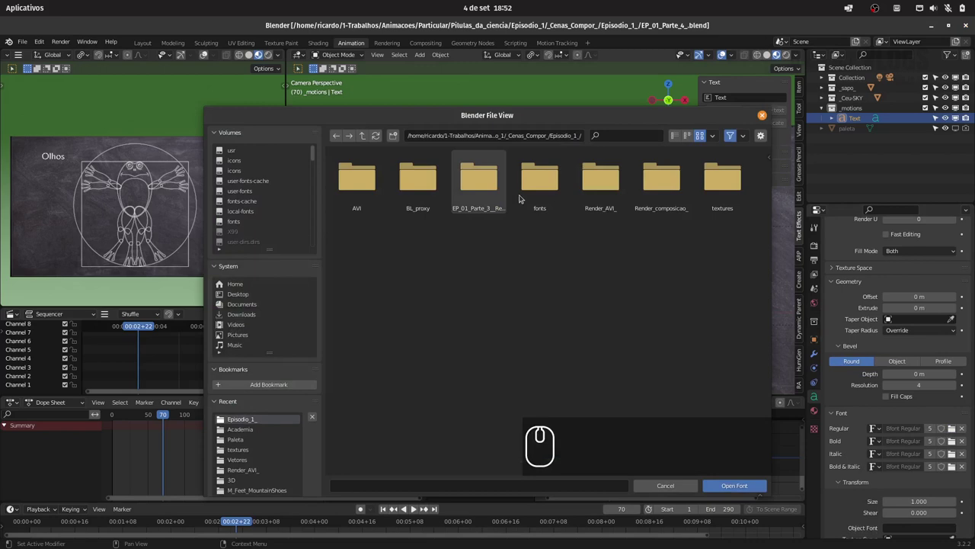
Load the chalk font for the Olhos label, enlarge it and nudge it along X
{"action": "left_click", "coordinate": [358, 165]}
{"action": "left_click_drag", "start_coordinate": [361, 167], "coordinate": [589, 175]}
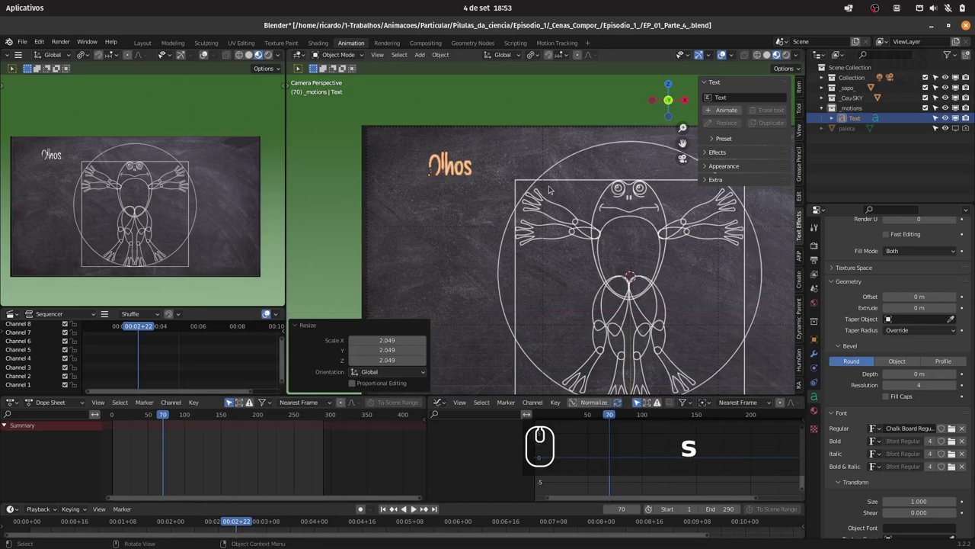
{"action": "type", "text": "sgx"}
{"action": "left_click", "coordinate": [558, 188]}
Raise the label's Resolution Preview and Render U to 24 and save the file
{"action": "left_click_drag", "start_coordinate": [535, 192], "coordinate": [563, 169]}
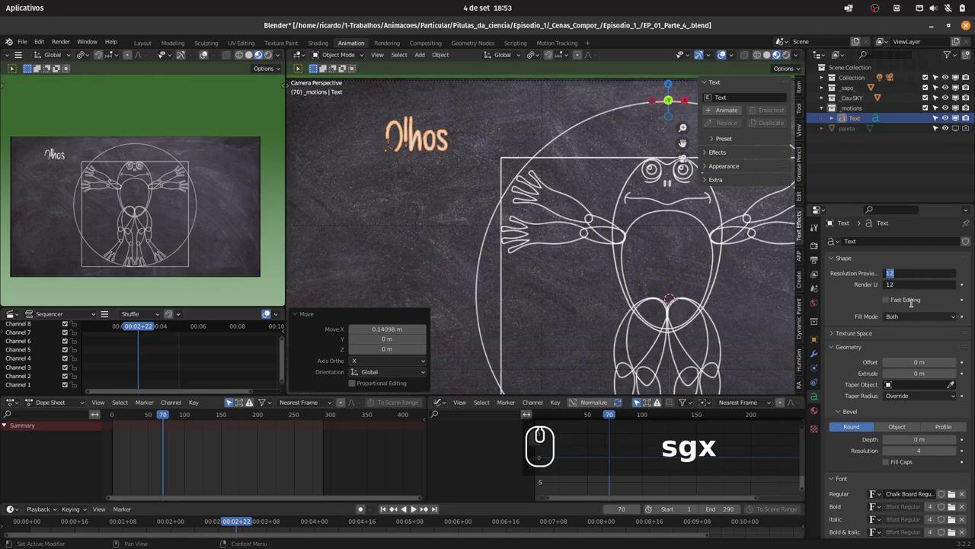
{"action": "type", "text": "24"}
{"action": "key", "text": "Return"}
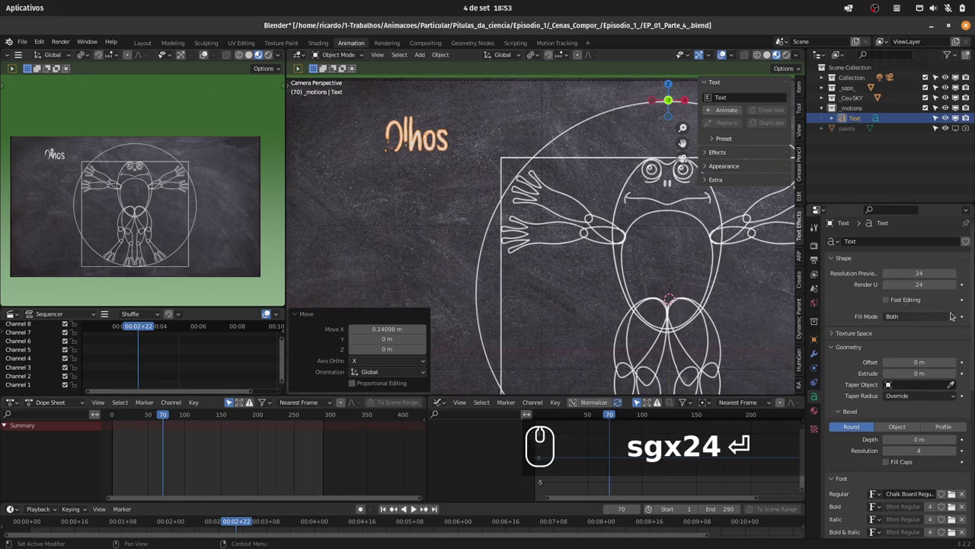
{"action": "key", "text": "ctrl+s"}
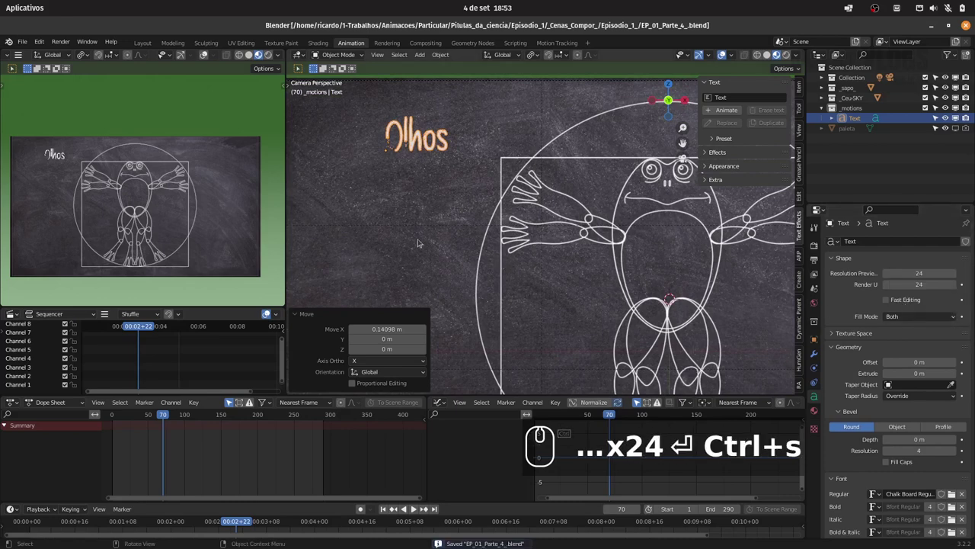
{"action": "left_click_drag", "start_coordinate": [439, 171], "coordinate": [538, 213]}
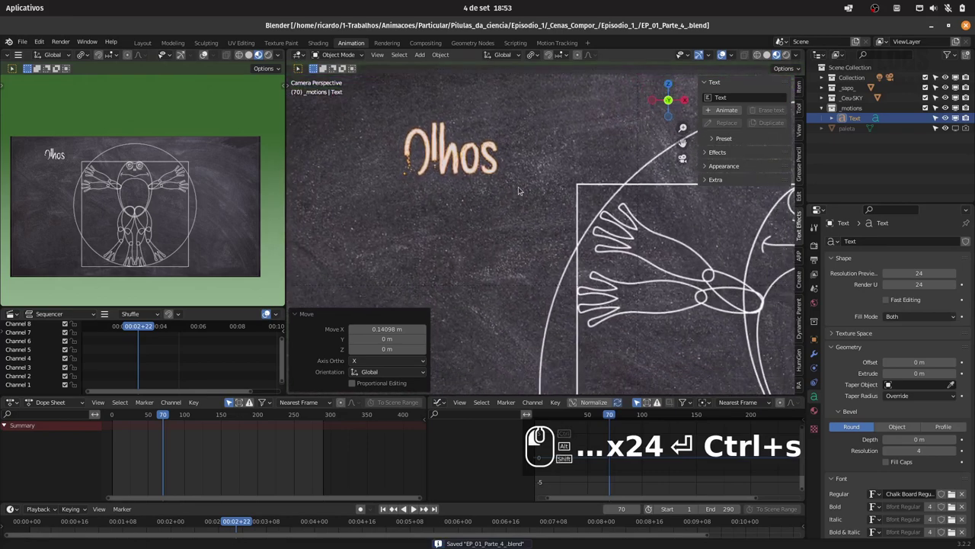
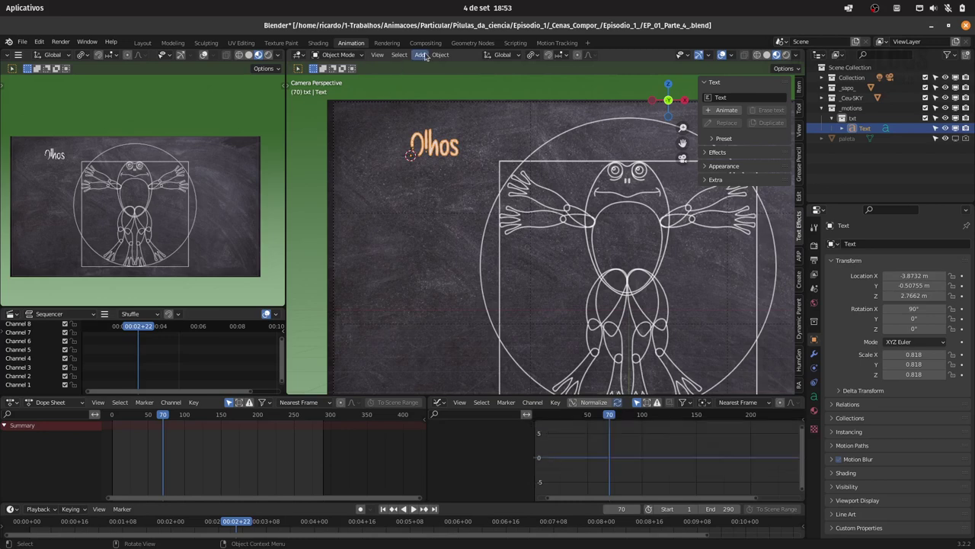
{"action": "left_click", "coordinate": [427, 54]}
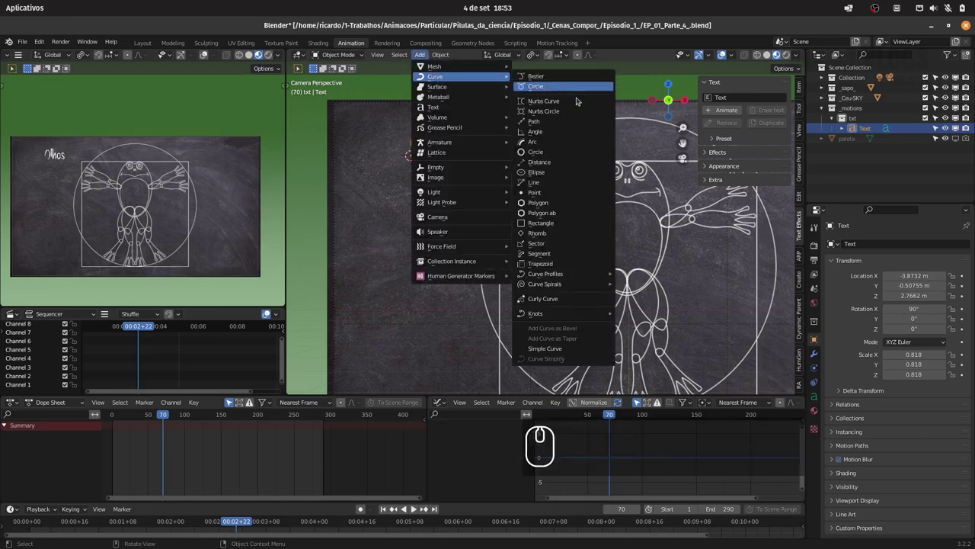
{"action": "left_click", "coordinate": [568, 121]}
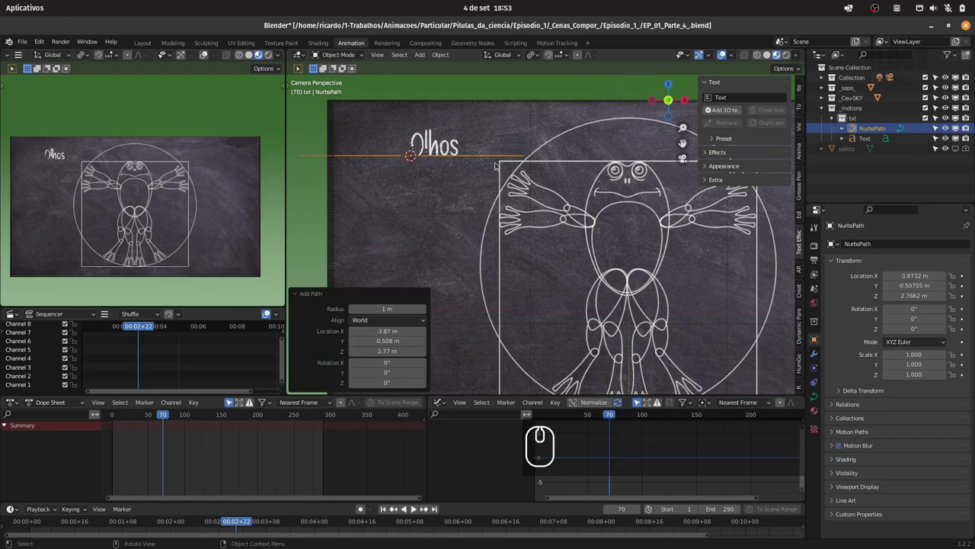
{"action": "key", "text": "Escape"}
{"action": "key", "text": "g"}
{"action": "key", "text": "x"}
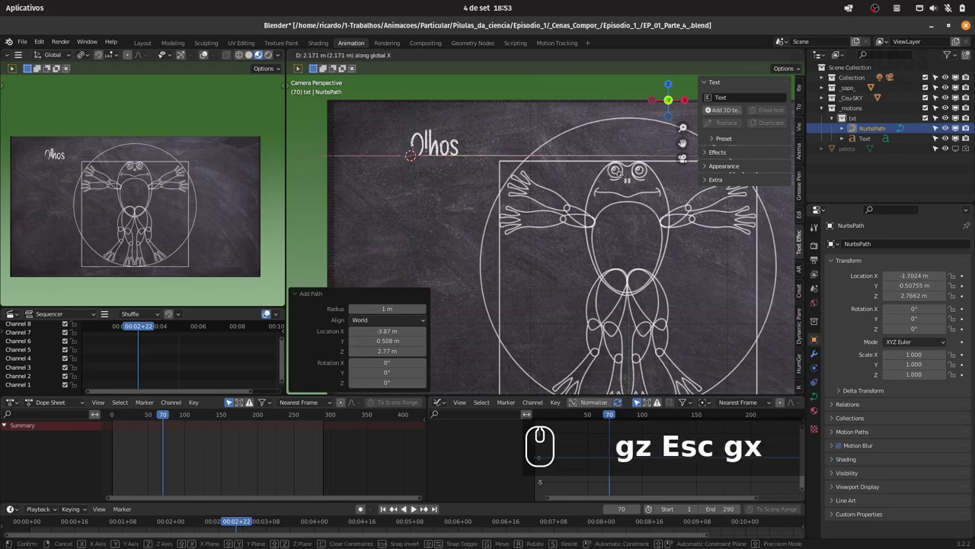
{"action": "left_click", "coordinate": [620, 178]}
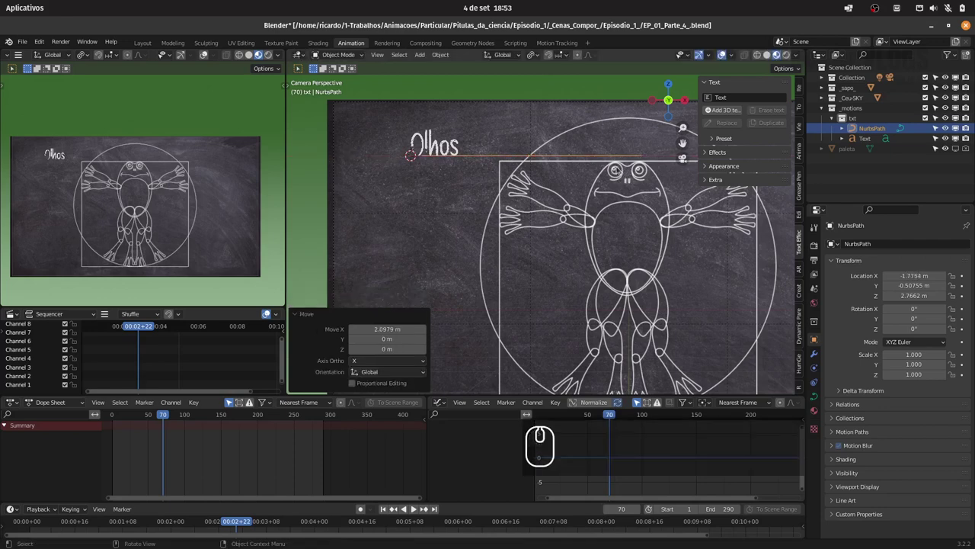
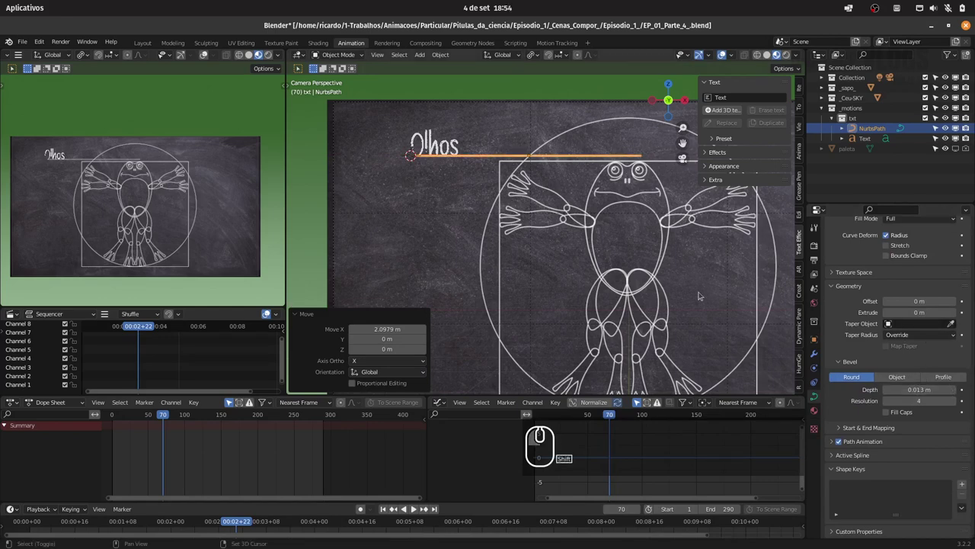
{"action": "left_click_drag", "start_coordinate": [175, 193], "coordinate": [217, 159]}
{"action": "left_click", "coordinate": [179, 164]}
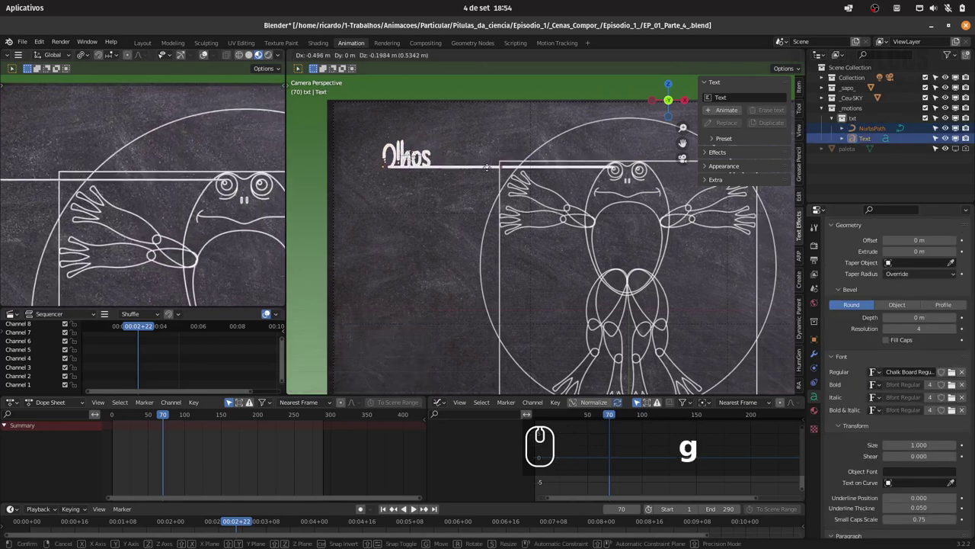
{"action": "left_click", "coordinate": [481, 169]}
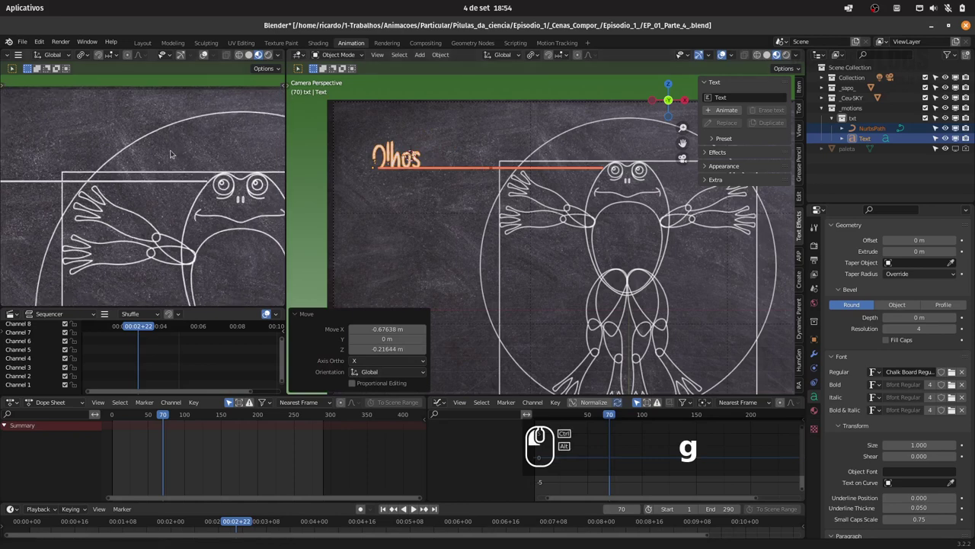
{"action": "left_click_drag", "start_coordinate": [154, 158], "coordinate": [257, 151]}
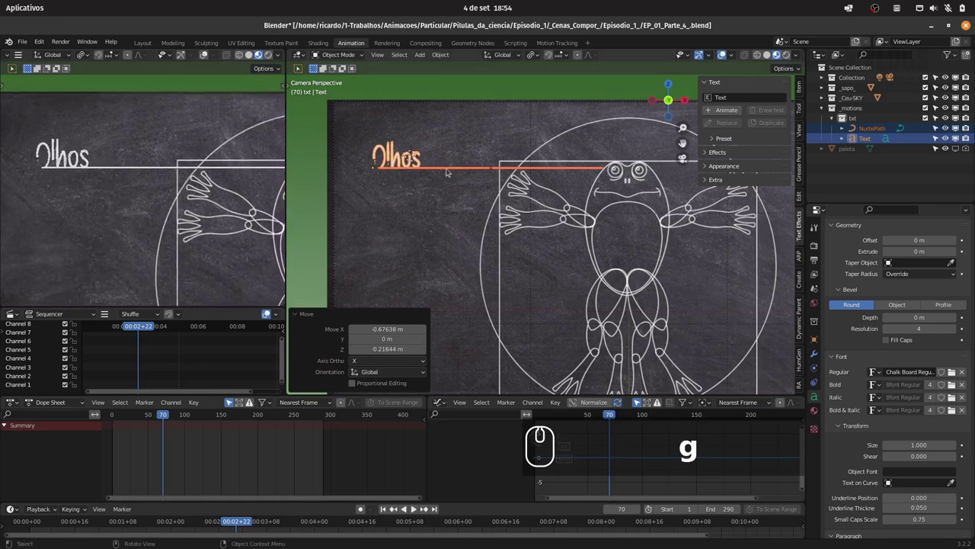
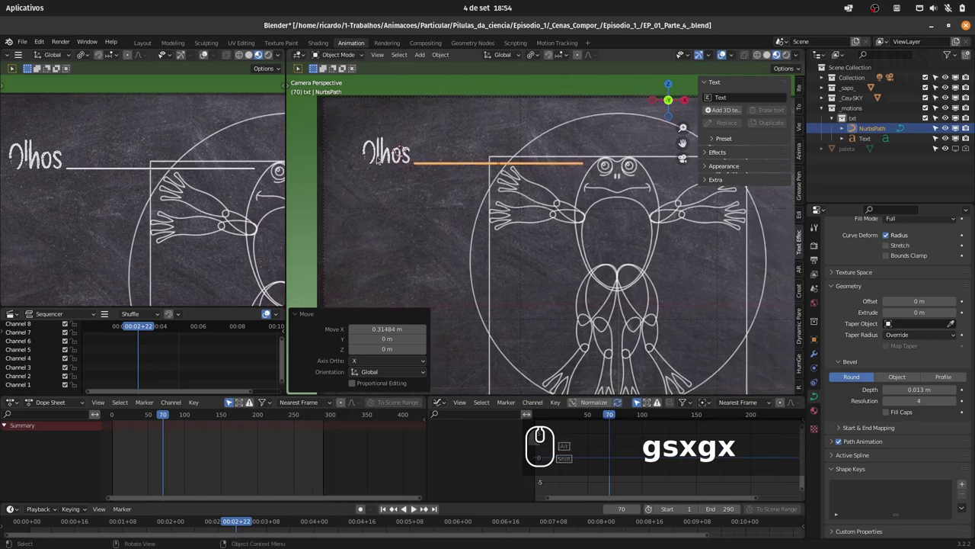
{"action": "left_click", "coordinate": [387, 159]}
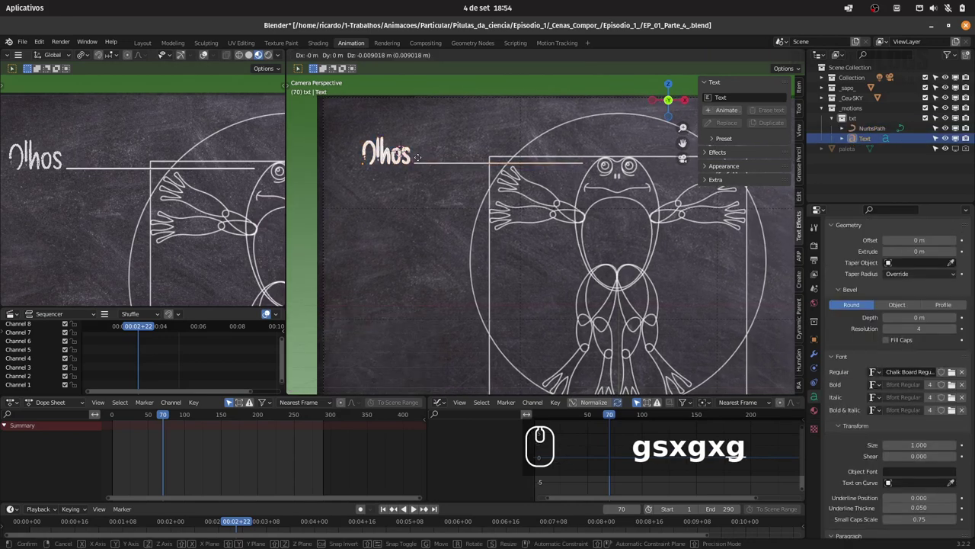
{"action": "left_click", "coordinate": [411, 164]}
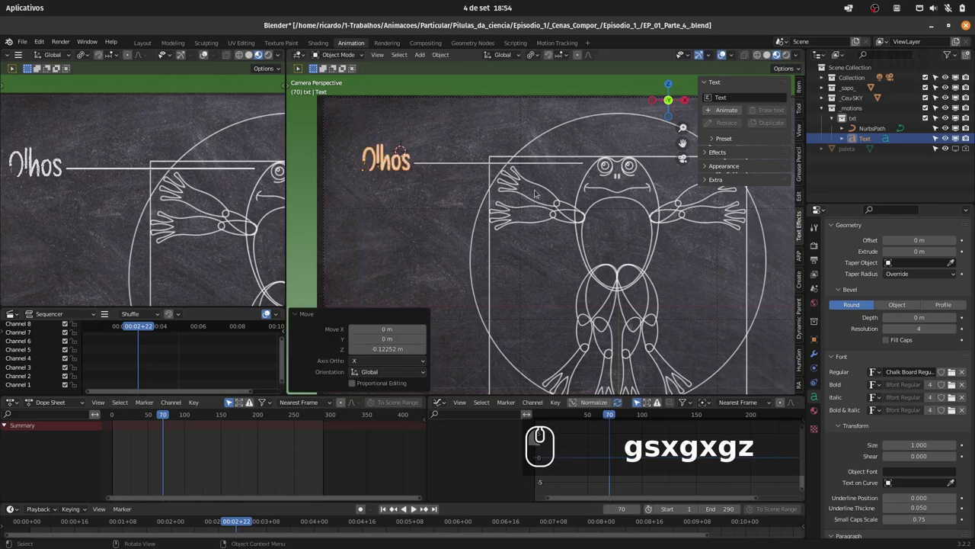
{"action": "left_click_drag", "start_coordinate": [541, 185], "coordinate": [540, 180]}
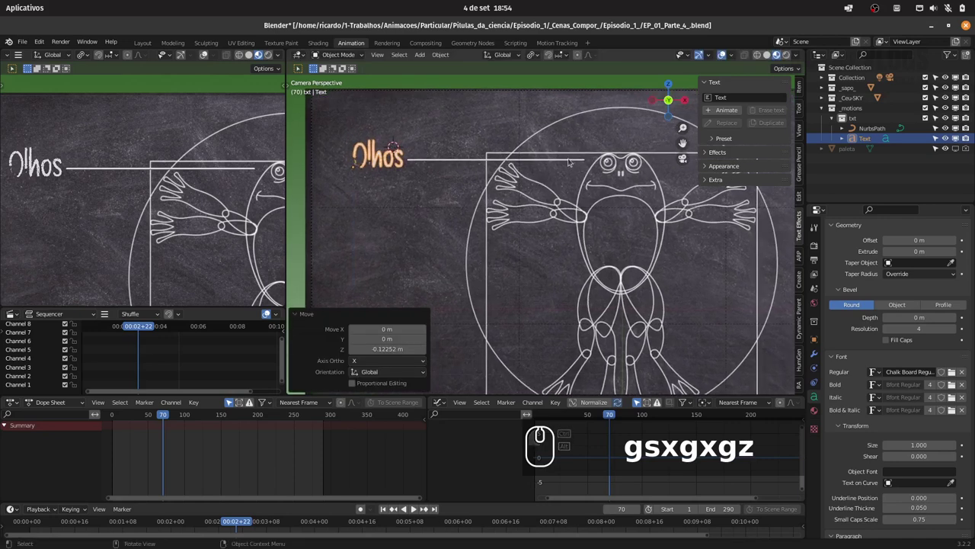
{"action": "left_click", "coordinate": [853, 416]}
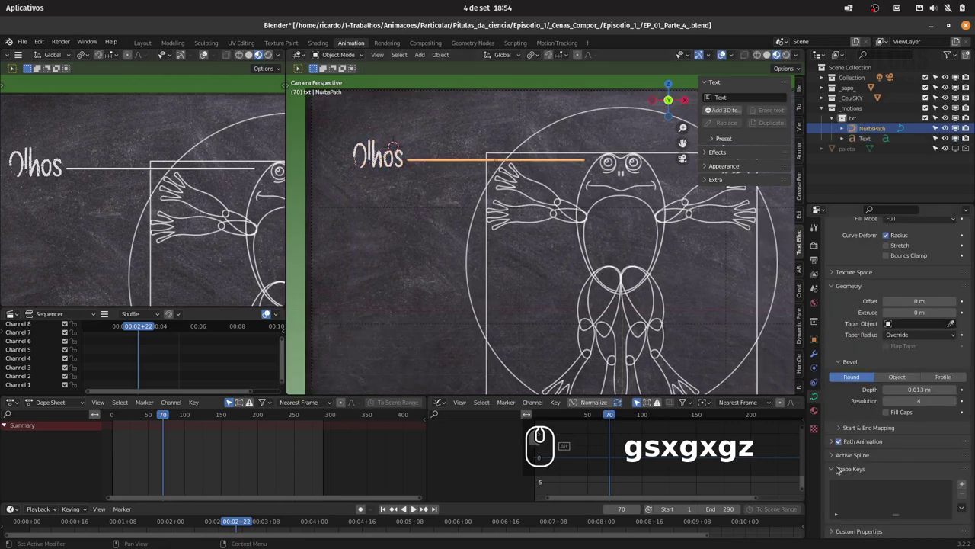
{"action": "left_click", "coordinate": [857, 469]}
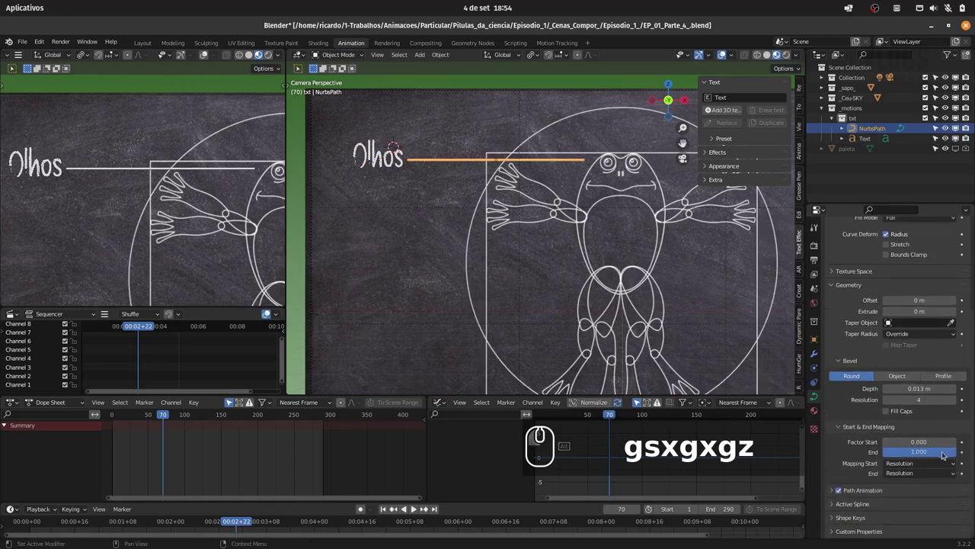
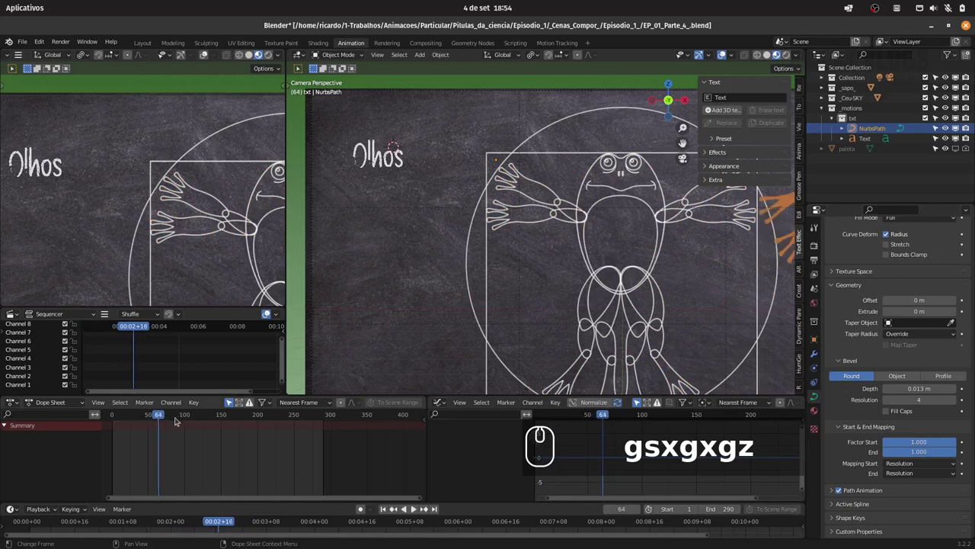
Step through the line animation, zoom in on the frog and select the Olhos Text object for editing
{"action": "key", "text": "Right"}
{"action": "left_click_drag", "start_coordinate": [606, 219], "coordinate": [215, 428]}
{"action": "key", "text": "Right"}
{"action": "key", "text": "Right"}
{"action": "key", "text": "Left"}
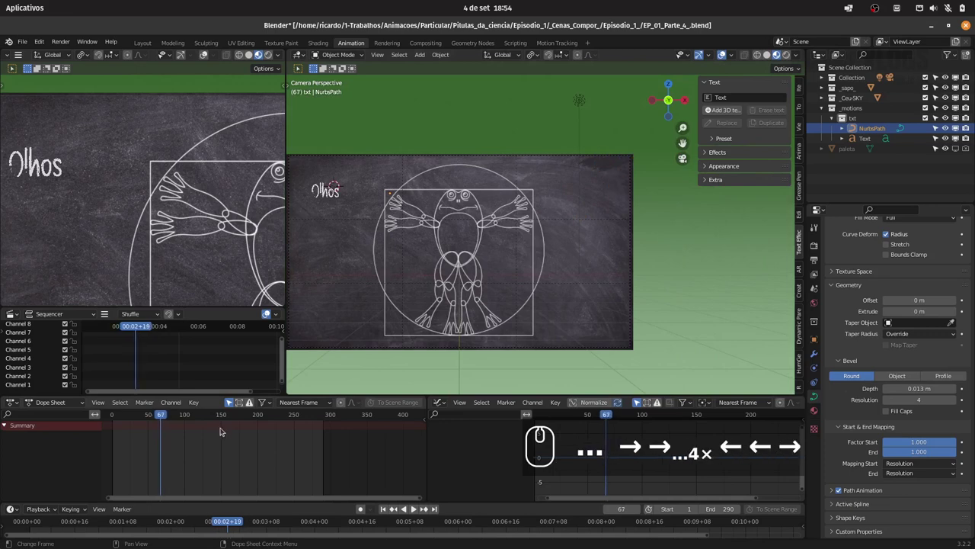
{"action": "left_click_drag", "start_coordinate": [452, 267], "coordinate": [844, 422]}
{"action": "key", "text": "space"}
{"action": "left_click_drag", "start_coordinate": [844, 423], "coordinate": [904, 466]}
{"action": "left_click", "coordinate": [919, 490]}
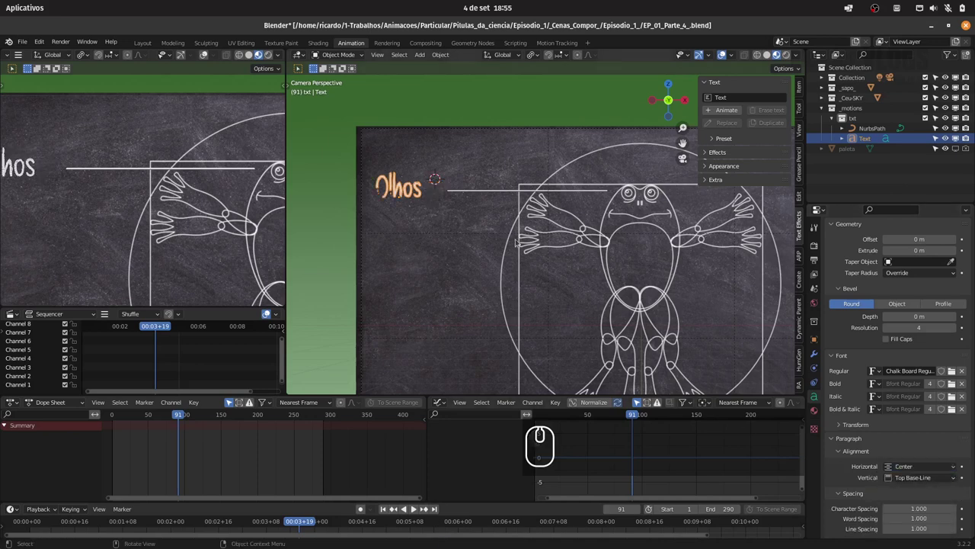
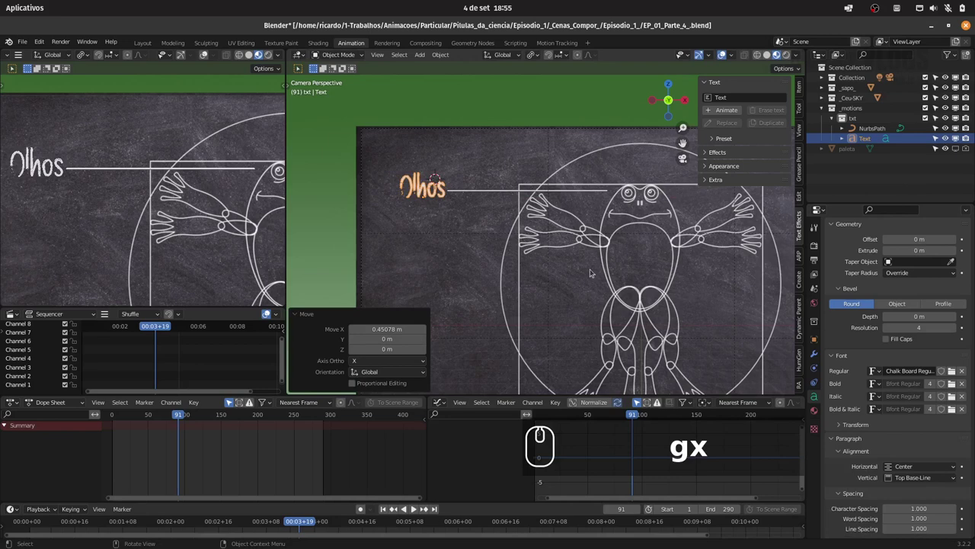
Nudge the Olhos label along X and insert a Location/Scale keyframe at the current frame
{"action": "key", "text": "s"}
{"action": "key", "text": "Escape"}
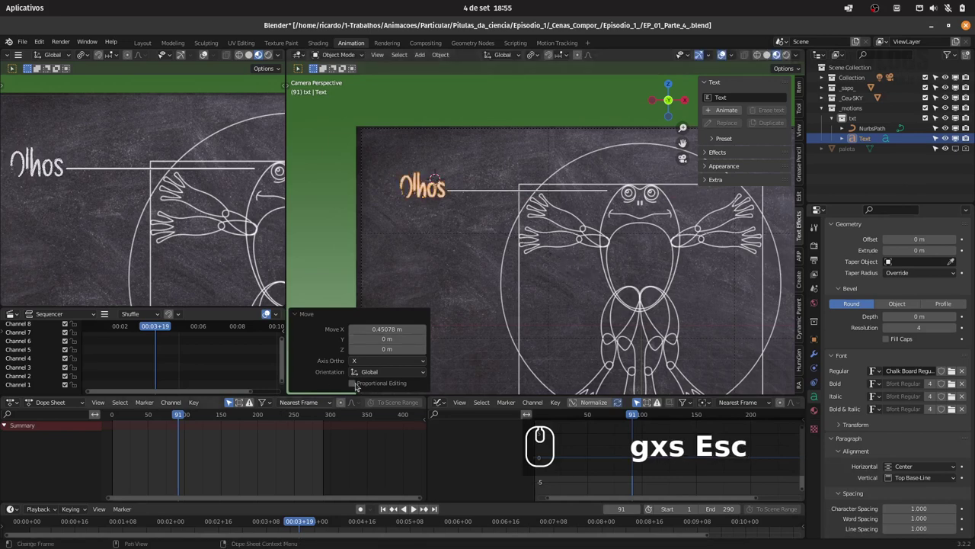
{"action": "left_click_drag", "start_coordinate": [180, 414], "coordinate": [532, 265]}
{"action": "key", "text": "i"}
{"action": "left_click_drag", "start_coordinate": [517, 283], "coordinate": [216, 410]}
Step several frames forward, keyframe the label again and scrub the new animation
{"action": "key", "text": "Right"}
{"action": "key", "text": "Right"}
{"action": "key", "text": "Right"}
{"action": "key", "text": "Right"}
{"action": "key", "text": "Right"}
{"action": "key", "text": "Right"}
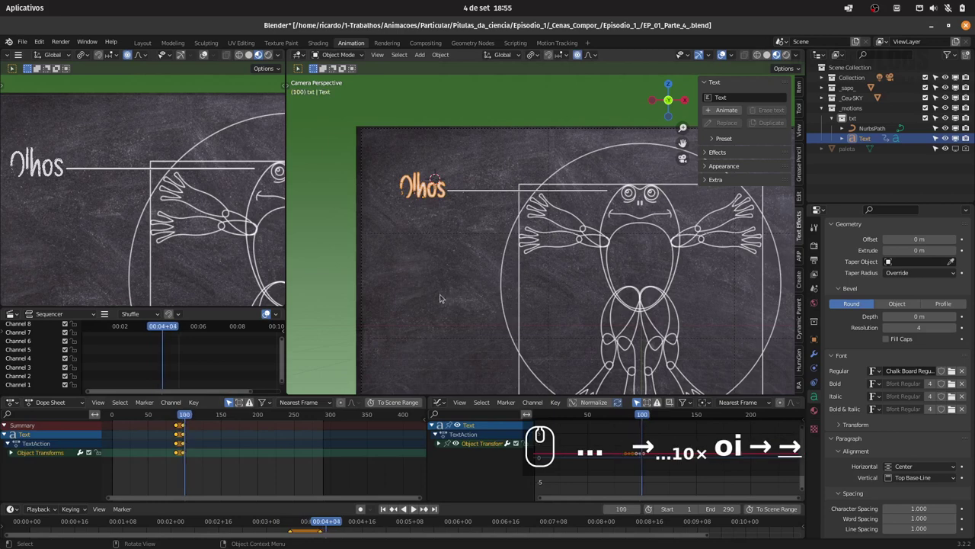
{"action": "type", "text": "oi"}
{"action": "key", "text": "Right"}
{"action": "key", "text": "i"}
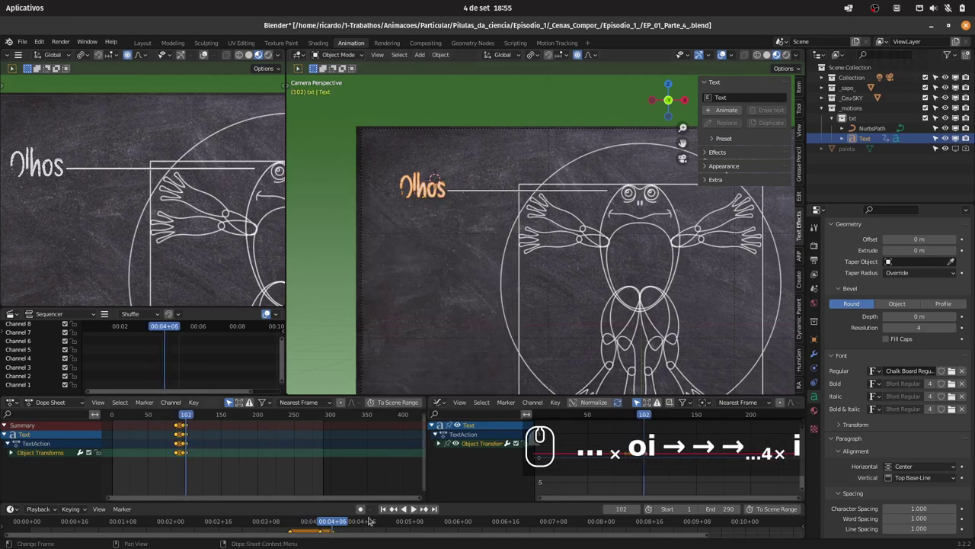
{"action": "left_click_drag", "start_coordinate": [398, 511], "coordinate": [496, 233]}
{"action": "key", "text": "Escape"}
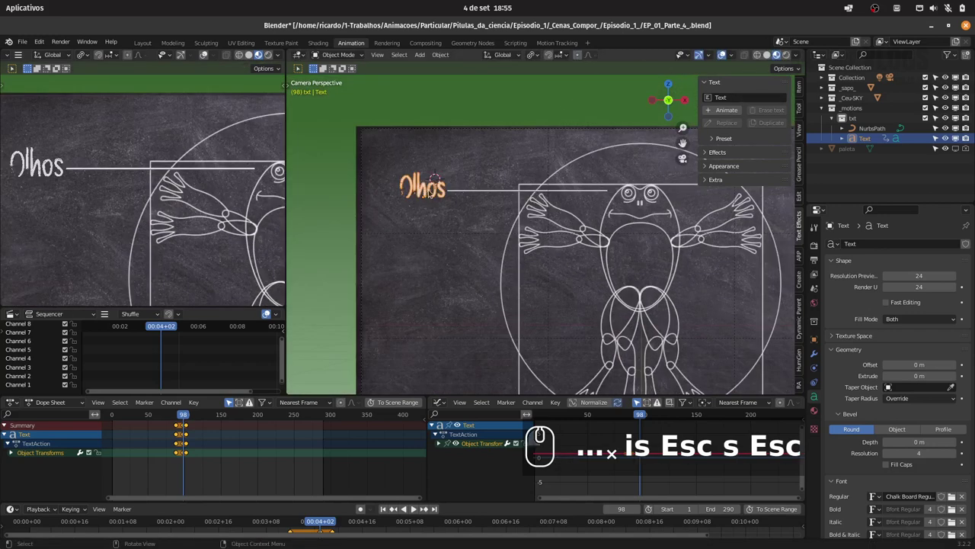
Key a slight overshoot scale (~1.08) for the label, then scale it to 0 and key that too
{"action": "key", "text": "s"}
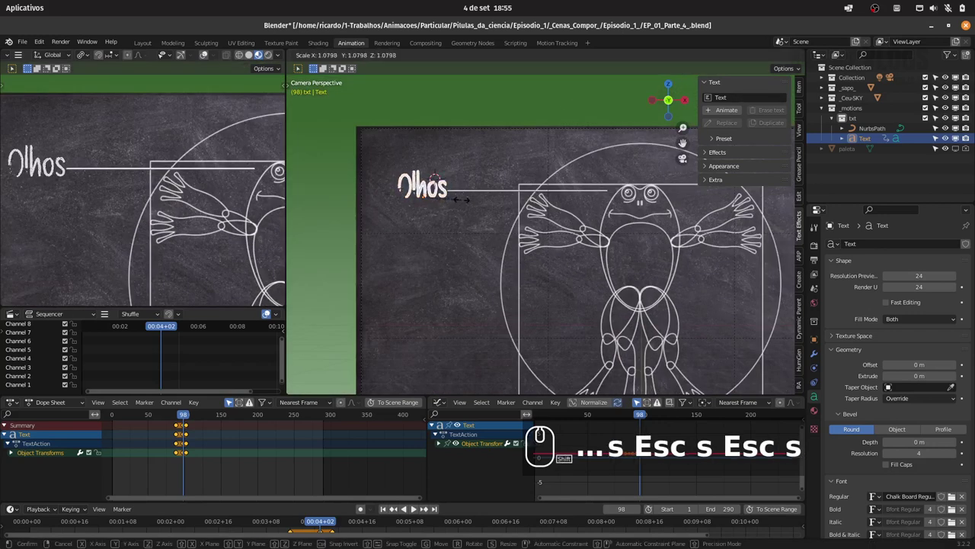
{"action": "left_click", "coordinate": [468, 202]}
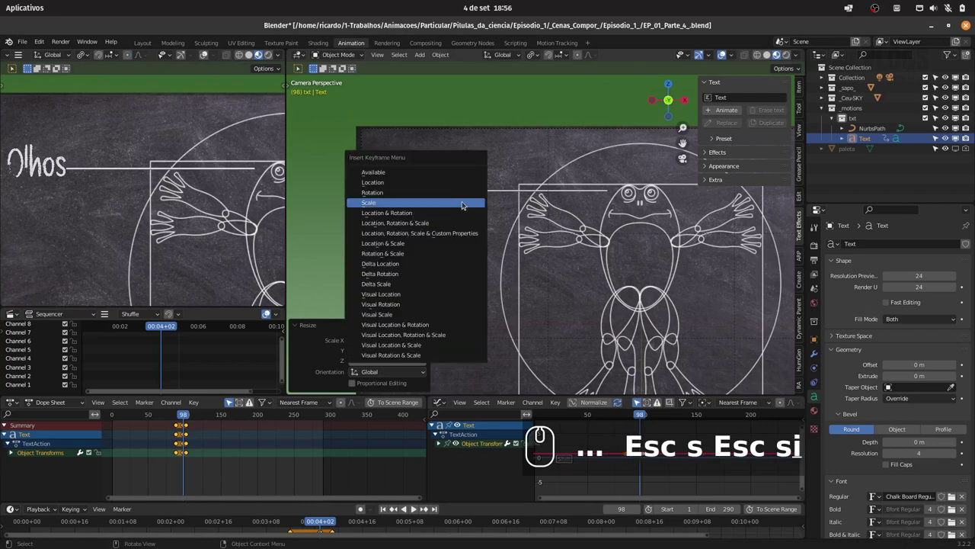
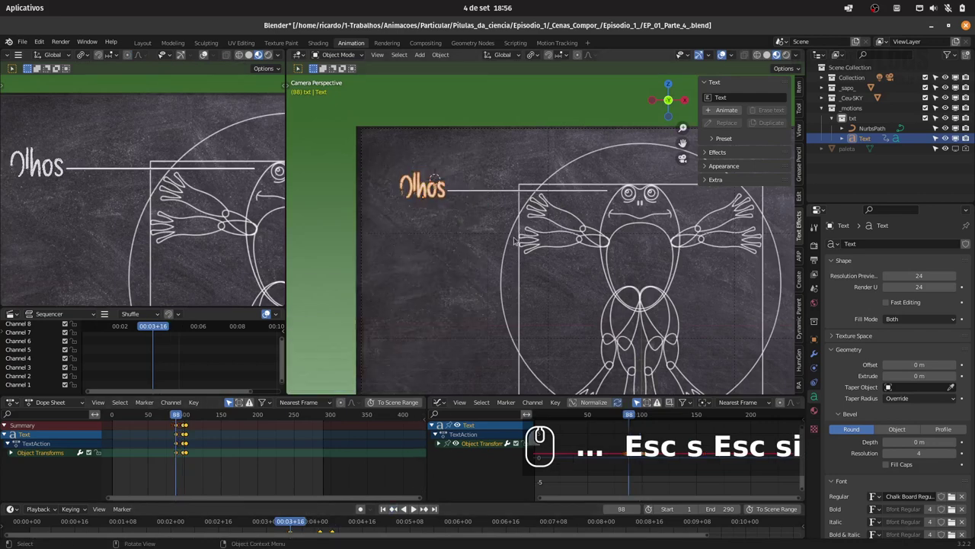
{"action": "key", "text": "s"}
{"action": "type", "text": "sis0"}
{"action": "key", "text": "Return"}
{"action": "key", "text": "i"}
{"action": "left_click", "coordinate": [513, 239]}
Play back and scrub the timeline to check the label growing in after its line
{"action": "left_click_drag", "start_coordinate": [178, 417], "coordinate": [168, 419]}
{"action": "key", "text": "space"}
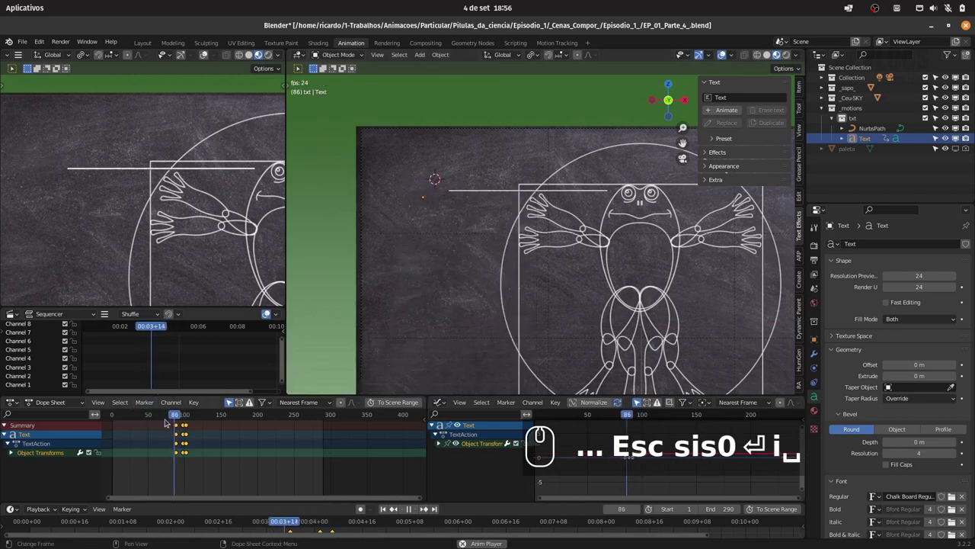
{"action": "key", "text": "space"}
{"action": "left_click_drag", "start_coordinate": [158, 416], "coordinate": [169, 416]}
{"action": "key", "text": "space"}
{"action": "key", "text": "space"}
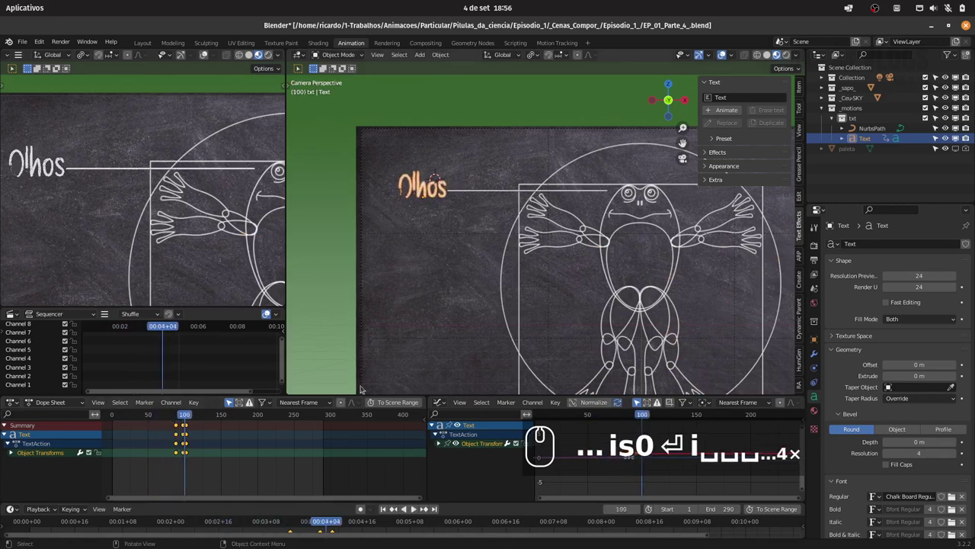
{"action": "left_click_drag", "start_coordinate": [479, 193], "coordinate": [185, 445]}
Shift the NurbsPath line's keyframes 5 frames earlier with G -5 in the Dope Sheet
{"action": "type", "text": "is0"}
{"action": "key", "text": "g"}
{"action": "key", "text": "-"}
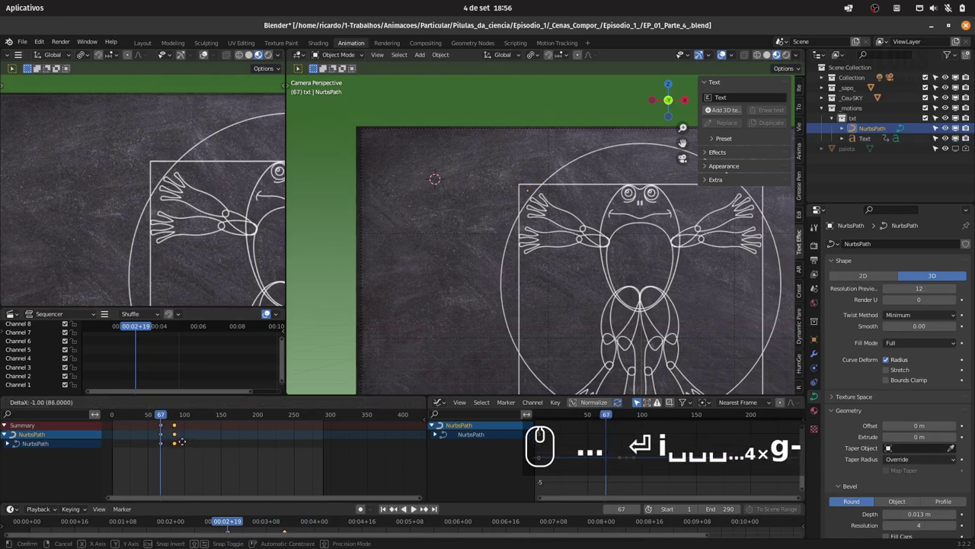
{"action": "type", "text": "g-5"}
{"action": "left_click_drag", "start_coordinate": [161, 420], "coordinate": [266, 479]}
{"action": "left_click_drag", "start_coordinate": [210, 411], "coordinate": [292, 446]}
{"action": "type", "text": "-5"}
{"action": "key", "text": "a"}
Shift the Olhos label's keyframes earlier as well and play back to check the timing
{"action": "key", "text": "g"}
{"action": "type", "text": "␣␣ag"}
{"action": "left_click_drag", "start_coordinate": [206, 413], "coordinate": [221, 418]}
{"action": "key", "text": "space"}
{"action": "key", "text": "space"}
{"action": "key", "text": "g"}
{"action": "left_click", "coordinate": [266, 438]}
{"action": "left_click_drag", "start_coordinate": [216, 419], "coordinate": [231, 424]}
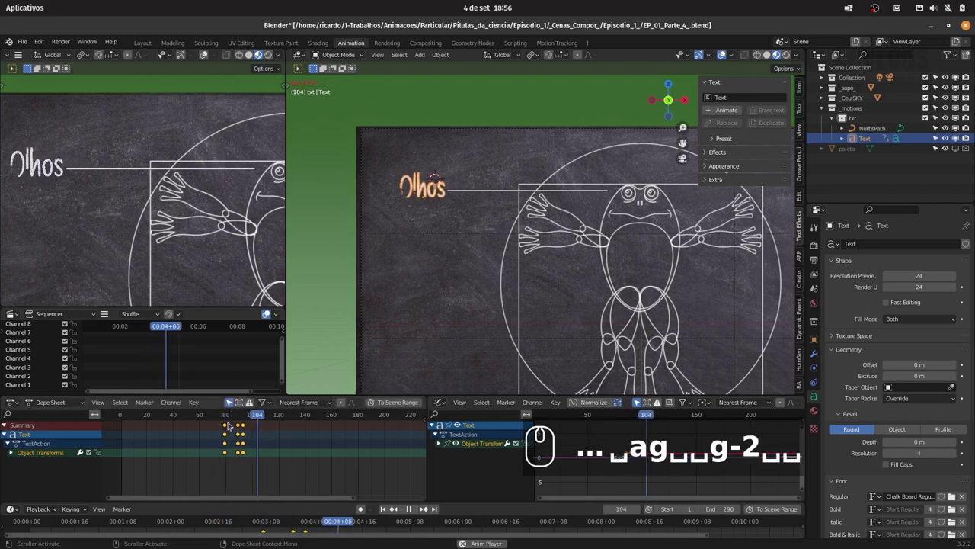
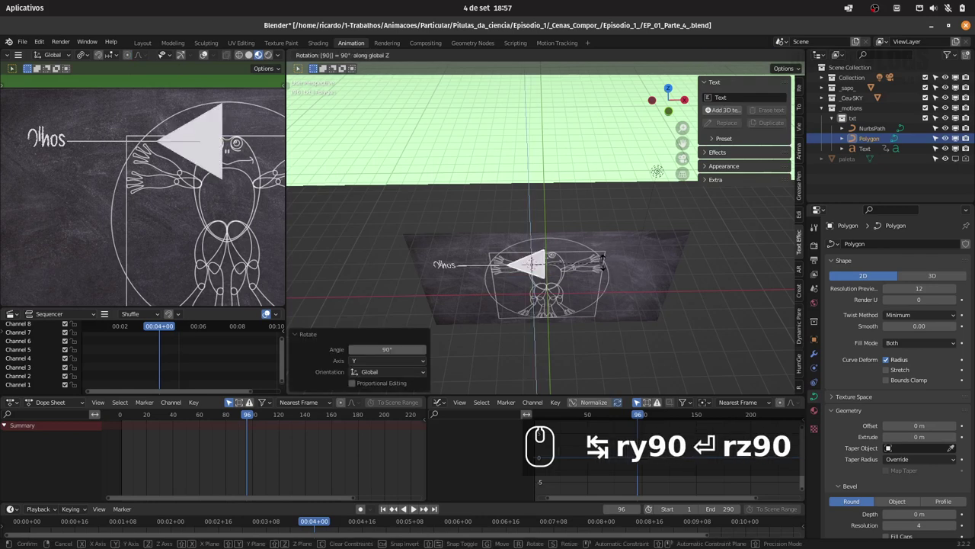
Rotate the triangle Polygon -90° on Z so it points right
{"action": "key", "text": "Escape"}
{"action": "key", "text": "r"}
{"action": "key", "text": "BackSpace"}
{"action": "type", "text": "-90"}
{"action": "key", "text": "Return"}
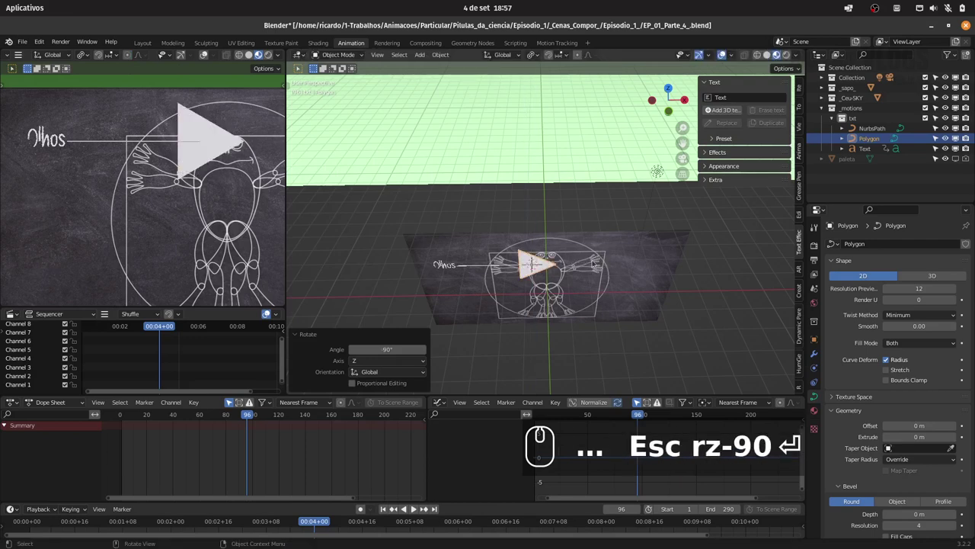
In camera view, scale the triangle to about 0.15 as a small arrowhead at the line's end
{"action": "left_click_drag", "start_coordinate": [596, 257], "coordinate": [679, 254]}
{"action": "key", "text": "0"}
{"action": "key", "text": "s"}
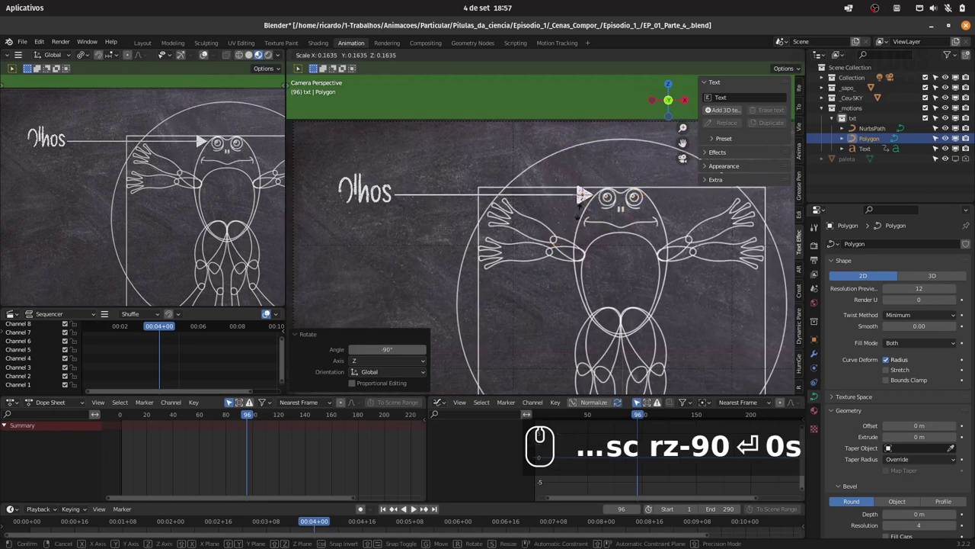
{"action": "left_click", "coordinate": [583, 212]}
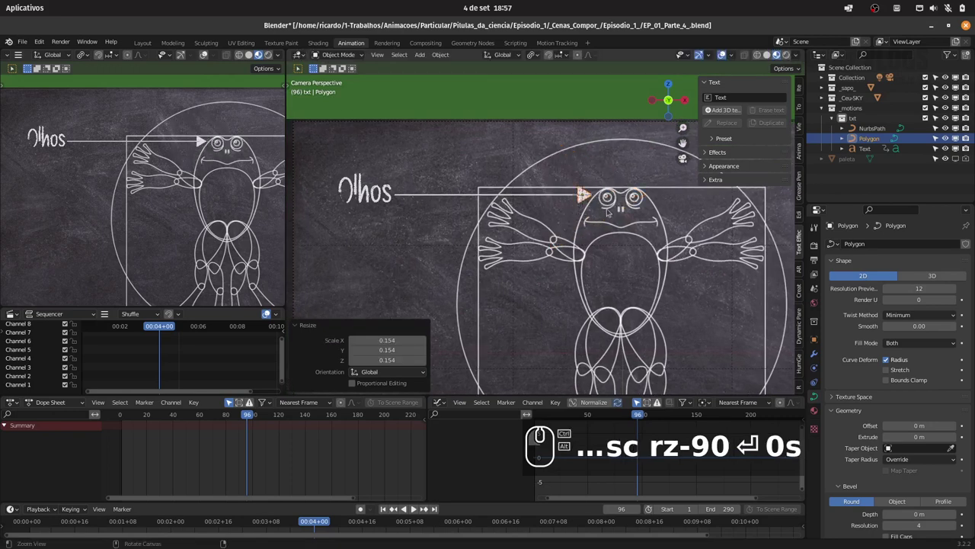
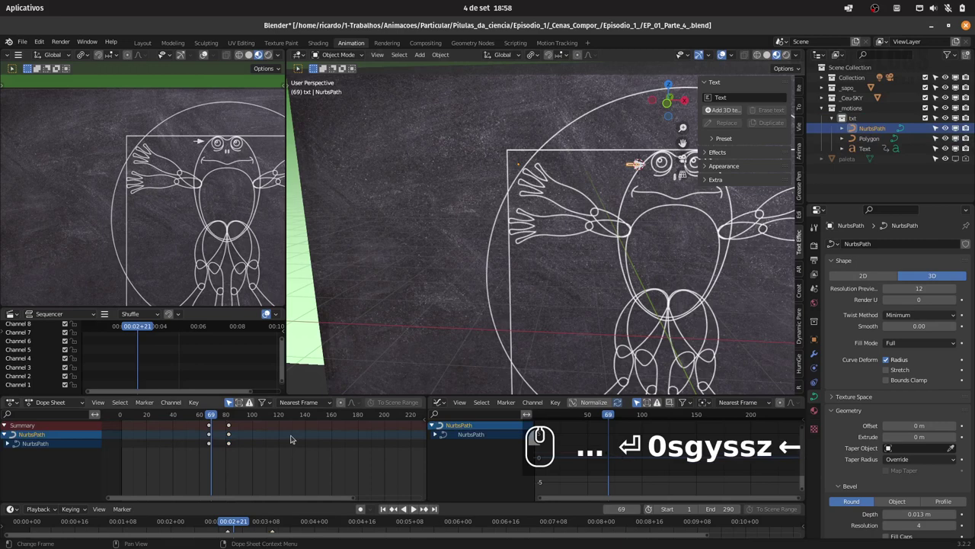
Insert a Scale keyframe for the arrowhead at frame 64
{"action": "key", "text": "Left"}
{"action": "left_click_drag", "start_coordinate": [301, 435], "coordinate": [487, 357]}
{"action": "key", "text": "Left"}
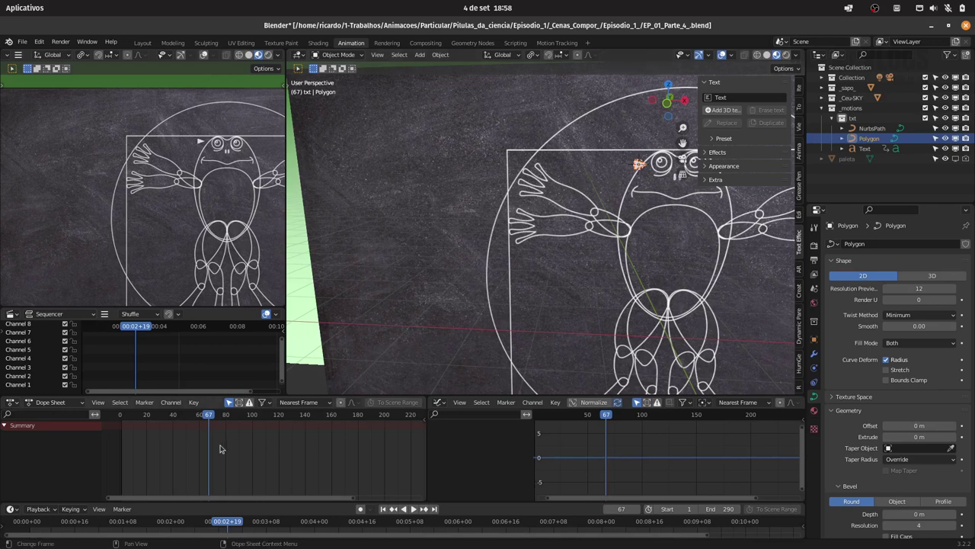
{"action": "key", "text": "i"}
{"action": "left_click", "coordinate": [638, 240]}
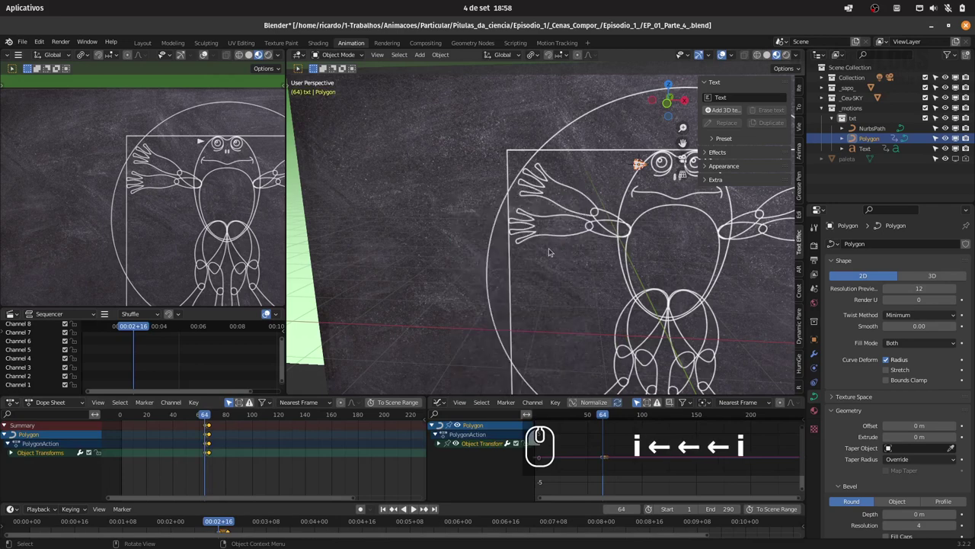
Four frames earlier, scale the arrowhead to 0 and keyframe it
{"action": "key", "text": "Left"}
{"action": "key", "text": "Left"}
{"action": "key", "text": "Left"}
{"action": "key", "text": "i"}
{"action": "left_click", "coordinate": [618, 221]}
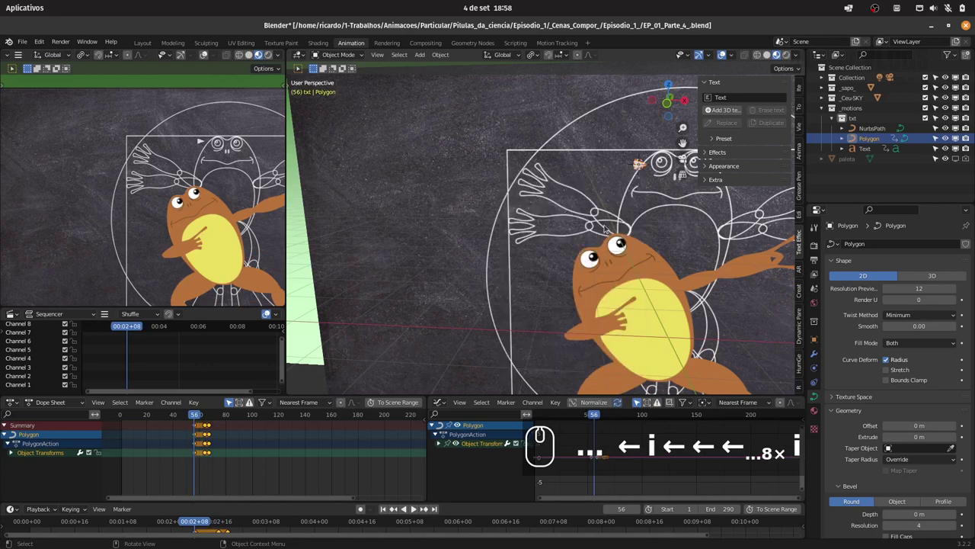
{"action": "key", "text": "s"}
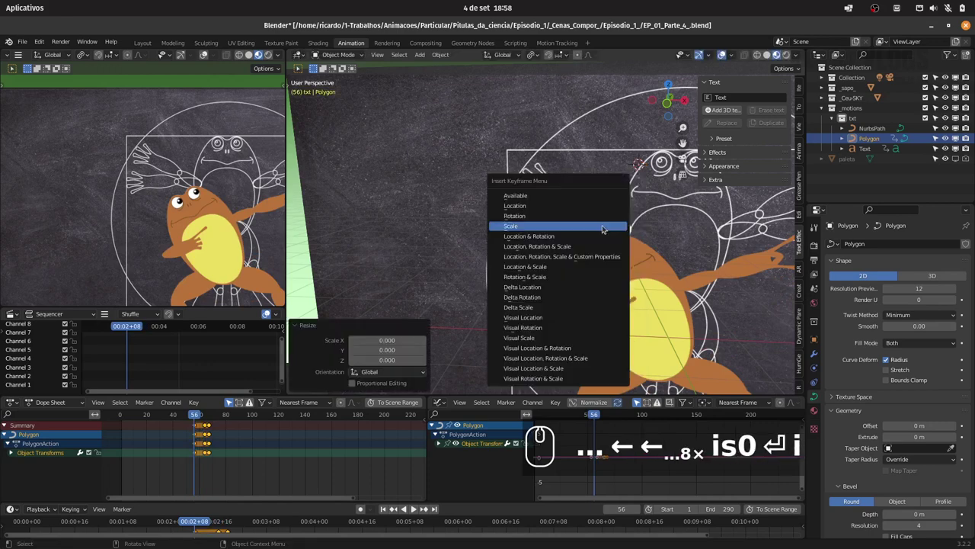
{"action": "left_click", "coordinate": [609, 228]}
At a later frame, key a ~1.1 overshoot scale for the arrowhead
{"action": "left_click", "coordinate": [427, 508]}
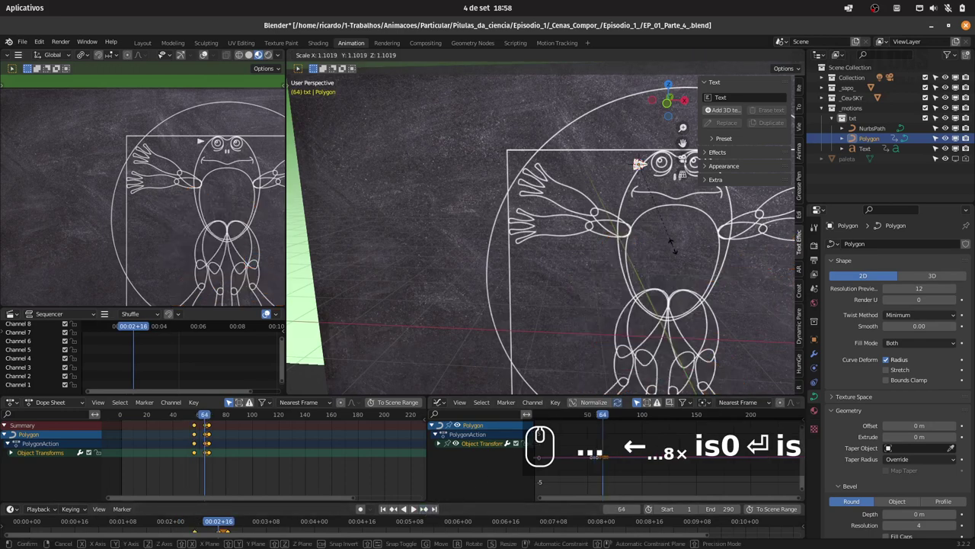
{"action": "left_click", "coordinate": [678, 247]}
{"action": "key", "text": "i"}
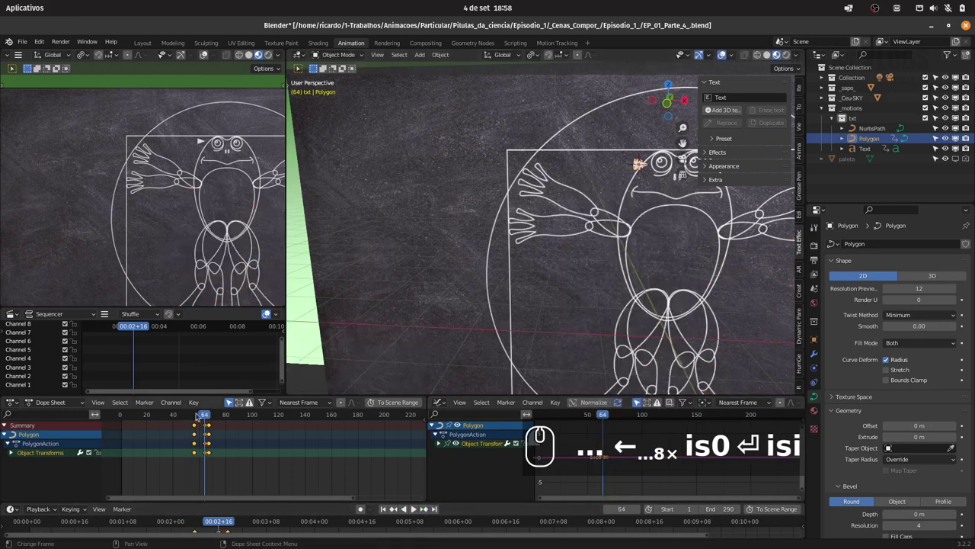
{"action": "left_click", "coordinate": [198, 419]}
Play back and scrub to check the arrowhead popping in as the line finishes
{"action": "key", "text": "space"}
{"action": "type", "text": "isi"}
{"action": "key", "text": "space"}
{"action": "left_click", "coordinate": [193, 416]}
{"action": "key", "text": "space"}
{"action": "key", "text": "space"}
{"action": "left_click_drag", "start_coordinate": [186, 476], "coordinate": [242, 419]}
Shift an arrowhead keyframe by 2 frames, replay to confirm, and save the file
{"action": "key", "text": "g"}
{"action": "key", "text": "2"}
{"action": "left_click", "coordinate": [235, 432]}
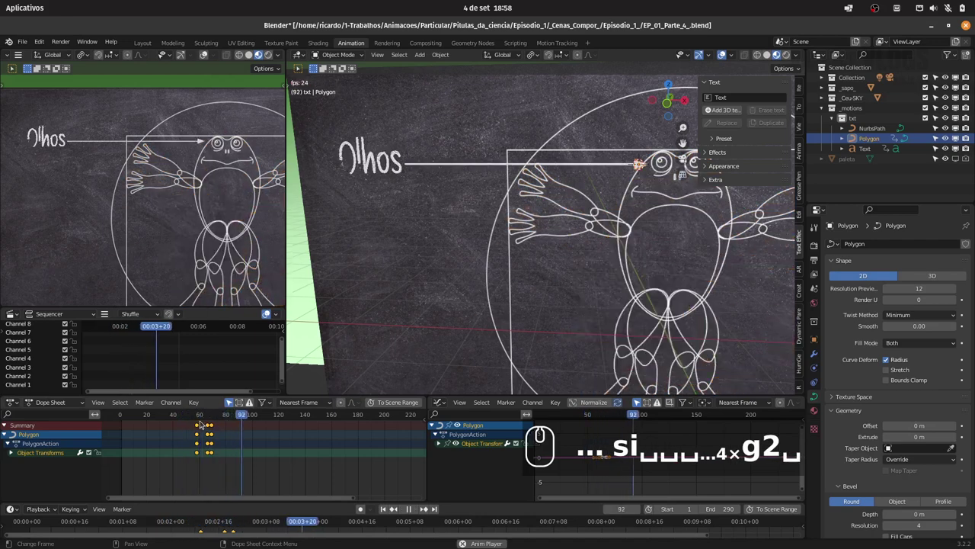
{"action": "key", "text": "BackSpace"}
{"action": "left_click", "coordinate": [191, 418]}
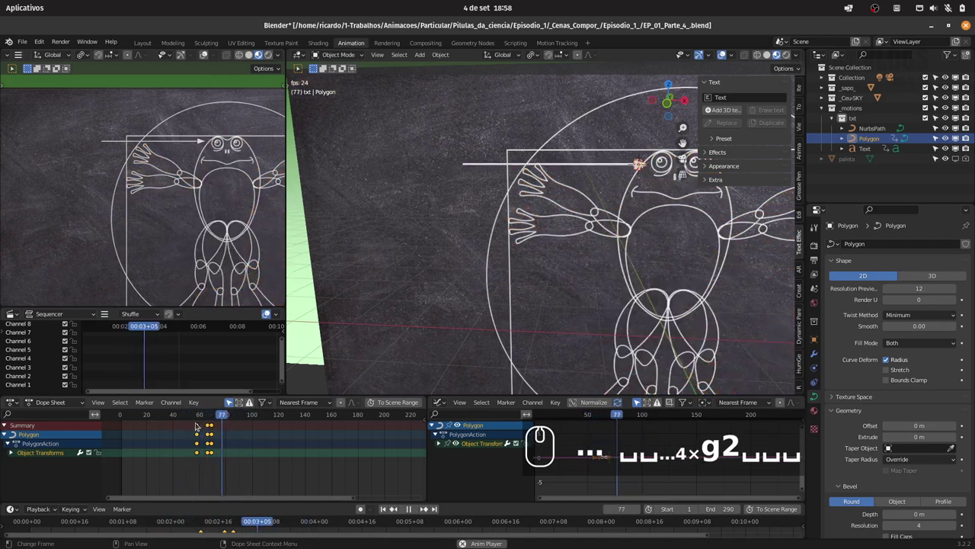
{"action": "key", "text": "space"}
{"action": "key", "text": "ctrl+s"}
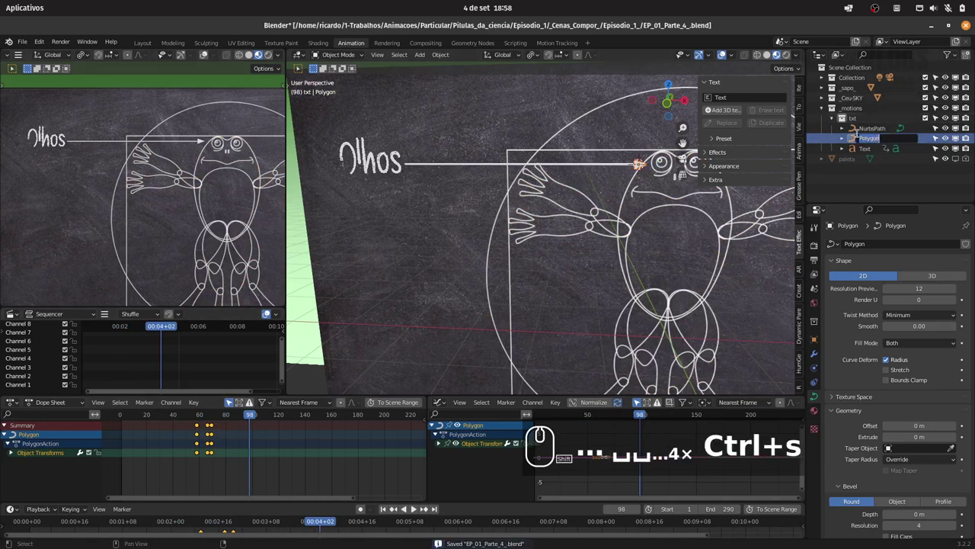
{"action": "type", "text": "arrow"}
{"action": "key", "text": "Return"}
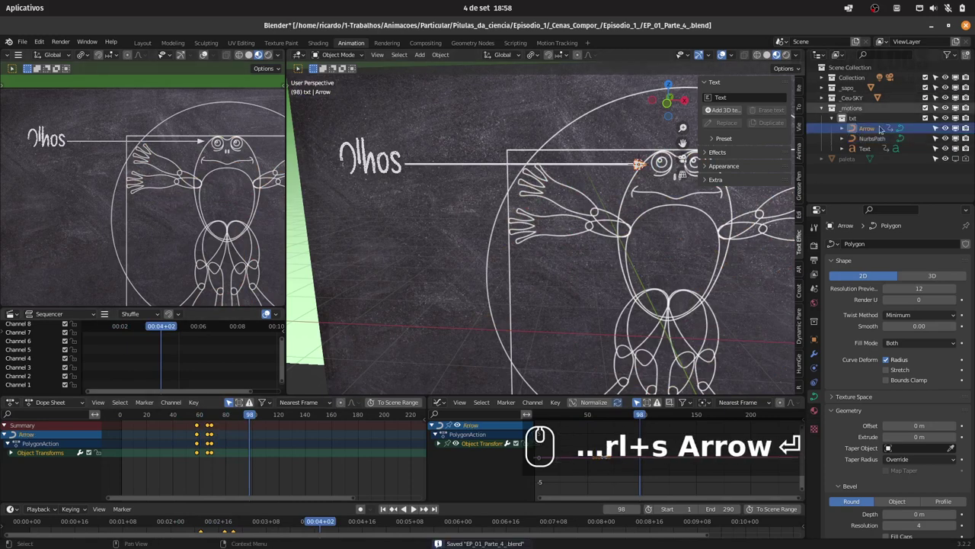
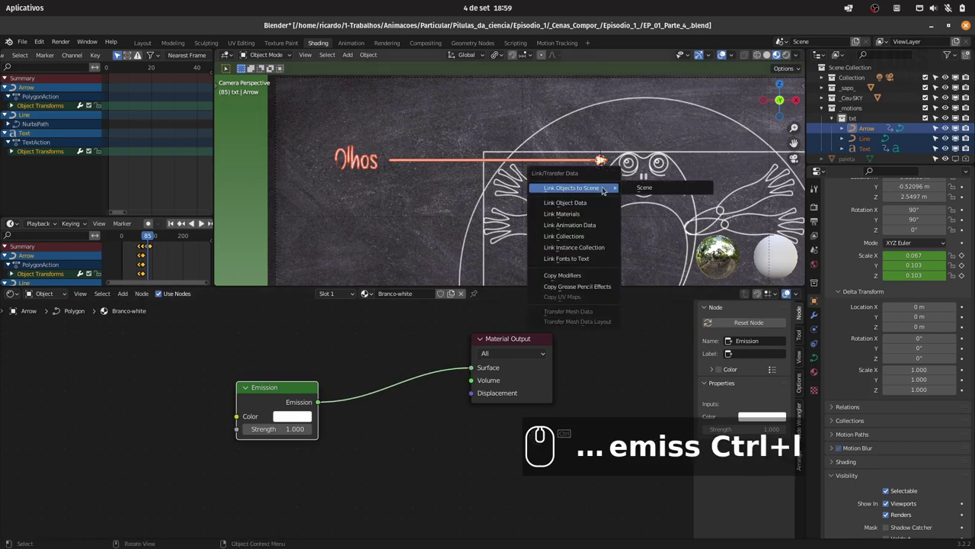
{"action": "key", "text": "Down"}
{"action": "key", "text": "Down"}
{"action": "key", "text": "Return"}
{"action": "key", "text": "ctrl+s"}
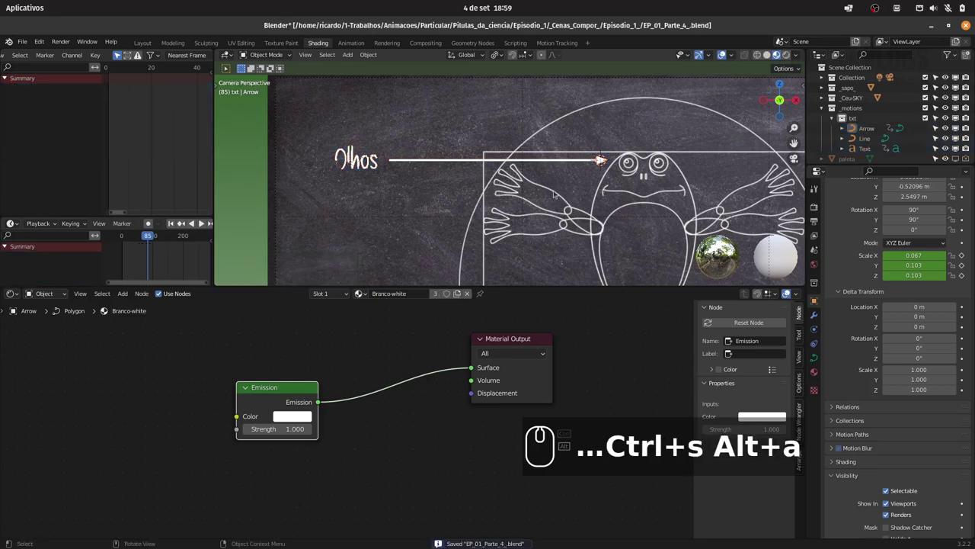
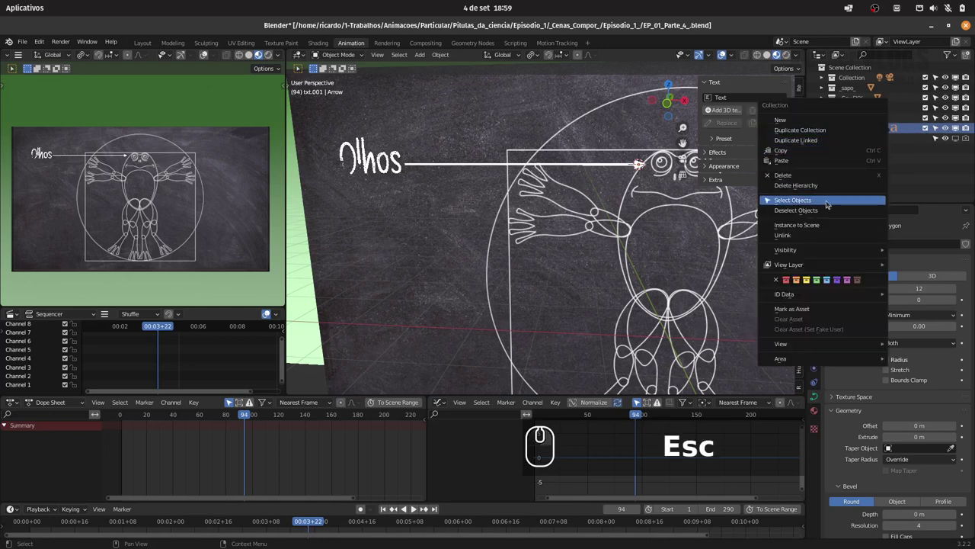
Duplicate the txt collection and move the copy straight down along Z below the Olhos label
{"action": "left_click", "coordinate": [834, 203]}
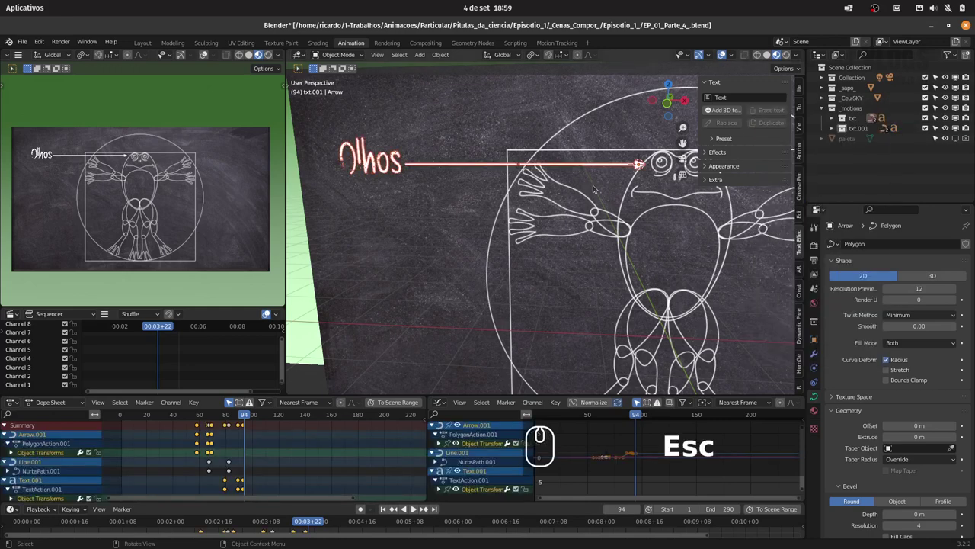
{"action": "key", "text": "g"}
{"action": "key", "text": "z"}
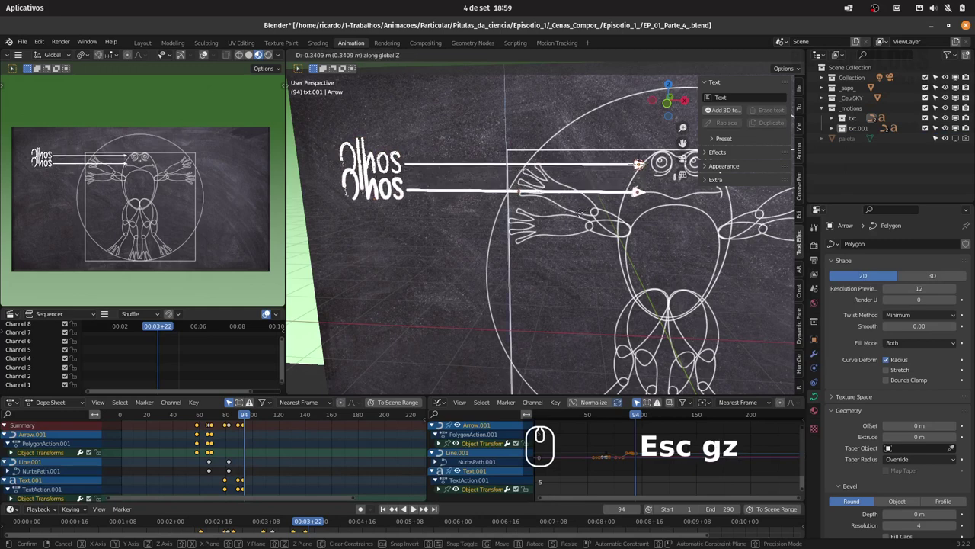
{"action": "left_click", "coordinate": [567, 230]}
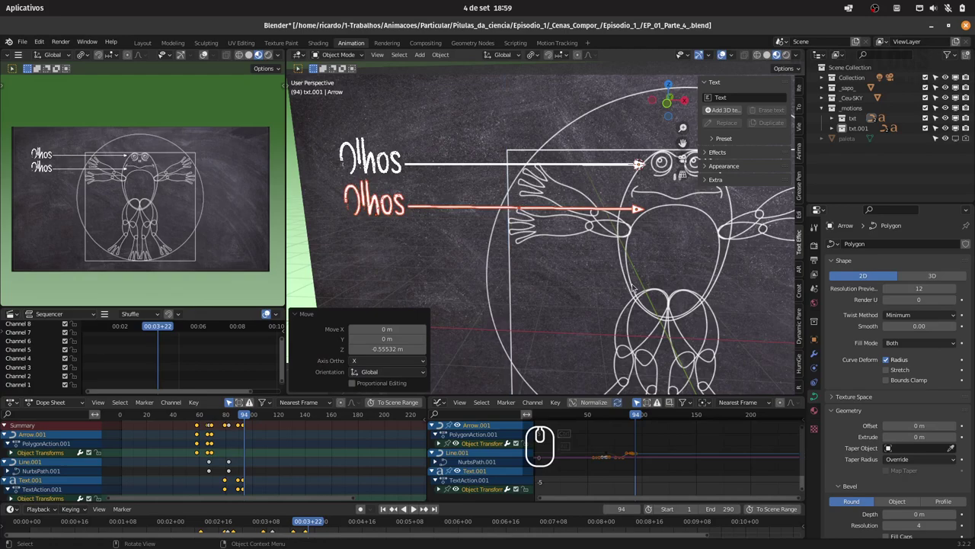
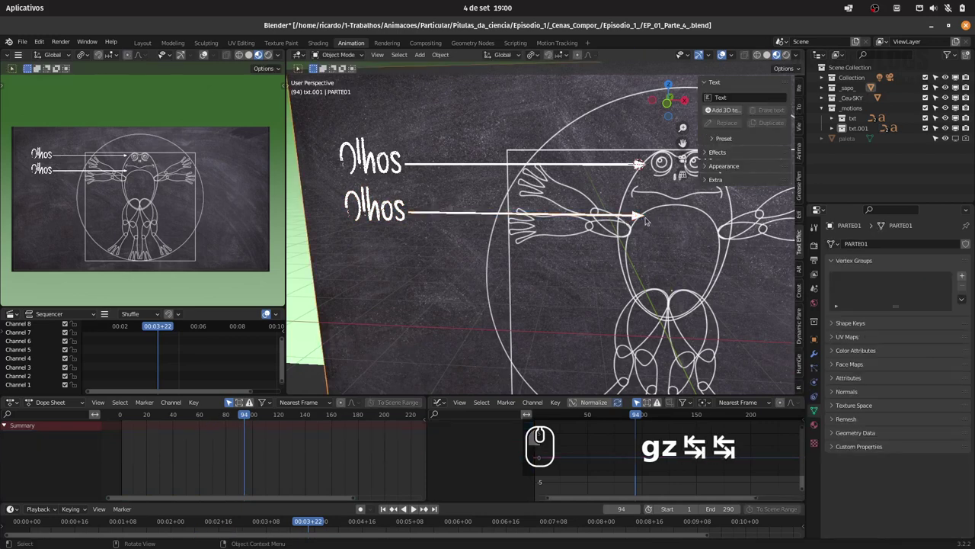
From camera view, move Arrow.001 to the raised hand and bend Line.001's end up to meet it
{"action": "key", "text": "0"}
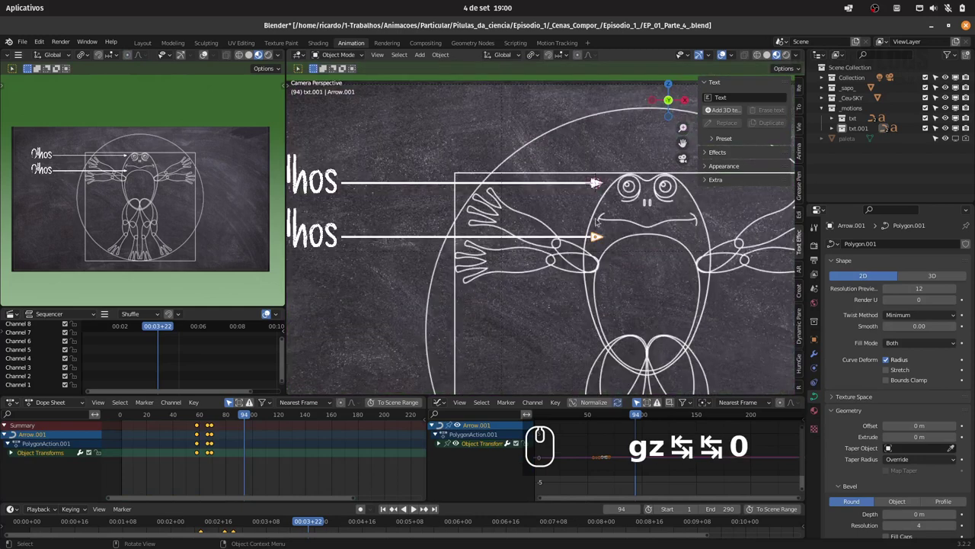
{"action": "key", "text": "g"}
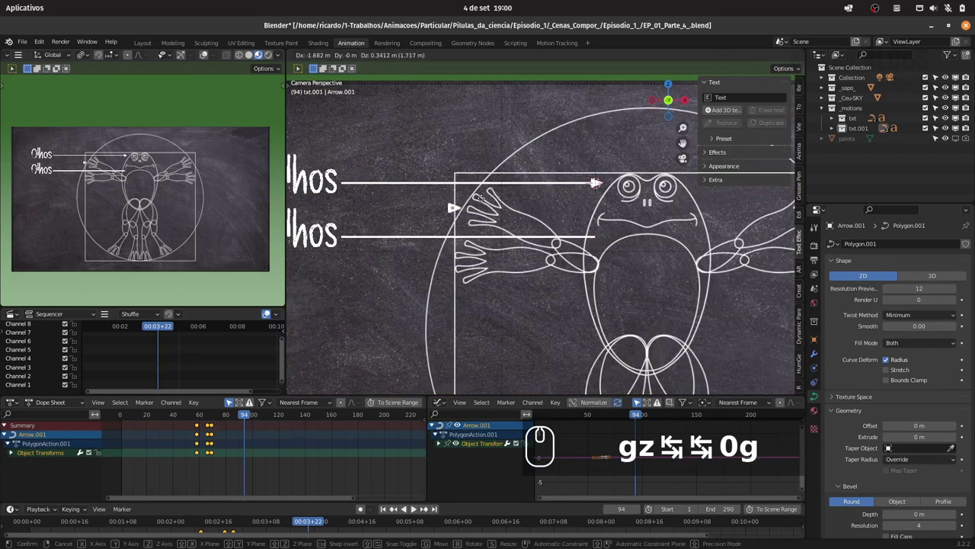
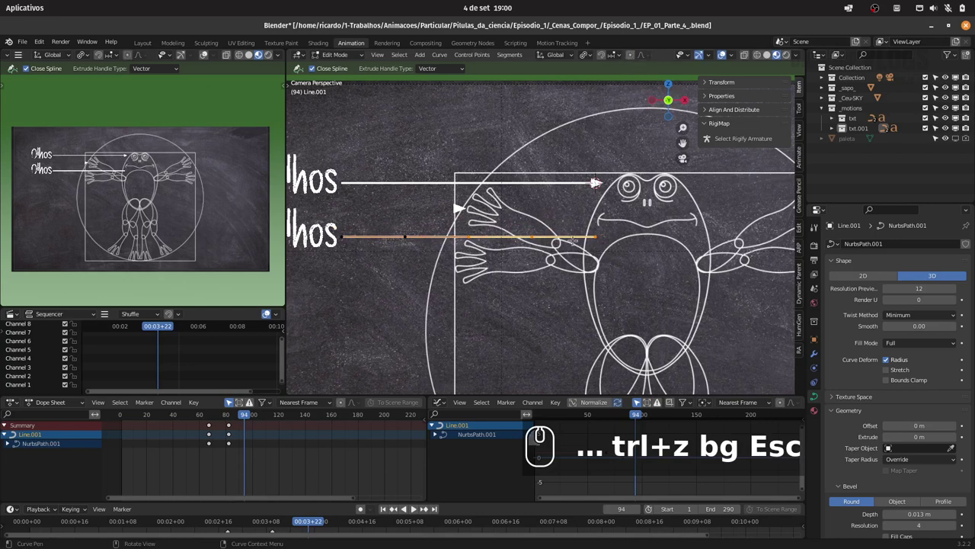
{"action": "key", "text": "g"}
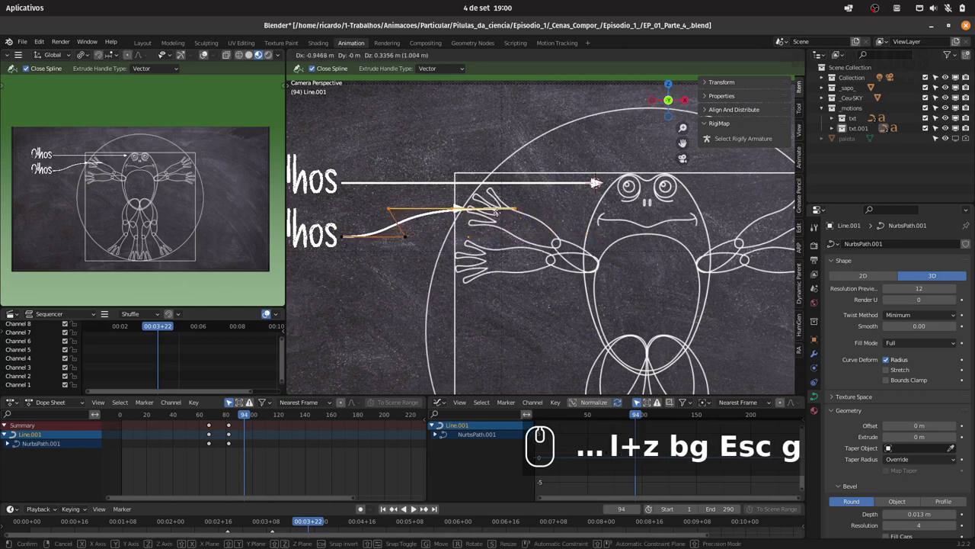
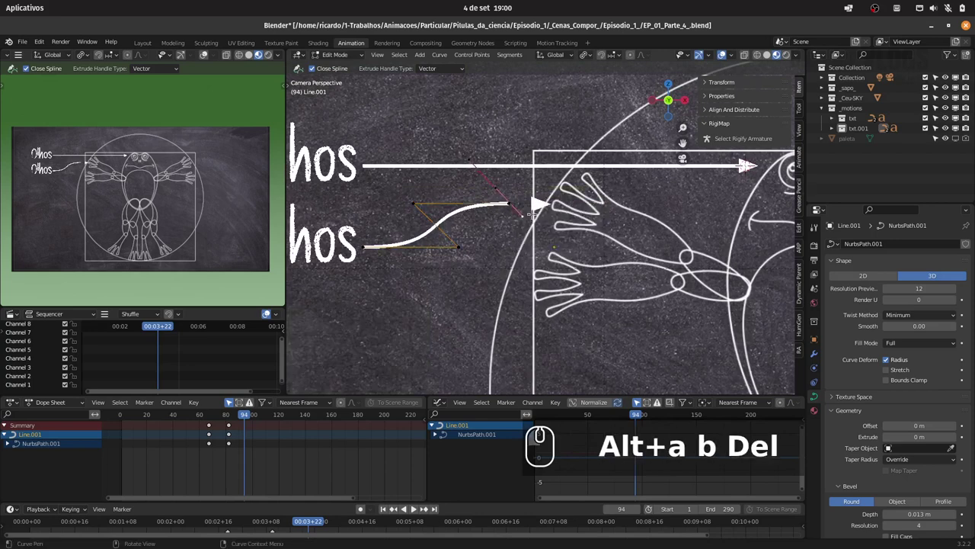
{"action": "key", "text": "ctrl+z"}
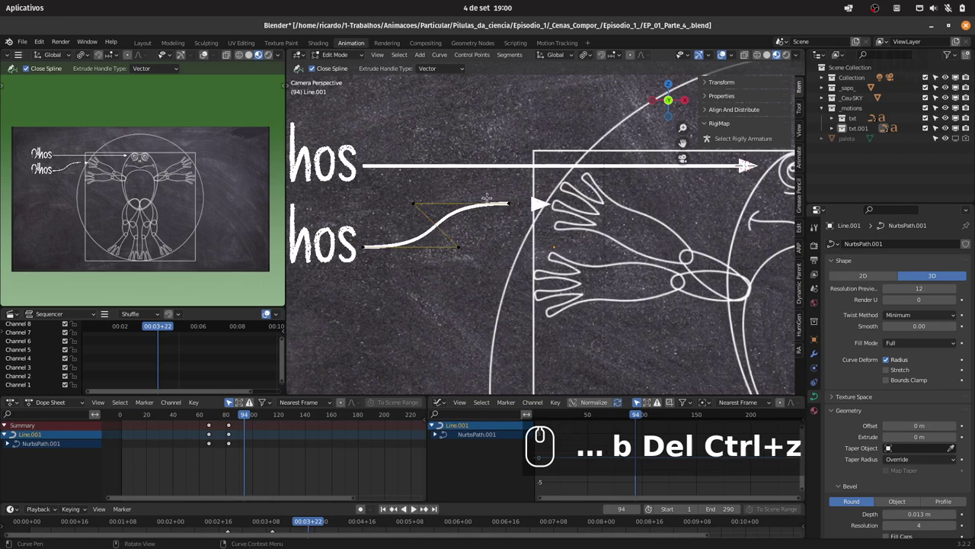
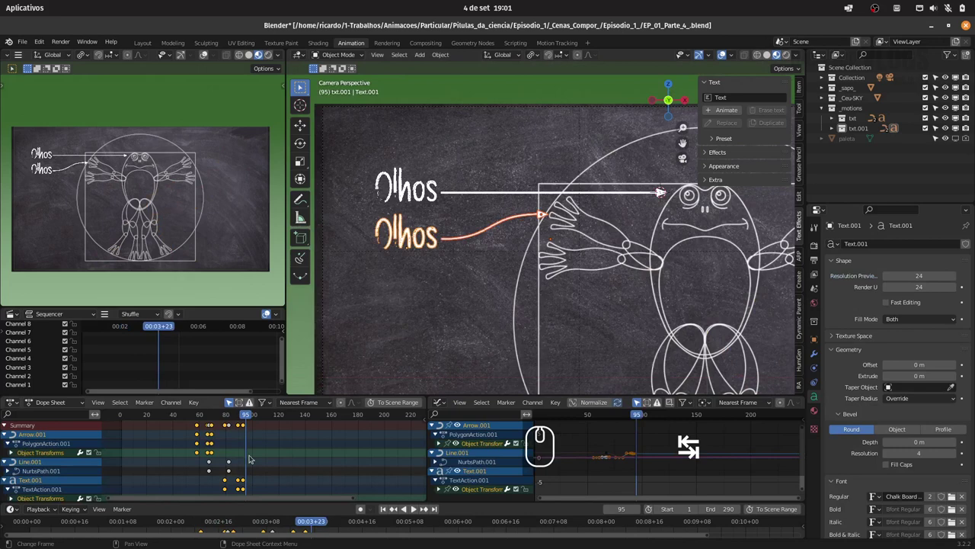
Shift the keyframes of Arrow.001, Line.001 and Text.001 15 frames later in the Dope Sheet, then save
{"action": "key", "text": "Tab"}
{"action": "left_click", "coordinate": [7, 427]}
{"action": "type", "text": "⇥ -ag"}
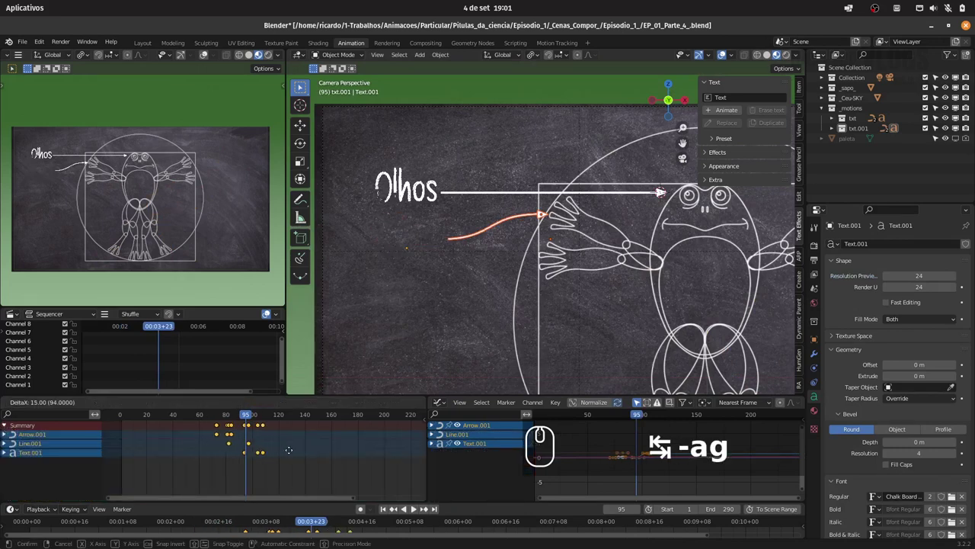
{"action": "left_click_drag", "start_coordinate": [203, 416], "coordinate": [287, 418]}
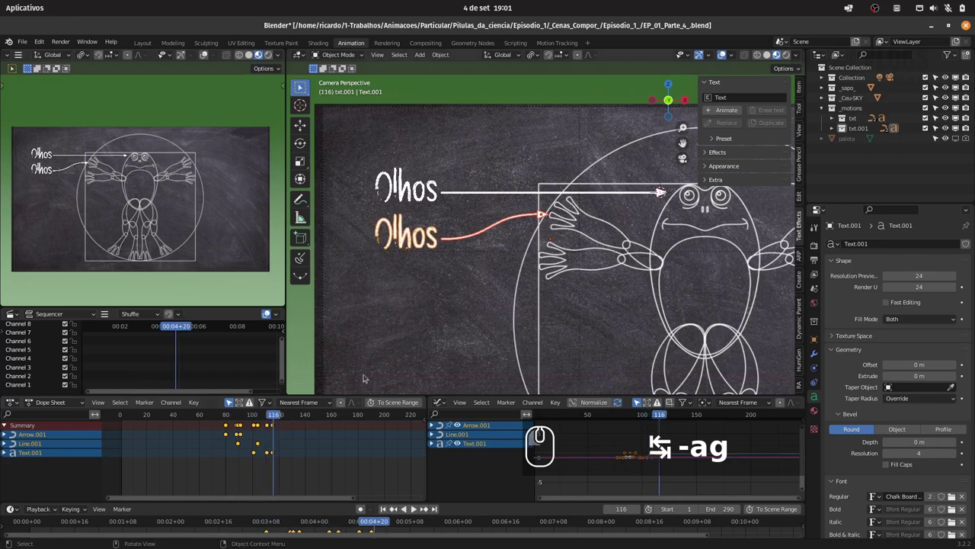
{"action": "key", "text": "ctrl+s"}
{"action": "left_click_drag", "start_coordinate": [600, 232], "coordinate": [495, 248]}
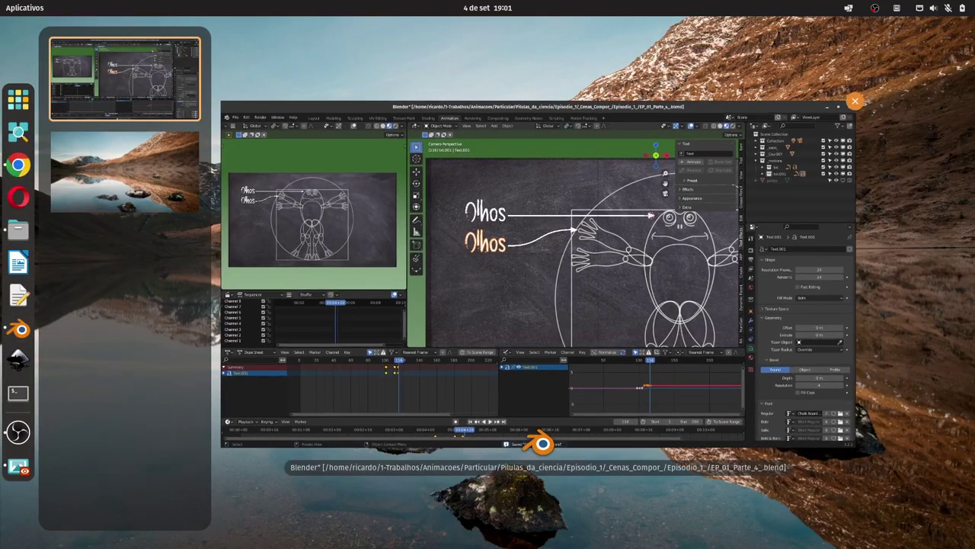
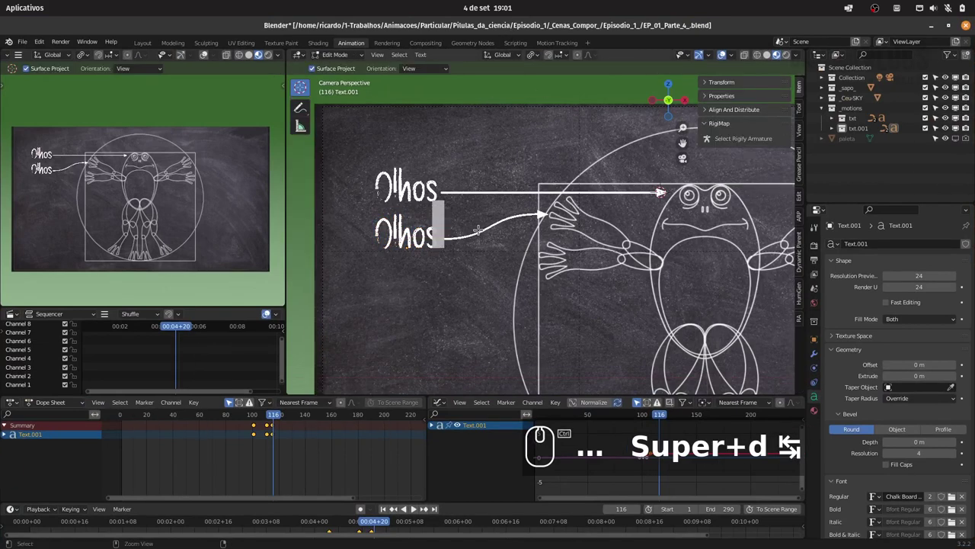
Retype Text.001 as 'Discos' and add a duplicate line reading 'Adesivos' beneath it
{"action": "key", "text": "ctrl+a"}
{"action": "type", "text": "disco"}
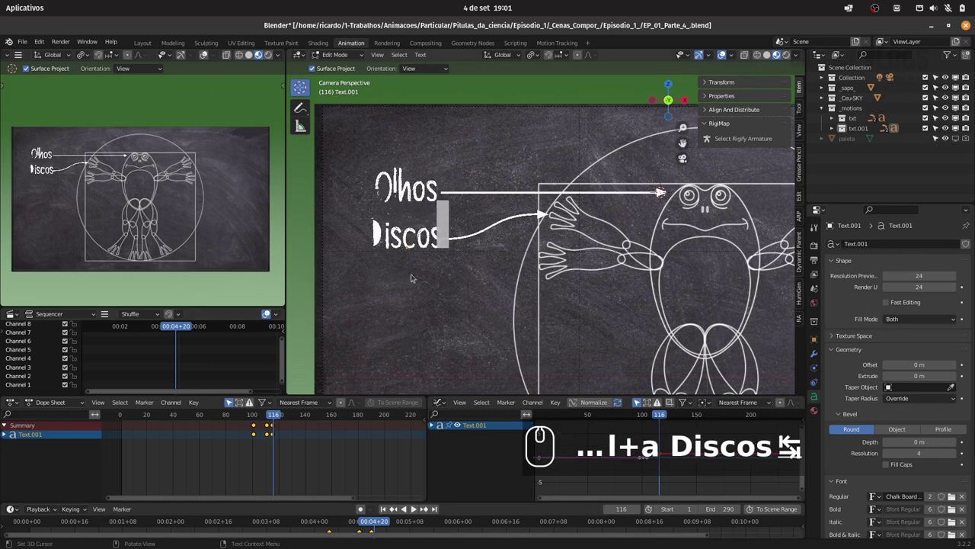
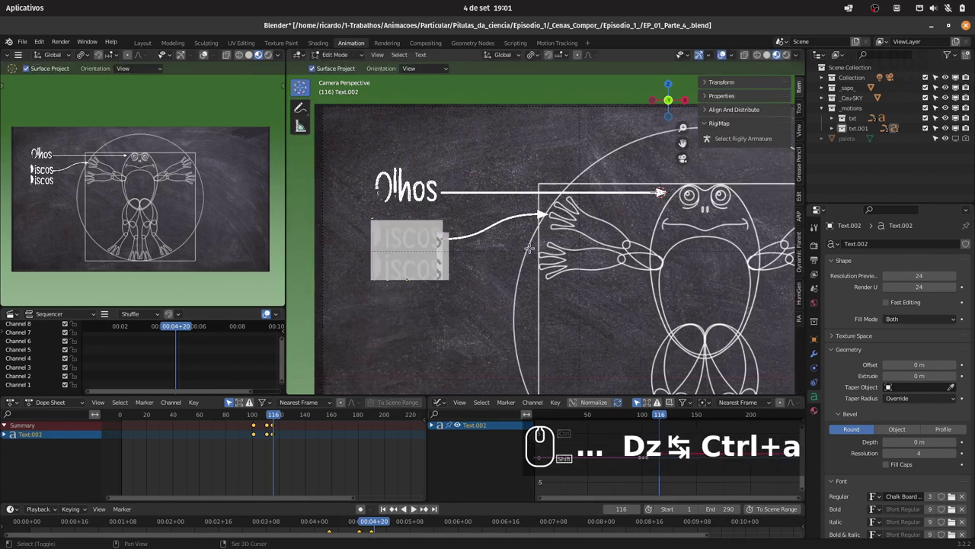
{"action": "type", "text": "desivos"}
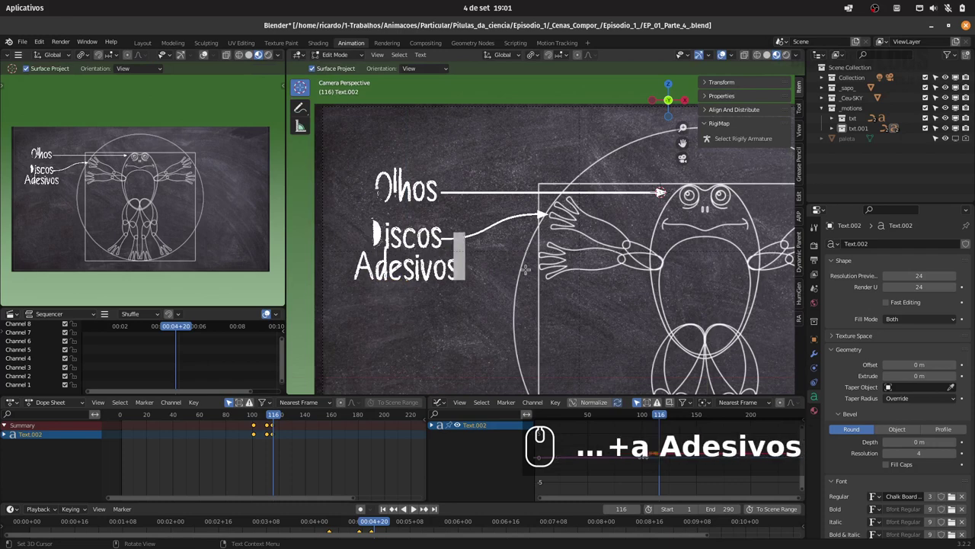
{"action": "key", "text": "Tab"}
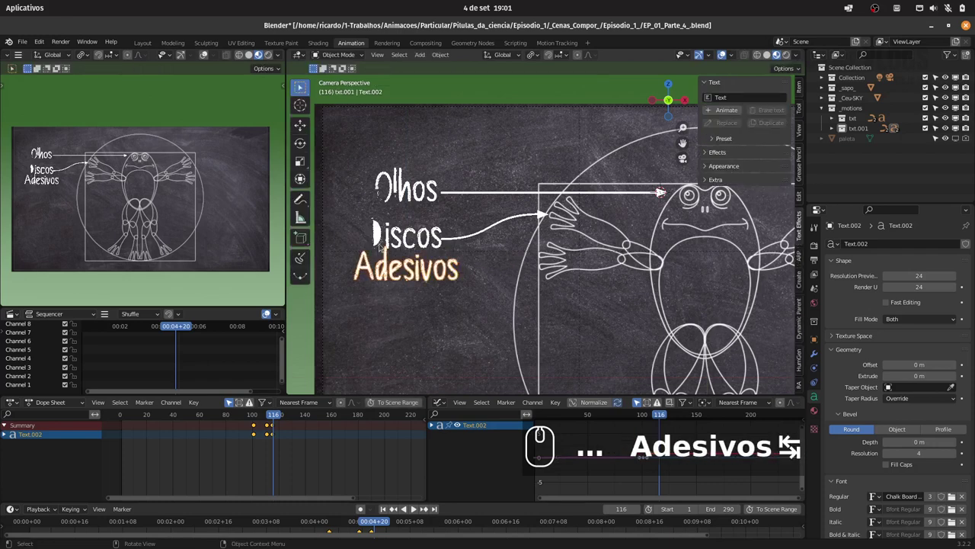
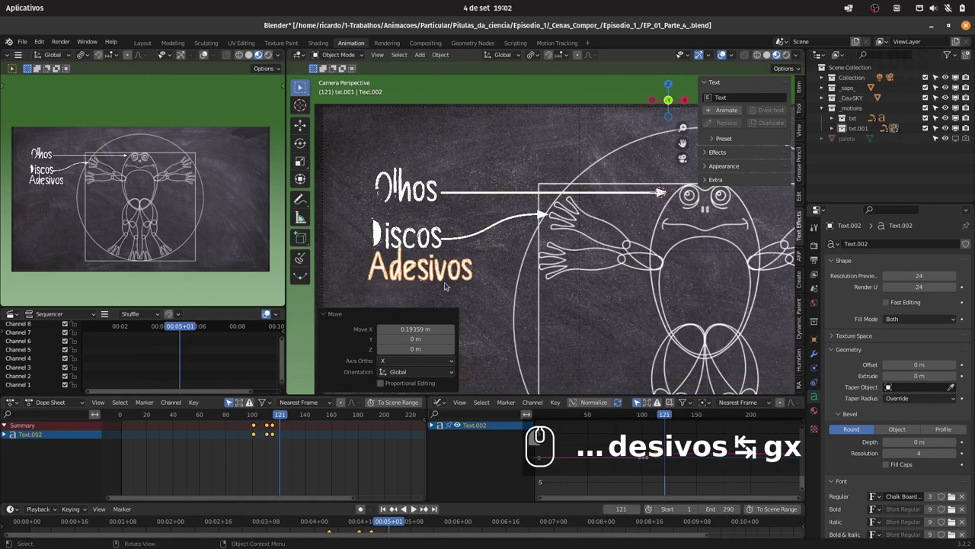
Slide the Olhos label along X to the shared left edge and check its Location X value
{"action": "left_click_drag", "start_coordinate": [253, 416], "coordinate": [290, 407]}
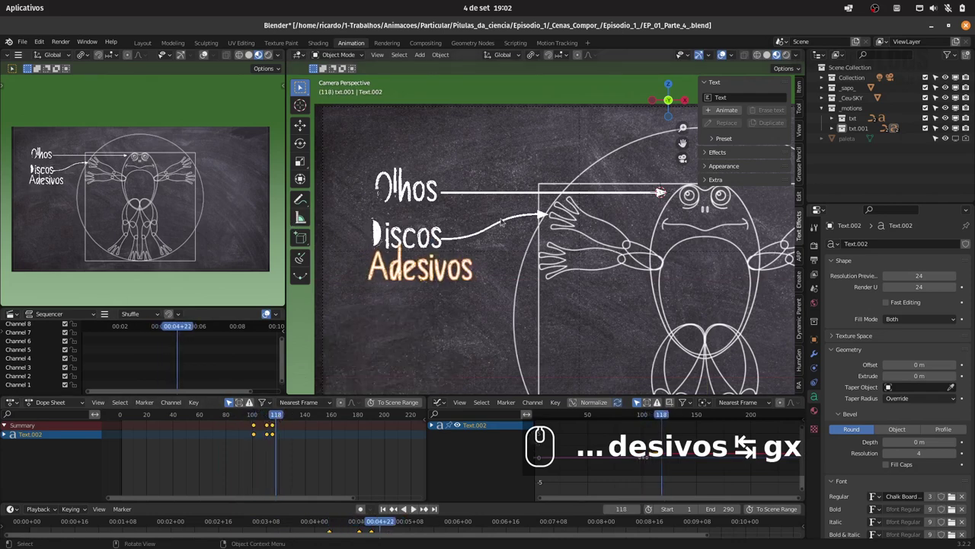
{"action": "left_click", "coordinate": [446, 229]}
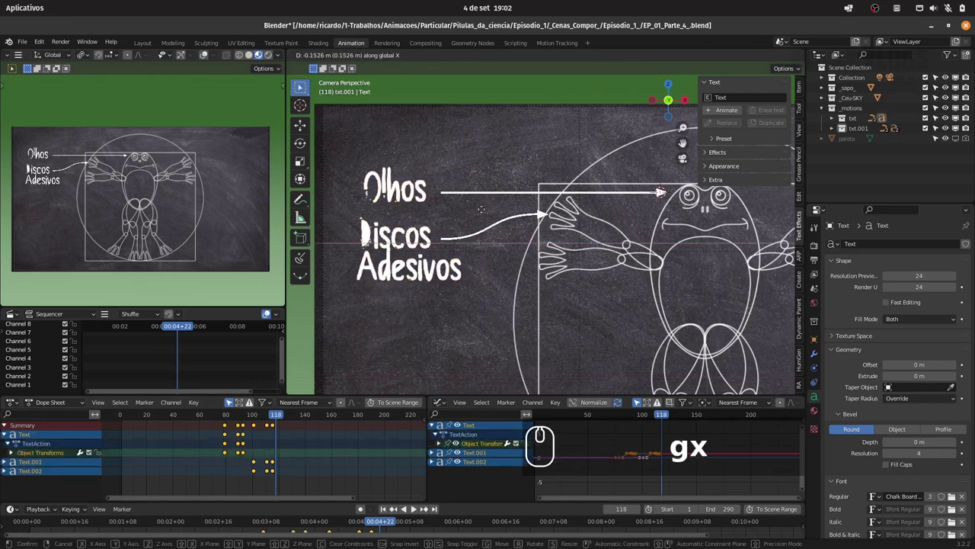
{"action": "left_click", "coordinate": [482, 212]}
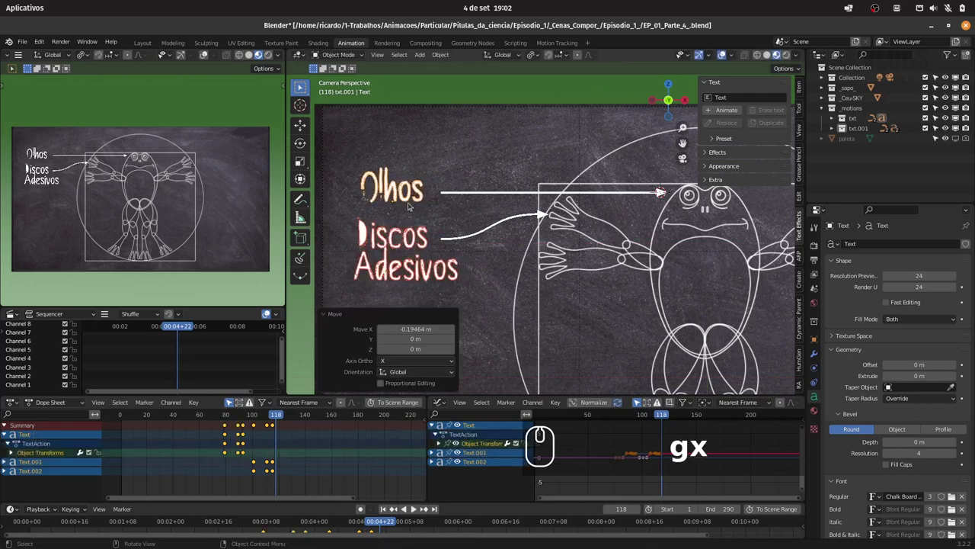
{"action": "left_click", "coordinate": [420, 198]}
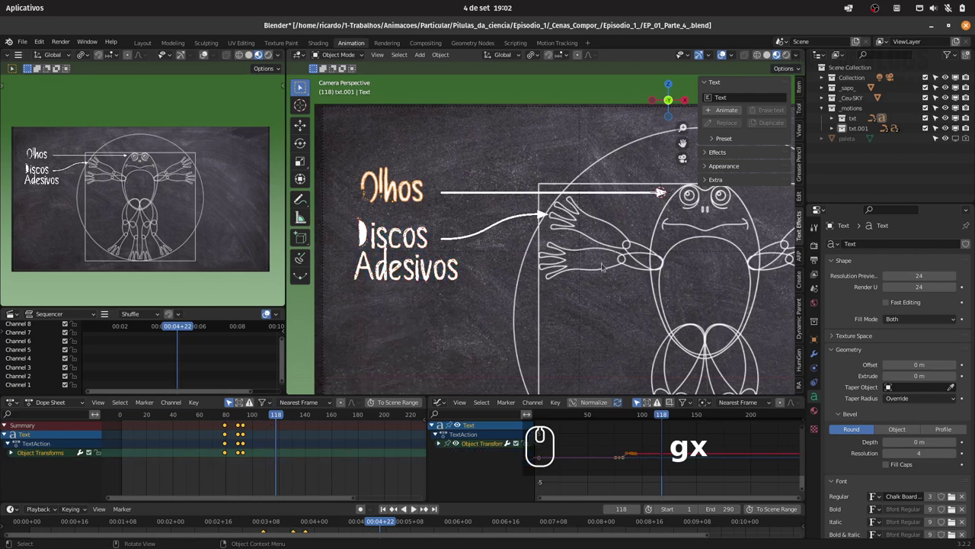
{"action": "left_click", "coordinate": [821, 342]}
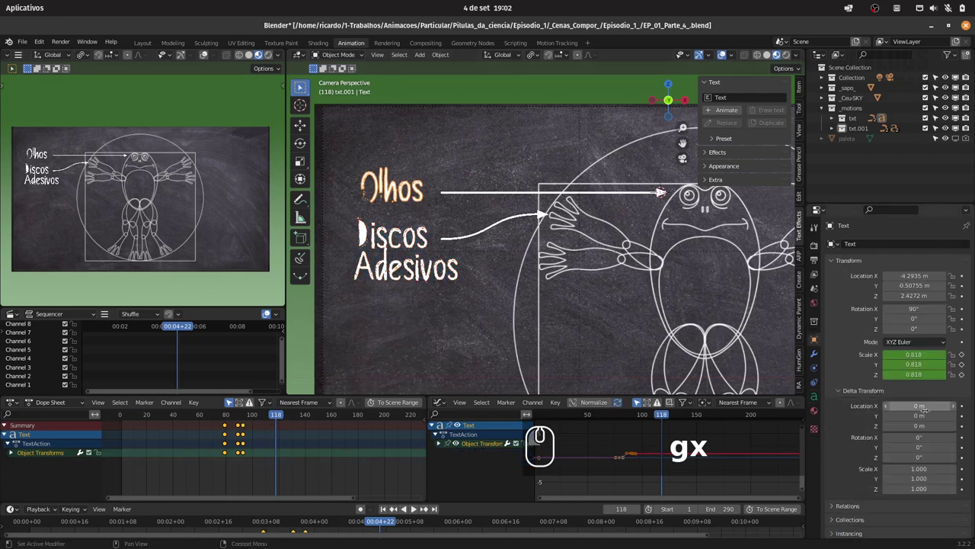
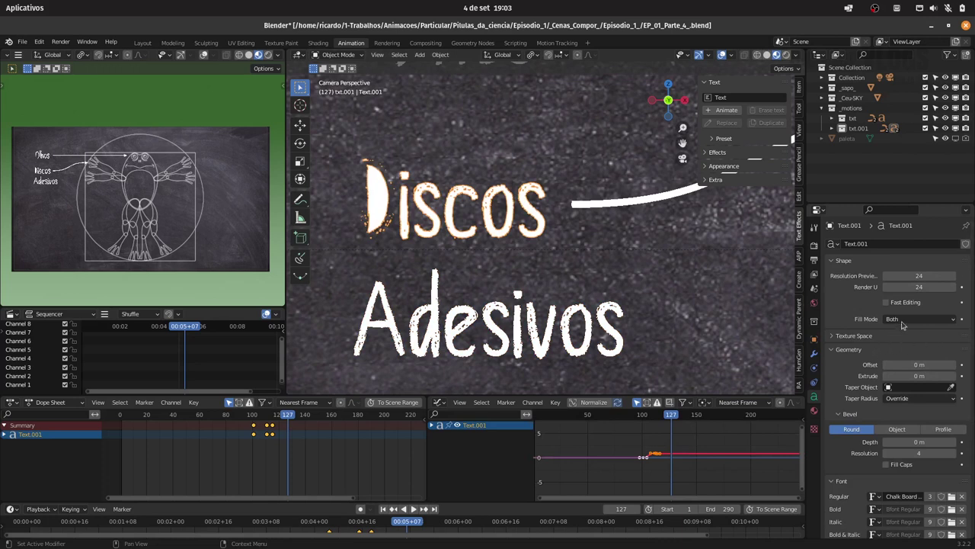
Set the Discos text Fill Mode to Both and inspect the letters up close in Edit Mode
{"action": "left_click_drag", "start_coordinate": [909, 318], "coordinate": [906, 341]}
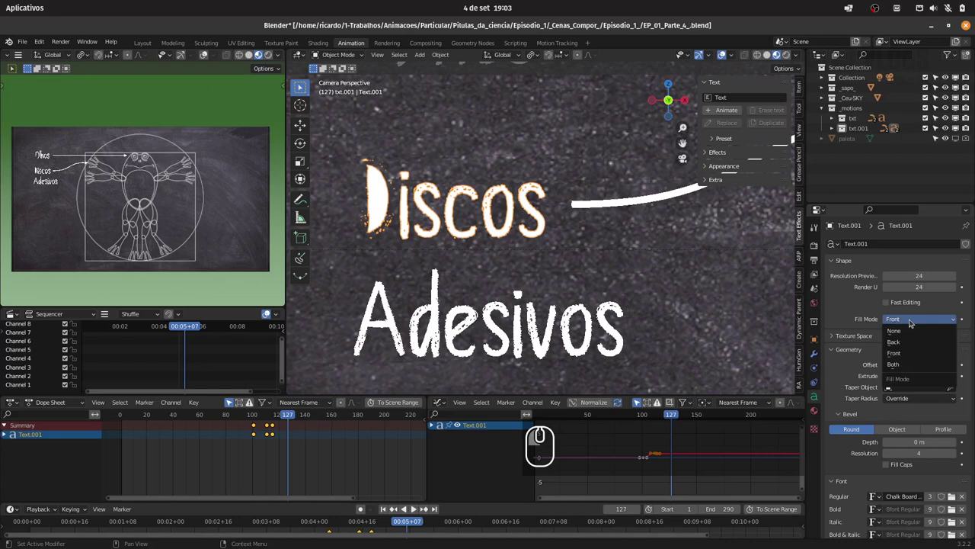
{"action": "left_click", "coordinate": [910, 320]}
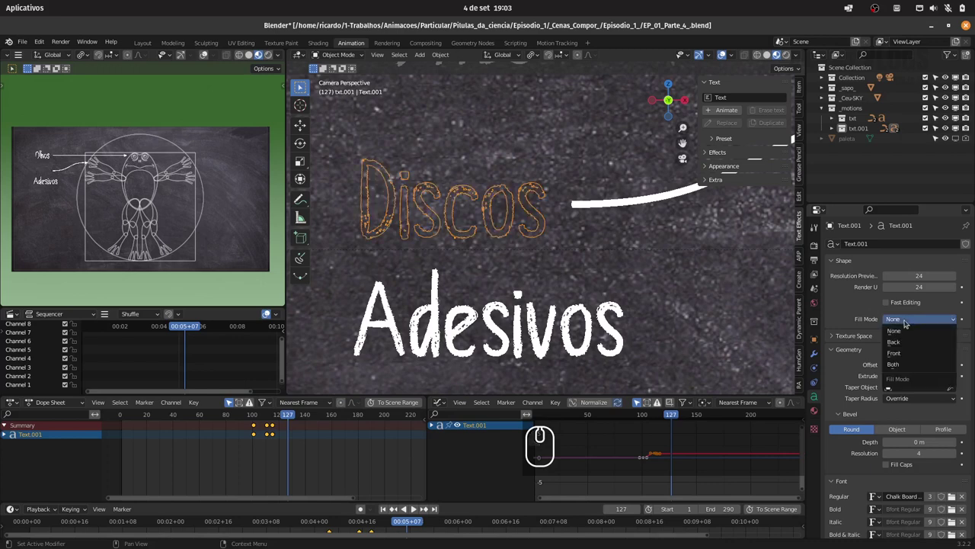
{"action": "left_click", "coordinate": [904, 368]}
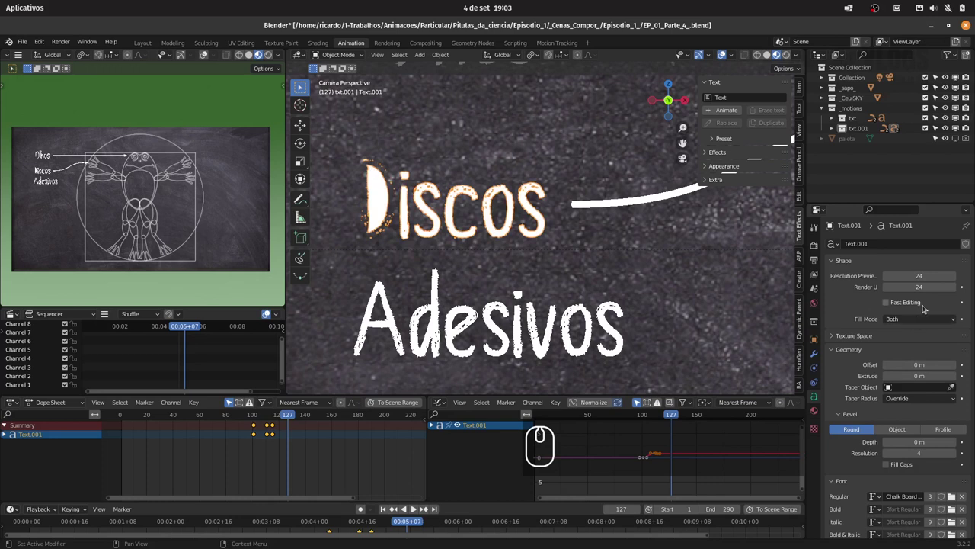
{"action": "left_click", "coordinate": [856, 352]}
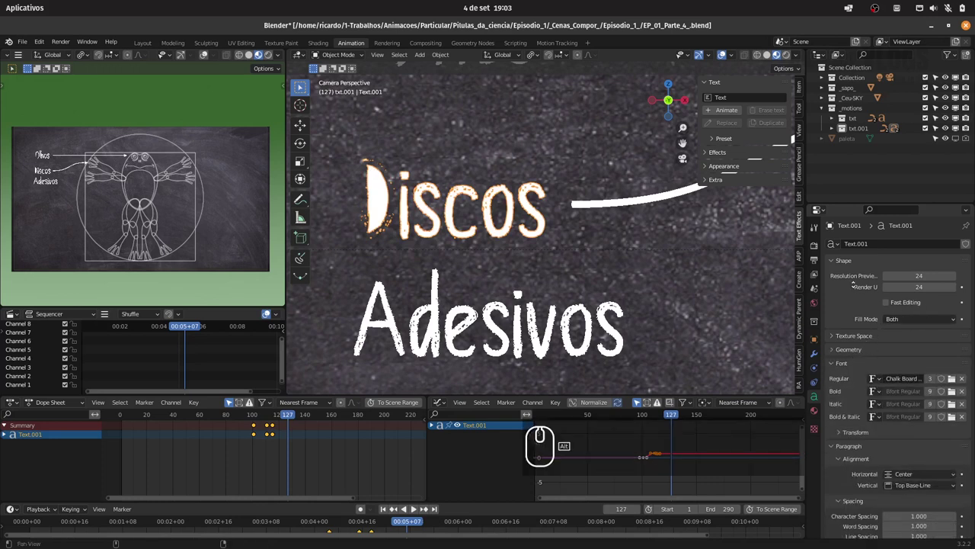
{"action": "left_click", "coordinate": [862, 338]}
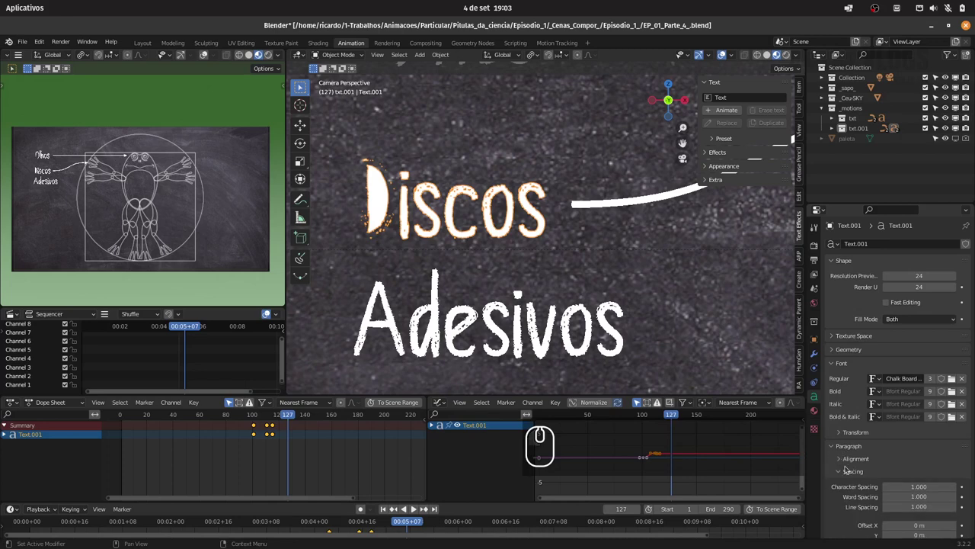
{"action": "left_click_drag", "start_coordinate": [840, 446], "coordinate": [570, 250]}
{"action": "key", "text": "Tab"}
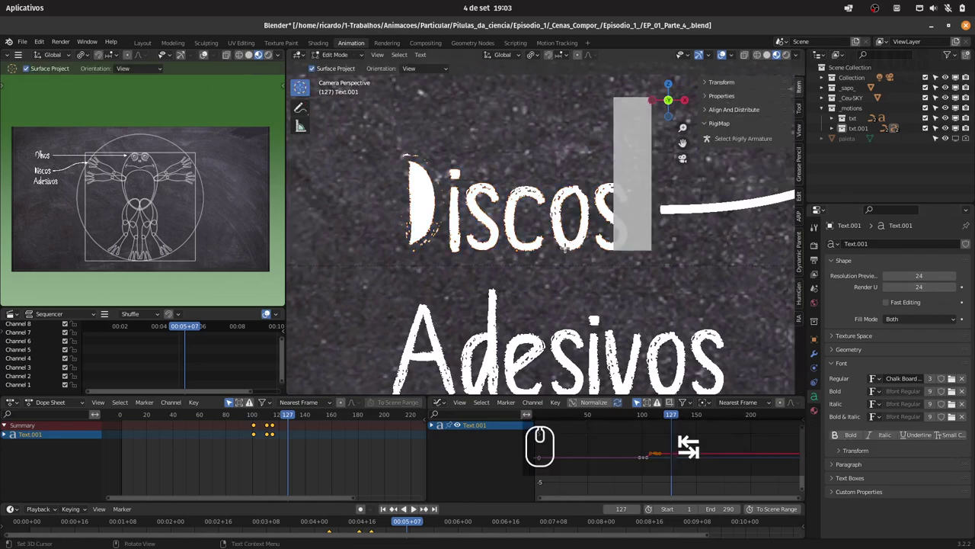
{"action": "key", "text": "Tab"}
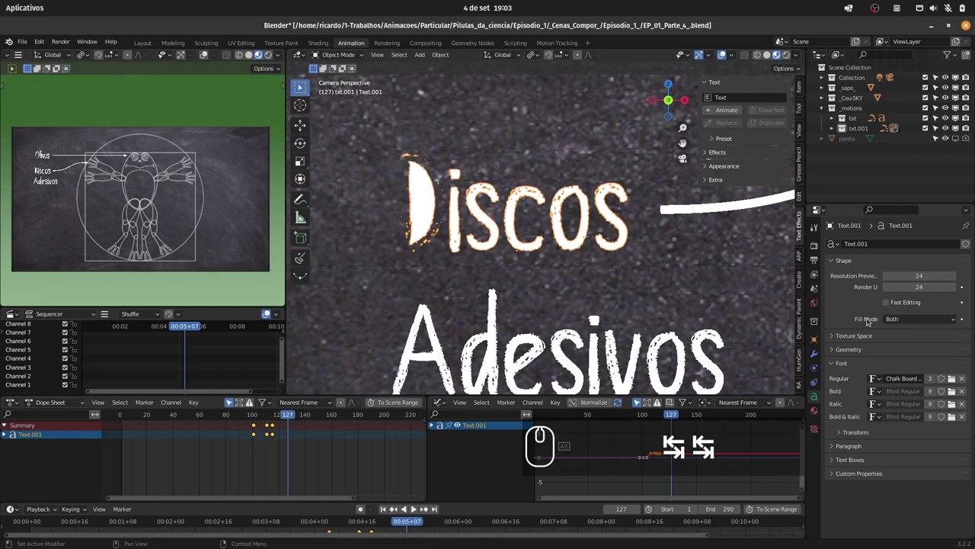
Toggle the fill off and back to Both to confirm solid letters, then save the project file
{"action": "left_click", "coordinate": [912, 320]}
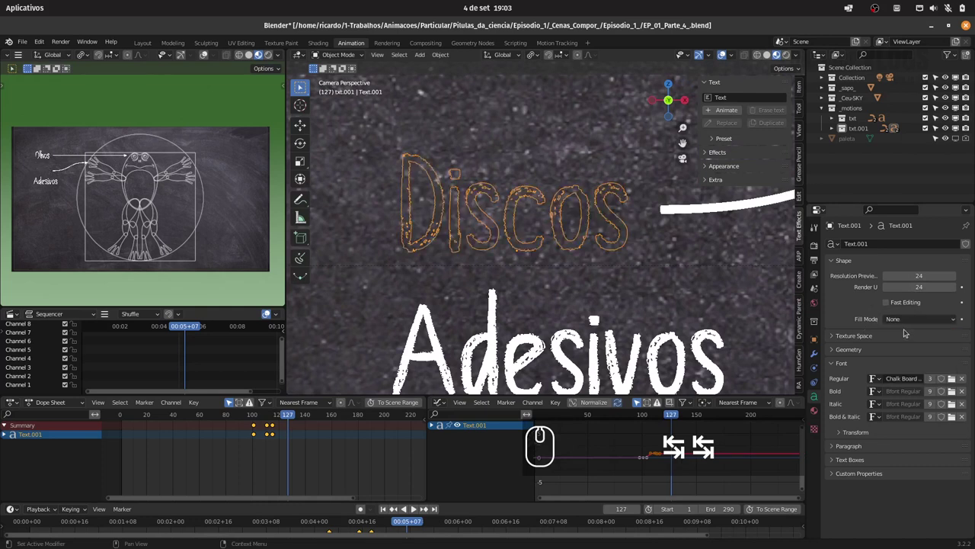
{"action": "left_click", "coordinate": [916, 320]}
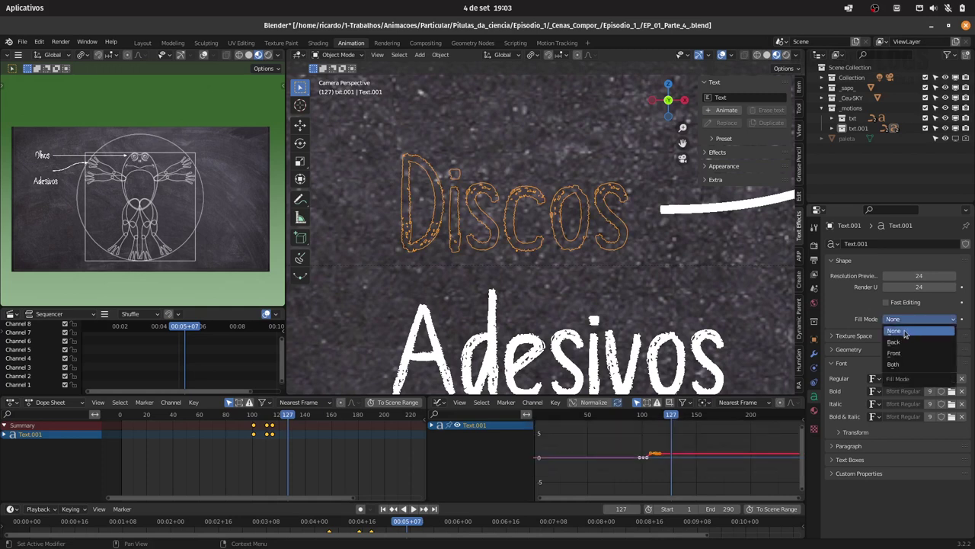
{"action": "left_click", "coordinate": [901, 367]}
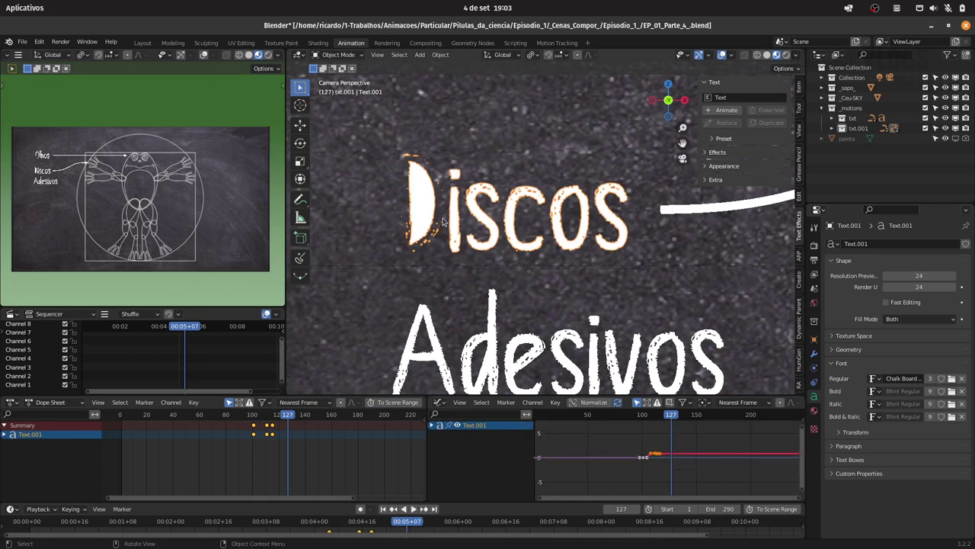
{"action": "key", "text": "ctrl+s"}
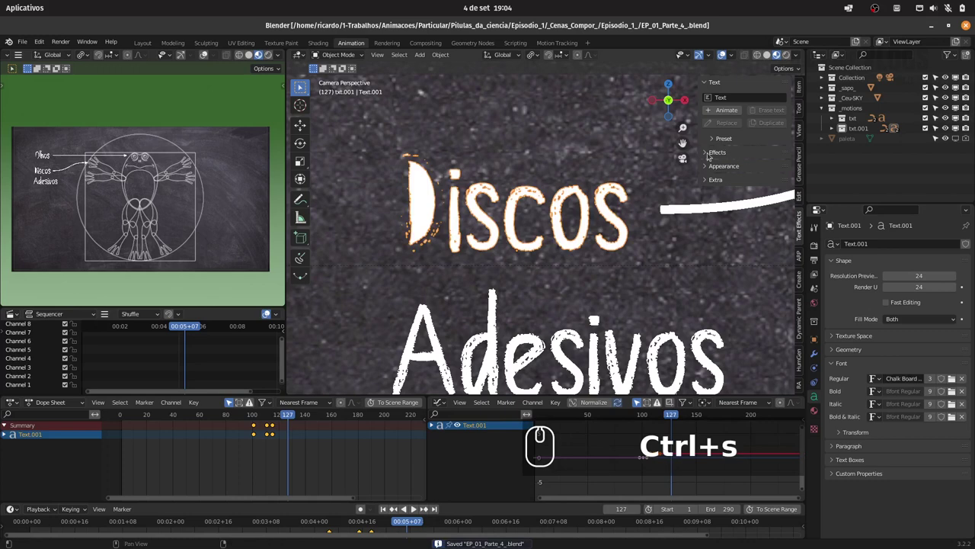
{"action": "left_click_drag", "start_coordinate": [595, 143], "coordinate": [669, 253]}
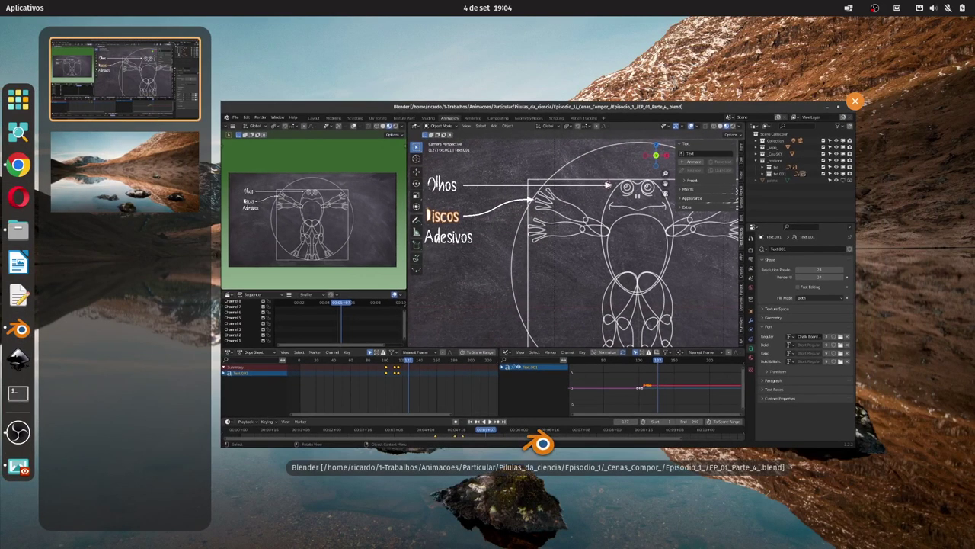
Switch from Blender to Chrome and start a new empty browser tab
{"action": "key", "text": "super+d"}
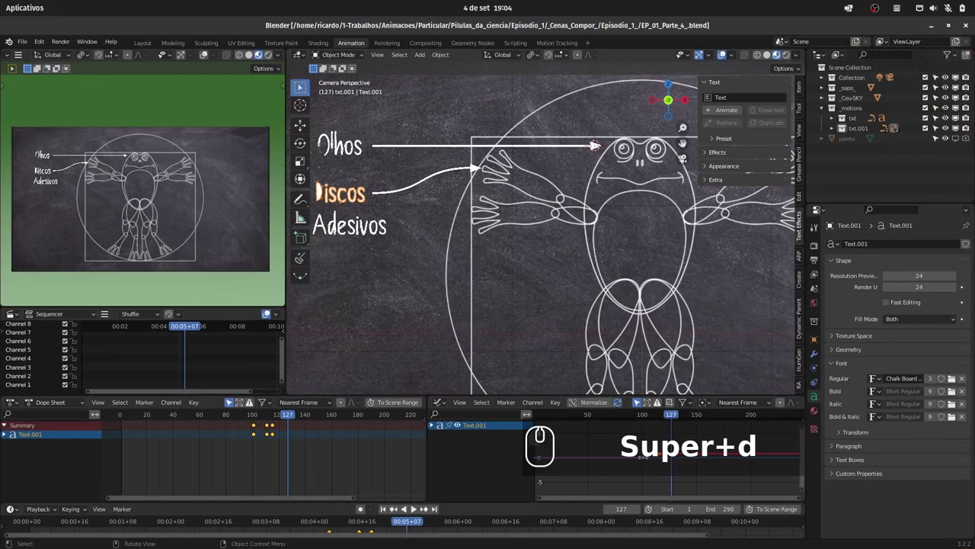
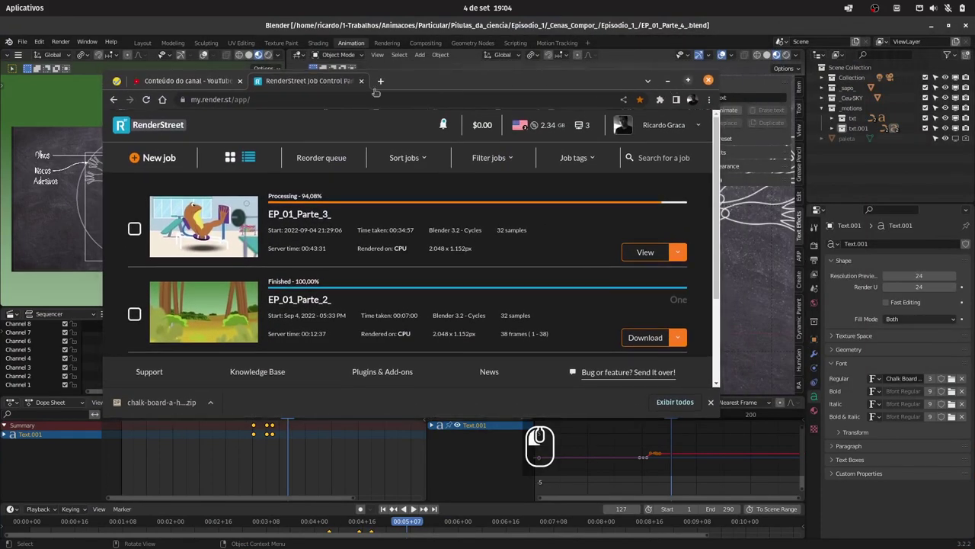
{"action": "left_click", "coordinate": [282, 26]}
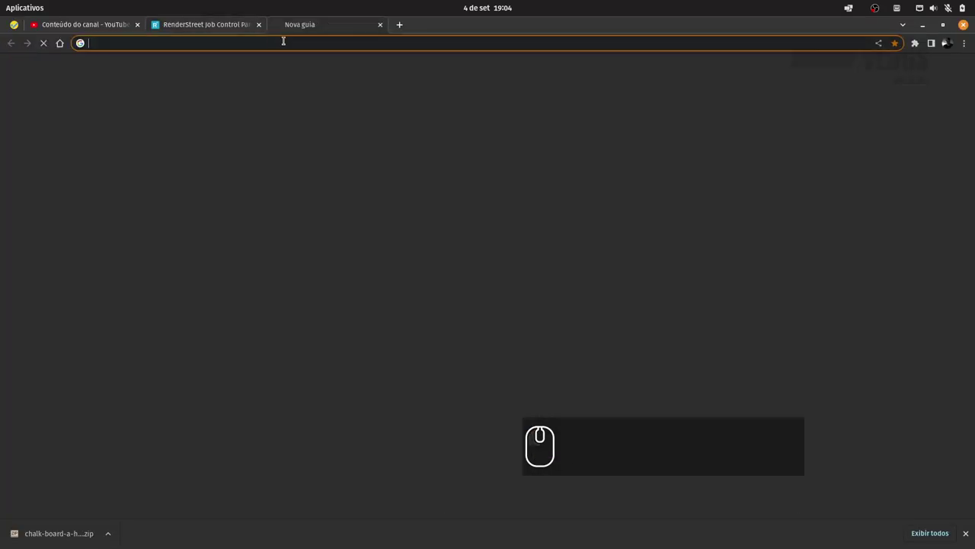
Search Envato Elements for blackboard fonts, download the thick chalkboard font, and return to Blender
{"action": "type", "text": "env"}
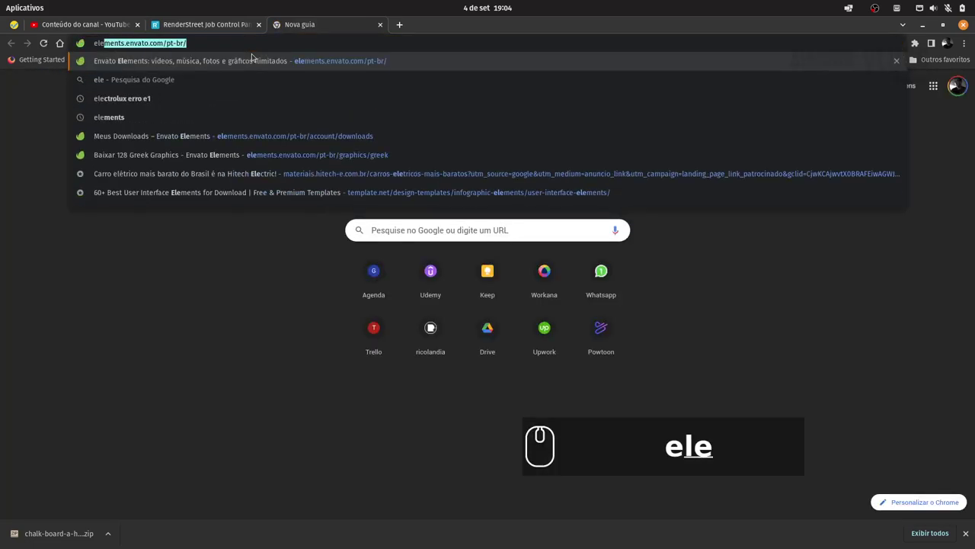
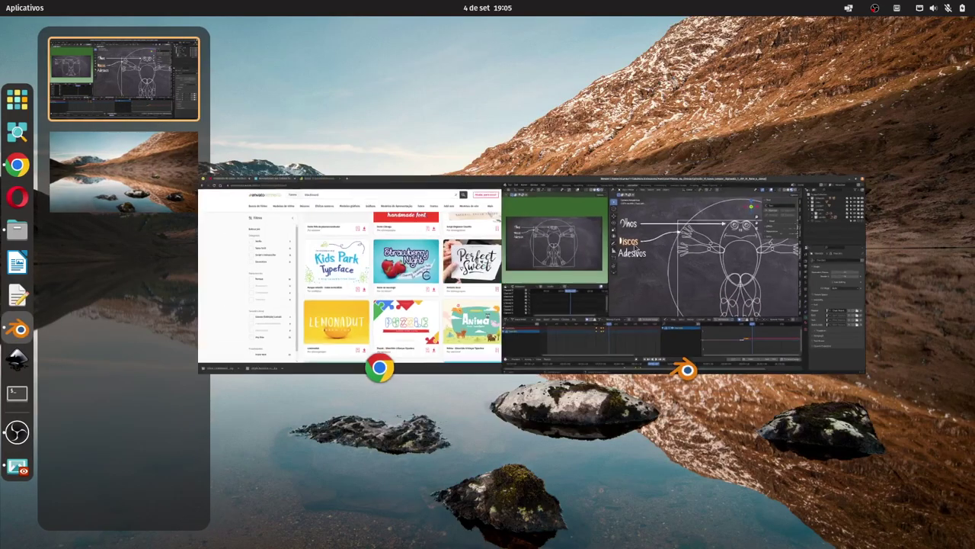
{"action": "key", "text": "super+d"}
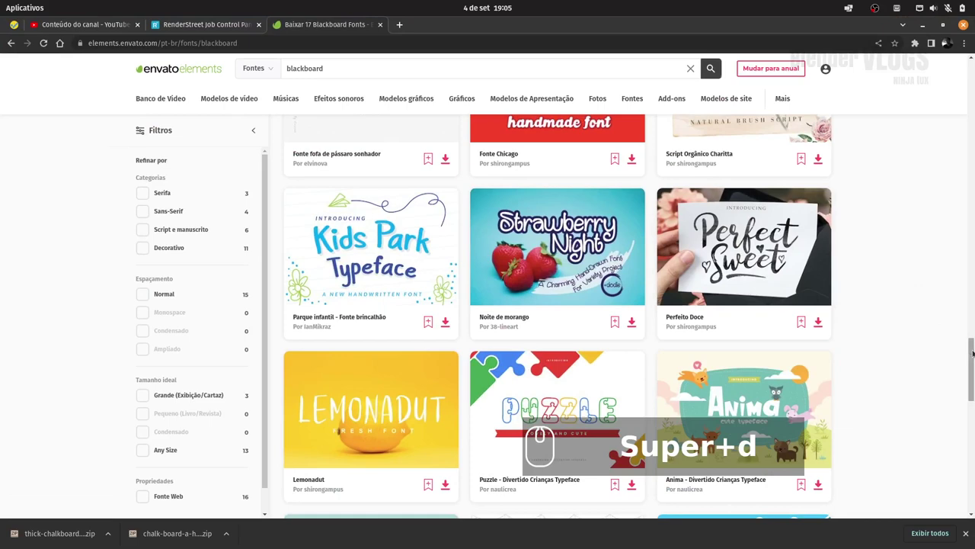
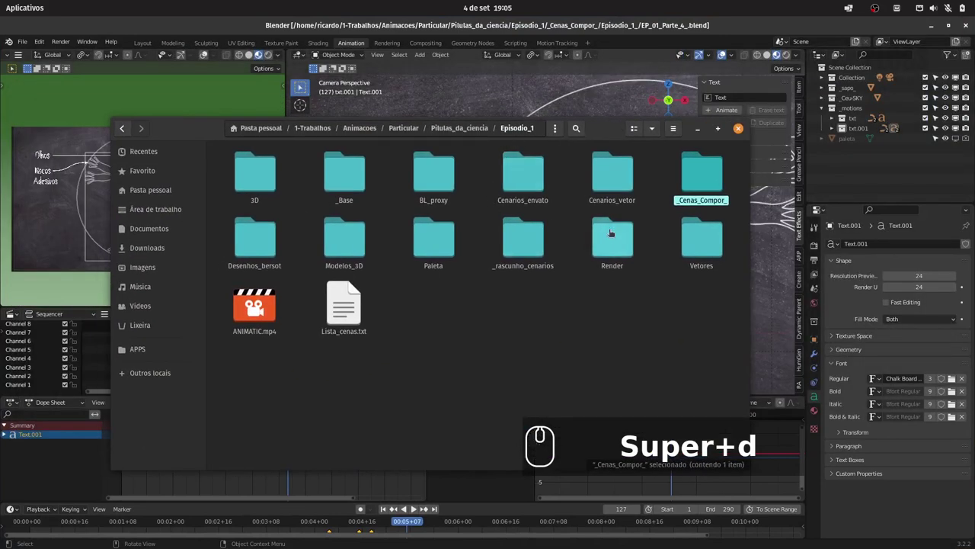
Extract the chalk font zips and copy Chalk Times.ttf into the _Cenas_Compor_/fonts folder, then return to Blender
{"action": "left_click_drag", "start_coordinate": [447, 134], "coordinate": [575, 188]}
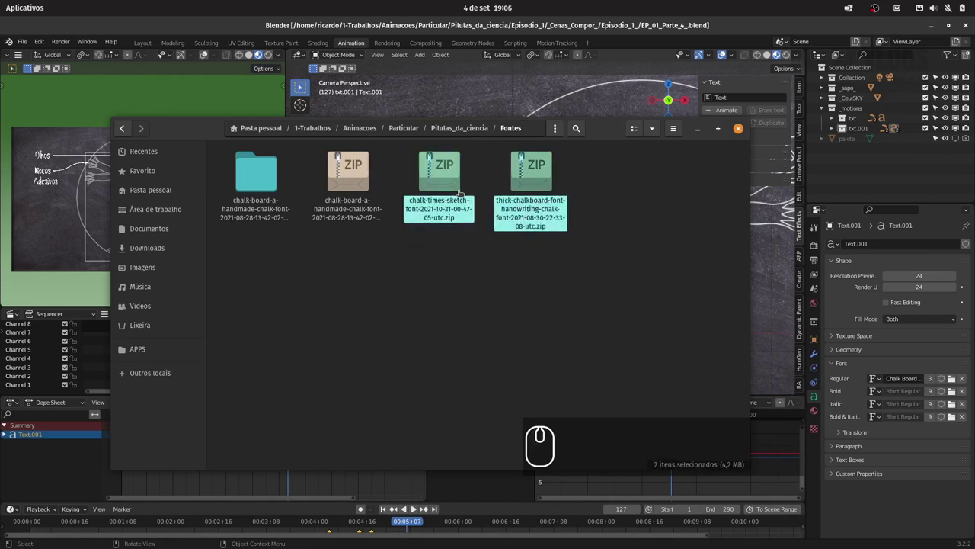
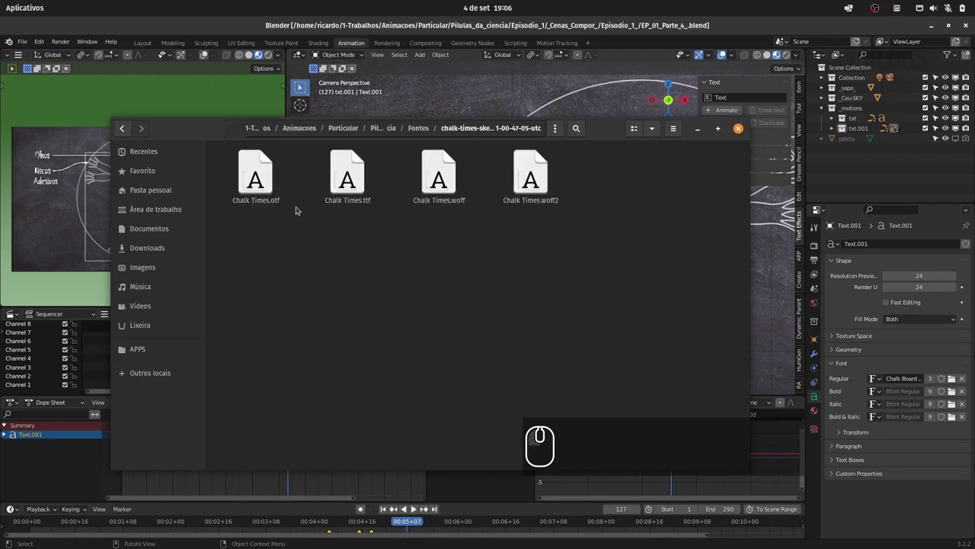
{"action": "left_click_drag", "start_coordinate": [332, 228], "coordinate": [382, 184]}
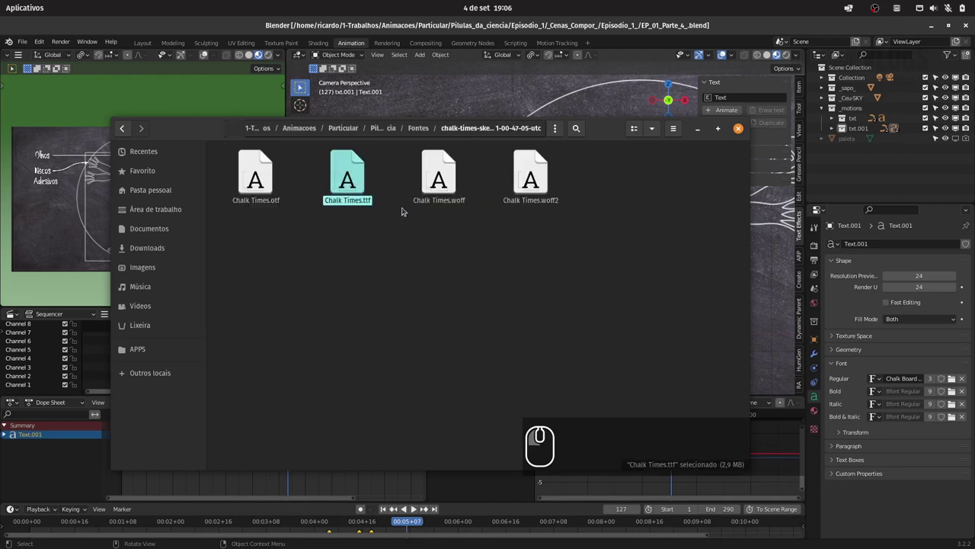
{"action": "key", "text": "ctrl+c"}
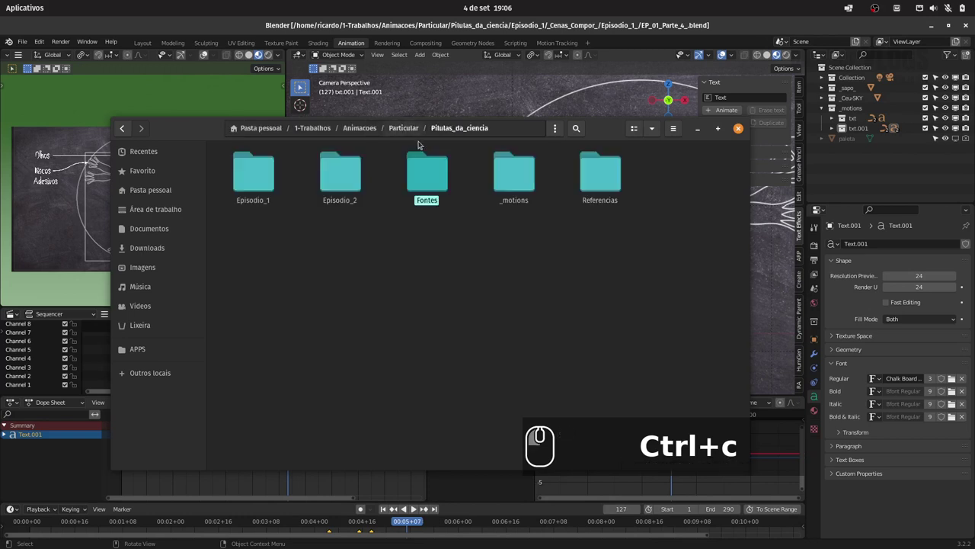
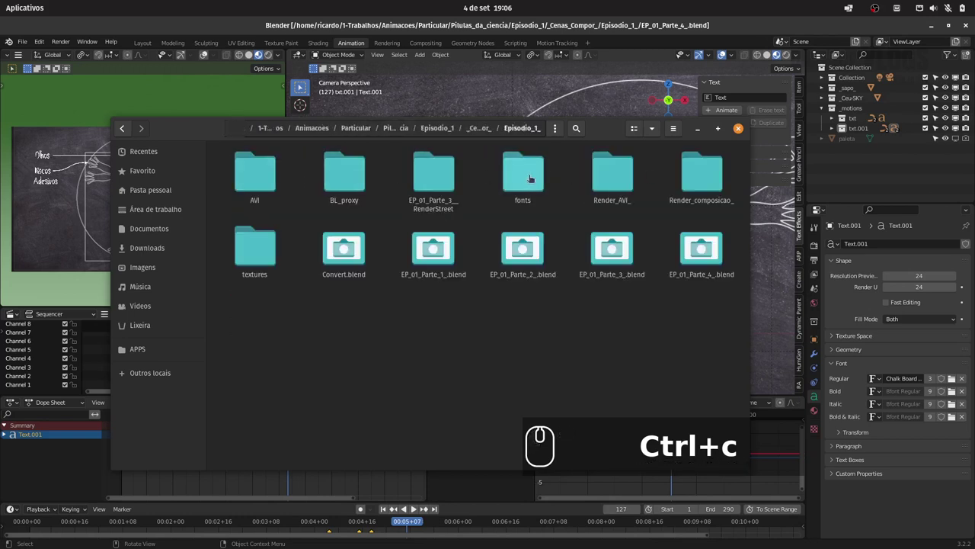
{"action": "left_click_drag", "start_coordinate": [490, 203], "coordinate": [697, 131]}
{"action": "key", "text": "ctrl+v"}
{"action": "left_click_drag", "start_coordinate": [679, 132], "coordinate": [491, 167]}
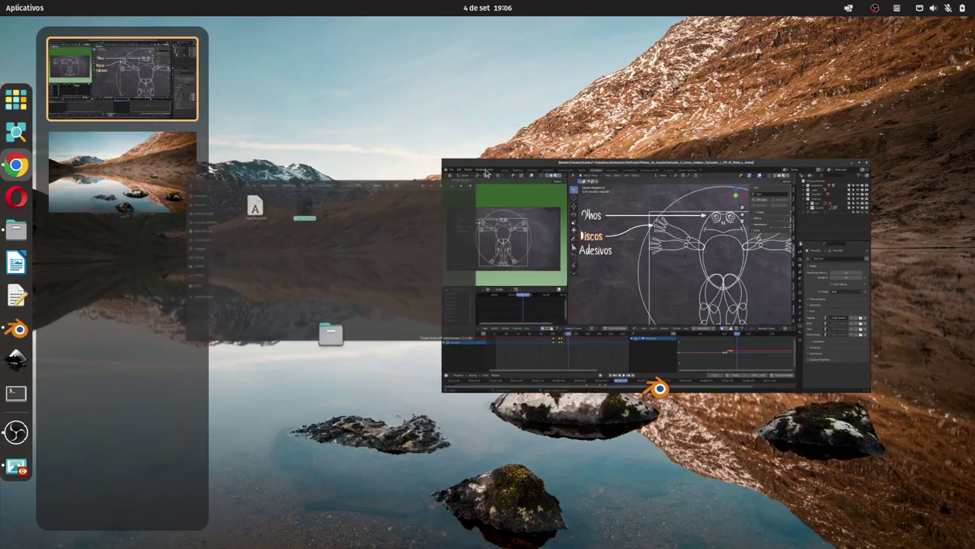
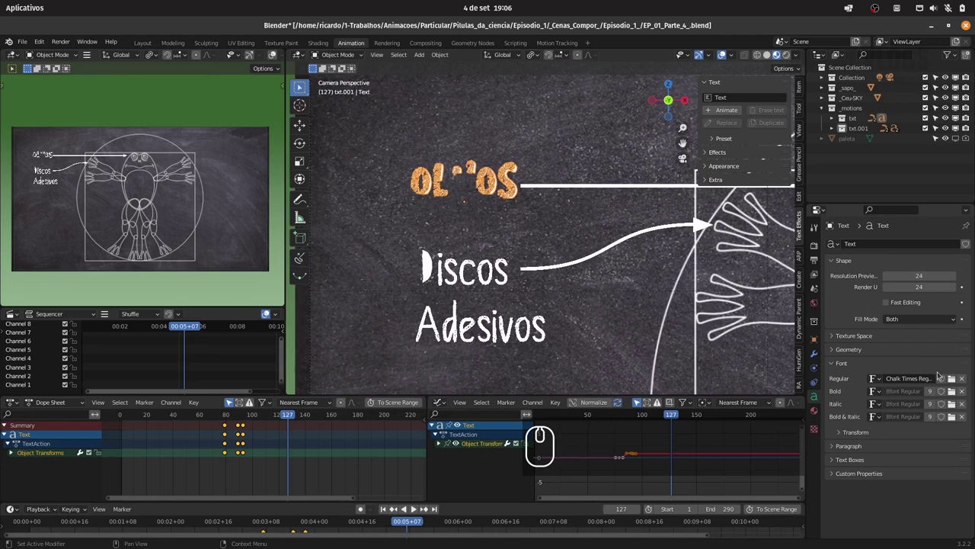
Load Chalk Board Regular as the Olhos label's font in place of Chalk Times
{"action": "left_click", "coordinate": [956, 379]}
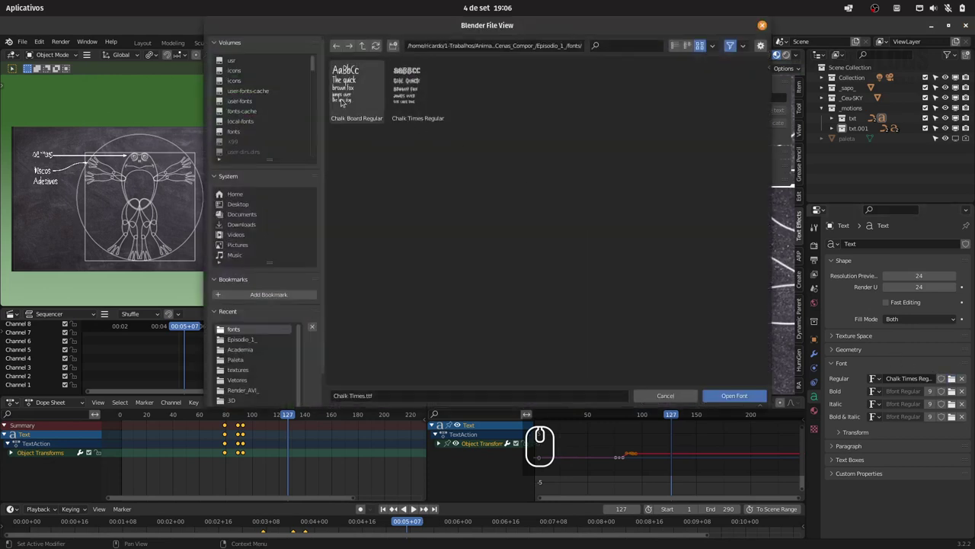
{"action": "left_click", "coordinate": [348, 100]}
{"action": "left_click_drag", "start_coordinate": [563, 200], "coordinate": [553, 196]}
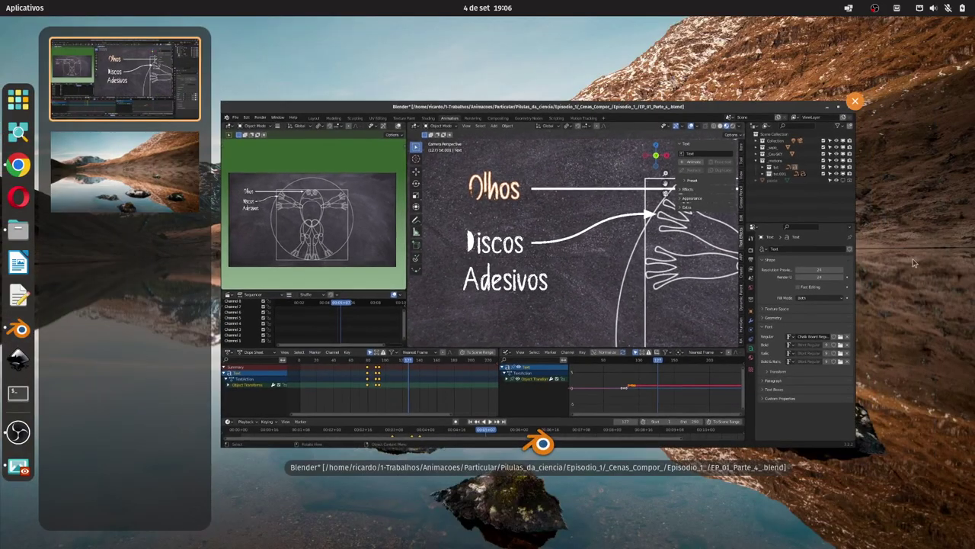
{"action": "key", "text": "super+d"}
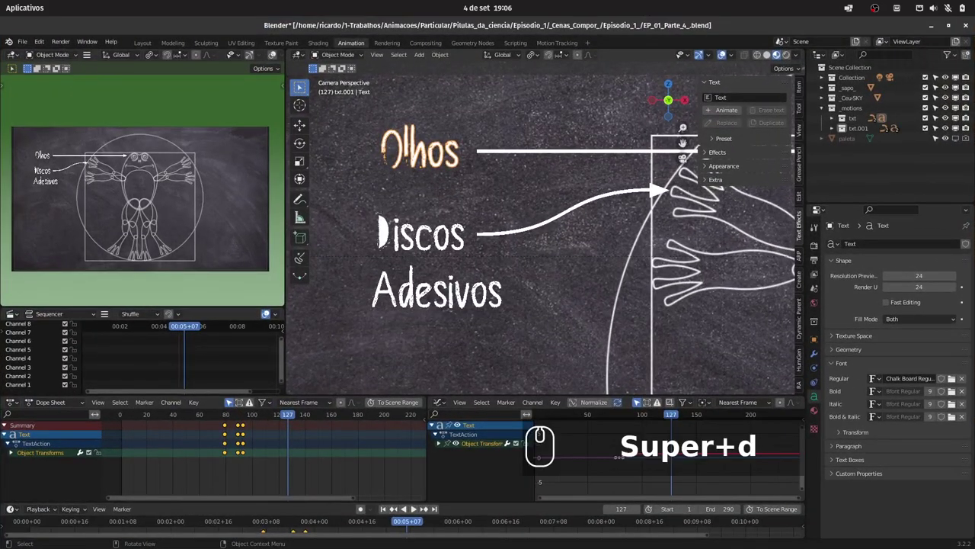
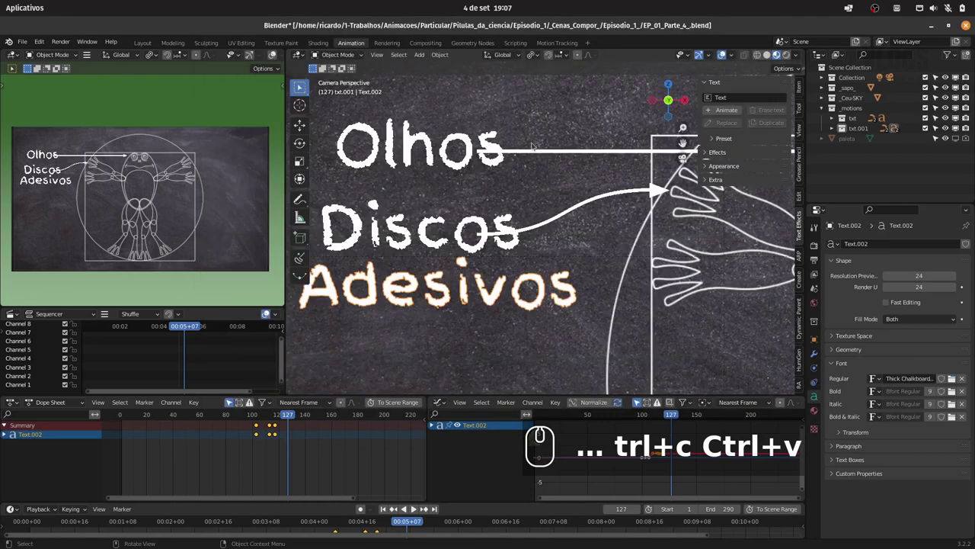
Reduce the text size and geometry thickness of the left labels in the Object and Text properties
{"action": "left_click_drag", "start_coordinate": [547, 141], "coordinate": [515, 158]}
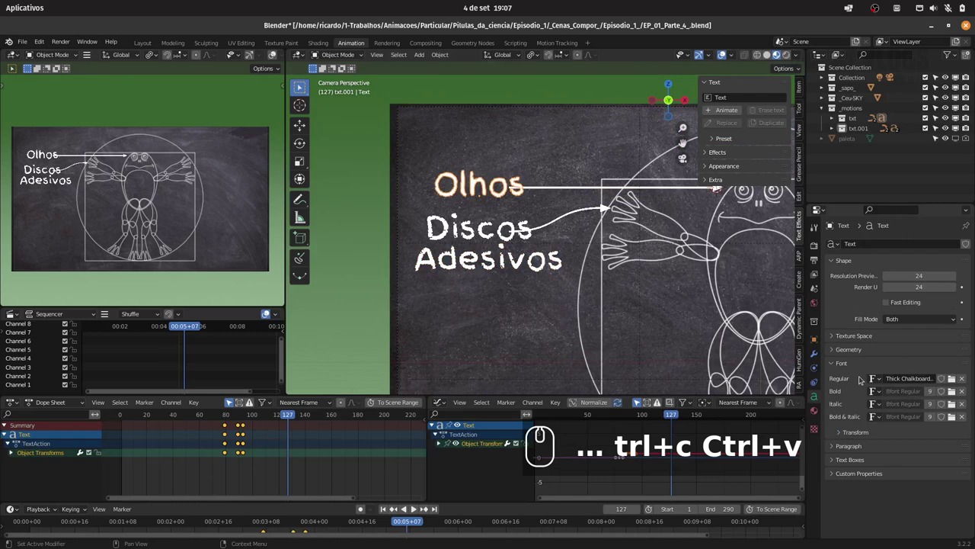
{"action": "left_click", "coordinate": [815, 342]}
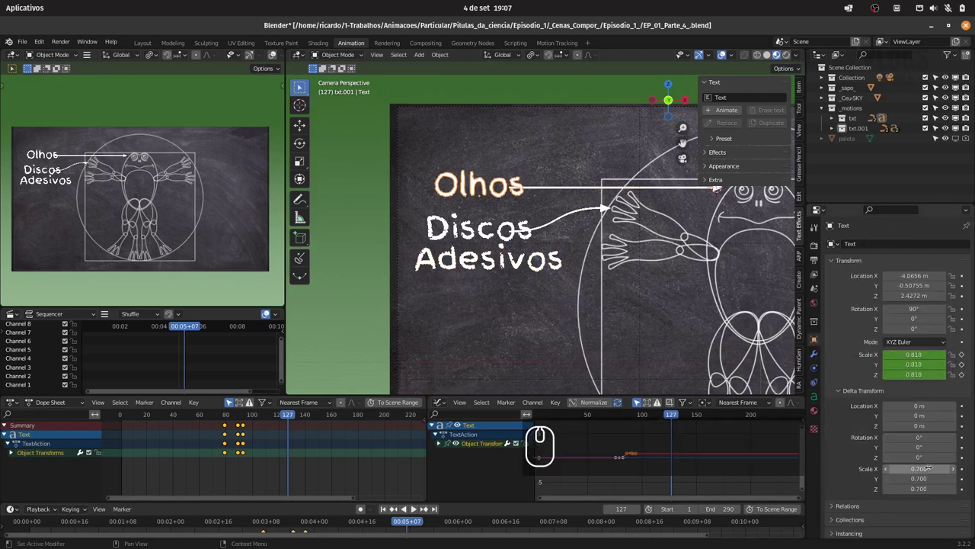
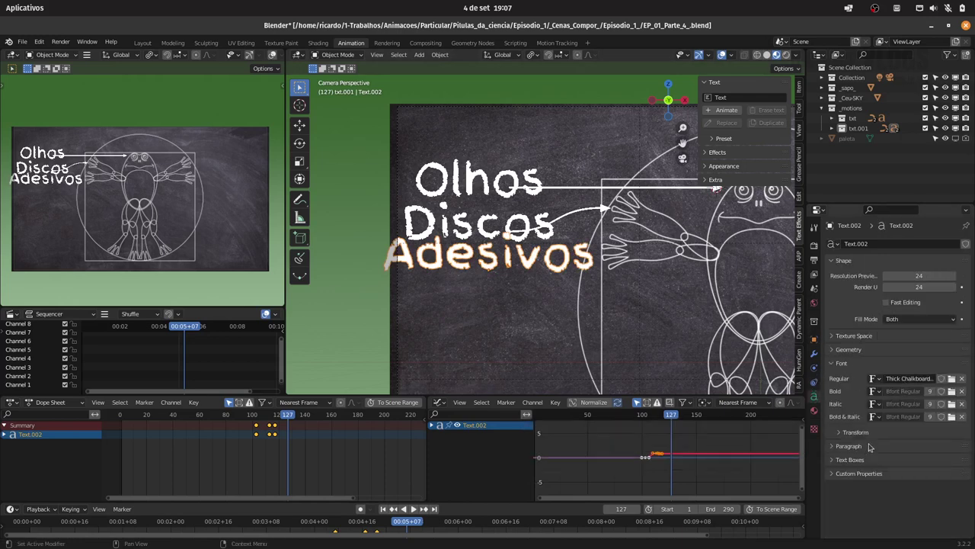
{"action": "left_click_drag", "start_coordinate": [857, 352], "coordinate": [894, 410]}
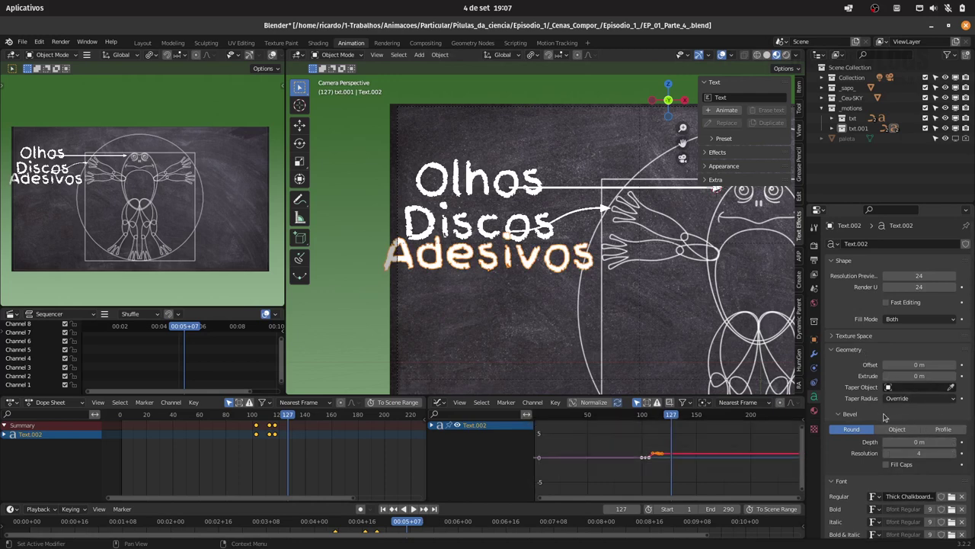
{"action": "left_click_drag", "start_coordinate": [851, 396], "coordinate": [859, 310]}
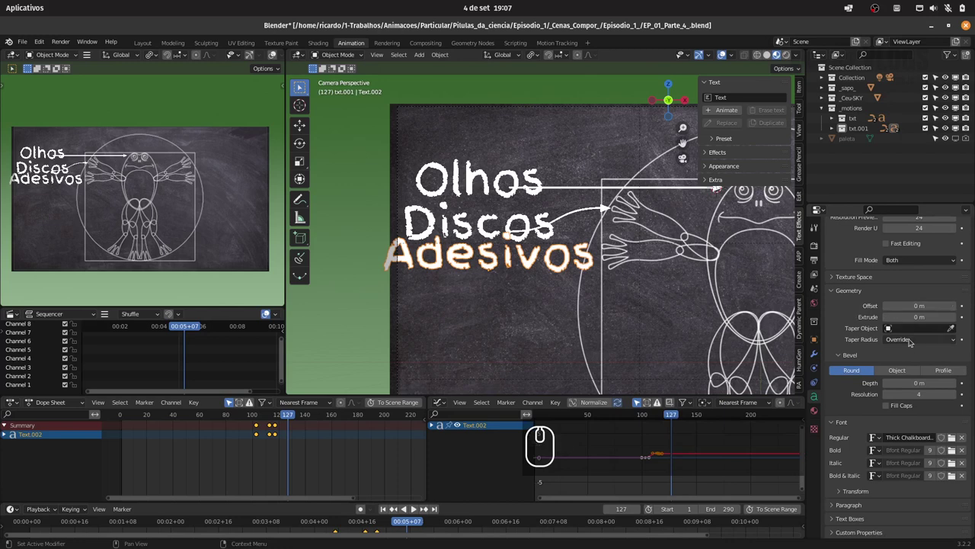
{"action": "left_click_drag", "start_coordinate": [853, 361], "coordinate": [853, 433]}
{"action": "left_click", "coordinate": [860, 455]}
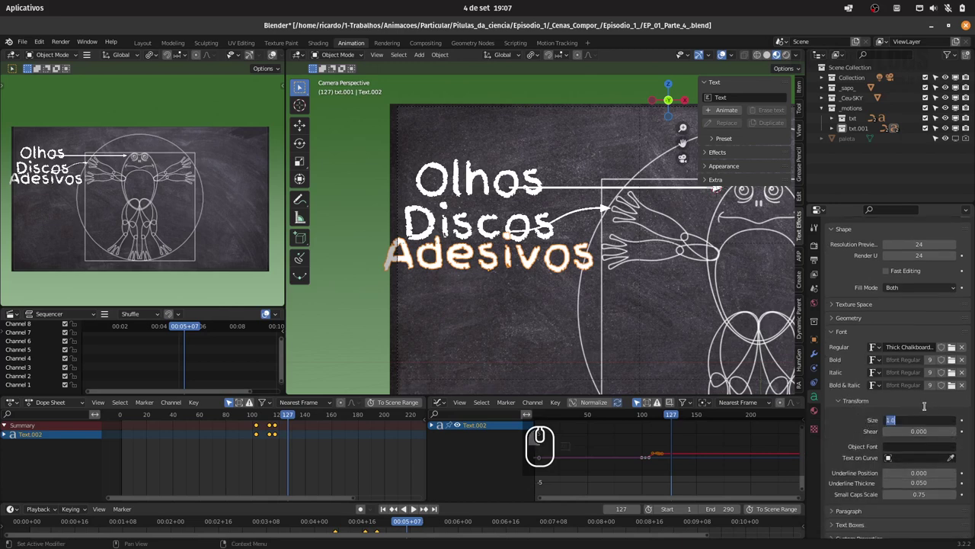
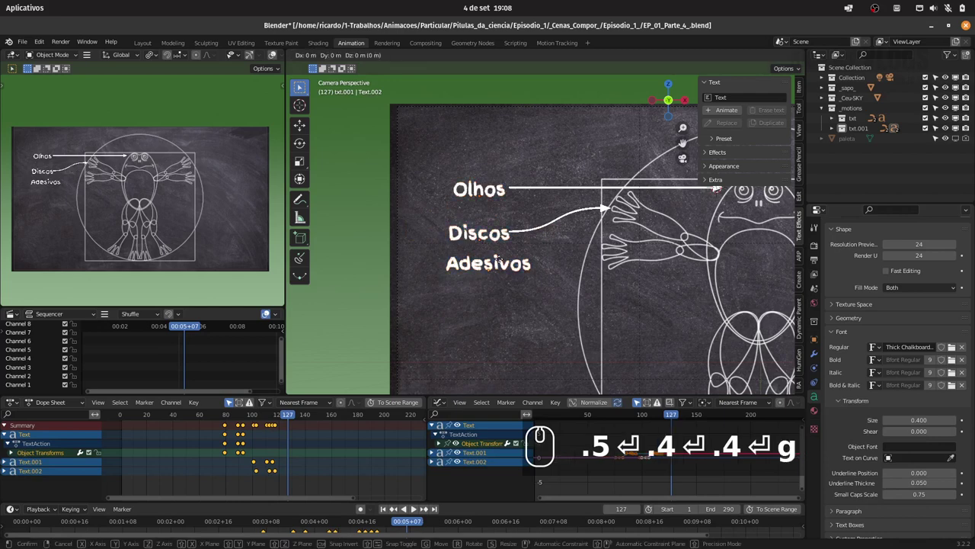
Move the Adesivos label up and align it horizontally under Discos, then save the file
{"action": "key", "text": "z"}
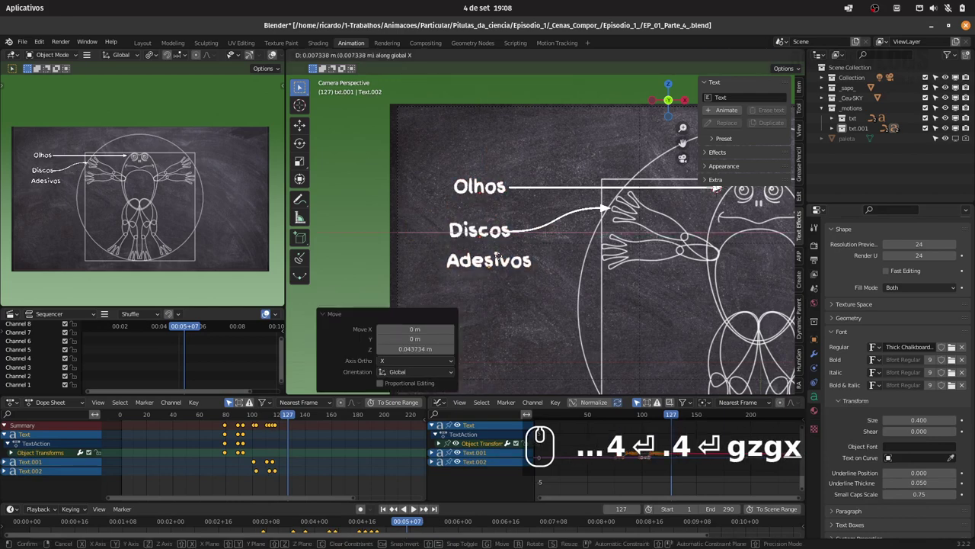
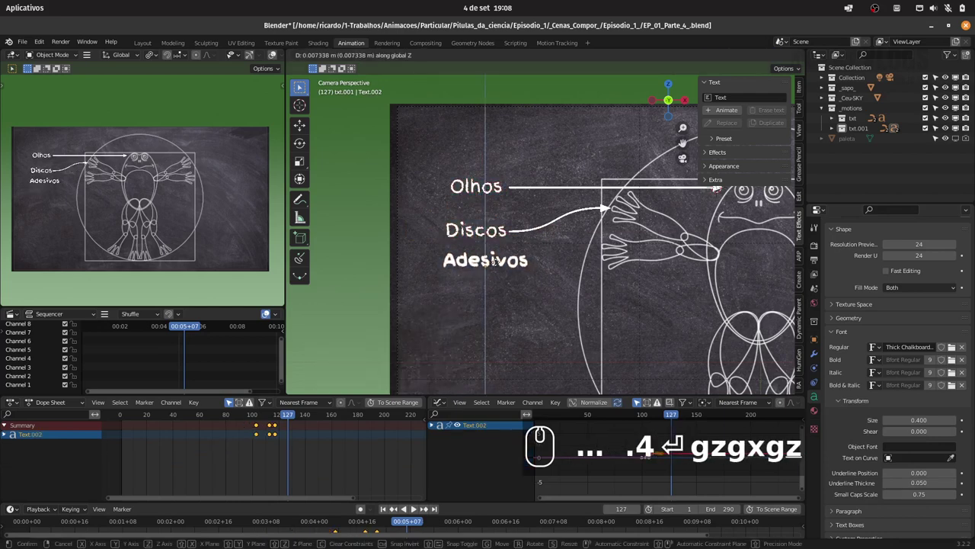
{"action": "key", "text": "g"}
{"action": "key", "text": "x"}
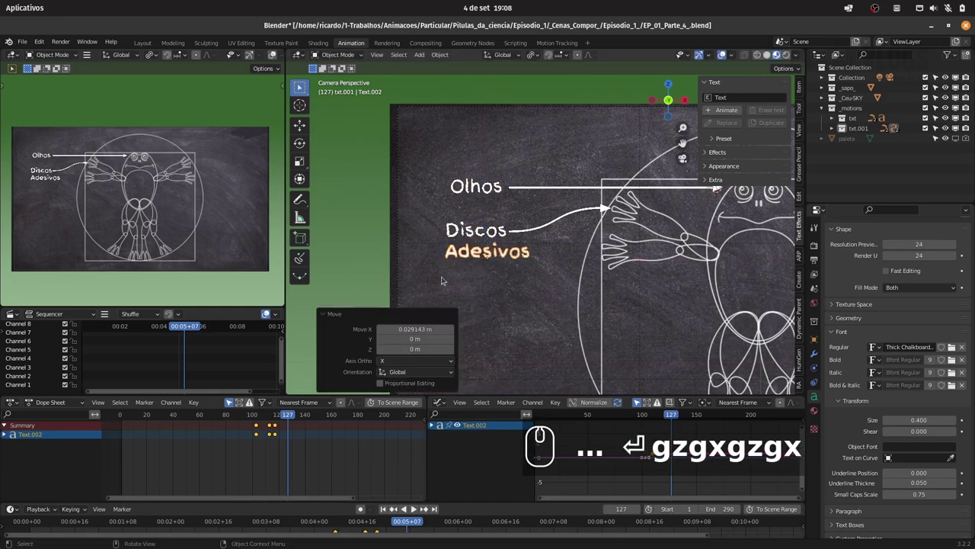
{"action": "left_click_drag", "start_coordinate": [239, 416], "coordinate": [294, 420]}
{"action": "key", "text": "ctrl+s"}
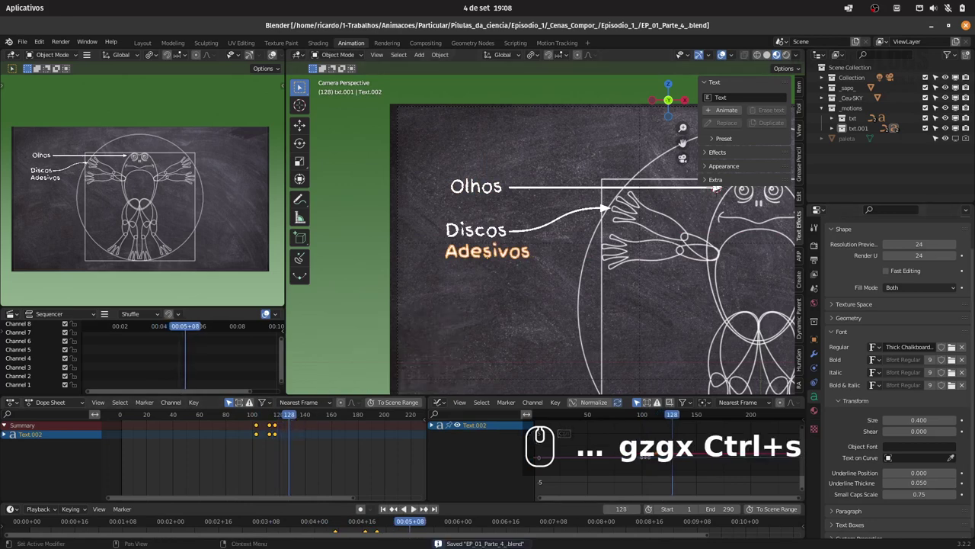
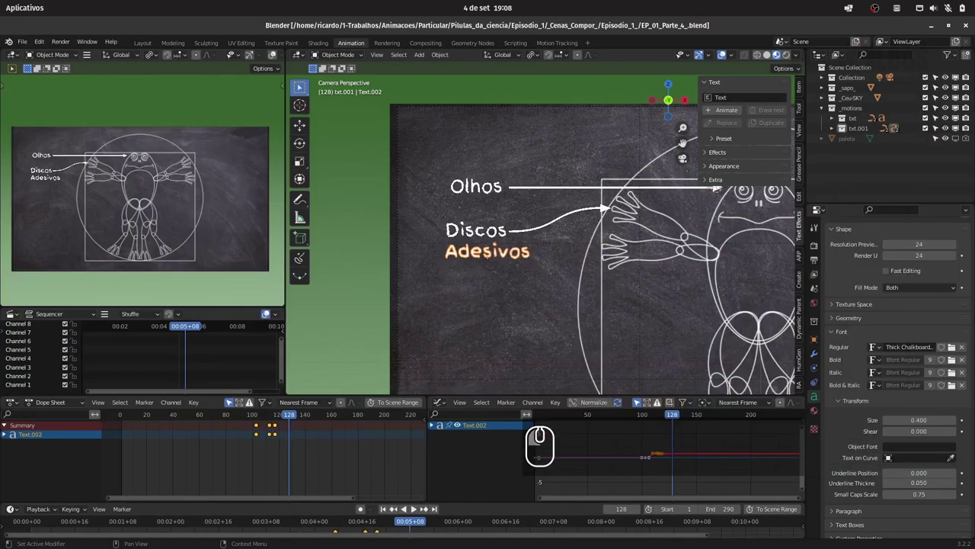
Frame the whole frog drawing and bring up the options for the label collection
{"action": "left_click", "coordinate": [592, 27]}
{"action": "left_click_drag", "start_coordinate": [597, 107], "coordinate": [502, 99]}
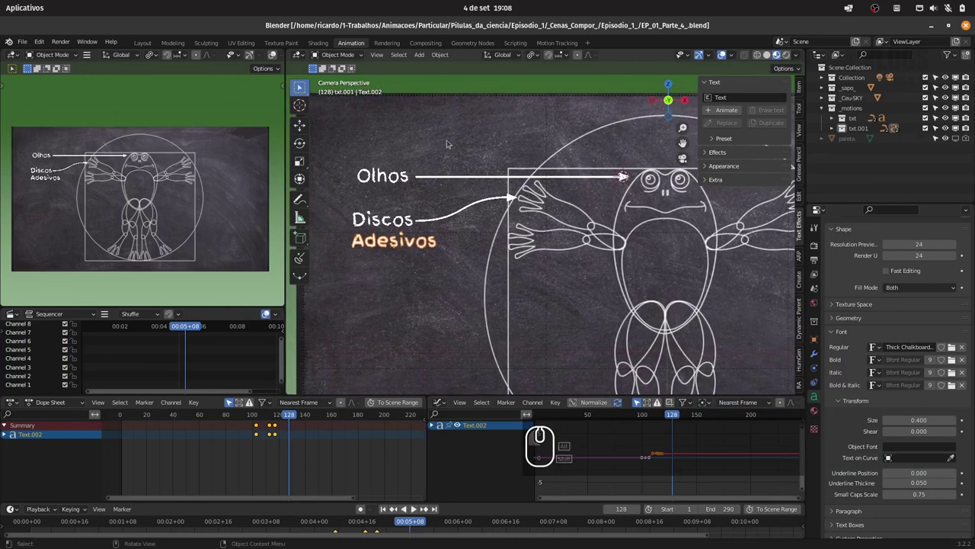
{"action": "left_click", "coordinate": [856, 119]}
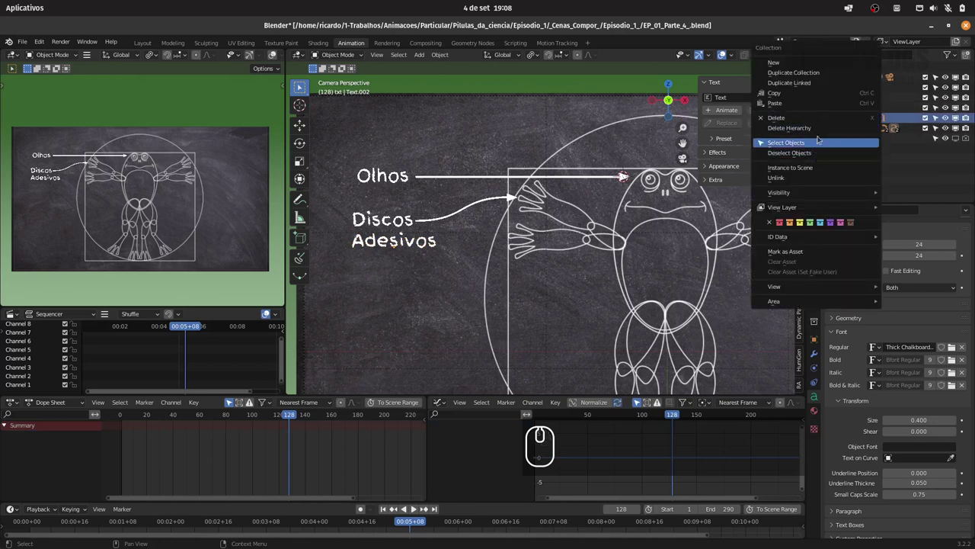
Duplicate the Olhos label-and-arrow collection and place the copy below Adesivos
{"action": "left_click", "coordinate": [832, 74]}
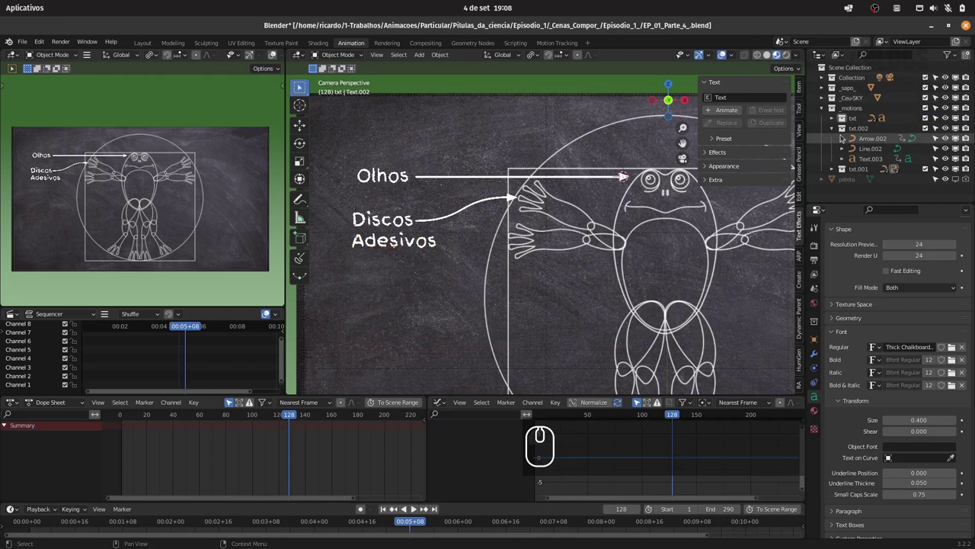
{"action": "left_click", "coordinate": [871, 133]}
{"action": "left_click", "coordinate": [816, 202]}
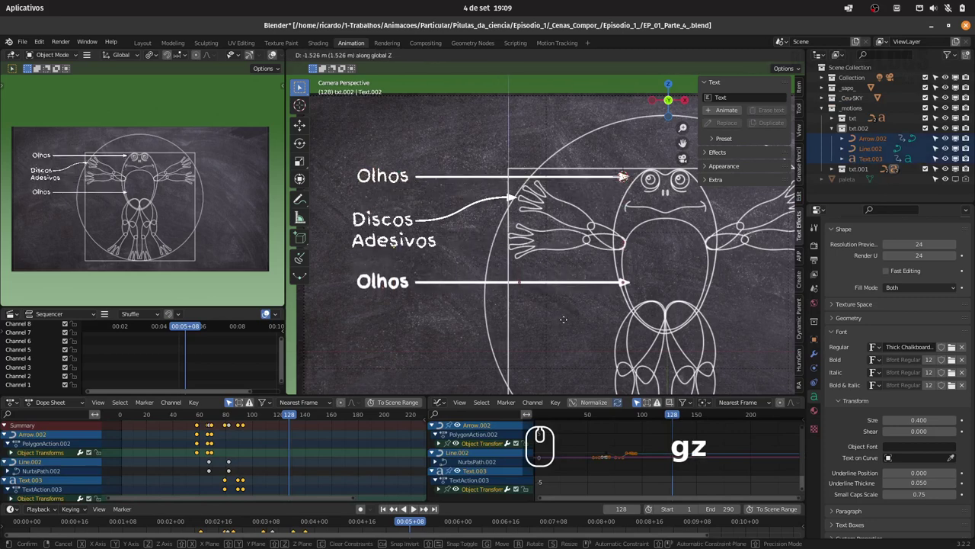
{"action": "left_click", "coordinate": [566, 319]}
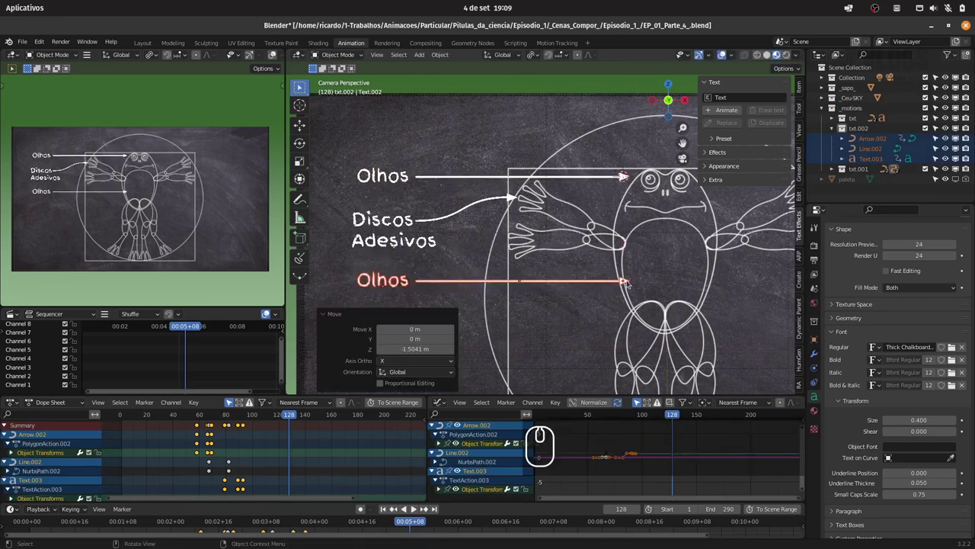
Tilt the copied arrow line up toward the frog's belly and reposition it
{"action": "left_click", "coordinate": [629, 282]}
{"action": "left_click", "coordinate": [606, 284]}
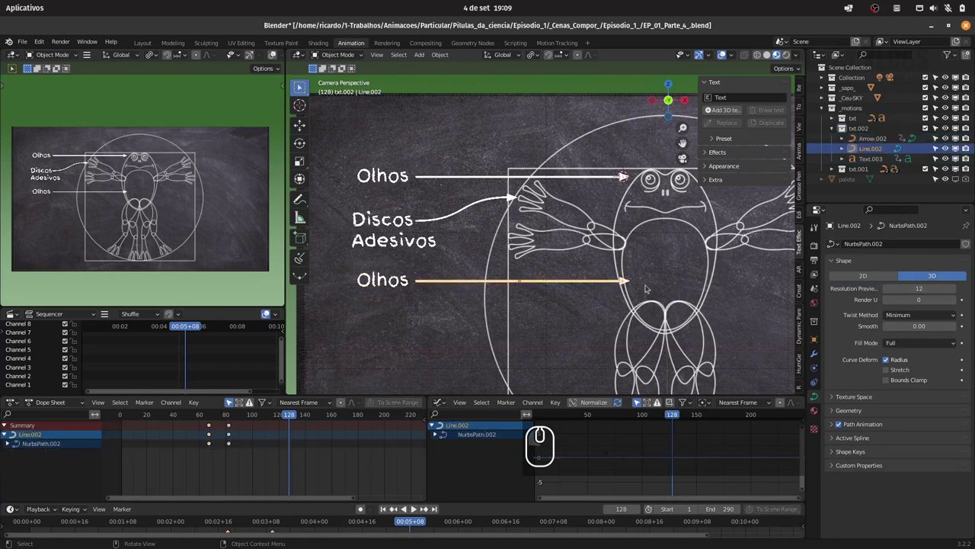
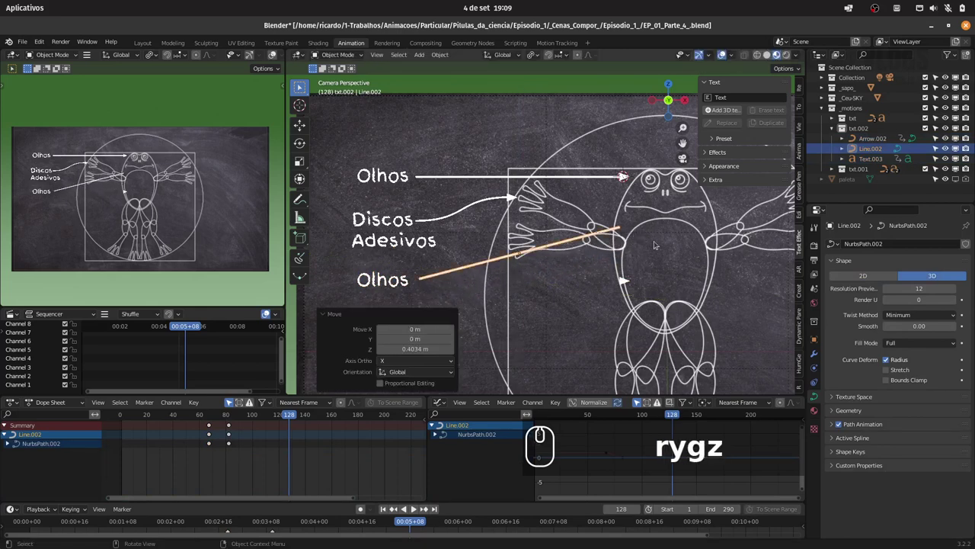
{"action": "left_click", "coordinate": [631, 282]}
{"action": "type", "text": "gz"}
{"action": "left_click", "coordinate": [653, 225]}
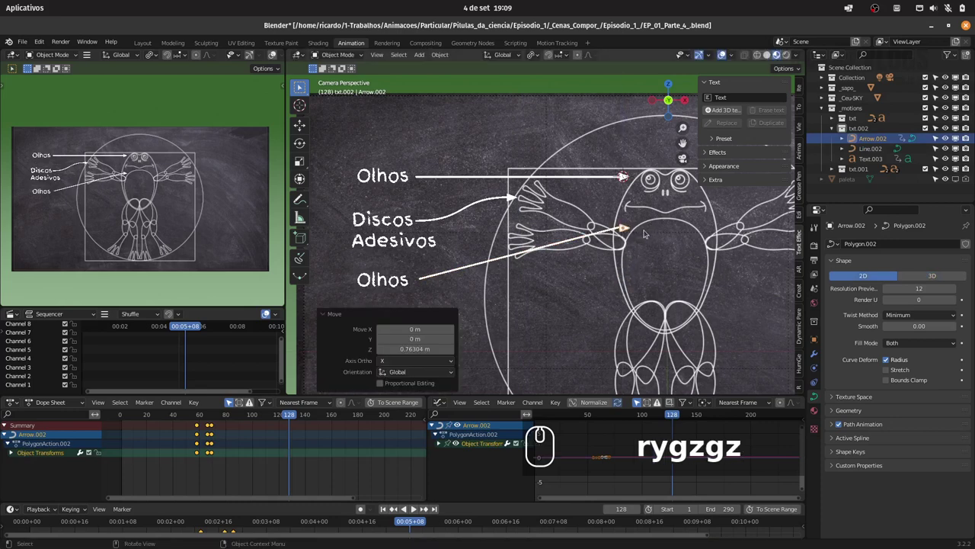
Bring the copied arrowhead to the end of its line
{"action": "key", "text": "g"}
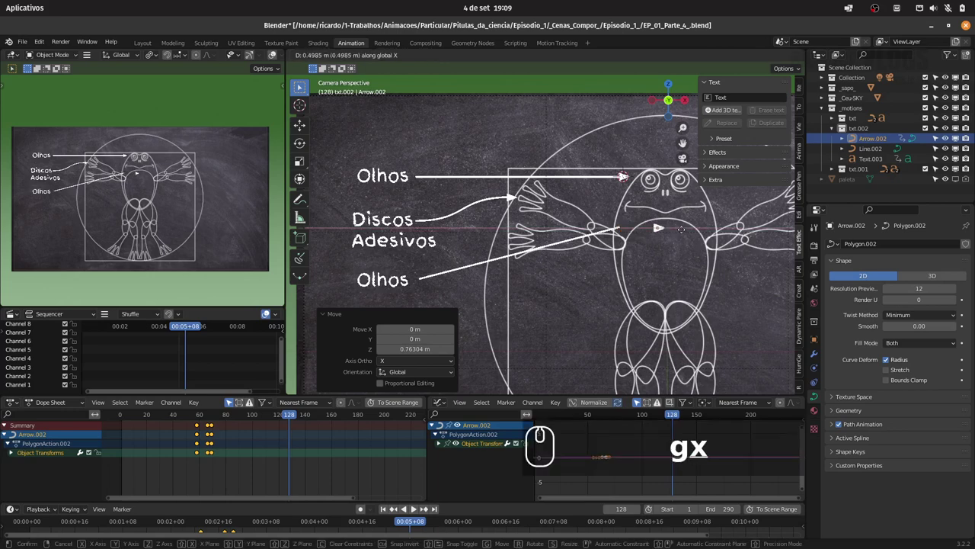
{"action": "left_click_drag", "start_coordinate": [689, 230], "coordinate": [644, 231]}
{"action": "key", "text": "Tab"}
{"action": "key", "text": "Tab"}
{"action": "left_click", "coordinate": [797, 58]}
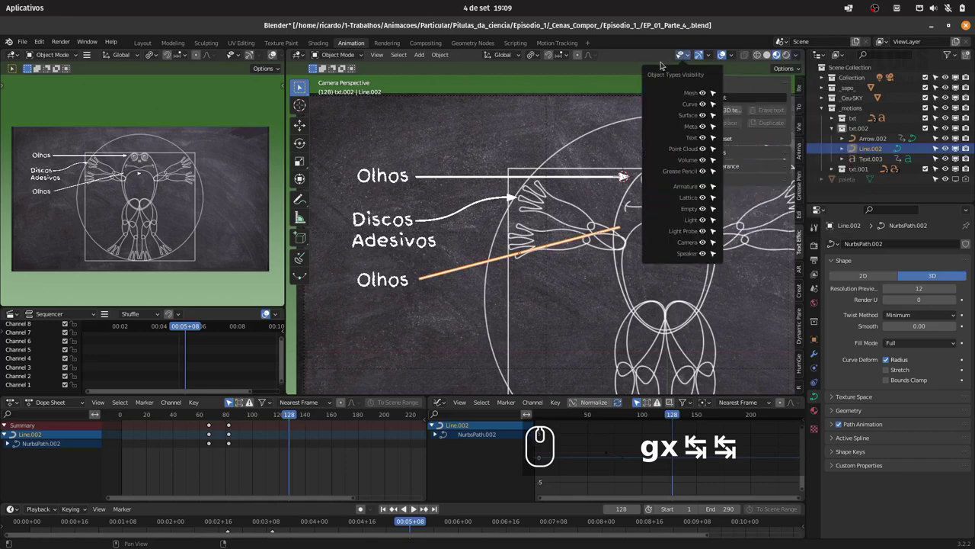
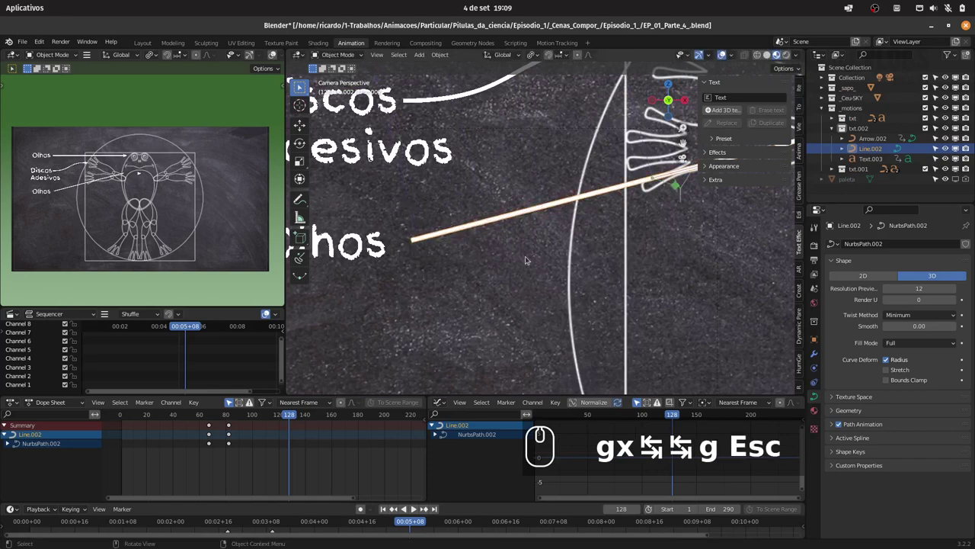
Edit the copied line's points so its start sits next to the lower Olhos label
{"action": "key", "text": "1"}
{"action": "left_click_drag", "start_coordinate": [565, 246], "coordinate": [671, 209]}
{"action": "key", "text": "g"}
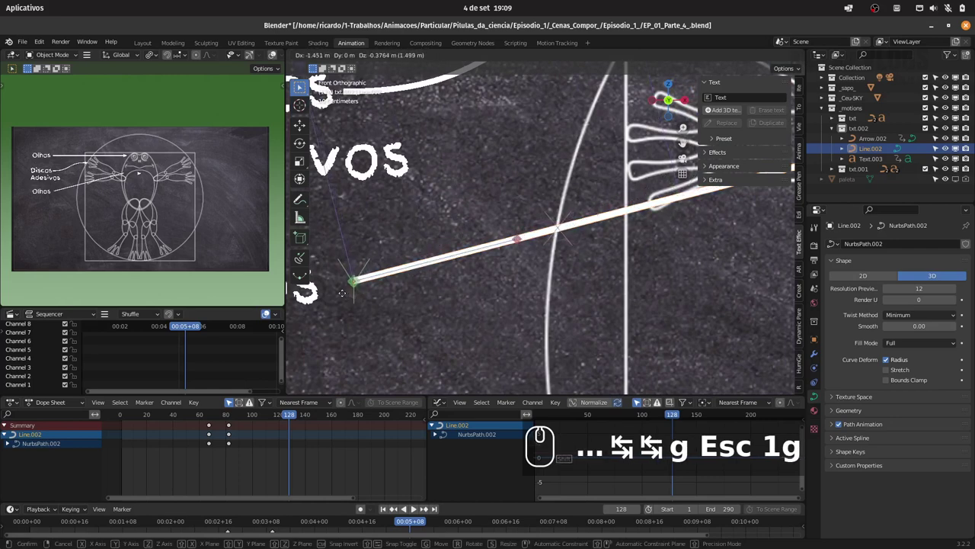
{"action": "left_click", "coordinate": [345, 293]}
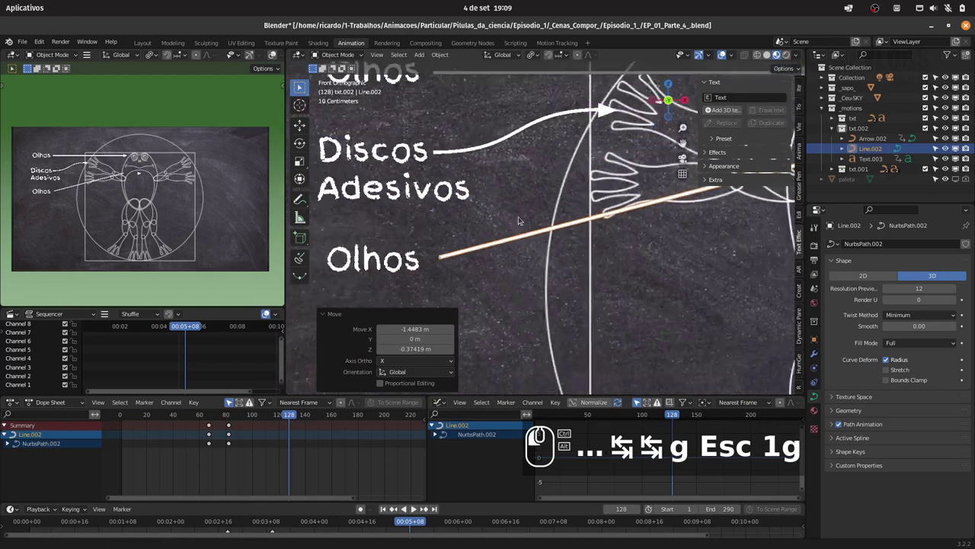
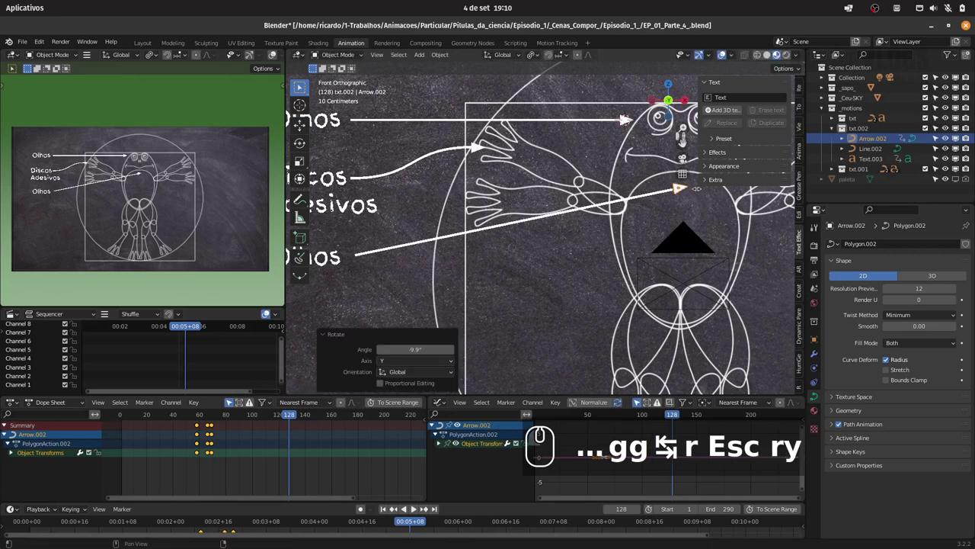
Rotate the arrowhead about ten degrees to match the slanted line, nudge it onto the tip, and preview the animation
{"action": "key", "text": "g"}
{"action": "key", "text": "g"}
{"action": "left_click", "coordinate": [695, 190]}
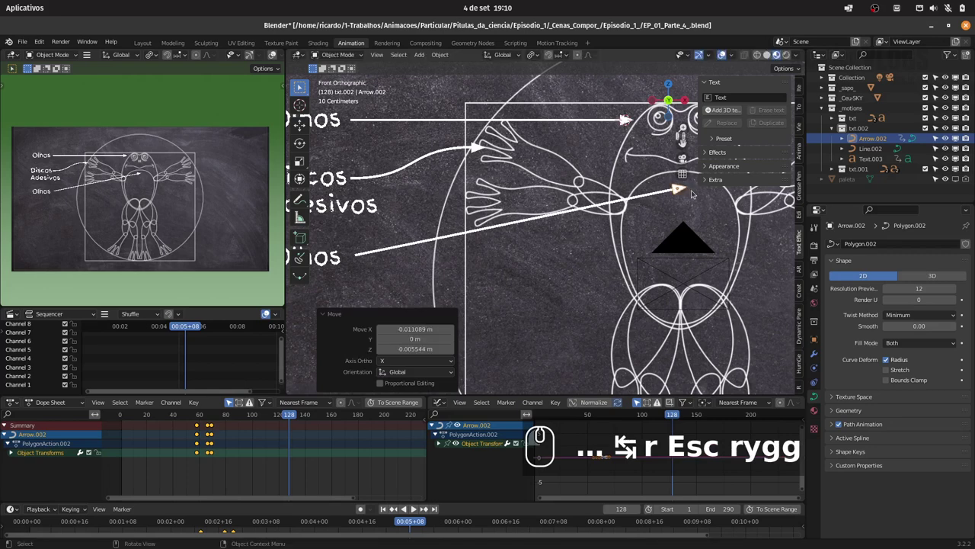
{"action": "key", "text": "g"}
{"action": "left_click", "coordinate": [692, 191]}
{"action": "left_click_drag", "start_coordinate": [651, 184], "coordinate": [649, 186]}
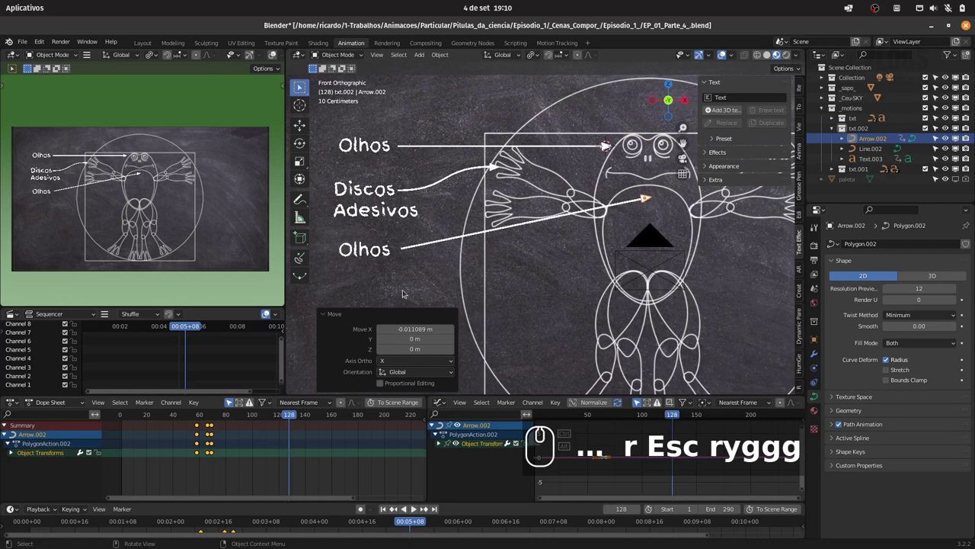
{"action": "left_click_drag", "start_coordinate": [202, 414], "coordinate": [278, 405]}
Retype the lower Olhos copy so it reads Regiao
{"action": "left_click", "coordinate": [388, 251]}
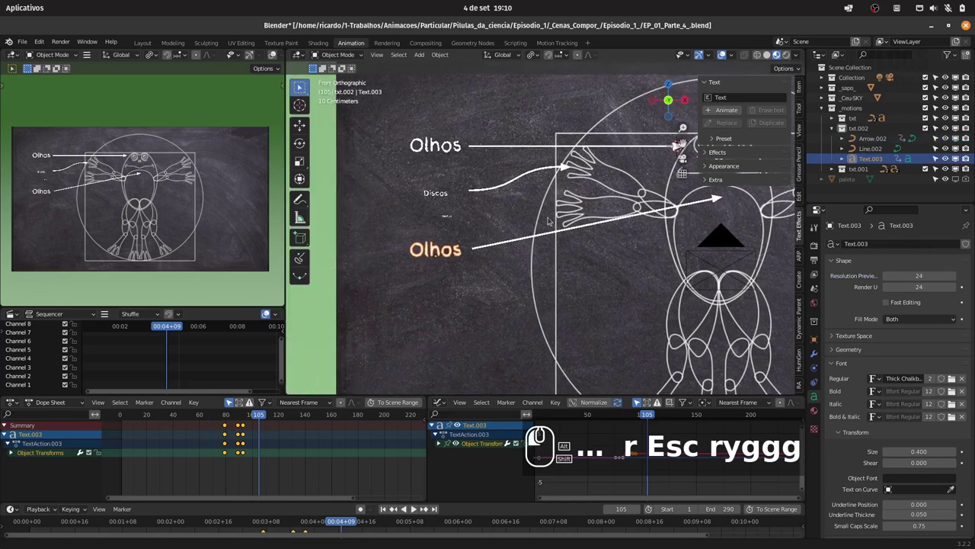
{"action": "type", "text": "ryggg"}
{"action": "key", "text": "Tab"}
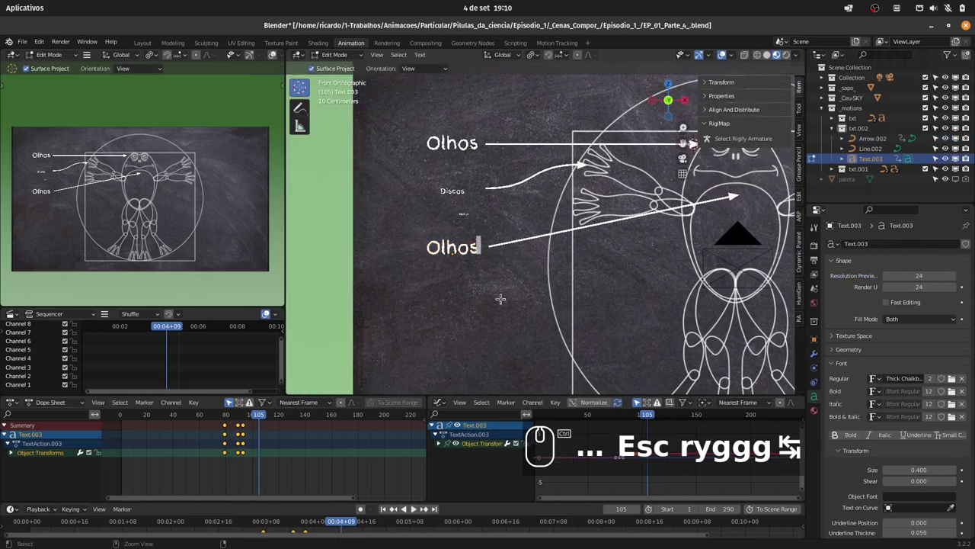
{"action": "key", "text": "ctrl+a"}
{"action": "type", "text": "g"}
{"action": "key", "text": "shift+r"}
{"action": "type", "text": "egi"}
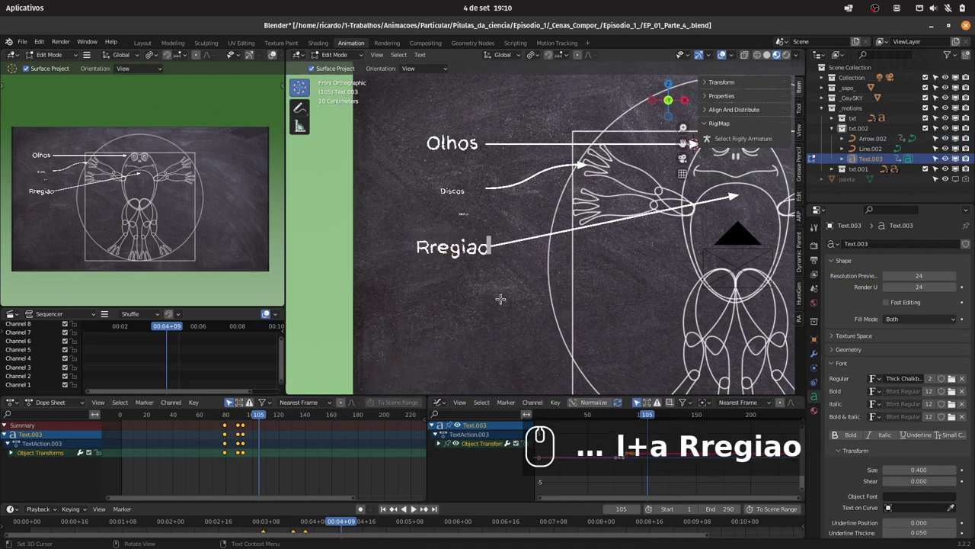
{"action": "key", "text": "BackSpace"}
{"action": "key", "text": "BackSpace"}
{"action": "key", "text": "BackSpace"}
{"action": "key", "text": "BackSpace"}
{"action": "type", "text": "e"}
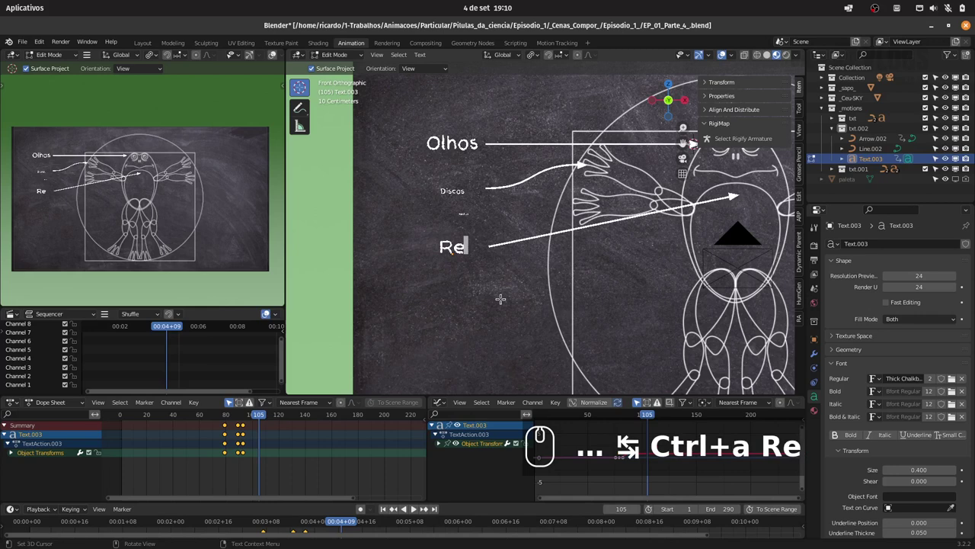
{"action": "type", "text": "giao"}
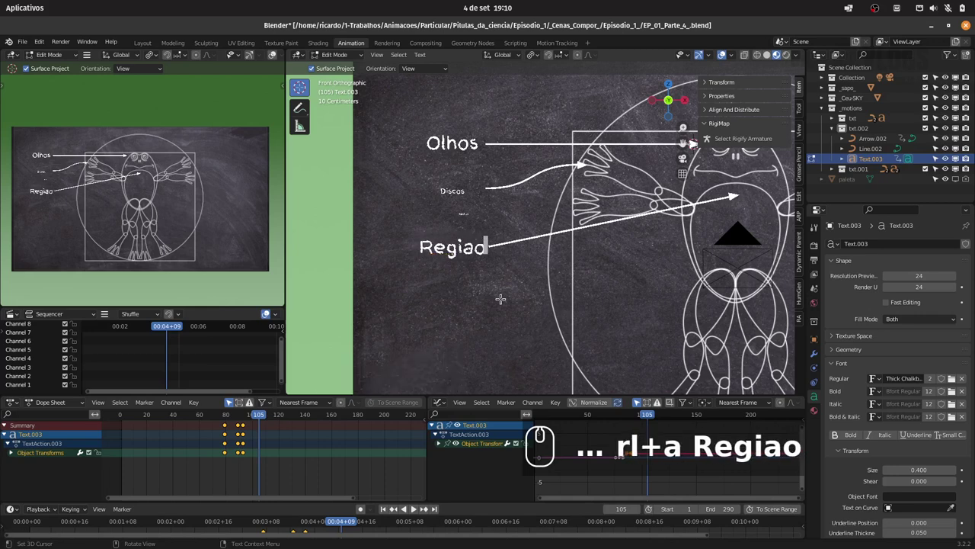
Duplicate the Regiao label just below it and retype the copy as Gular
{"action": "key", "text": "Tab"}
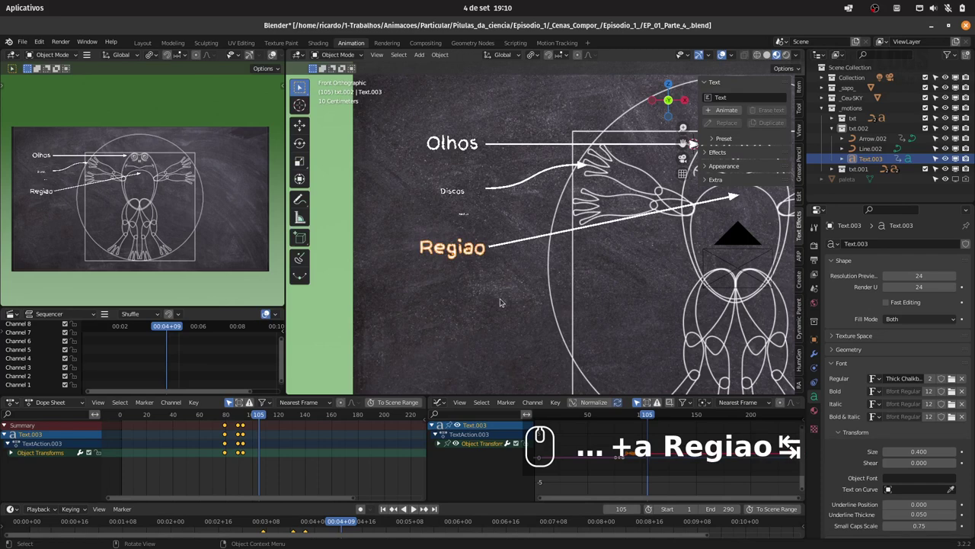
{"action": "type", "text": "z"}
{"action": "left_click_drag", "start_coordinate": [561, 299], "coordinate": [538, 294]}
{"action": "key", "text": "Tab"}
{"action": "key", "text": "ctrl+a"}
{"action": "key", "text": "g"}
{"action": "key", "text": "u"}
{"action": "key", "text": "l"}
{"action": "key", "text": "a"}
{"action": "key", "text": "r"}
{"action": "key", "text": "Tab"}
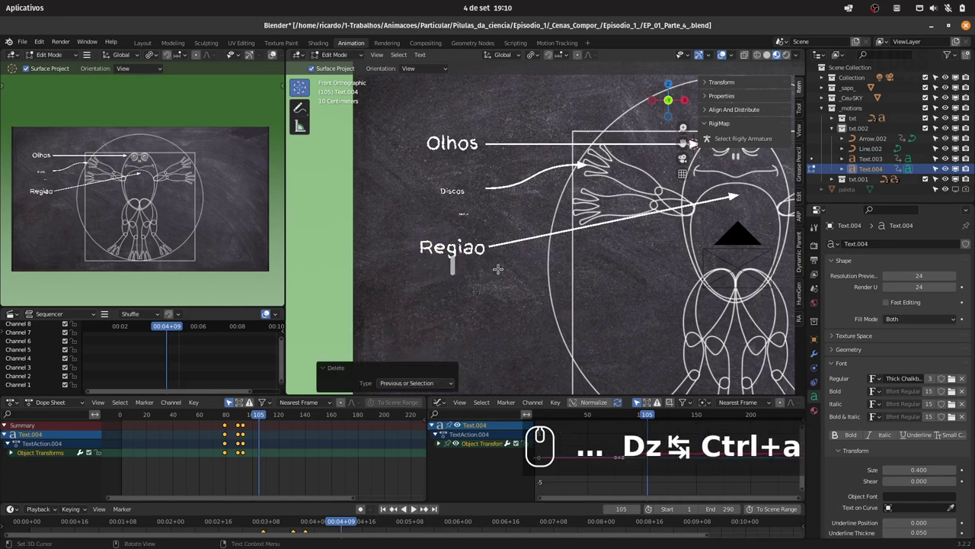
{"action": "key", "text": "shift+g"}
{"action": "key", "text": "u"}
{"action": "type", "text": "gula"}
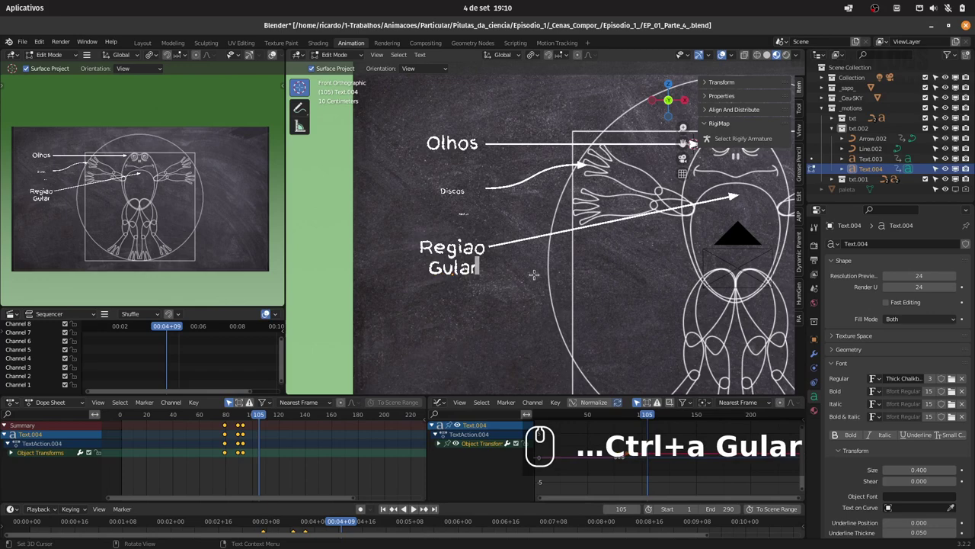
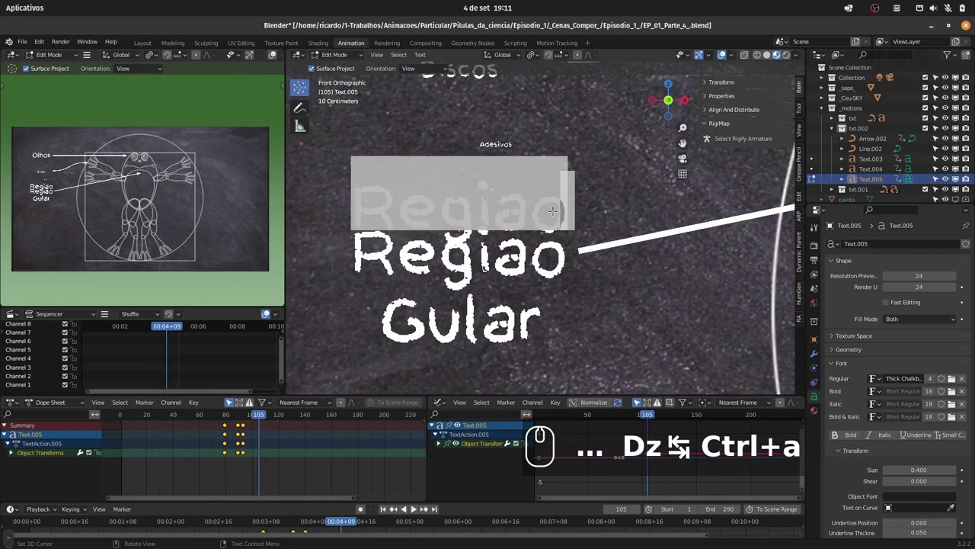
Reduce the duplicated text to a single tilde character and drop it near the label
{"action": "key", "text": "~"}
{"action": "key", "text": "Tab"}
{"action": "key", "text": "g"}
{"action": "key", "text": "x"}
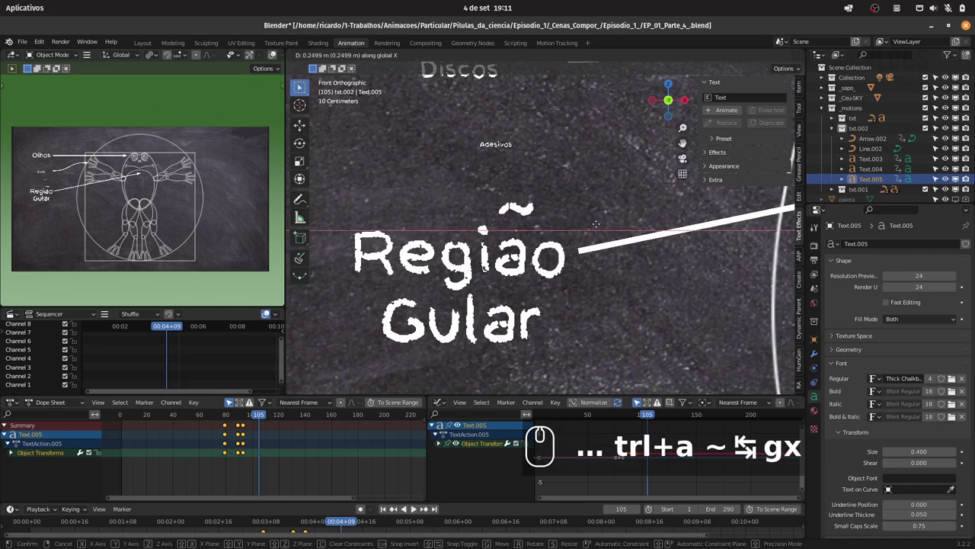
{"action": "left_click", "coordinate": [598, 224]}
Position and scale the tilde over the a so the label reads Região Gular
{"action": "key", "text": "g"}
{"action": "key", "text": "z"}
{"action": "left_click", "coordinate": [577, 231]}
{"action": "key", "text": "x"}
{"action": "left_click", "coordinate": [580, 232]}
{"action": "key", "text": "g"}
{"action": "key", "text": "x"}
{"action": "left_click", "coordinate": [577, 230]}
{"action": "type", "text": "gxgzgxgxs"}
{"action": "left_click", "coordinate": [584, 232]}
Select the Região Gular arrow, line and text pieces together
{"action": "left_click_drag", "start_coordinate": [560, 186], "coordinate": [538, 245]}
{"action": "left_click", "coordinate": [534, 246]}
{"action": "left_click_drag", "start_coordinate": [580, 235], "coordinate": [303, 460]}
{"action": "type", "text": "a"}
{"action": "type", "text": "-"}
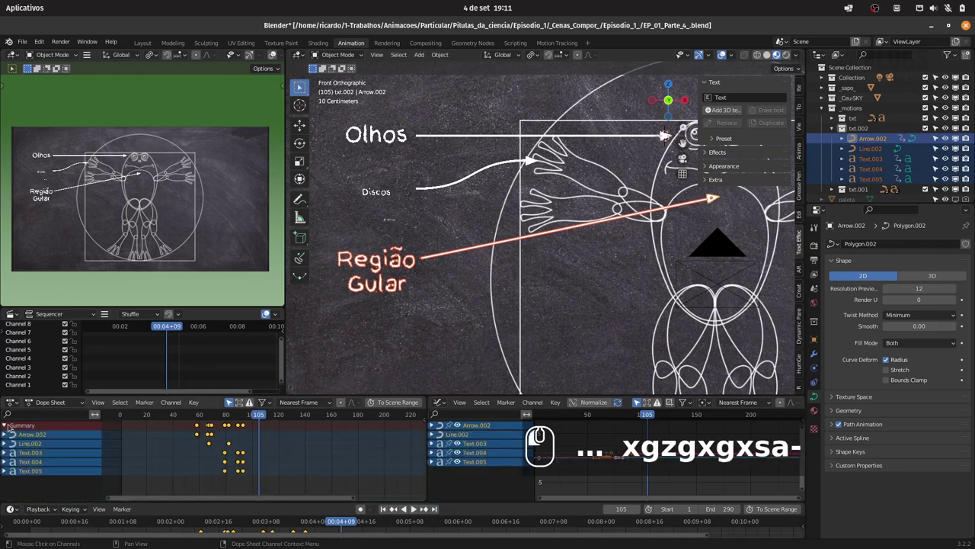
Slide the Região Gular keyframes later so it animates after Discos Adesivos, preview, and save
{"action": "type", "text": "ag"}
{"action": "left_click", "coordinate": [336, 461]}
{"action": "left_click_drag", "start_coordinate": [215, 414], "coordinate": [282, 410]}
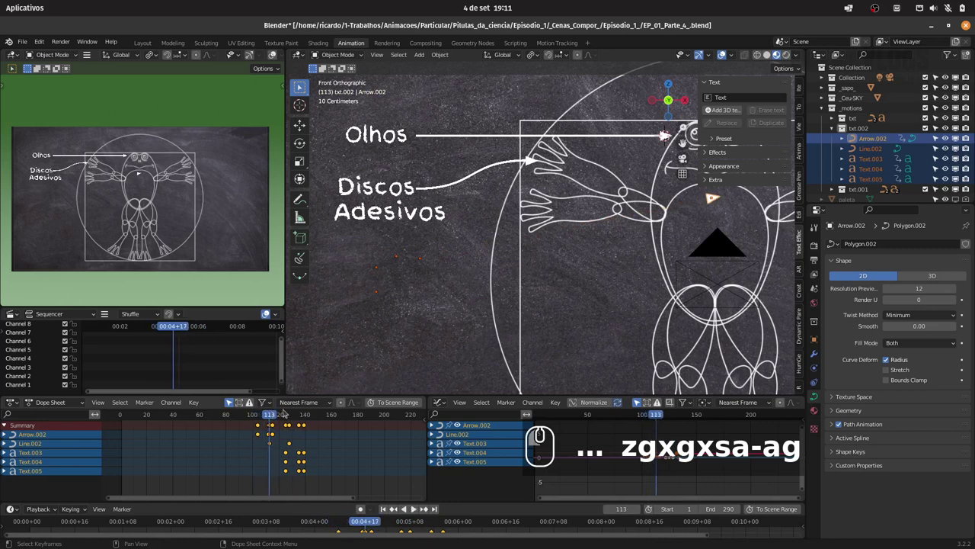
{"action": "type", "text": "g"}
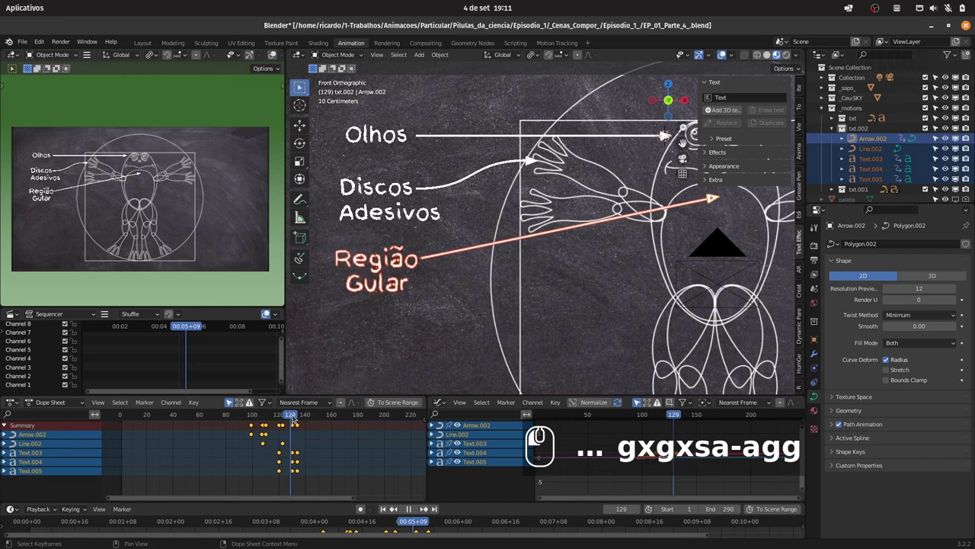
{"action": "left_click_drag", "start_coordinate": [300, 413], "coordinate": [258, 424]}
{"action": "key", "text": "ctrl+s"}
{"action": "left_click_drag", "start_coordinate": [626, 217], "coordinate": [615, 241]}
{"action": "left_click_drag", "start_coordinate": [616, 268], "coordinate": [832, 131]}
Correct the new label's misspelled Venrtre text to Ventre
{"action": "left_click", "coordinate": [833, 141]}
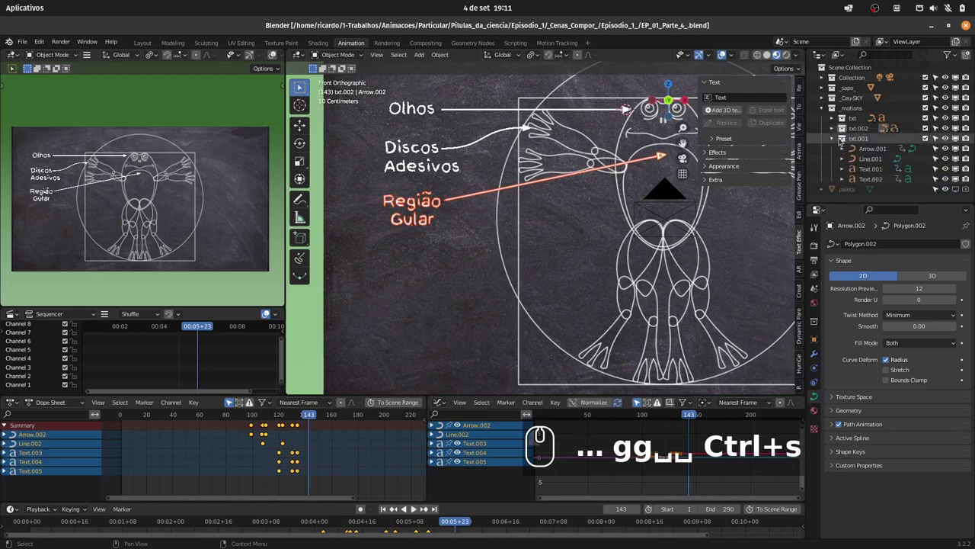
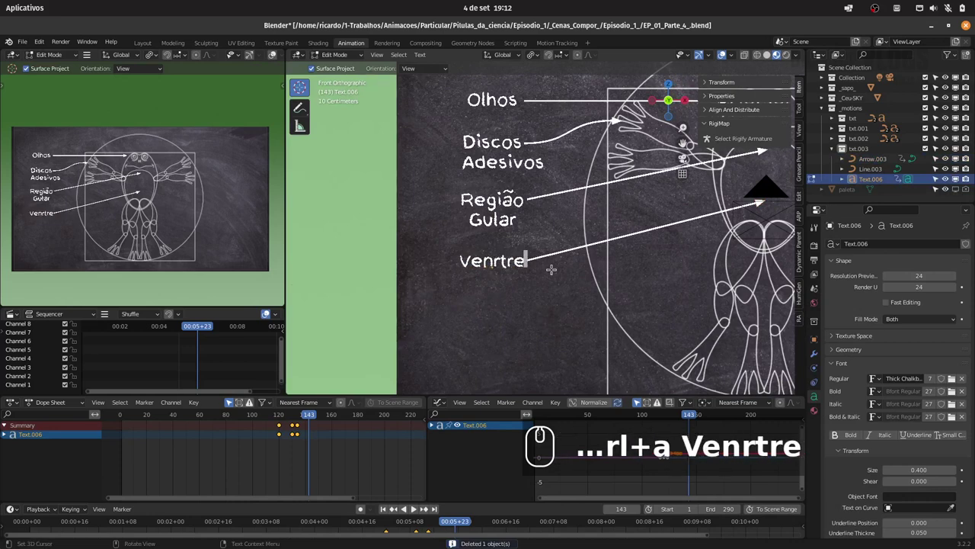
{"action": "key", "text": "BackSpace"}
{"action": "key", "text": "BackSpace"}
{"action": "key", "text": "BackSpace"}
{"action": "type", "text": "e"}
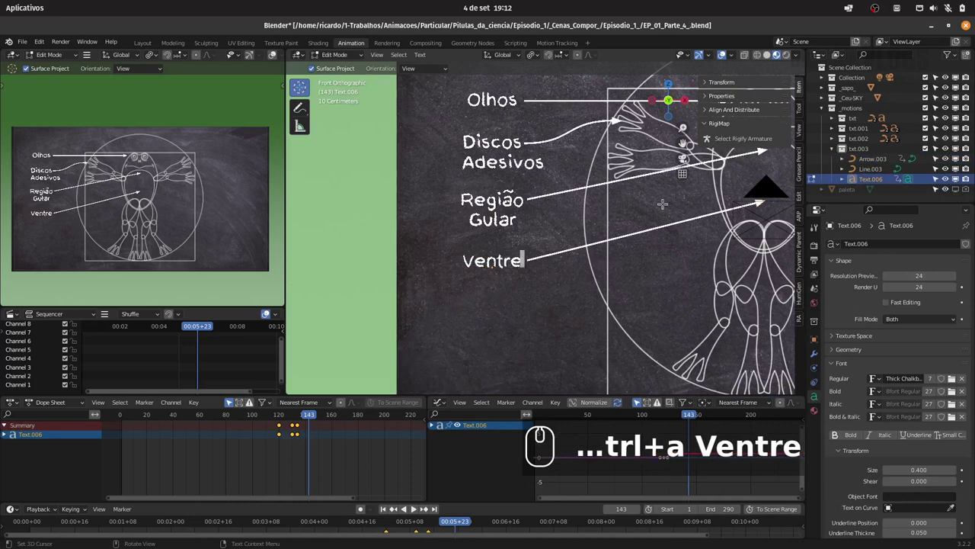
{"action": "key", "text": "Tab"}
Save the file and preview the Ventre label animating in with its arrow
{"action": "left_click_drag", "start_coordinate": [618, 219], "coordinate": [555, 274]}
{"action": "key", "text": "ctrl+s"}
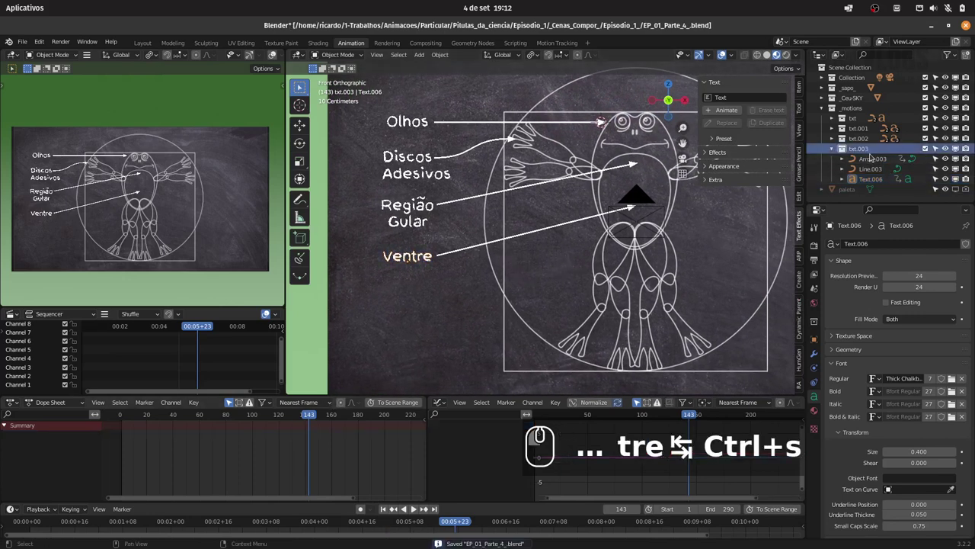
{"action": "left_click_drag", "start_coordinate": [849, 154], "coordinate": [320, 426]}
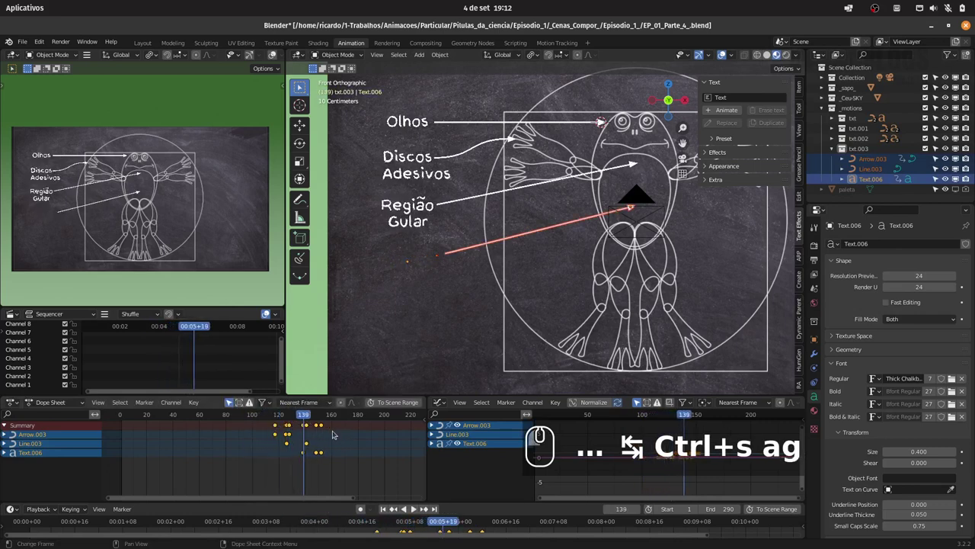
Shift the Ventre keyframes later so it follows Região Gular, check by scrubbing, and save
{"action": "type", "text": "trl+s agg-2"}
{"action": "left_click_drag", "start_coordinate": [331, 433], "coordinate": [299, 420]}
{"action": "type", "text": "trl+s agg-2"}
{"action": "key", "text": "space"}
{"action": "key", "text": "space"}
{"action": "left_click_drag", "start_coordinate": [304, 416], "coordinate": [328, 420]}
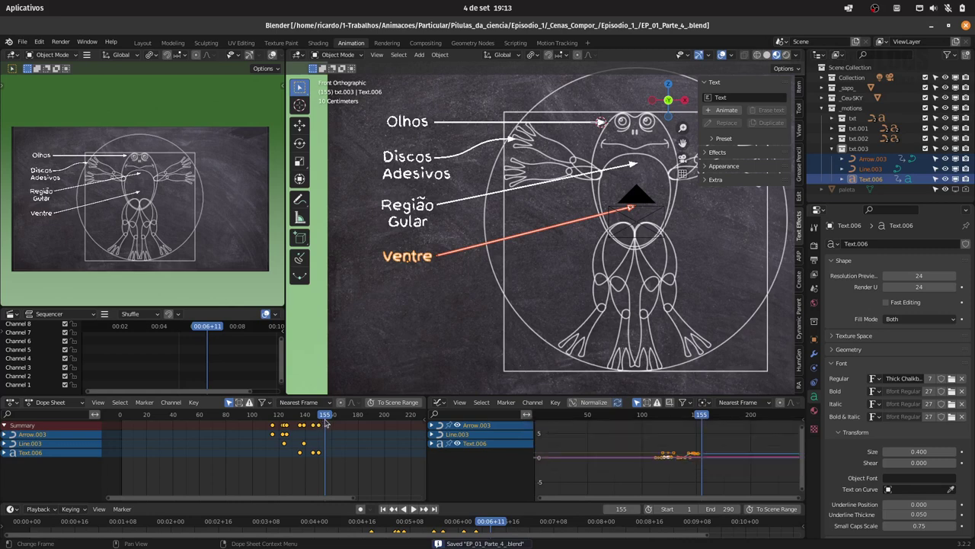
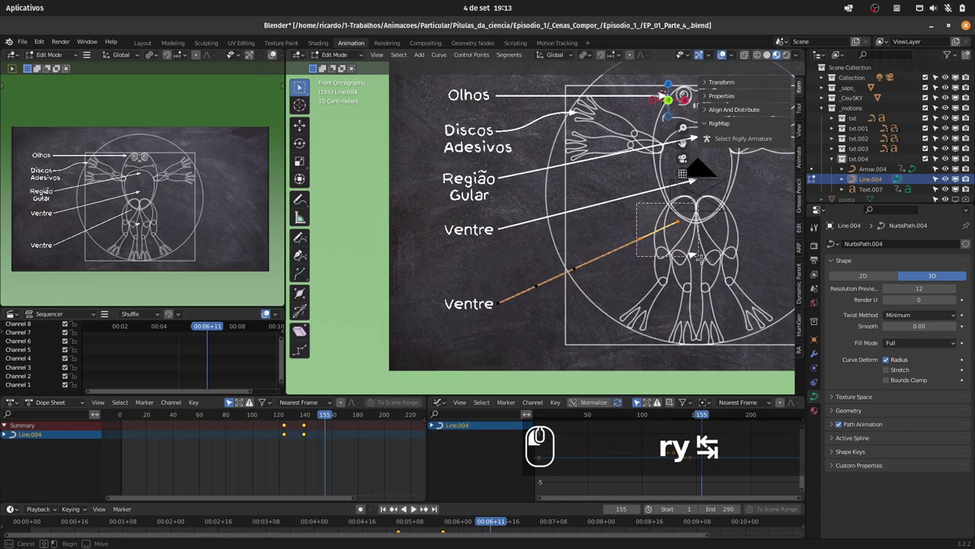
Extend the bottom line's end point toward the frog's thigh
{"action": "key", "text": "g"}
{"action": "key", "text": "g"}
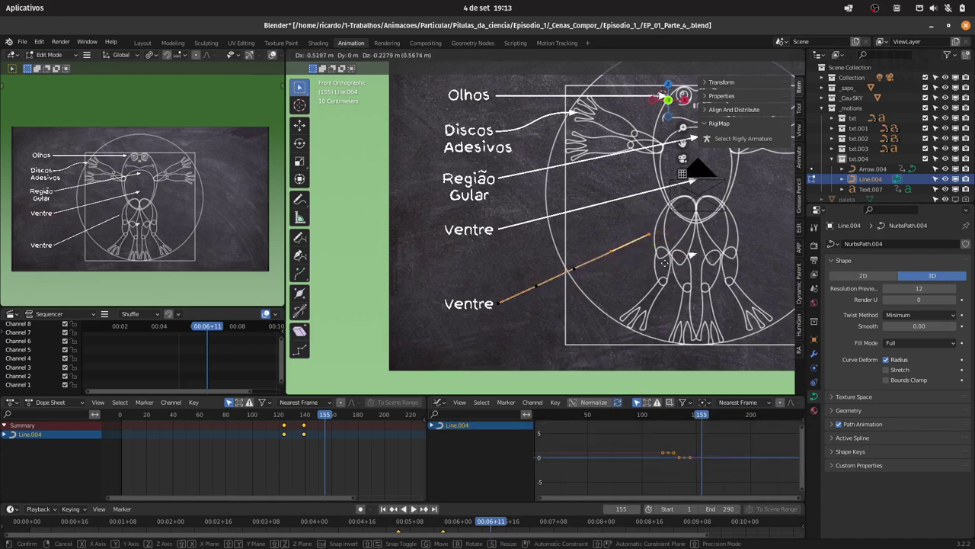
{"action": "key", "text": "Escape"}
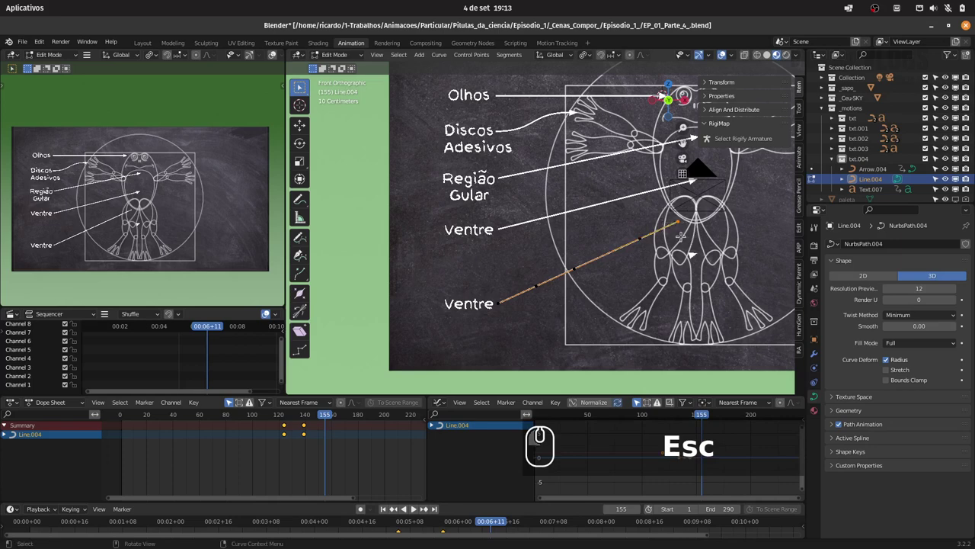
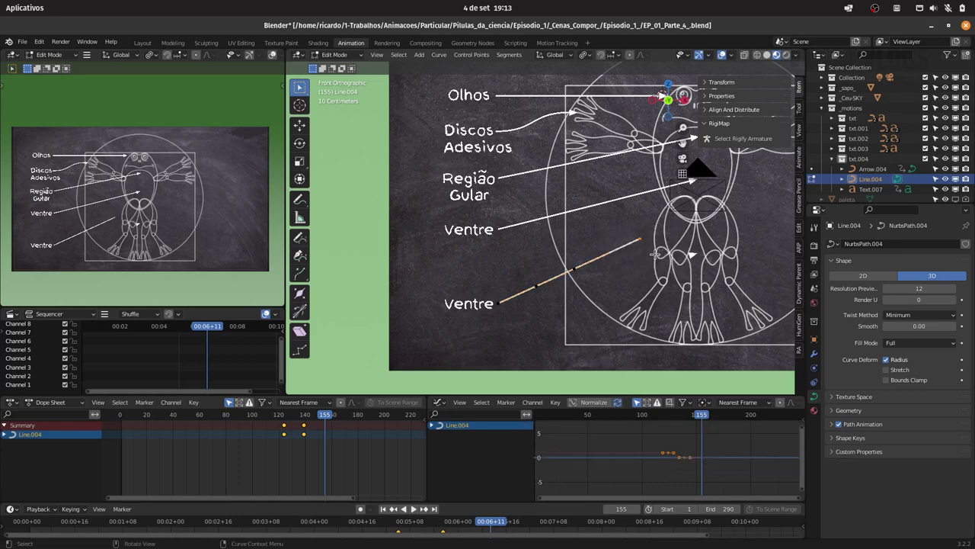
{"action": "key", "text": "Tab"}
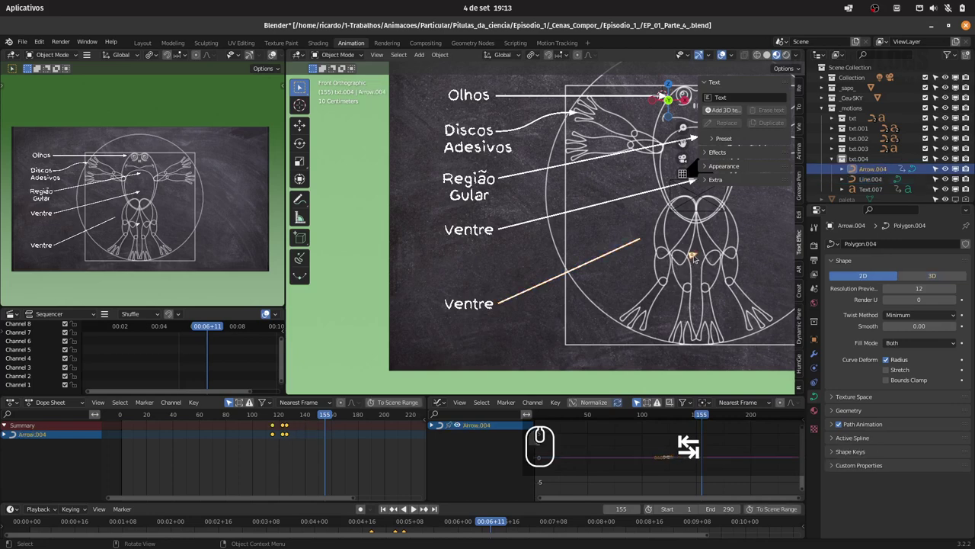
Rotate and nudge the bottom arrowhead onto the slanted line's tip
{"action": "key", "text": "g"}
{"action": "left_click", "coordinate": [648, 238]}
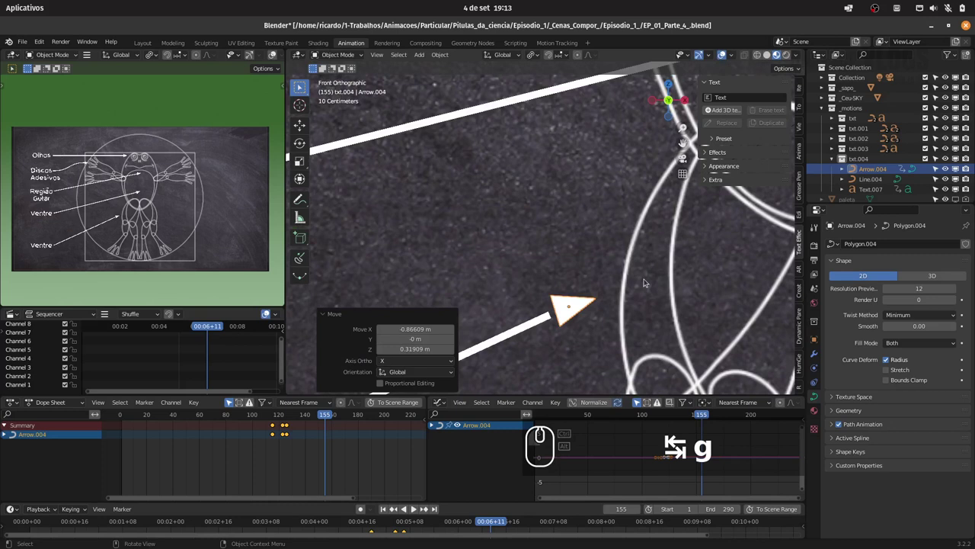
{"action": "key", "text": "r"}
{"action": "type", "text": "gry"}
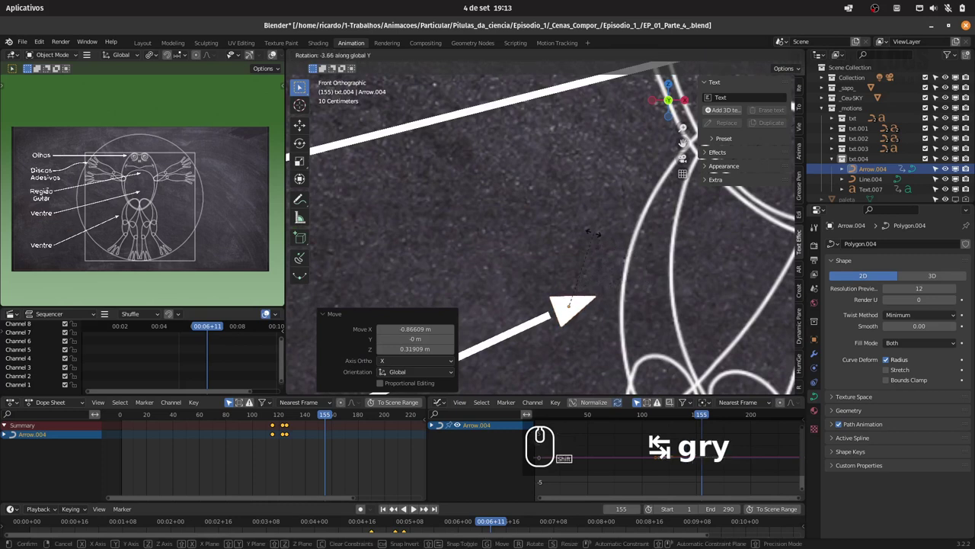
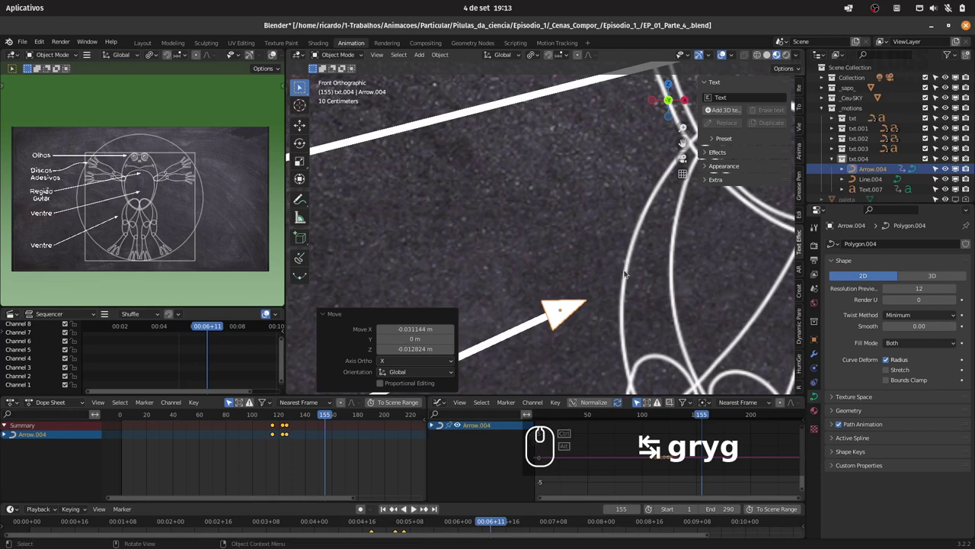
{"action": "type", "text": "ry"}
{"action": "left_click", "coordinate": [611, 249]}
{"action": "left_click_drag", "start_coordinate": [598, 237], "coordinate": [526, 308]}
{"action": "type", "text": "ry"}
Retype the copied Ventre label to read Coxa
{"action": "key", "text": "Tab"}
{"action": "key", "text": "ctrl+a"}
{"action": "type", "text": "oxa"}
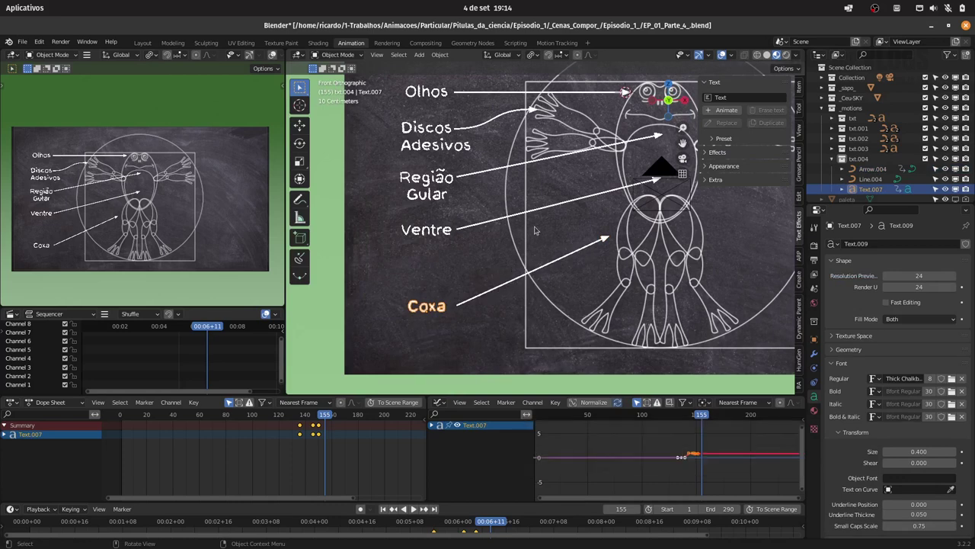
Nudge the Ventre and Discos Adesivos labels vertically beside their lines
{"action": "left_click_drag", "start_coordinate": [531, 207], "coordinate": [581, 241]}
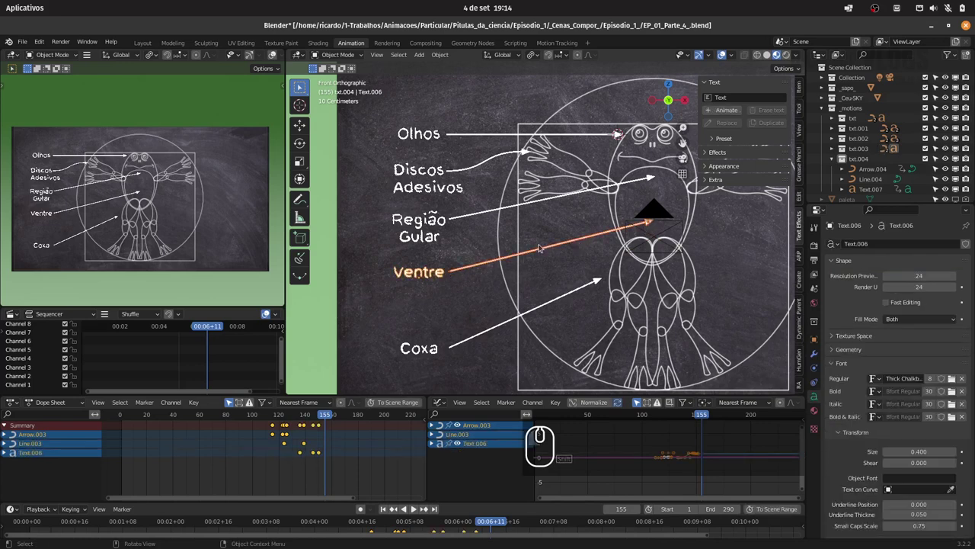
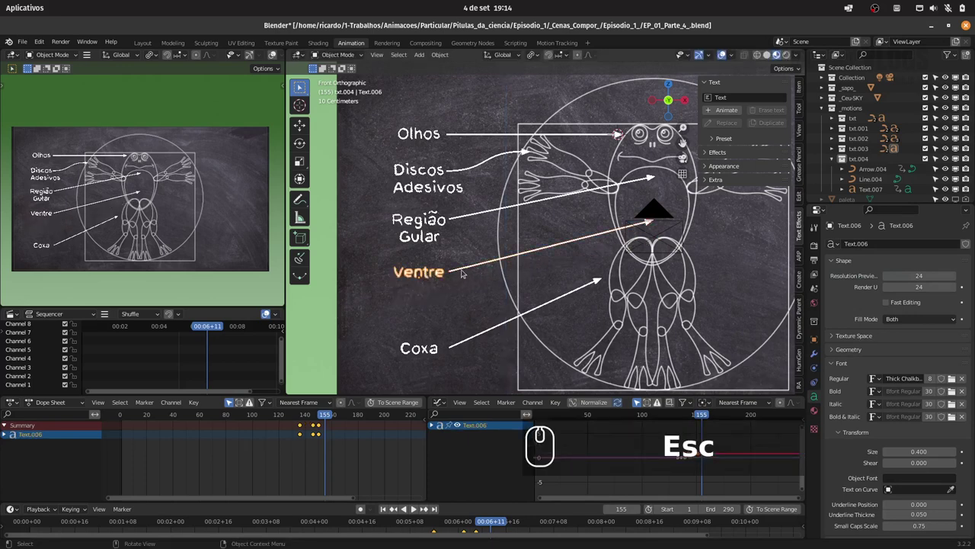
{"action": "key", "text": "g"}
{"action": "key", "text": "z"}
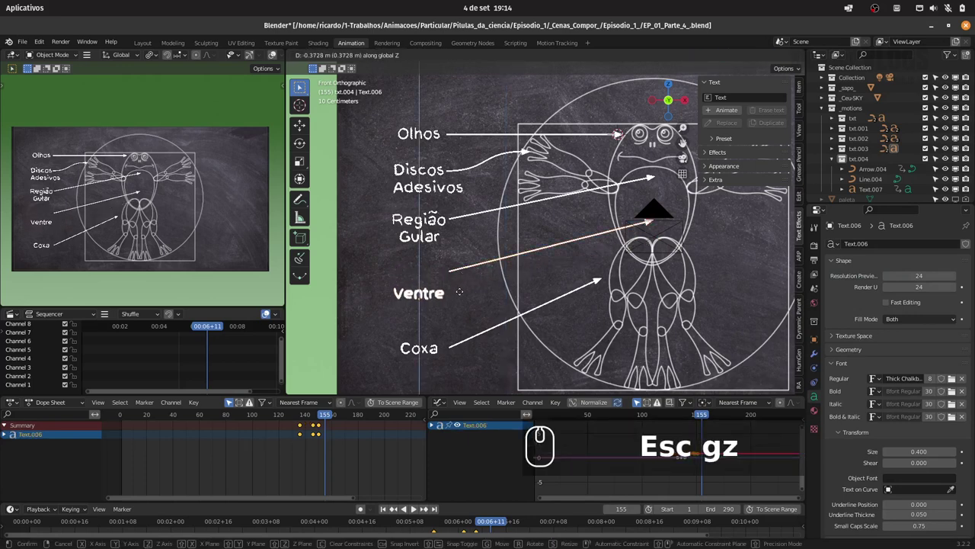
{"action": "left_click_drag", "start_coordinate": [522, 218], "coordinate": [519, 185]}
{"action": "key", "text": "g"}
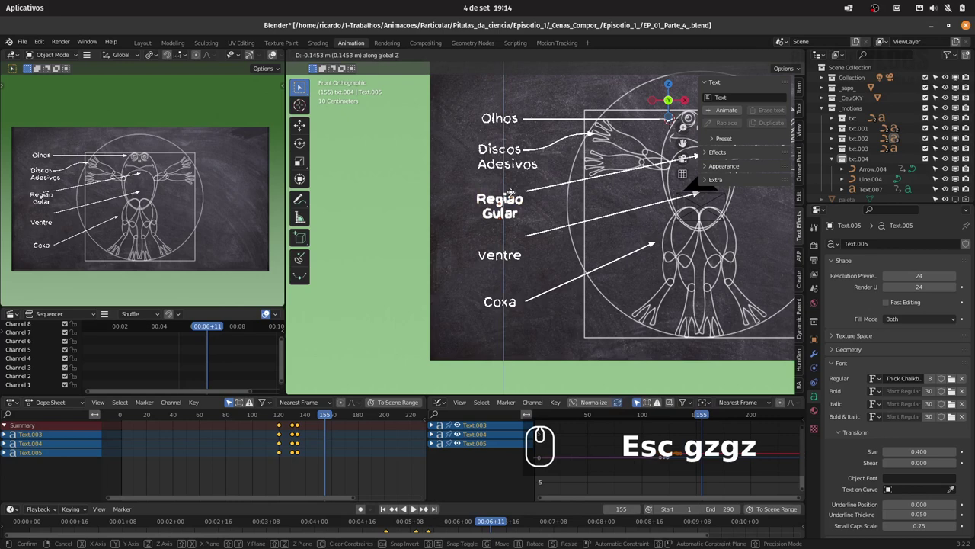
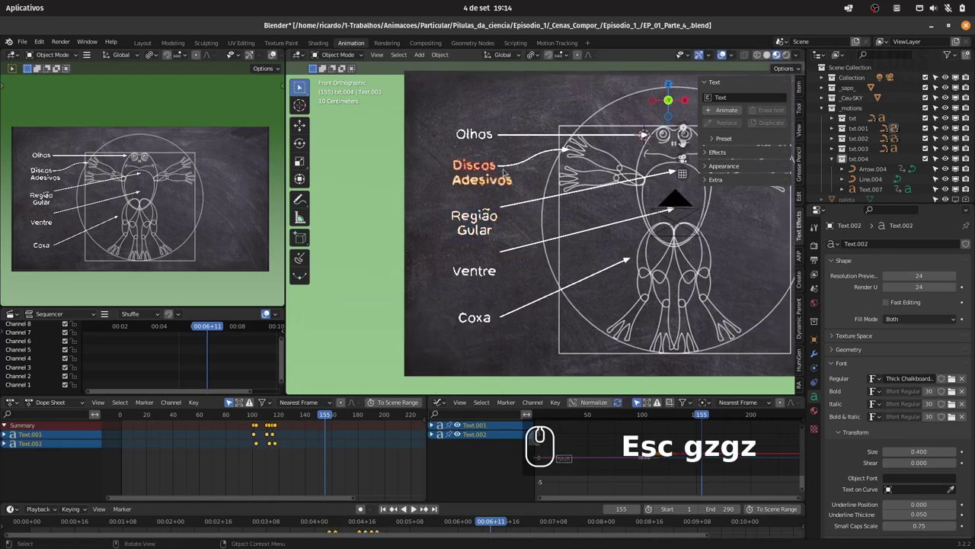
{"action": "left_click", "coordinate": [506, 173]}
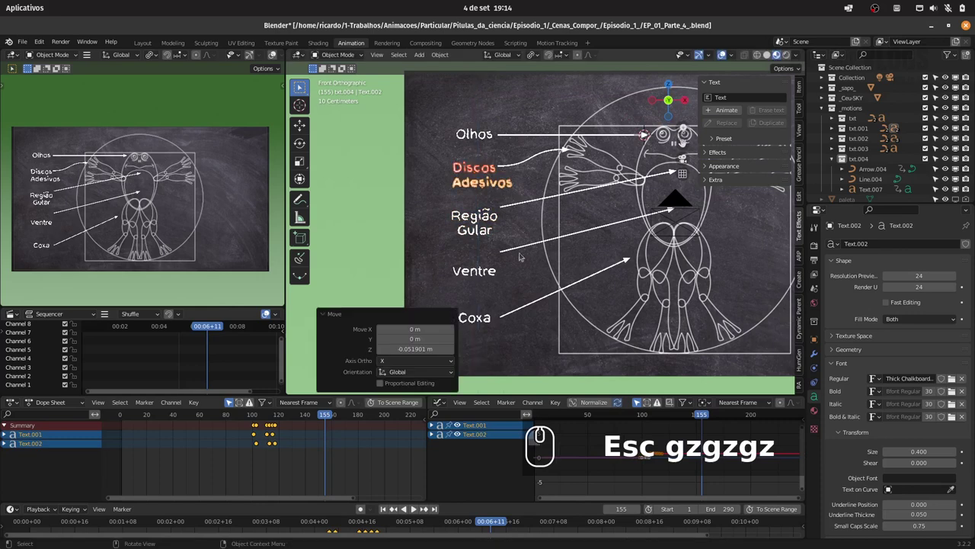
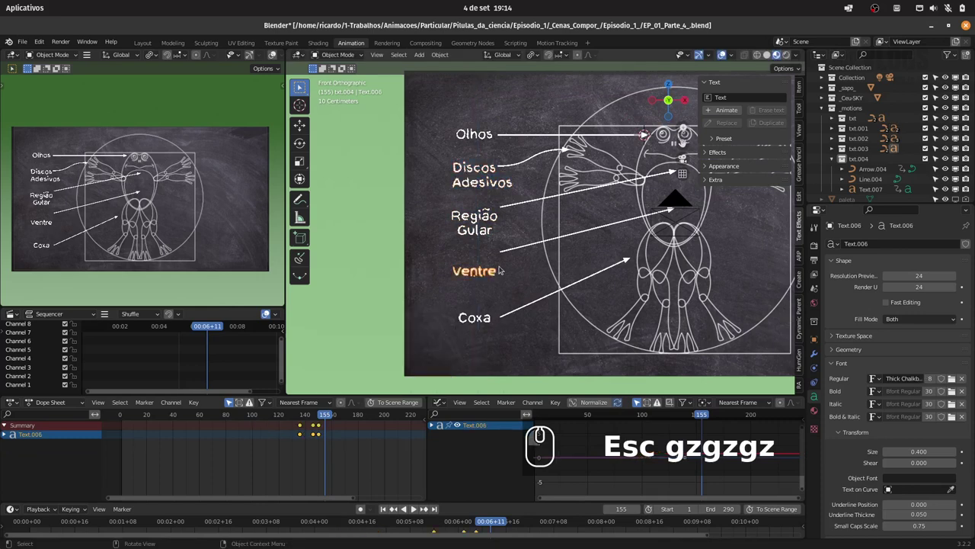
Adjust the Região Gular and Discos Adesivos label heights on Z
{"action": "left_click", "coordinate": [499, 270]}
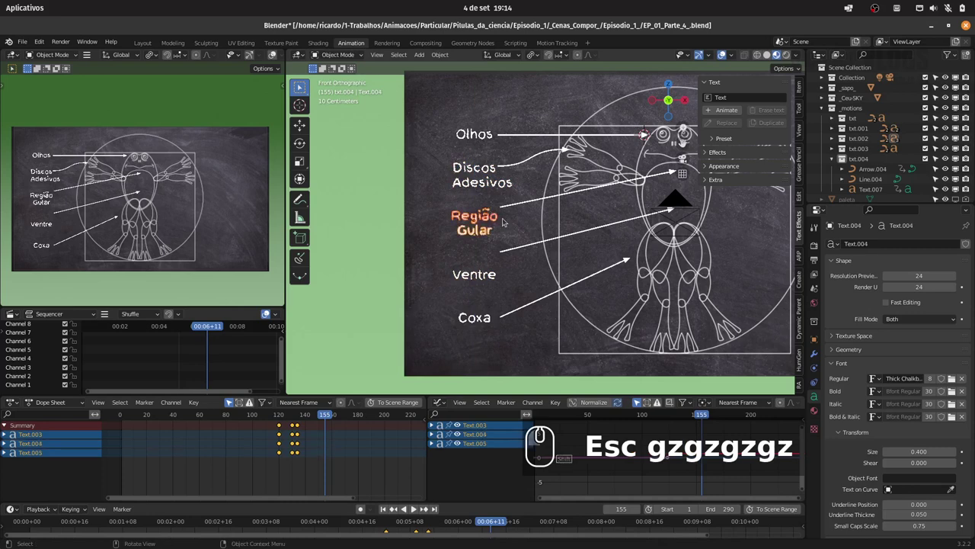
{"action": "key", "text": "g"}
{"action": "key", "text": "z"}
{"action": "left_click", "coordinate": [503, 220]}
{"action": "left_click", "coordinate": [487, 171]}
{"action": "key", "text": "g"}
{"action": "key", "text": "z"}
{"action": "left_click", "coordinate": [500, 186]}
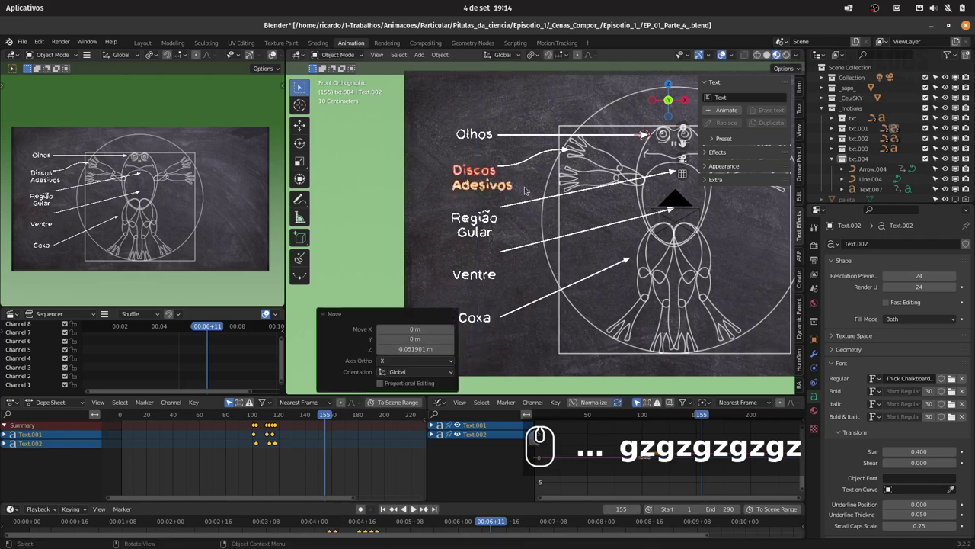
Check through the left labels and zoom in on their arrows to start reshaping Line.002
{"action": "left_click_drag", "start_coordinate": [492, 212], "coordinate": [493, 223]}
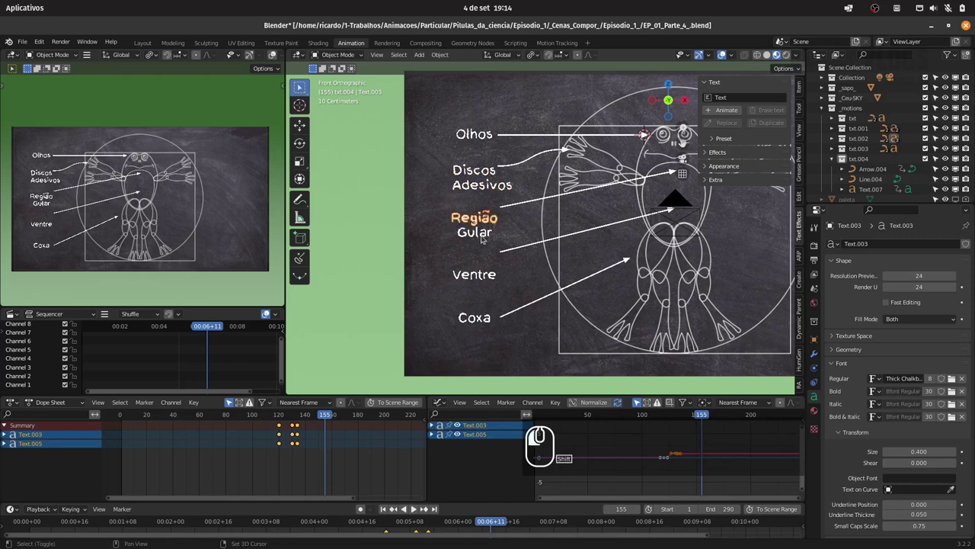
{"action": "left_click", "coordinate": [497, 223]}
{"action": "left_click", "coordinate": [493, 277]}
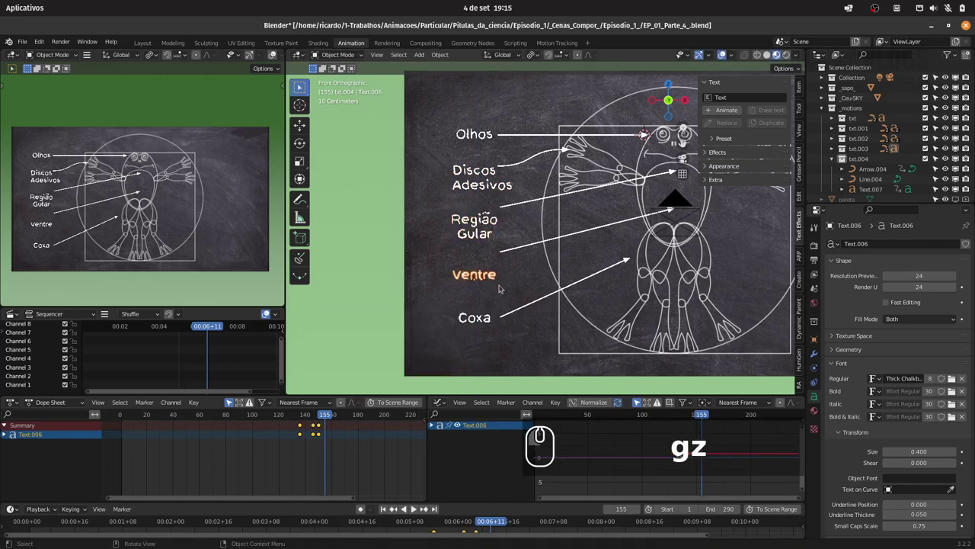
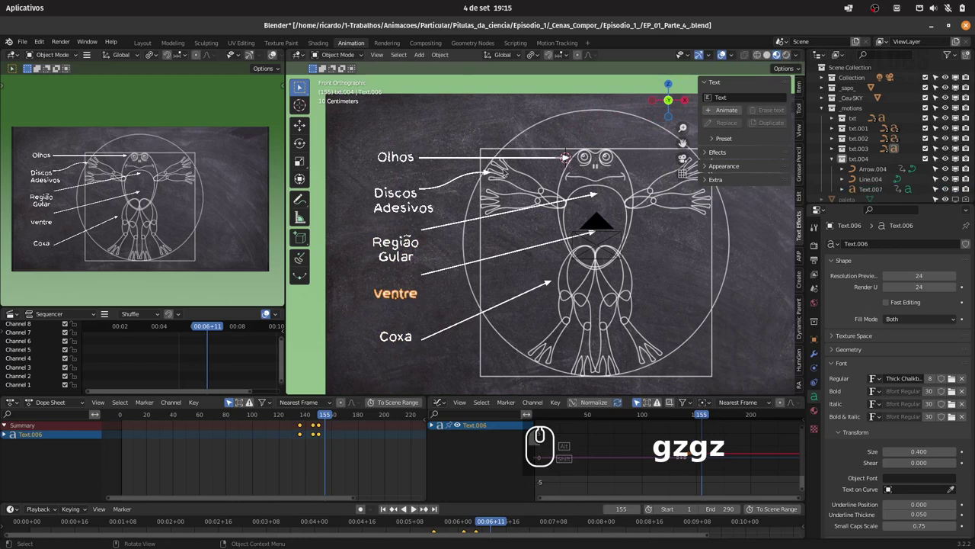
{"action": "left_click_drag", "start_coordinate": [515, 168], "coordinate": [525, 198]}
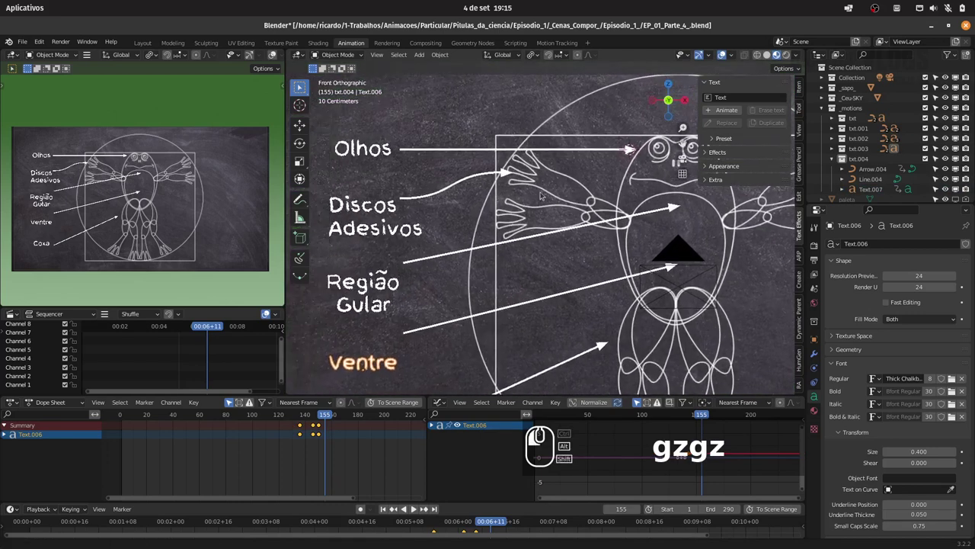
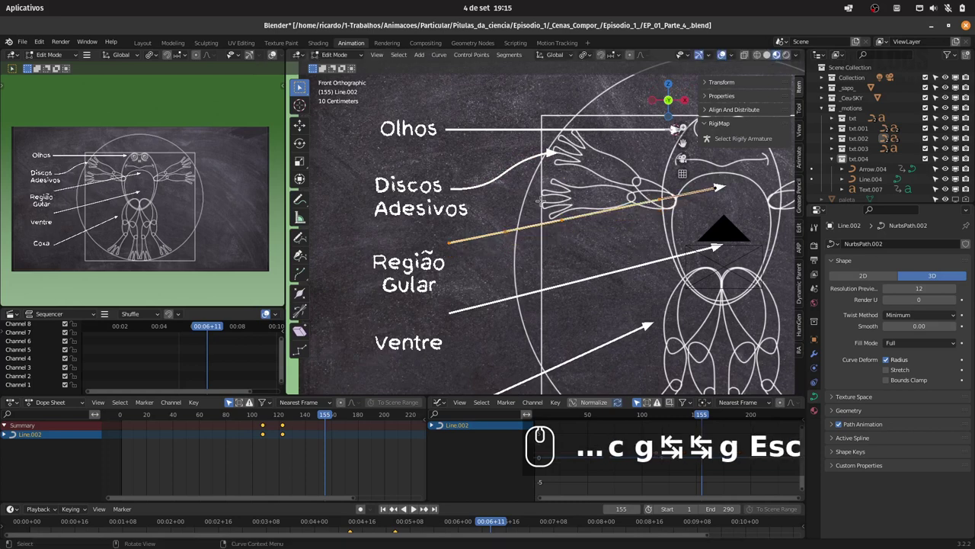
Tilt the Região Gular line around Y and move its arrowhead onto the line's tip
{"action": "key", "text": "Tab"}
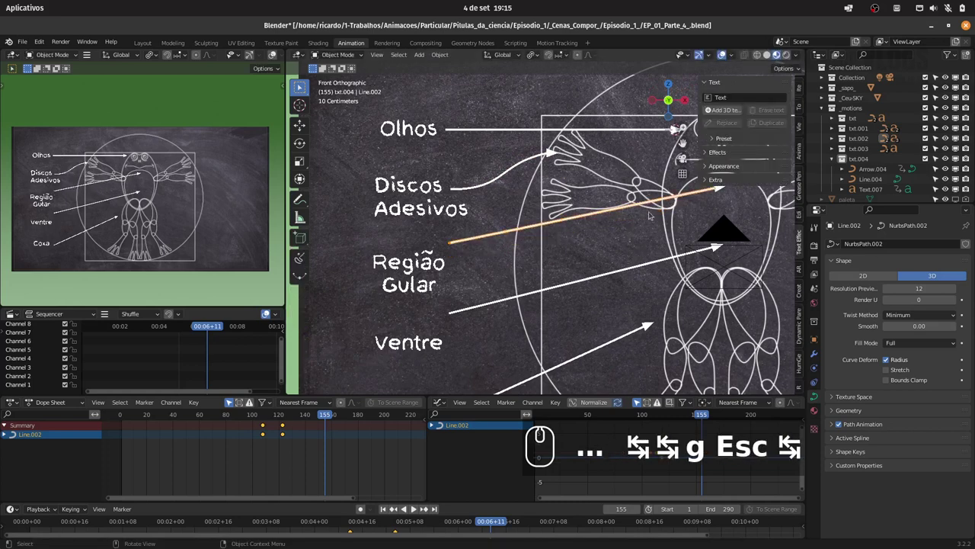
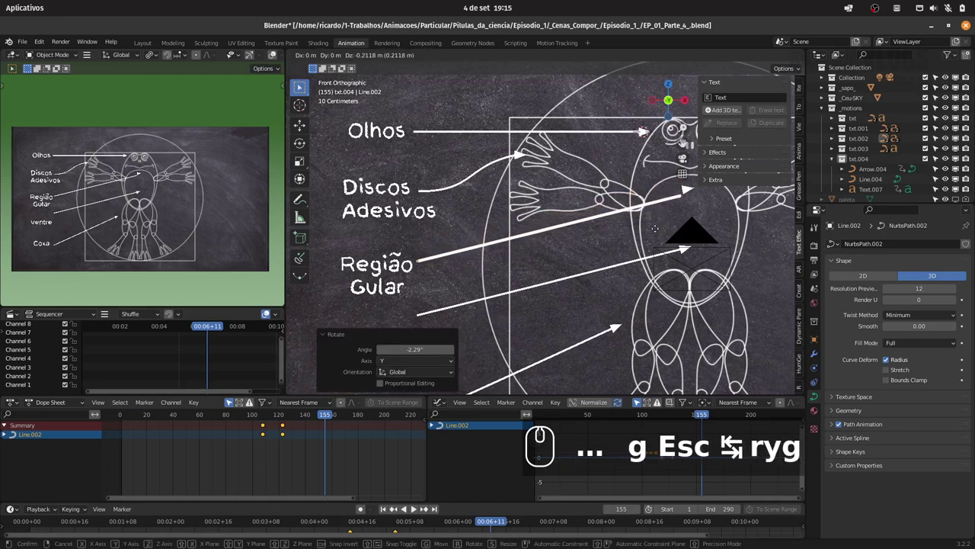
{"action": "key", "text": "Escape"}
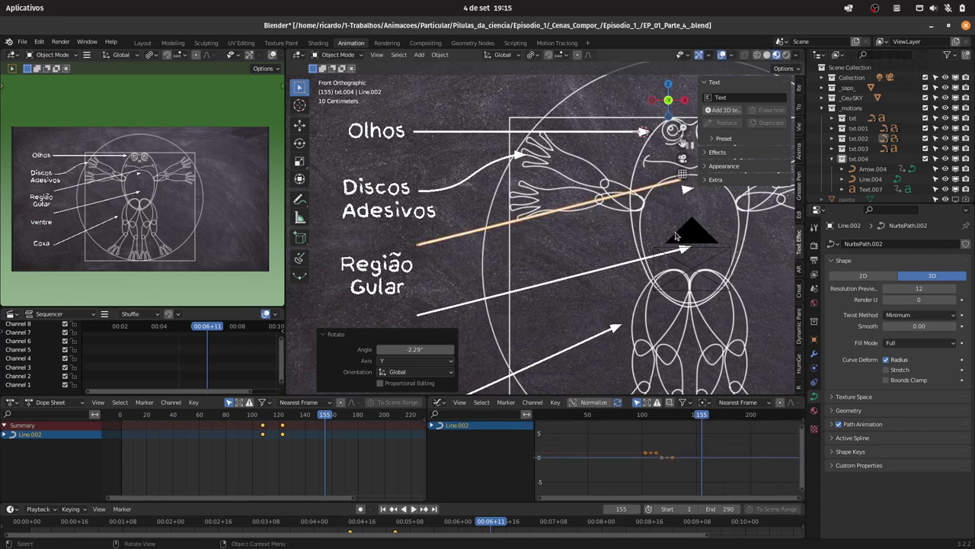
{"action": "key", "text": "r"}
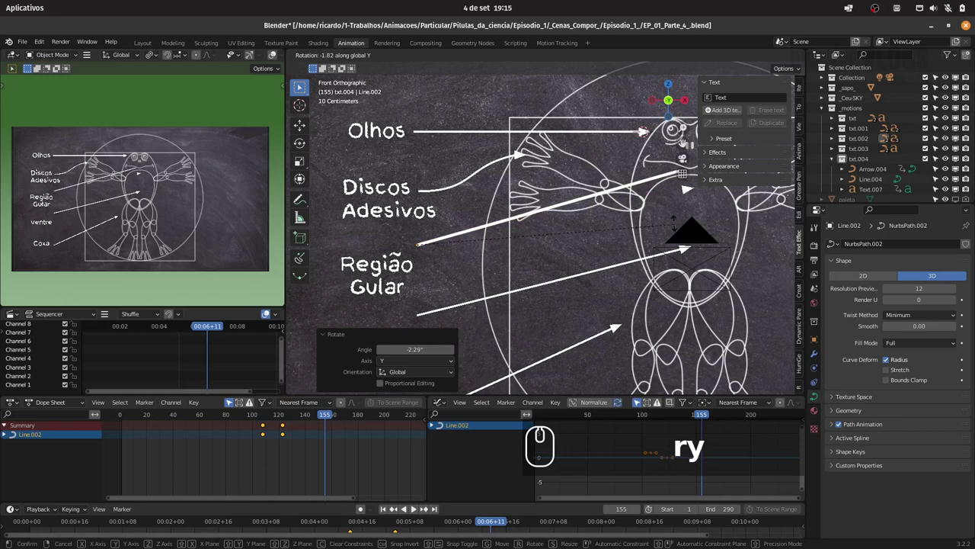
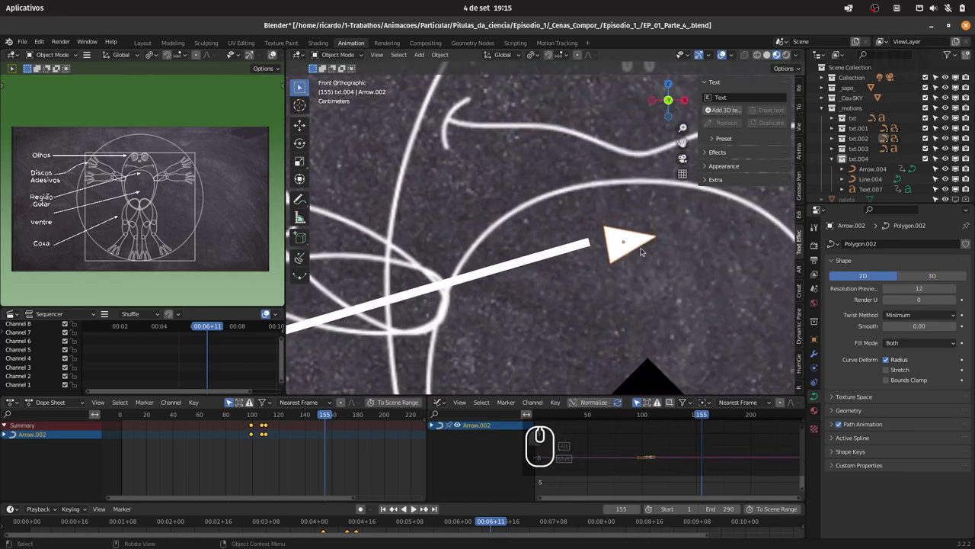
{"action": "type", "text": "gry"}
{"action": "left_click", "coordinate": [632, 243]}
{"action": "type", "text": "g"}
{"action": "left_click", "coordinate": [627, 242]}
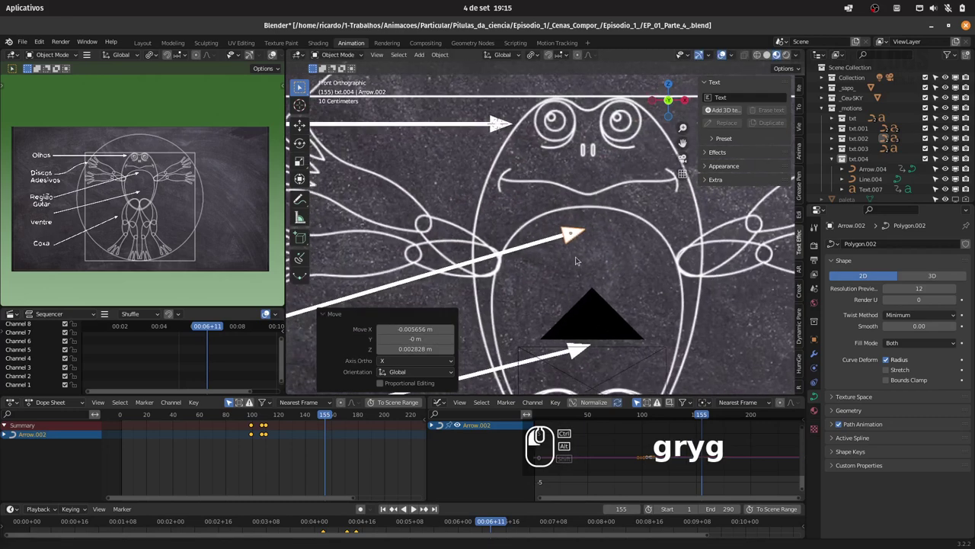
Raise and tilt the Ventre line, then lift the Coxa arrow and line on Z beside its label
{"action": "left_click", "coordinate": [561, 256]}
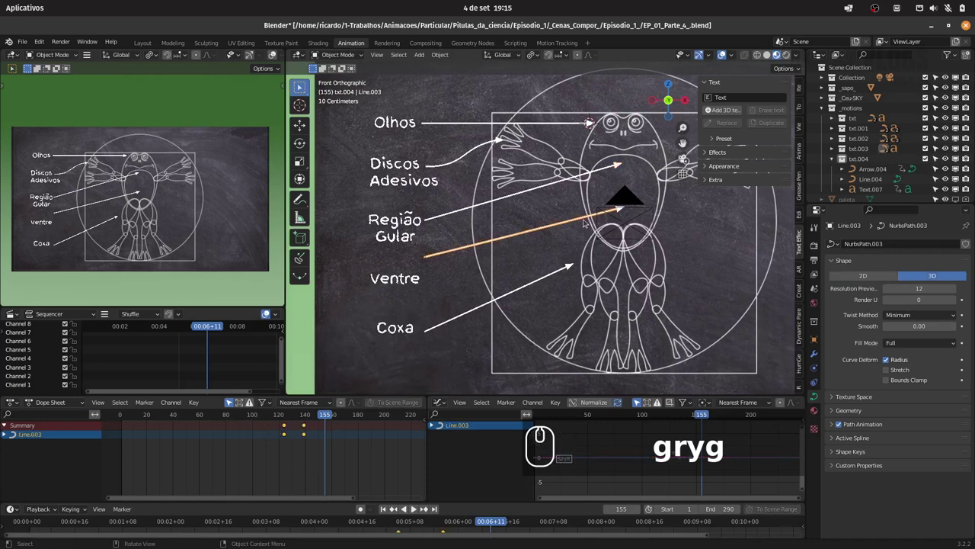
{"action": "type", "text": "gz"}
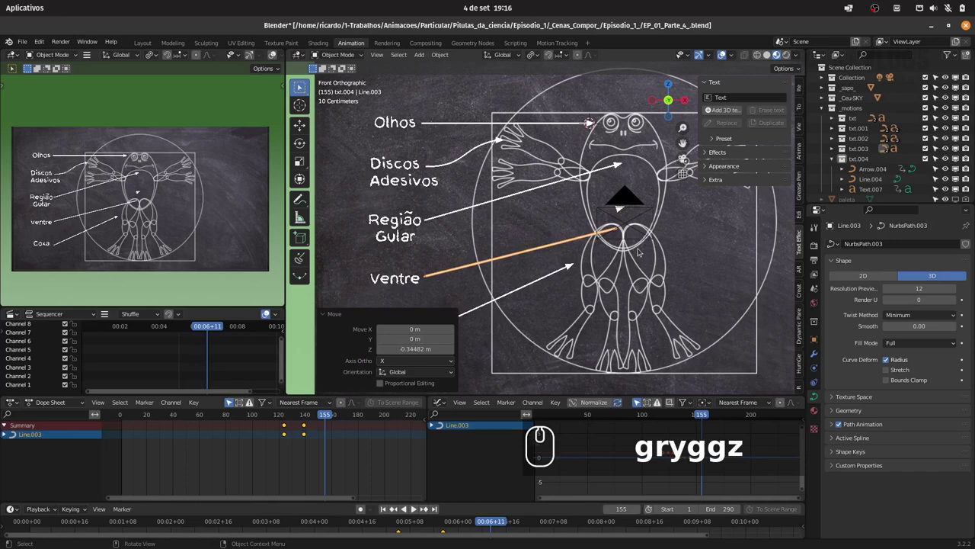
{"action": "type", "text": "ry"}
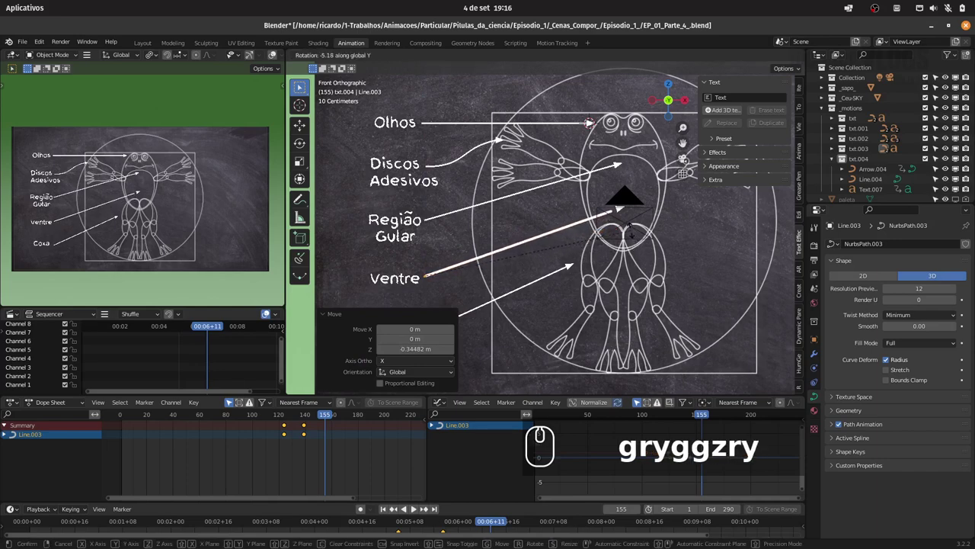
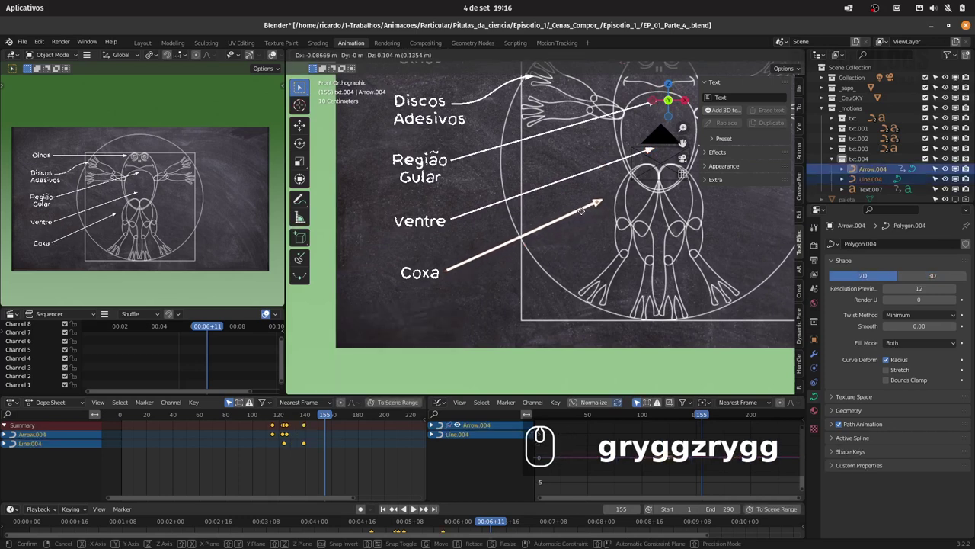
{"action": "type", "text": "z"}
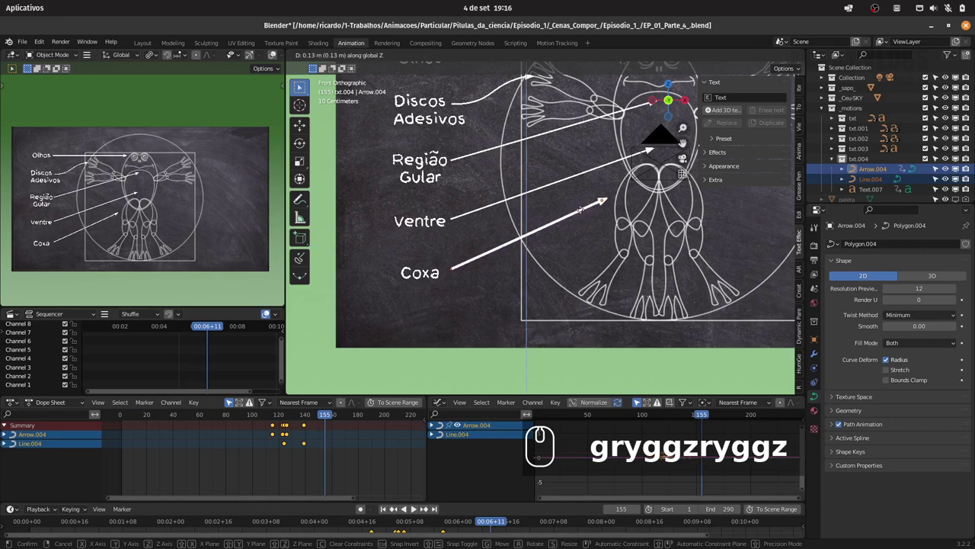
{"action": "left_click", "coordinate": [580, 211]}
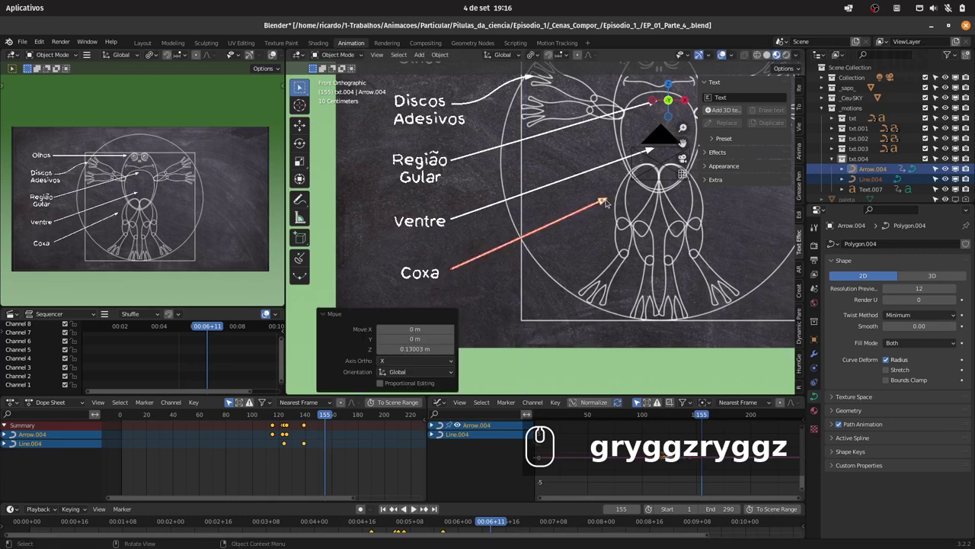
{"action": "left_click_drag", "start_coordinate": [593, 172], "coordinate": [595, 204]}
{"action": "left_click_drag", "start_coordinate": [596, 195], "coordinate": [579, 199]}
Shift the Coxa caption, line and arrowhead keyframes later so they draw in after Ventre
{"action": "left_click_drag", "start_coordinate": [547, 218], "coordinate": [357, 452]}
{"action": "type", "text": "ag"}
{"action": "left_click", "coordinate": [365, 450]}
{"action": "left_click_drag", "start_coordinate": [271, 416], "coordinate": [327, 421]}
{"action": "type", "text": "g"}
{"action": "left_click", "coordinate": [346, 424]}
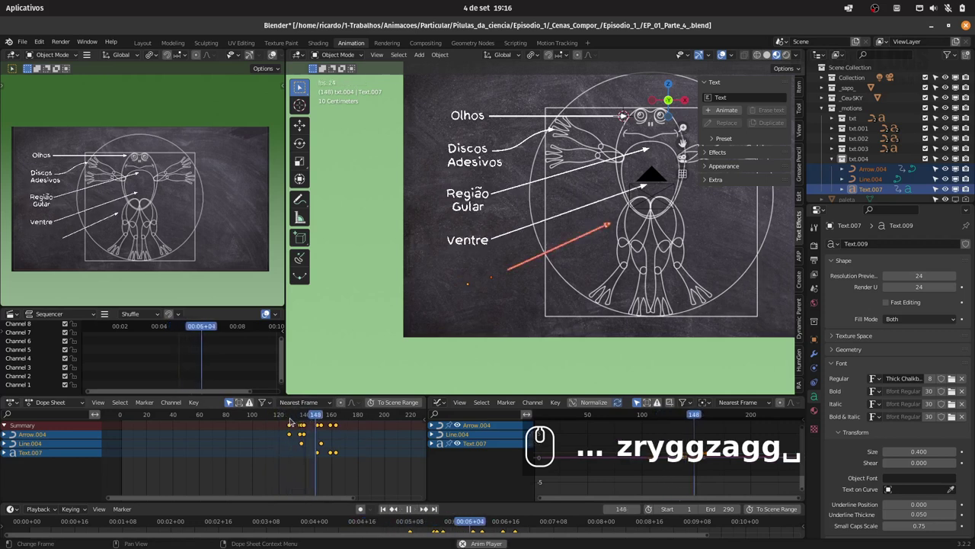
Scrub back and play the timeline to preview the Coxa label drawing in, saving the file
{"action": "left_click", "coordinate": [281, 414]}
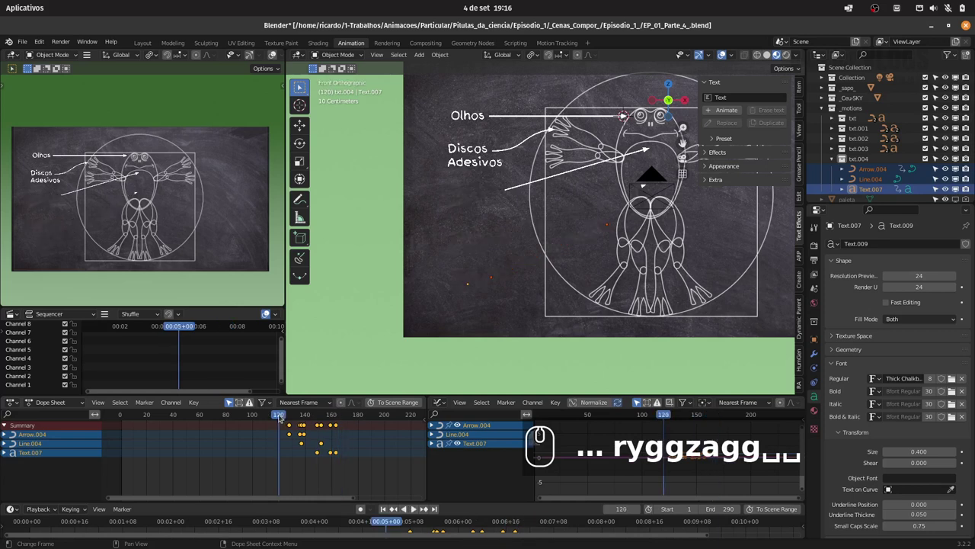
{"action": "type", "text": "...4×"}
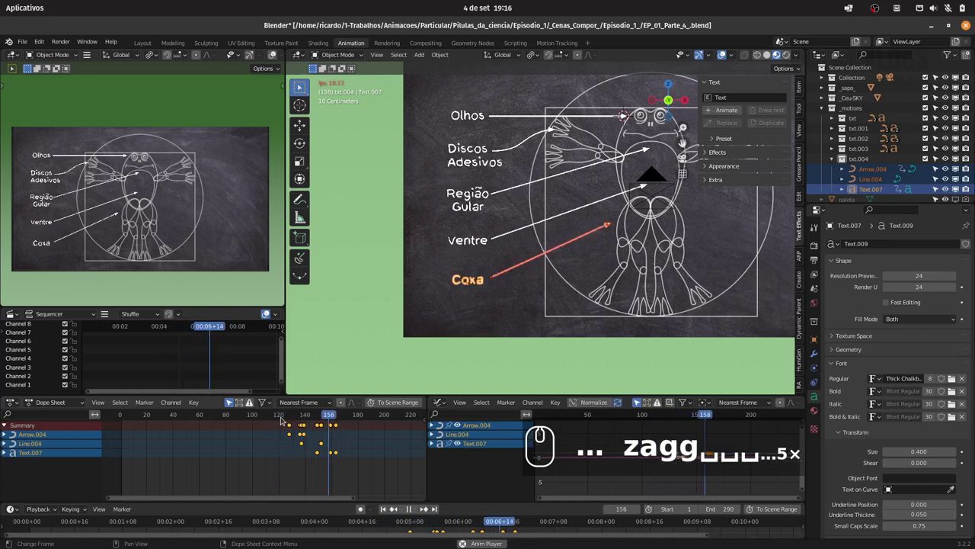
{"action": "key", "text": "ctrl+s"}
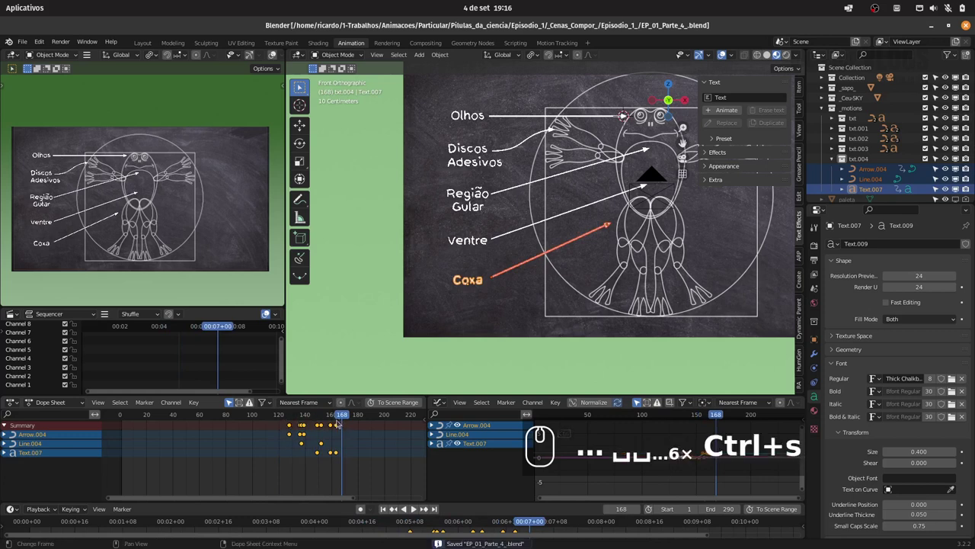
{"action": "left_click_drag", "start_coordinate": [263, 415], "coordinate": [488, 285]}
{"action": "key", "text": "ctrl+s"}
{"action": "left_click_drag", "start_coordinate": [478, 286], "coordinate": [502, 287]}
{"action": "key", "text": "g"}
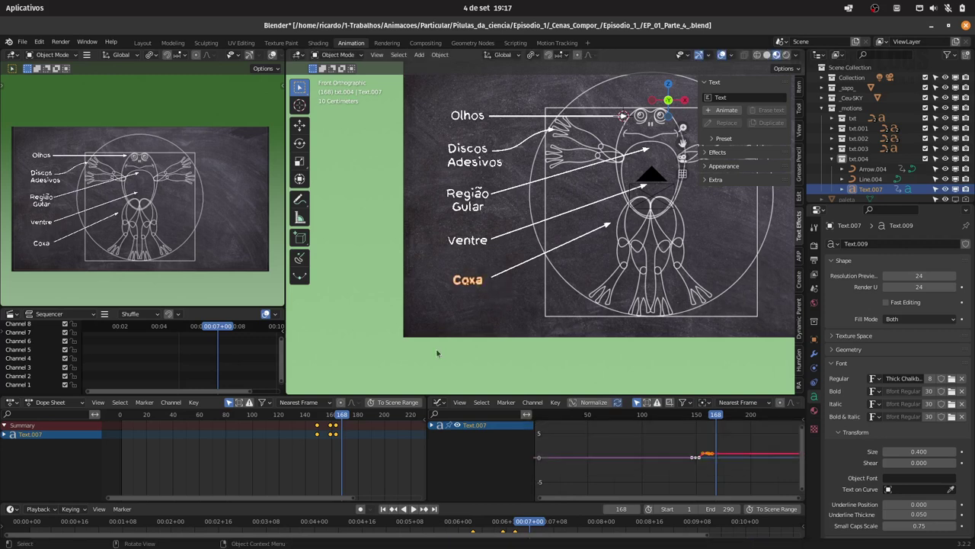
Jump to frame 177, reframe the whole chalkboard, collapse txt.004 in the Outliner and save
{"action": "left_click_drag", "start_coordinate": [292, 416], "coordinate": [355, 418]}
{"action": "key", "text": "ctrl+s"}
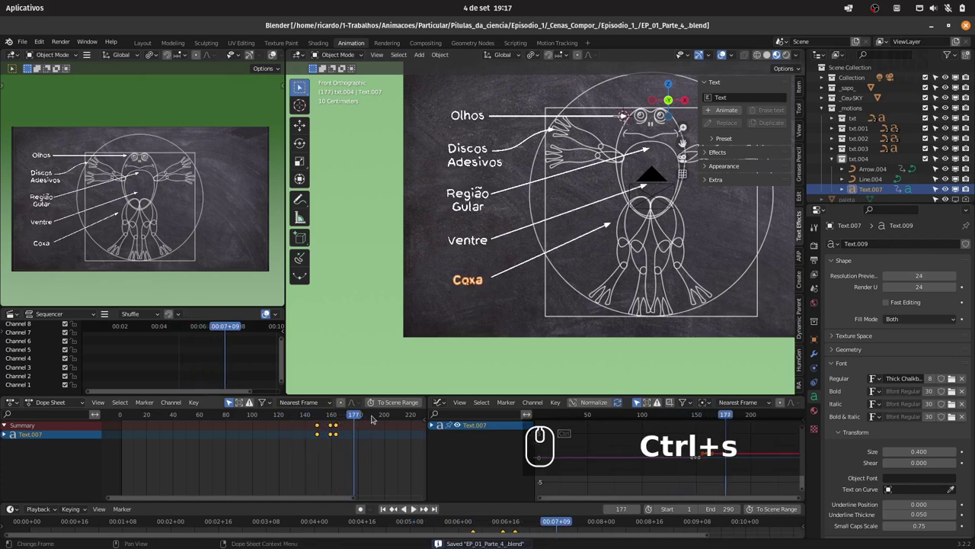
{"action": "left_click_drag", "start_coordinate": [595, 241], "coordinate": [504, 261]}
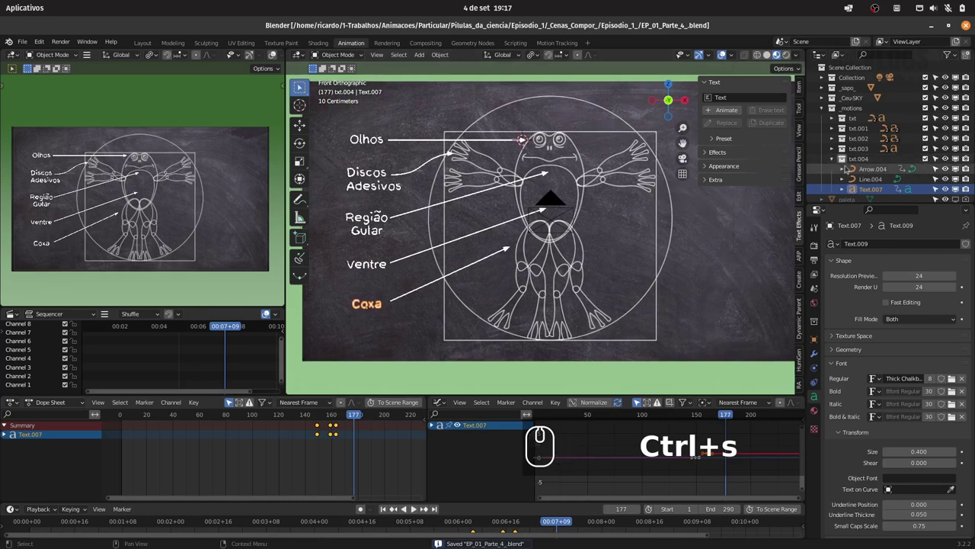
{"action": "left_click", "coordinate": [830, 162]}
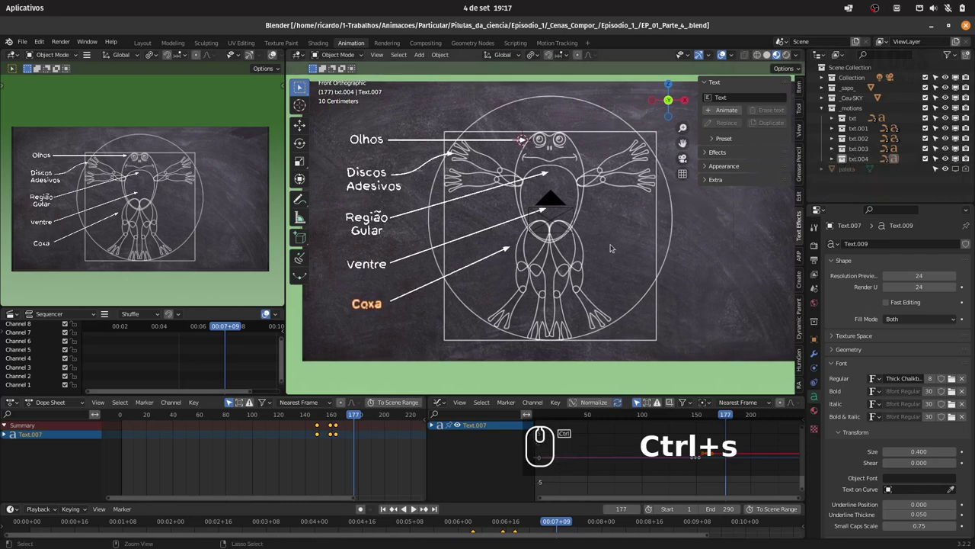
{"action": "key", "text": "ctrl+s"}
{"action": "left_click", "coordinate": [615, 230]}
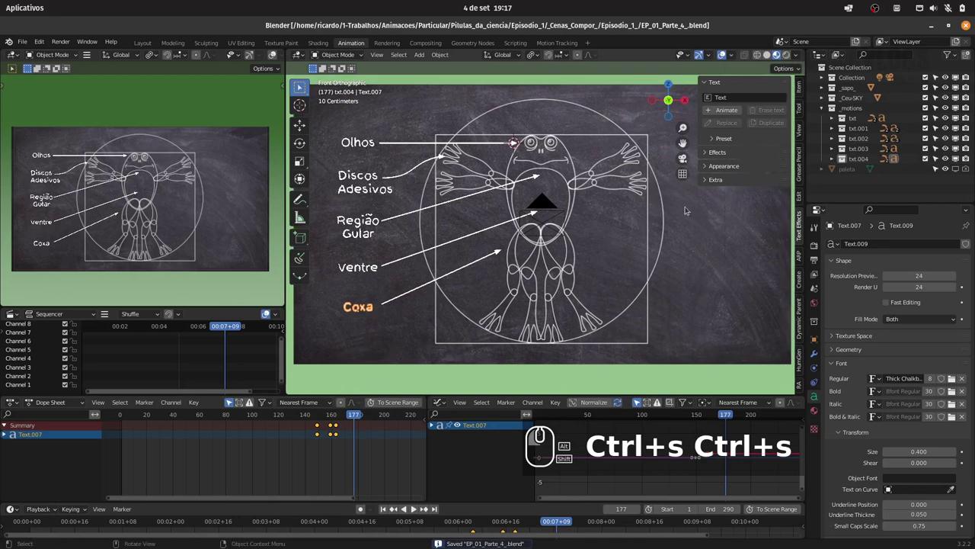
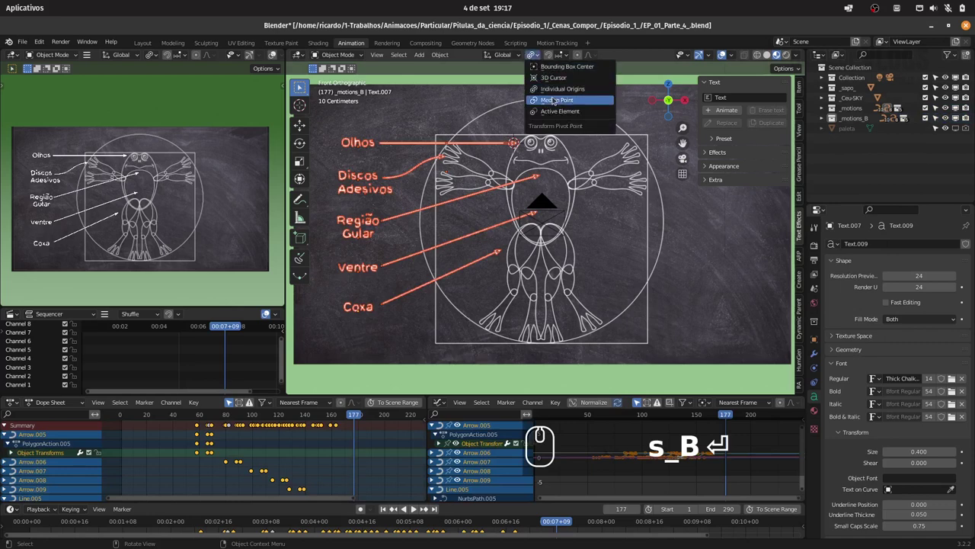
Try flipping the label copies with scale X -1 and placing them on the right side
{"action": "key", "text": "s"}
{"action": "key", "text": "x"}
{"action": "key", "text": "-"}
{"action": "key", "text": "1"}
{"action": "key", "text": "Return"}
{"action": "key", "text": "g"}
{"action": "type", "text": "sx-1"}
{"action": "key", "text": "x"}
{"action": "left_click", "coordinate": [822, 237]}
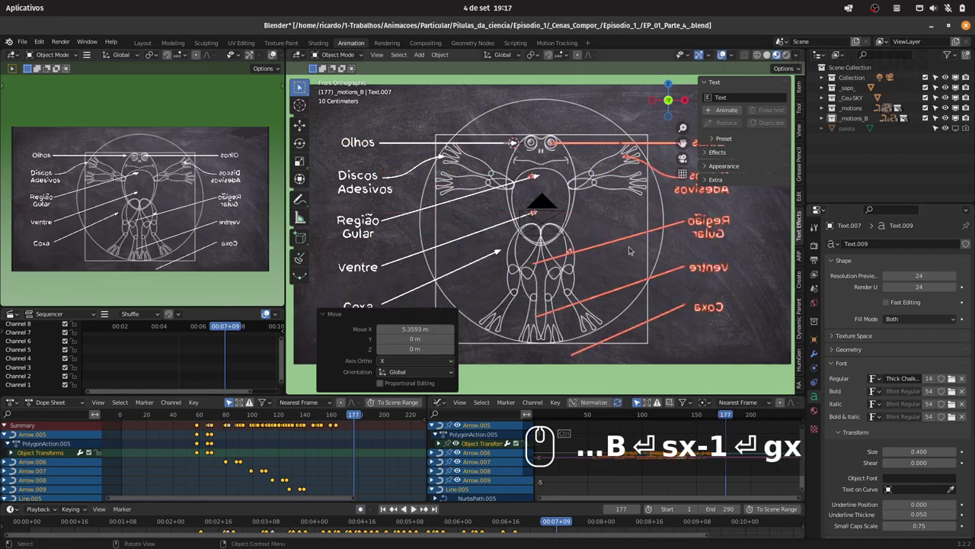
Cancel and undo that shift, then expand the _motions_B collection listing txt.005 to txt.009
{"action": "key", "text": "g"}
{"action": "key", "text": "x"}
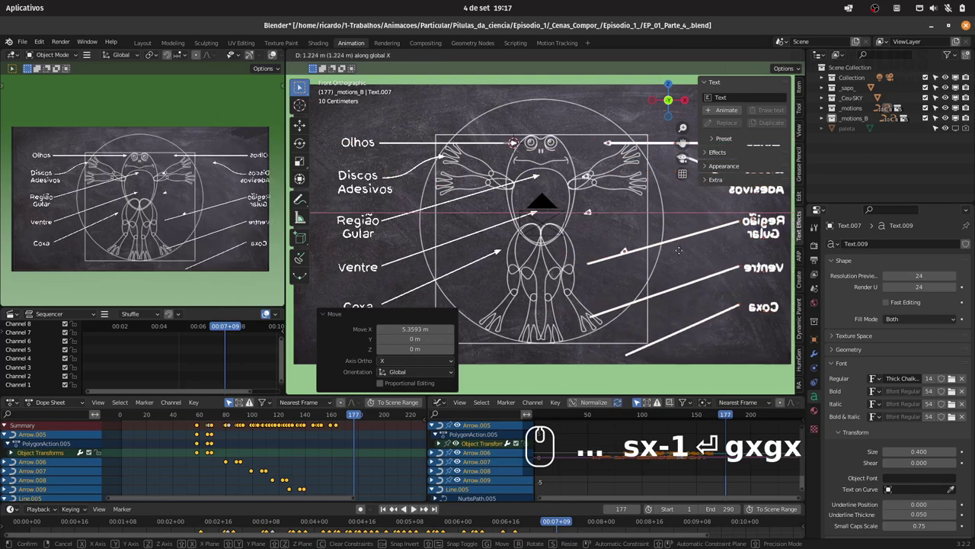
{"action": "key", "text": "Escape"}
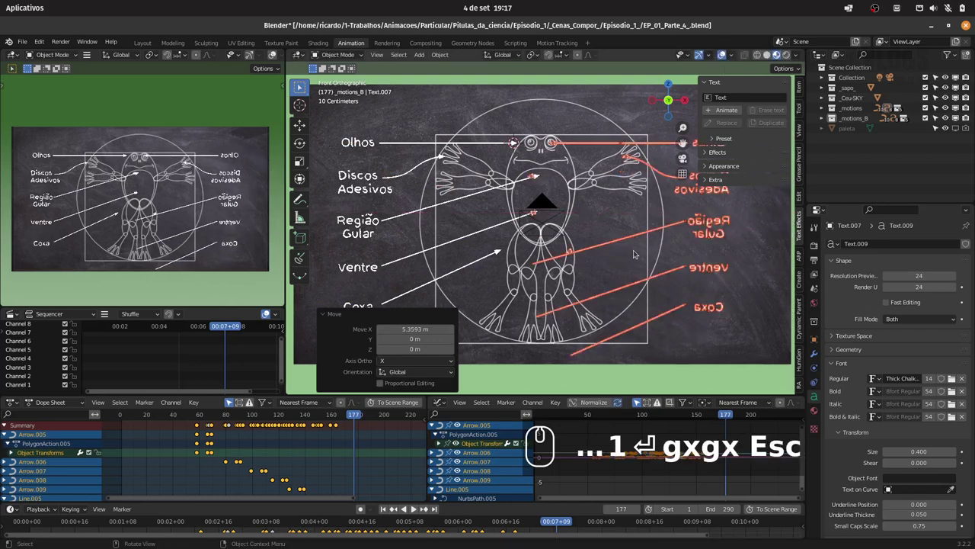
{"action": "key", "text": "ctrl+z"}
{"action": "key", "text": "ctrl+z"}
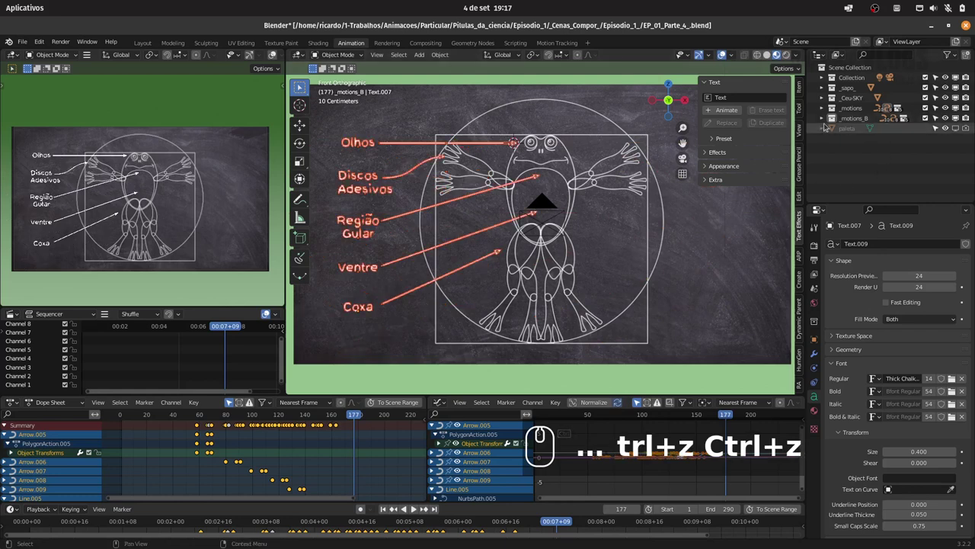
{"action": "left_click", "coordinate": [821, 120]}
{"action": "left_click_drag", "start_coordinate": [605, 226], "coordinate": [872, 150]}
{"action": "key", "text": "-"}
{"action": "left_click_drag", "start_coordinate": [860, 117], "coordinate": [561, 226]}
{"action": "key", "text": "shift+s"}
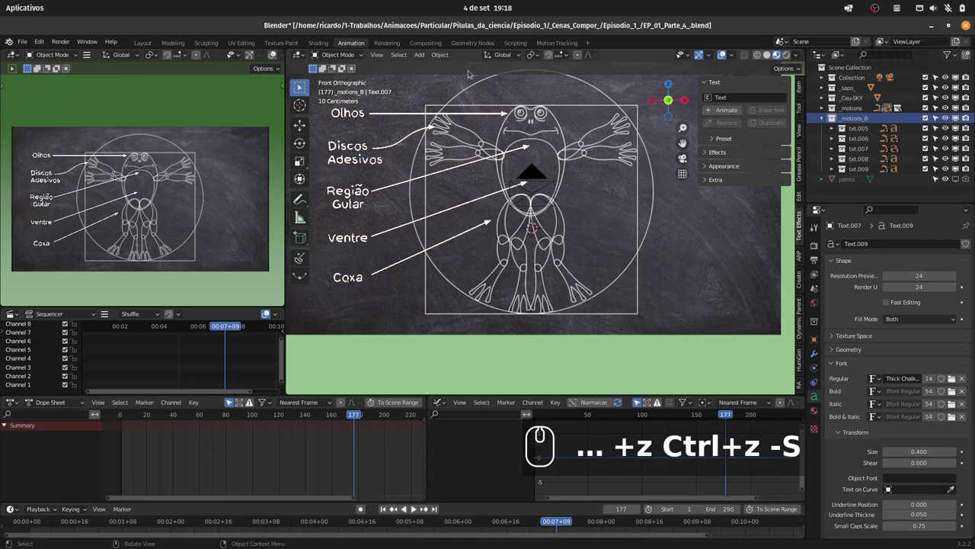
Add a Plain Axes empty and rename it CTRL_motion
{"action": "left_click_drag", "start_coordinate": [419, 55], "coordinate": [592, 240]}
{"action": "type", "text": "+z Ctrl+z -S"}
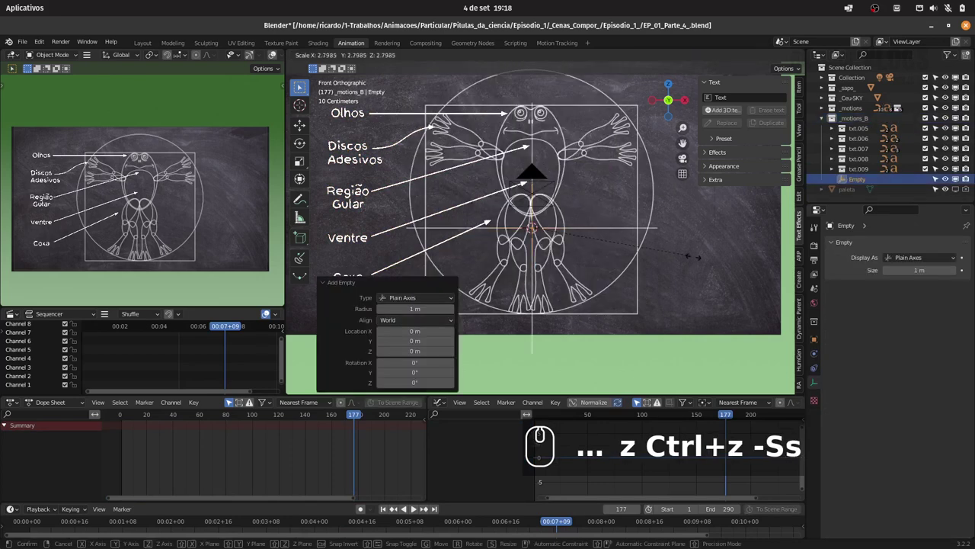
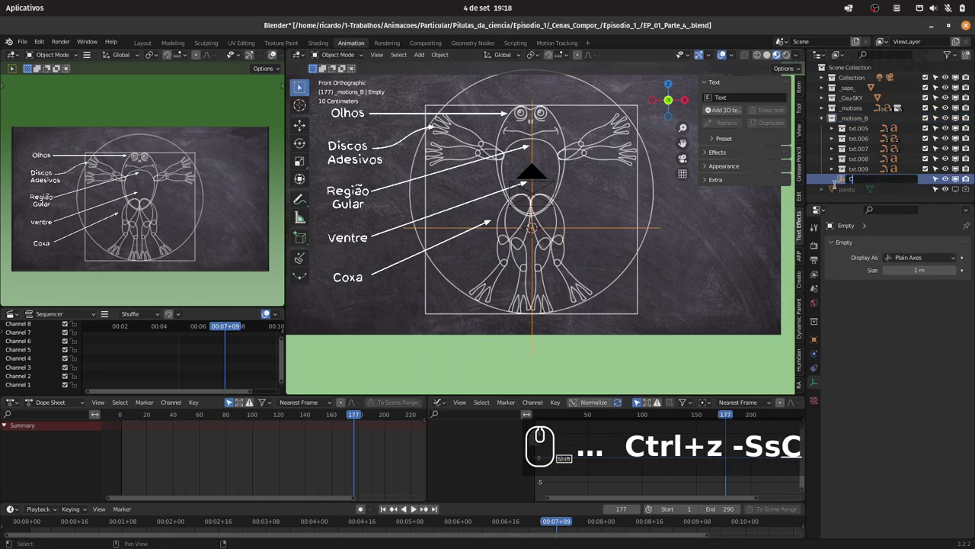
{"action": "type", "text": "trl"}
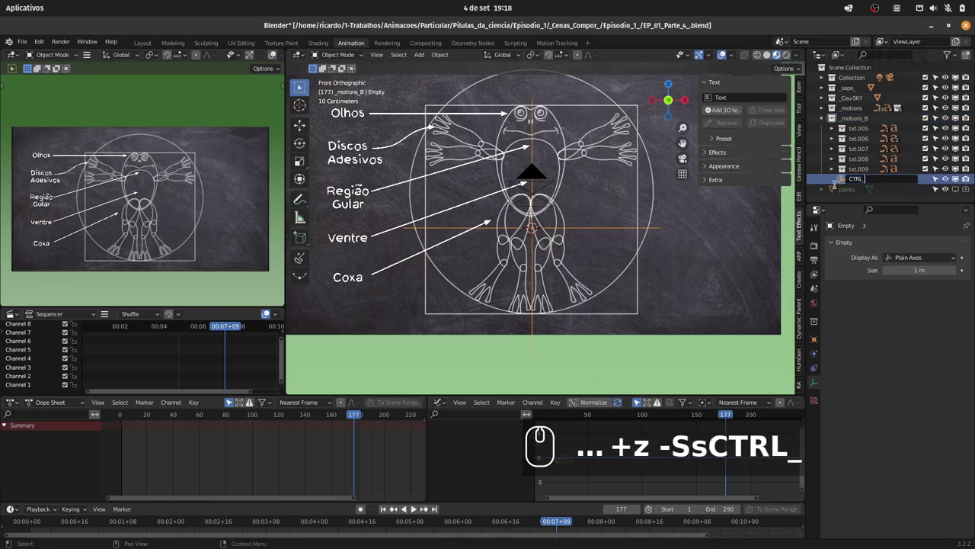
{"action": "type", "text": "_motion"}
{"action": "key", "text": "Return"}
Select the left labels and arrows and parent them to the CTRL_motion empty
{"action": "left_click_drag", "start_coordinate": [863, 120], "coordinate": [863, 181]}
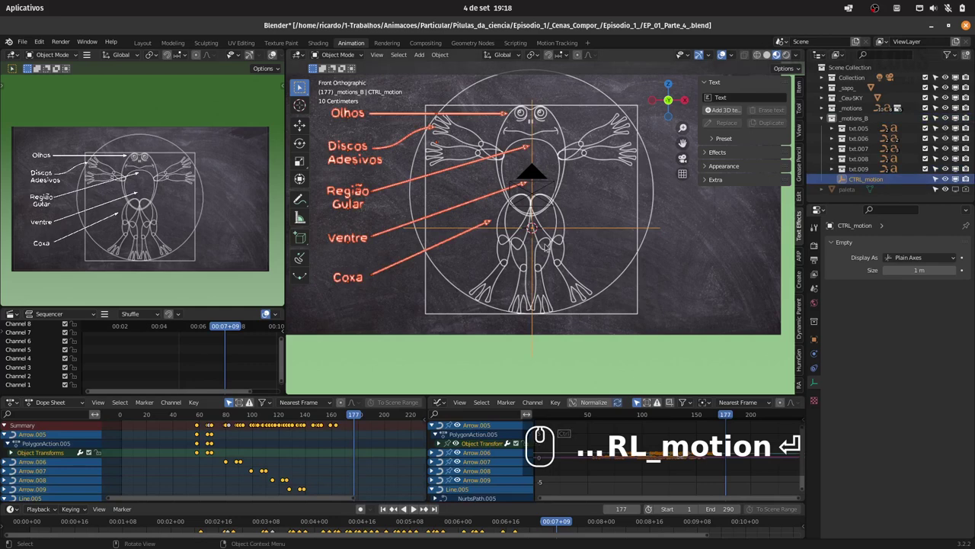
{"action": "key", "text": "ctrl+p"}
{"action": "key", "text": "Down"}
{"action": "key", "text": "Return"}
{"action": "left_click_drag", "start_coordinate": [870, 181], "coordinate": [626, 239]}
Scale the copies by -1 on X to mirror the captions and arrows onto the frog's right side
{"action": "key", "text": "s"}
{"action": "key", "text": "x"}
{"action": "key", "text": "-"}
{"action": "key", "text": "1"}
{"action": "left_click_drag", "start_coordinate": [628, 244], "coordinate": [592, 190]}
{"action": "type", "text": "sx-1"}
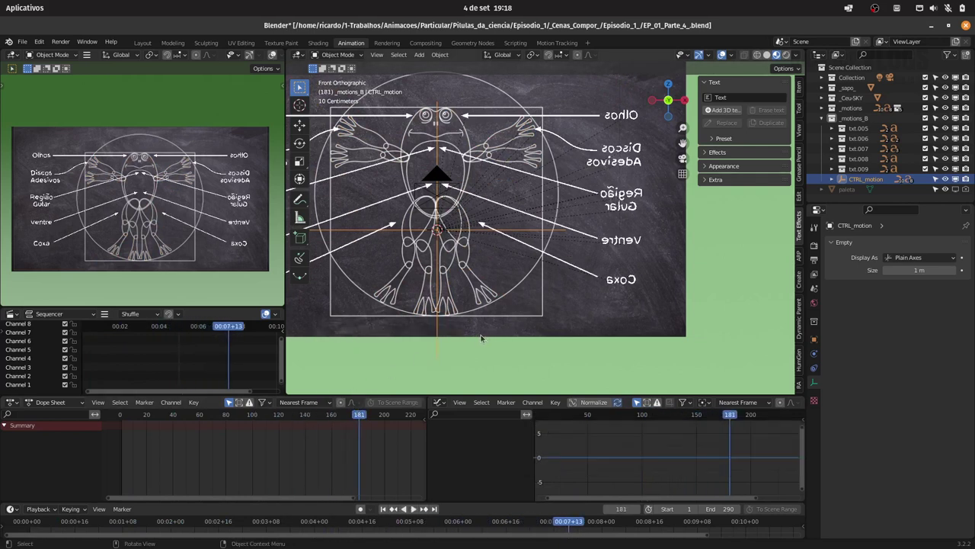
Rotate the selected right-side labels 180° around Z so they read correctly, and save
{"action": "left_click", "coordinate": [578, 215]}
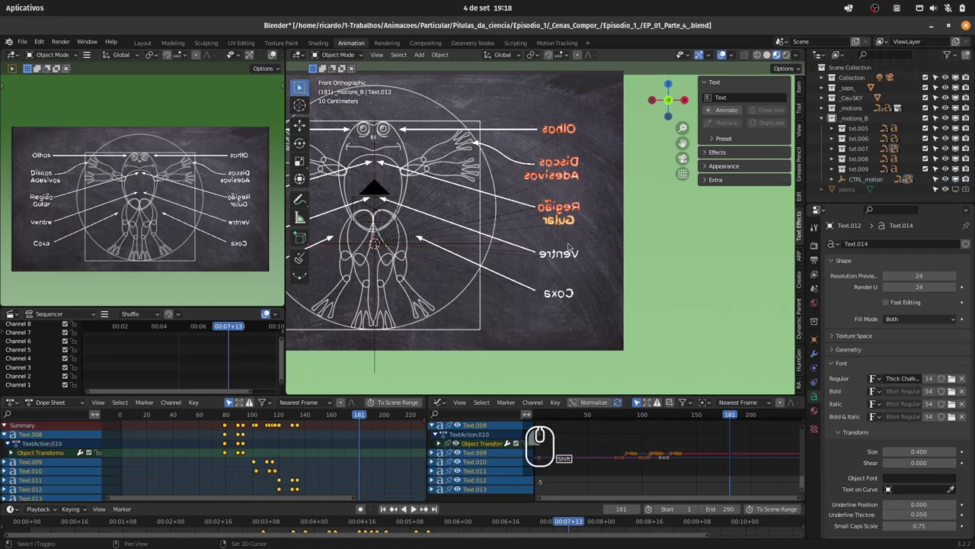
{"action": "left_click", "coordinate": [564, 256]}
{"action": "left_click", "coordinate": [537, 57]}
{"action": "left_click", "coordinate": [570, 90]}
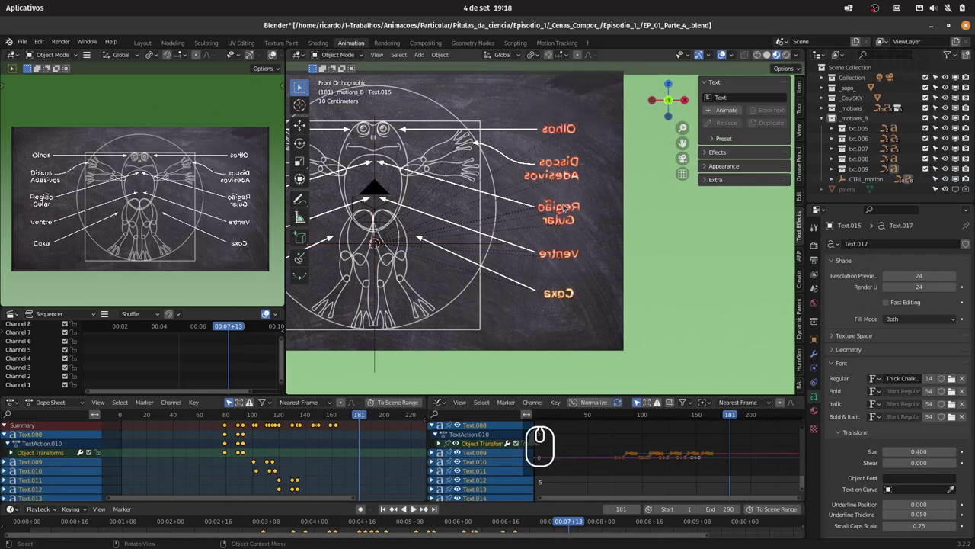
{"action": "type", "text": "rz180"}
{"action": "key", "text": "Return"}
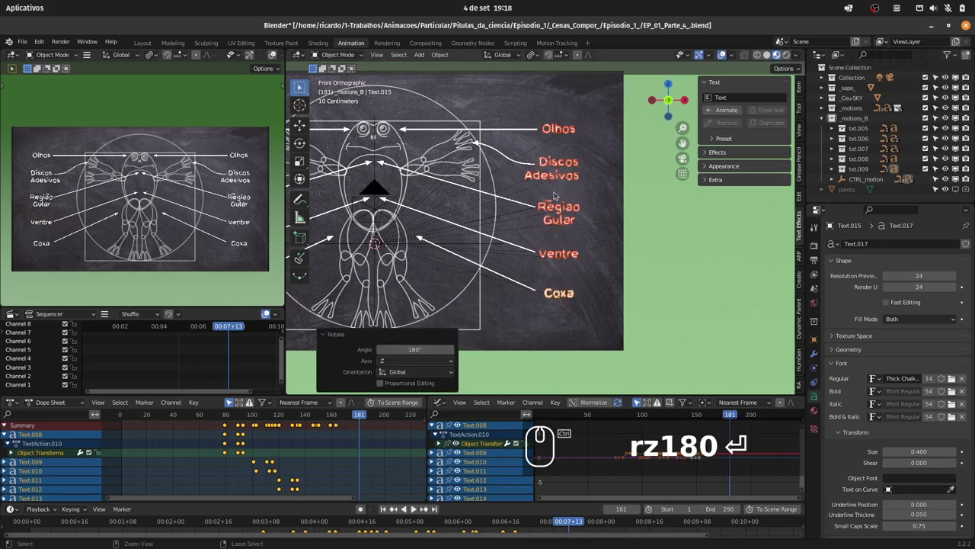
{"action": "key", "text": "ctrl+s"}
{"action": "left_click", "coordinate": [536, 180]}
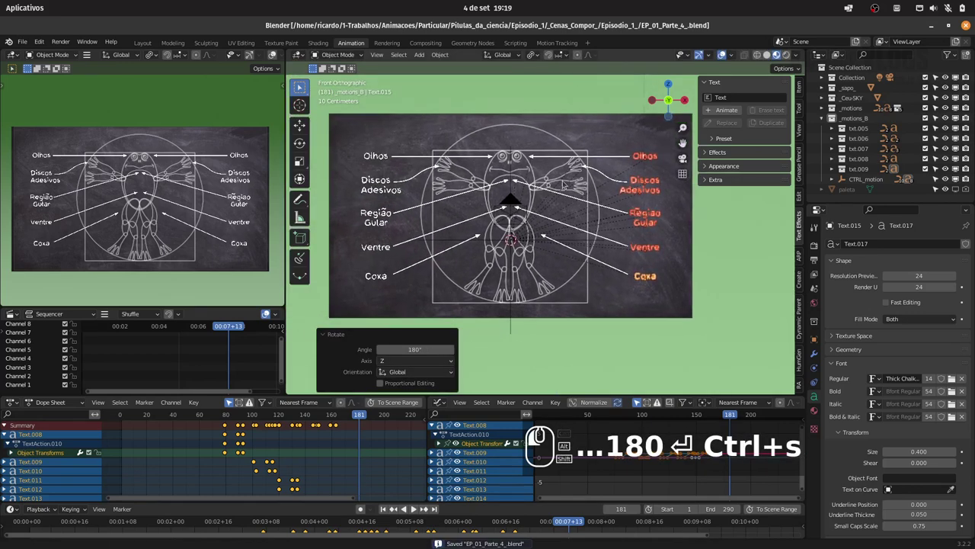
Retype the first right labels as Timpano and Membro Anterior, nudging the latter along X
{"action": "left_click", "coordinate": [583, 161]}
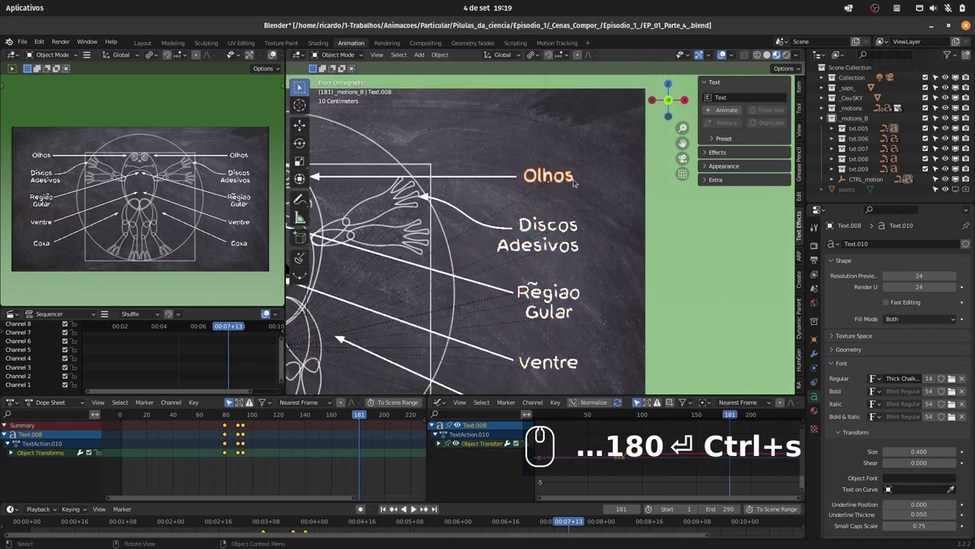
{"action": "left_click_drag", "start_coordinate": [492, 189], "coordinate": [555, 199]}
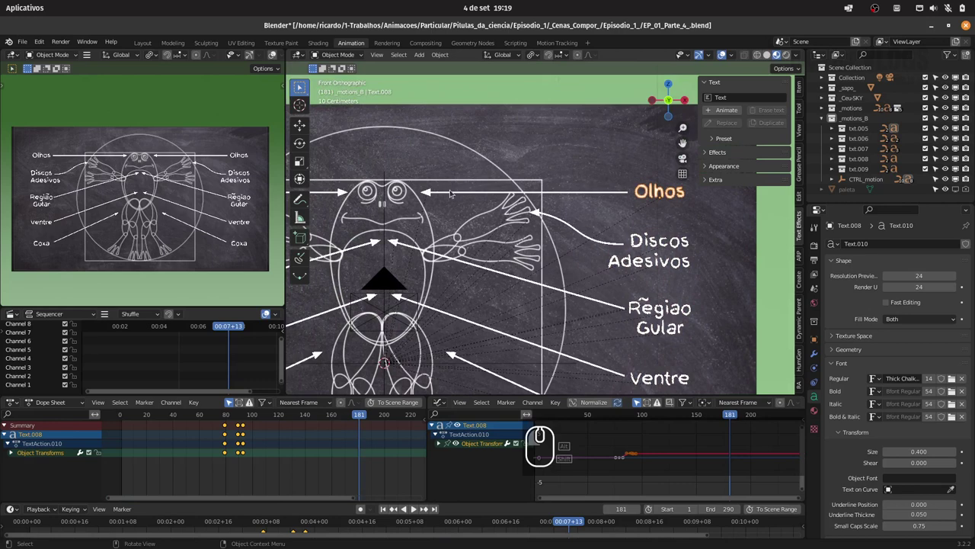
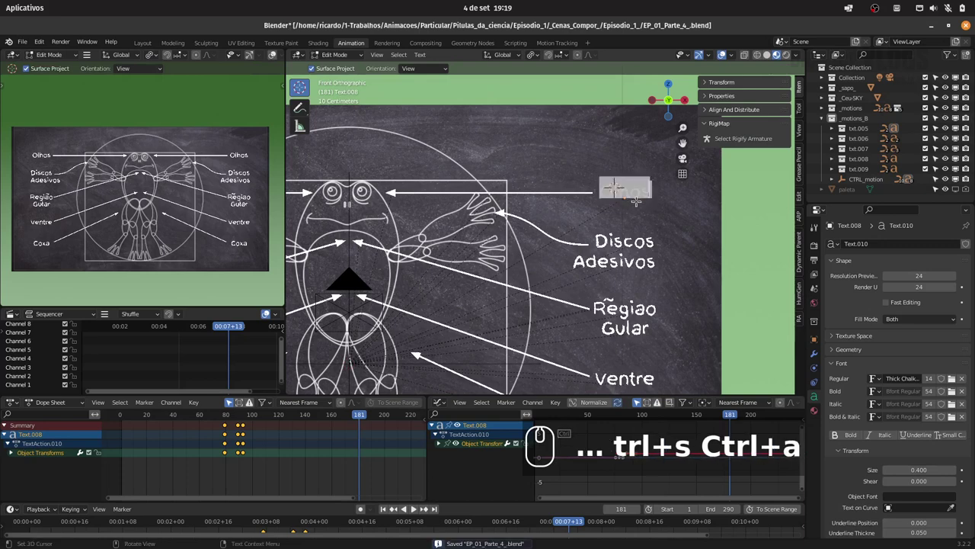
{"action": "type", "text": "tim-"}
{"action": "key", "text": "BackSpace"}
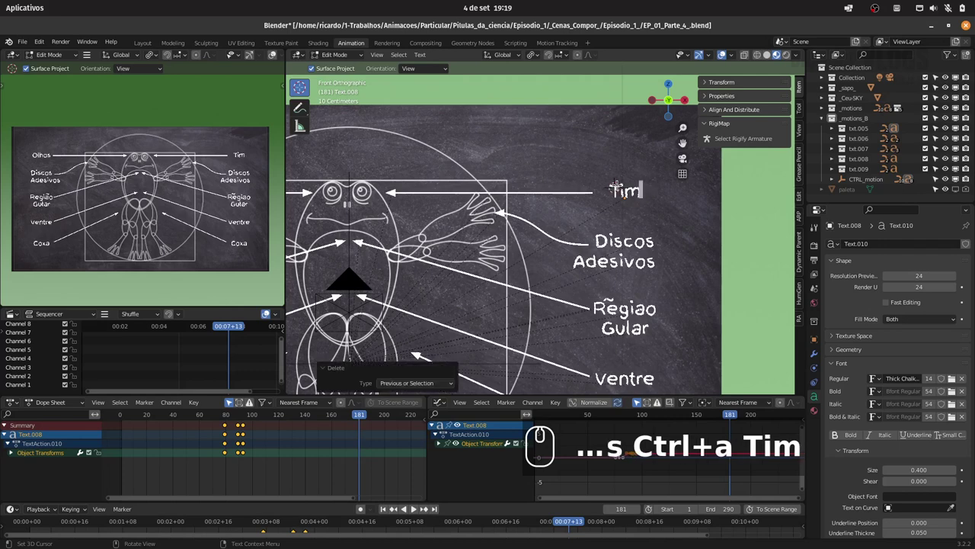
{"action": "type", "text": "pano"}
{"action": "key", "text": "Tab"}
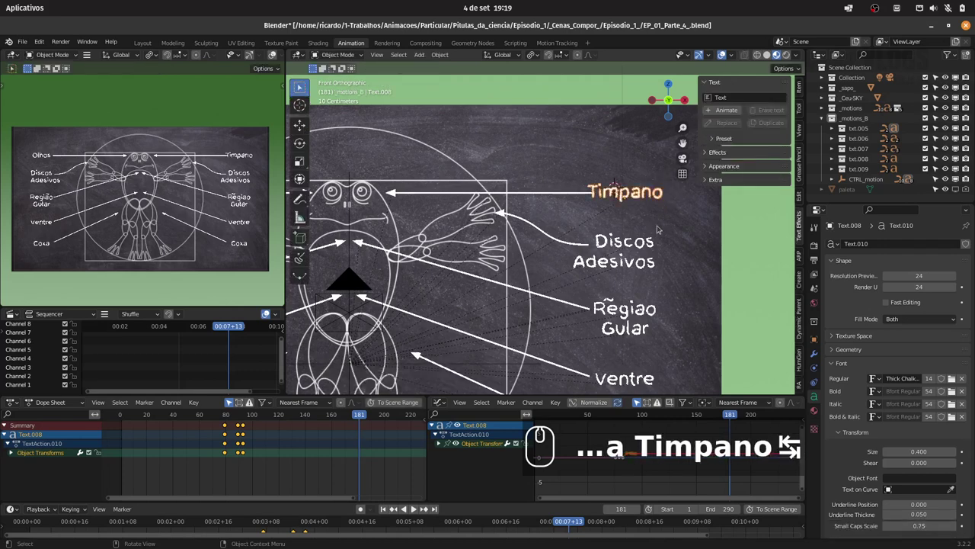
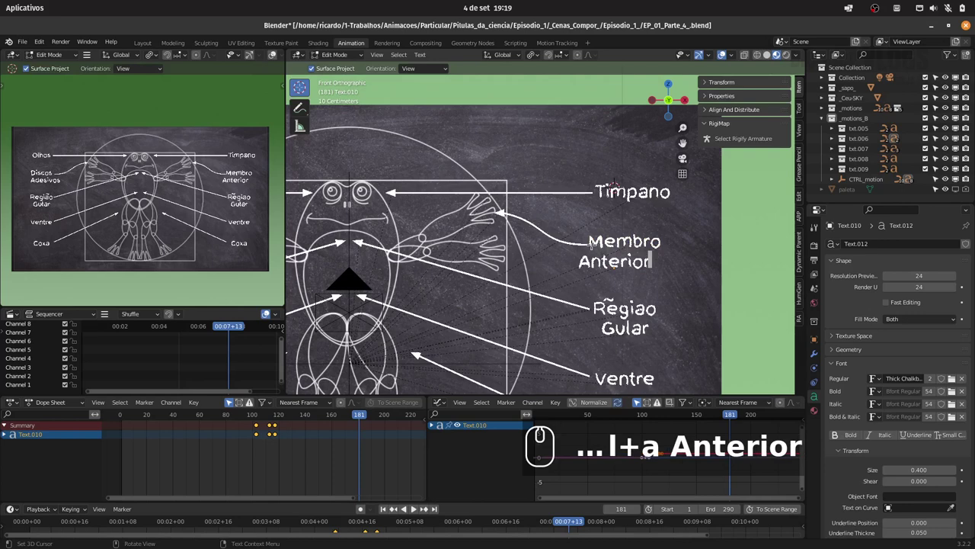
{"action": "key", "text": "Tab"}
{"action": "key", "text": "g"}
{"action": "key", "text": "x"}
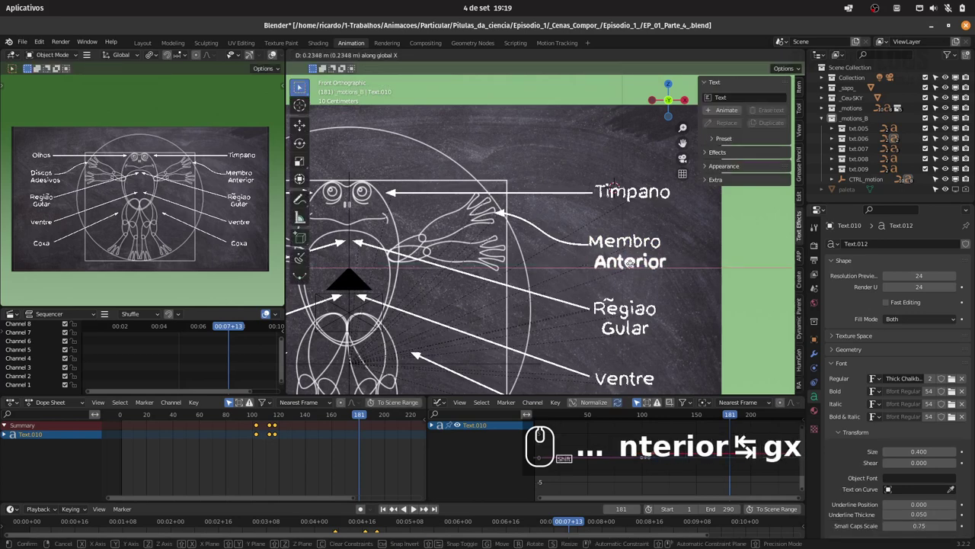
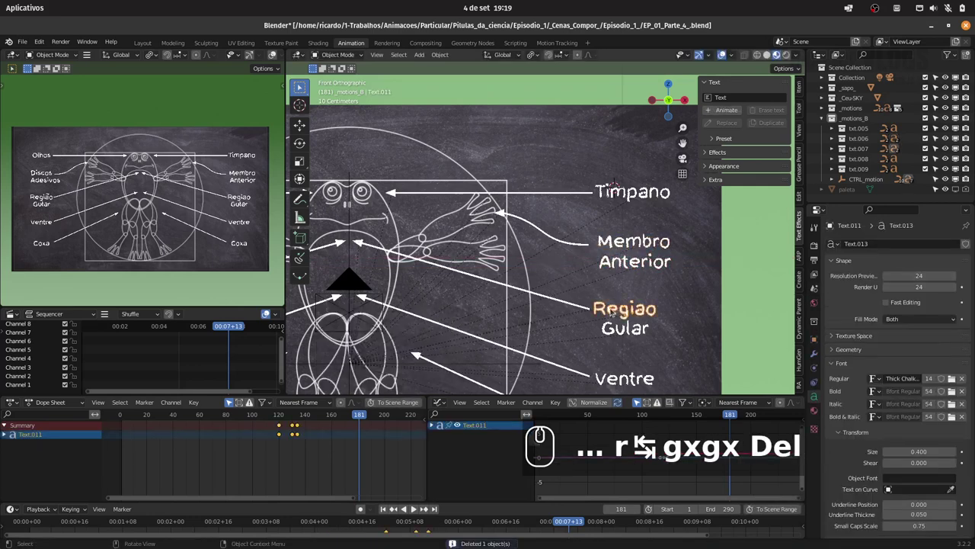
Retype Regiao Gular as Flanco Lateral and Ventre as Regiao Cloacal
{"action": "key", "text": "Tab"}
{"action": "key", "text": "ctrl+a"}
{"action": "type", "text": "flanc"}
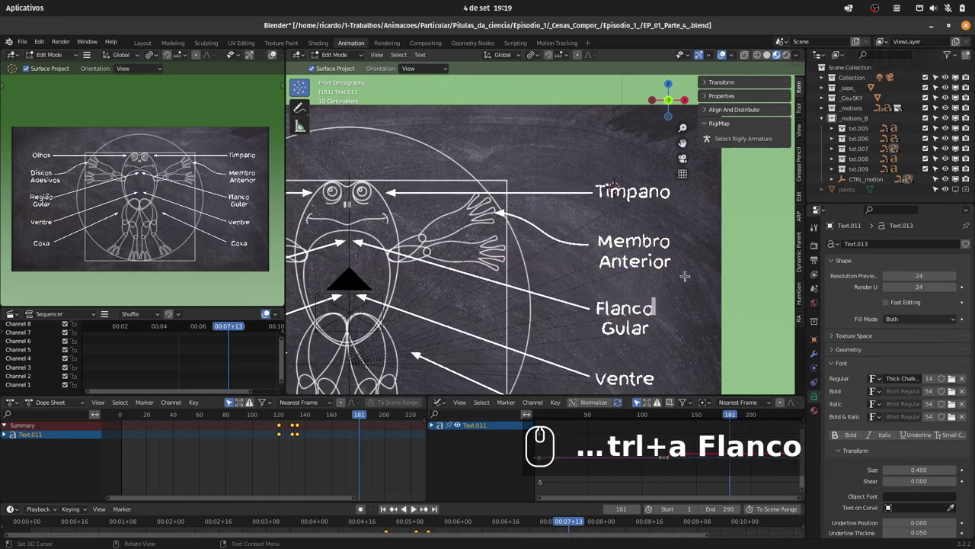
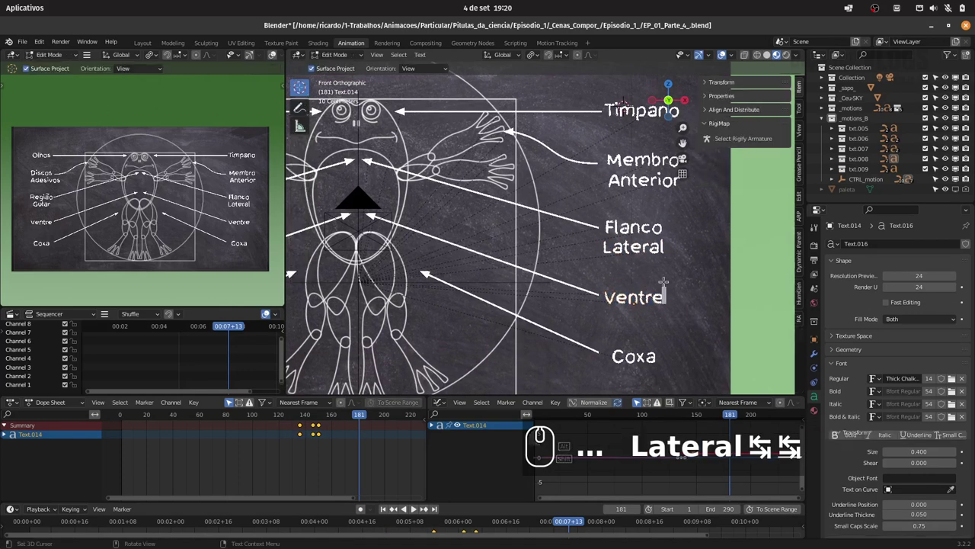
{"action": "key", "text": "ctrl+a"}
{"action": "key", "text": "shift+\\"}
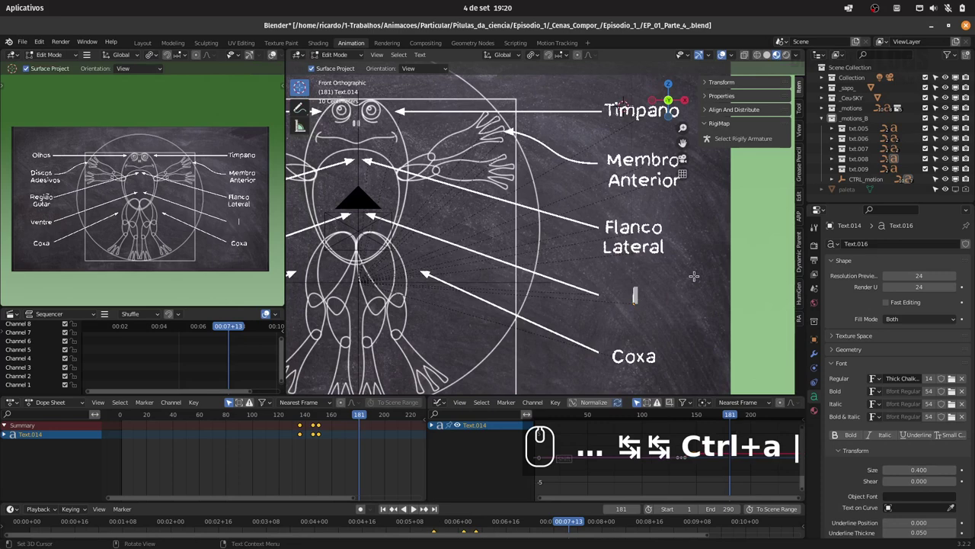
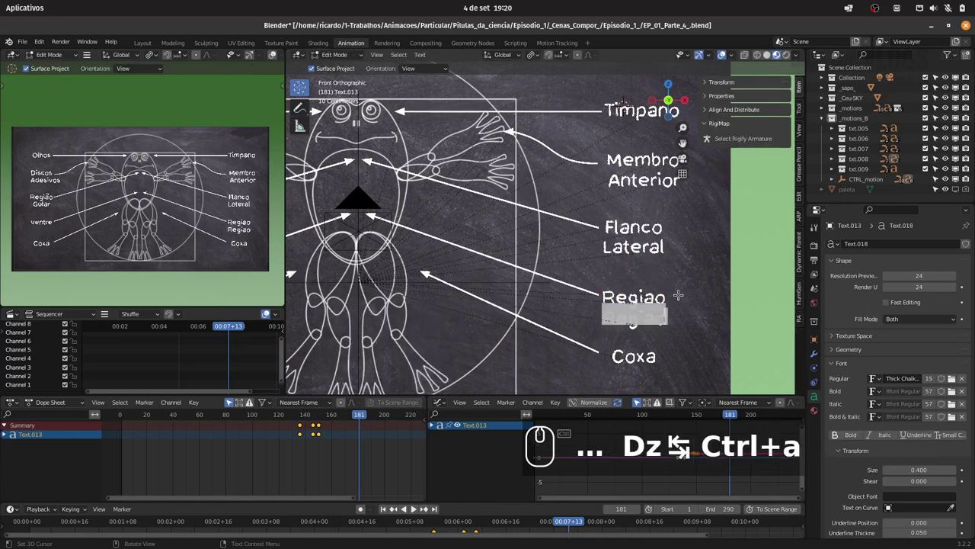
{"action": "type", "text": "loacal"}
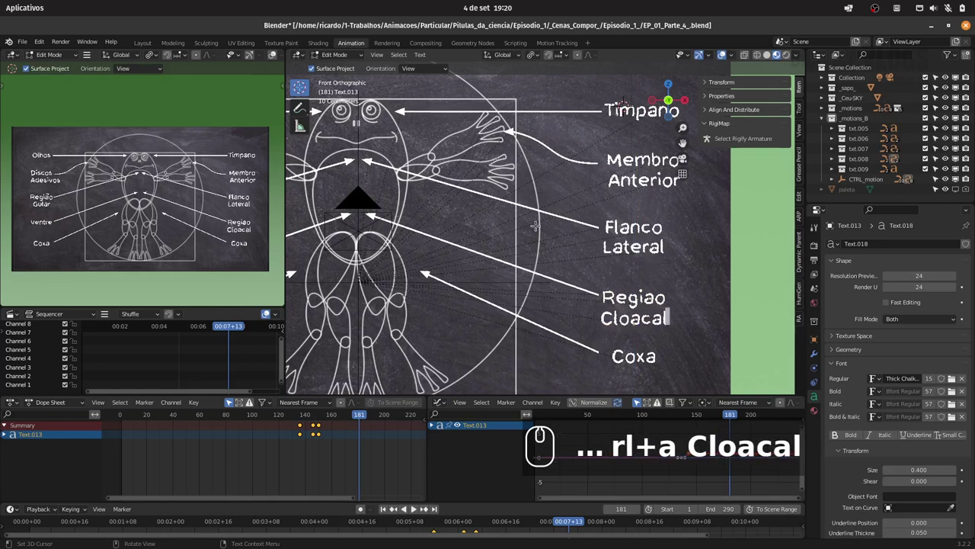
{"action": "key", "text": "Tab"}
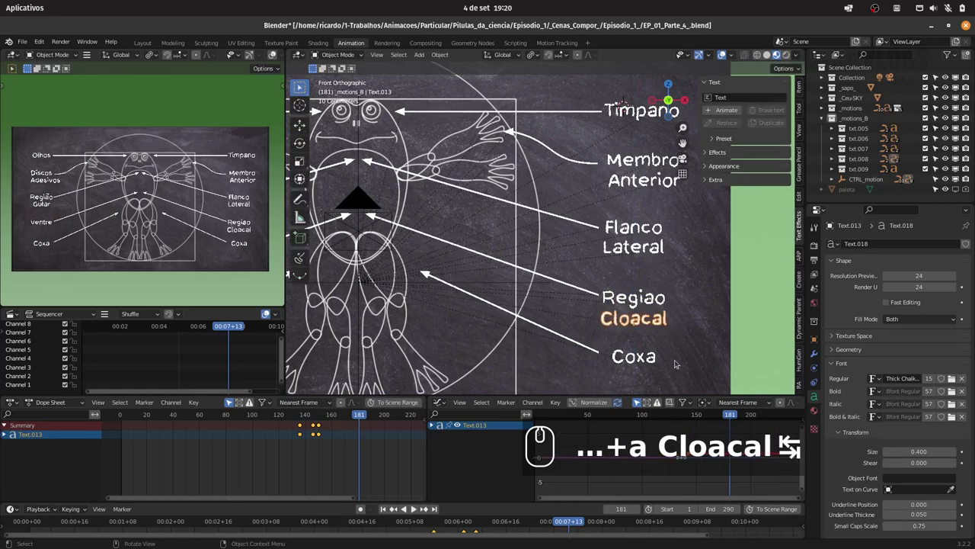
Retype Coxa as Membro Posterior on two lines, shifting the label along X
{"action": "key", "text": "Tab"}
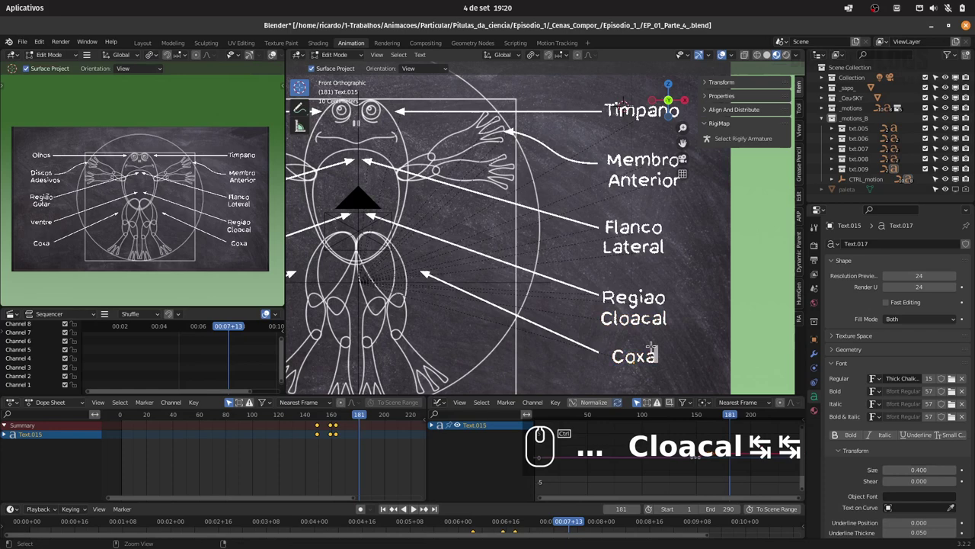
{"action": "key", "text": "ctrl+a"}
{"action": "type", "text": "embro"}
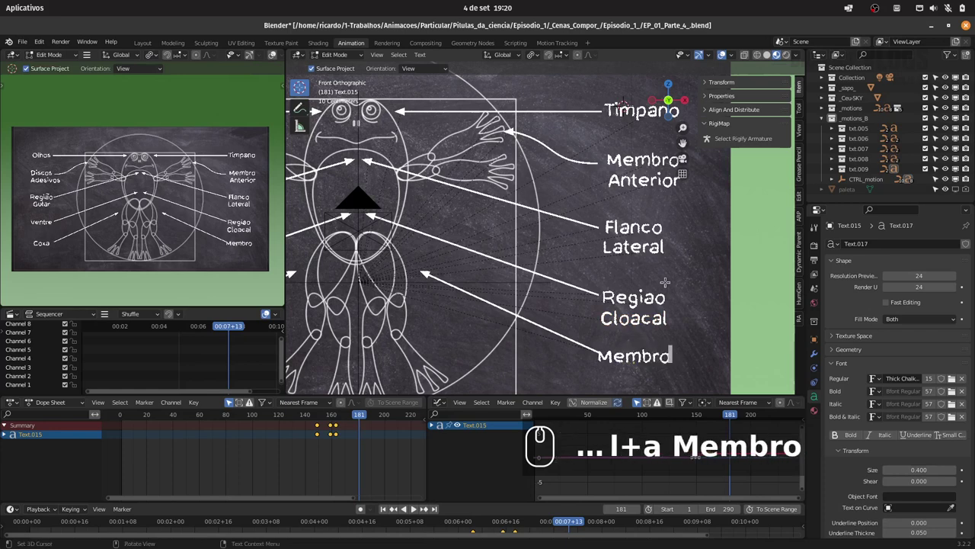
{"action": "key", "text": "Tab"}
{"action": "key", "text": "g"}
{"action": "key", "text": "x"}
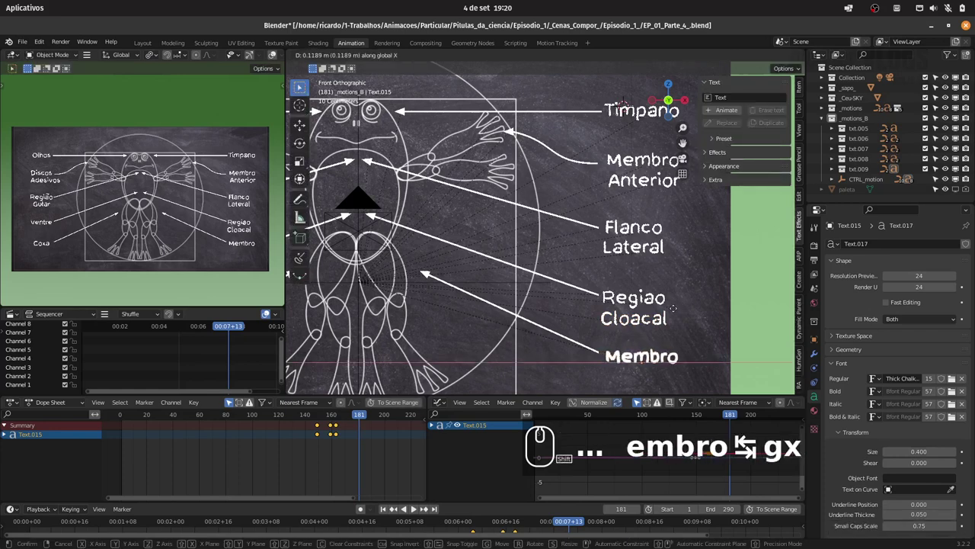
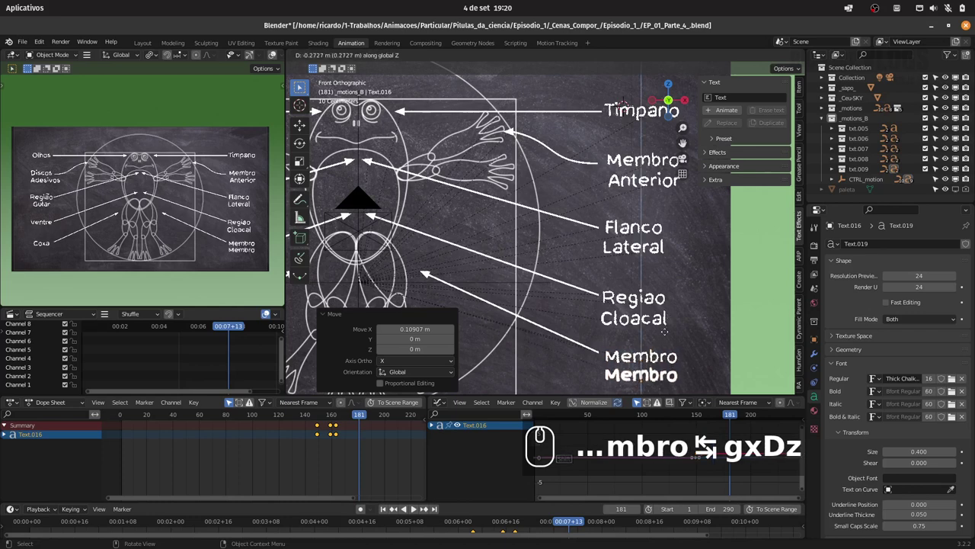
{"action": "left_click", "coordinate": [666, 336]}
{"action": "key", "text": "Tab"}
{"action": "key", "text": "ctrl+a"}
{"action": "type", "text": "osterior"}
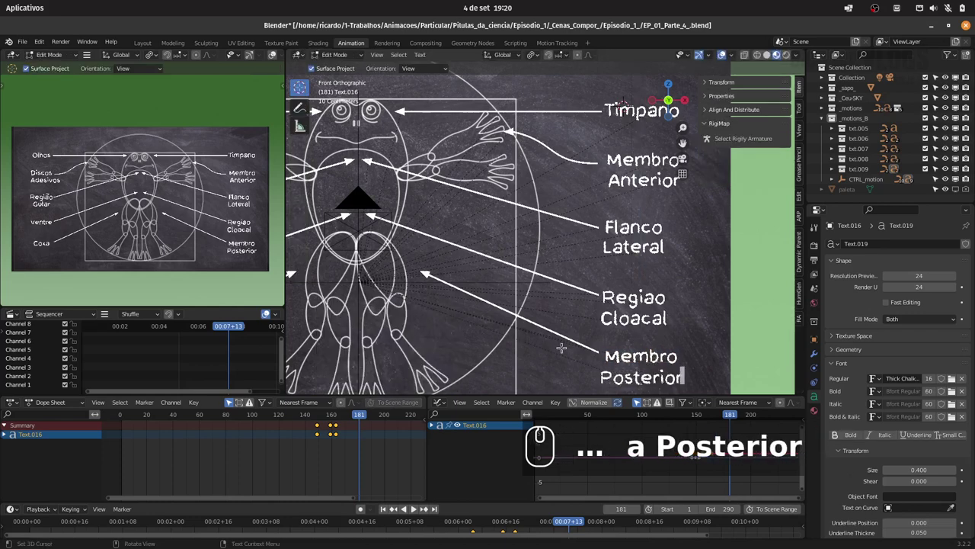
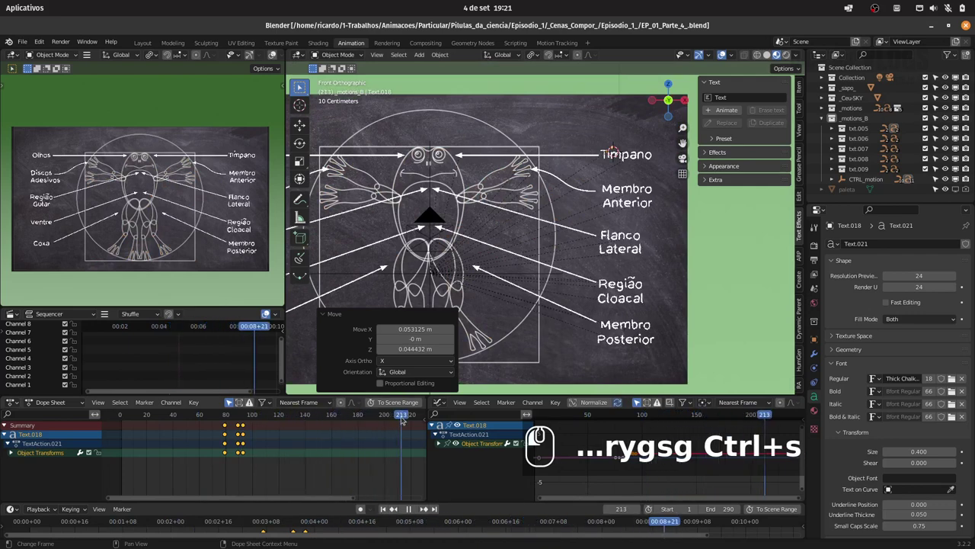
Select the Arrow.006 arrowhead beside the Membro Anterior label near the front limb
{"action": "left_click_drag", "start_coordinate": [384, 412], "coordinate": [363, 349]}
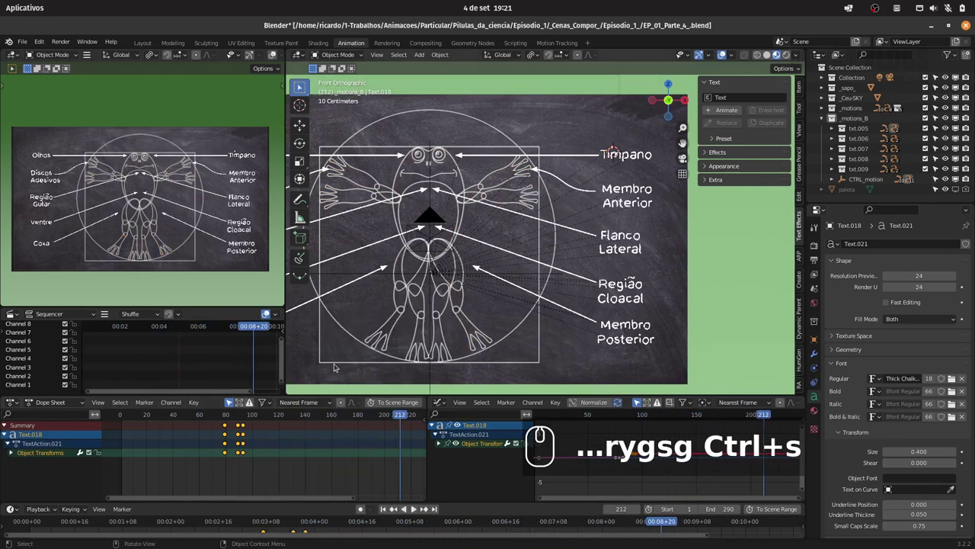
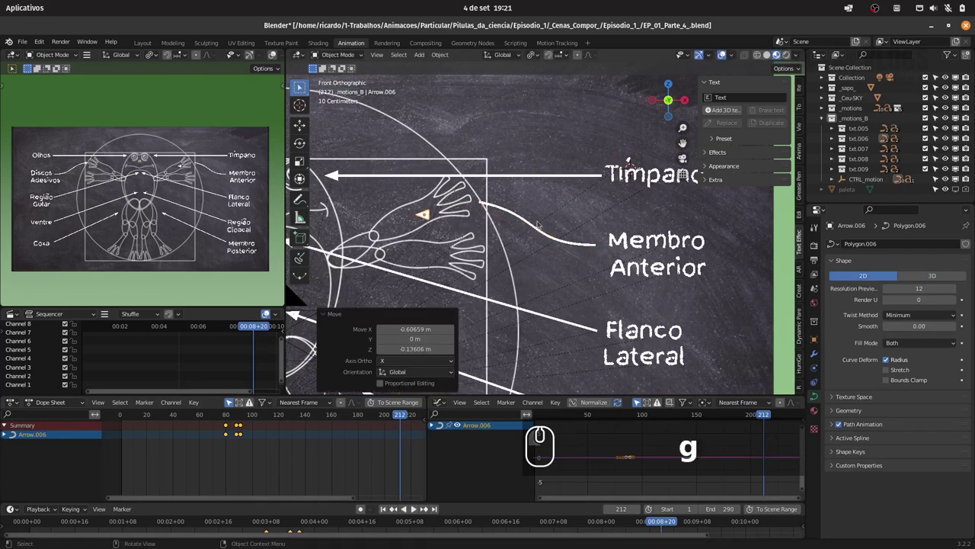
Adjust the Membro Anterior line's endpoints in edit mode and scrub to preview it
{"action": "key", "text": "Tab"}
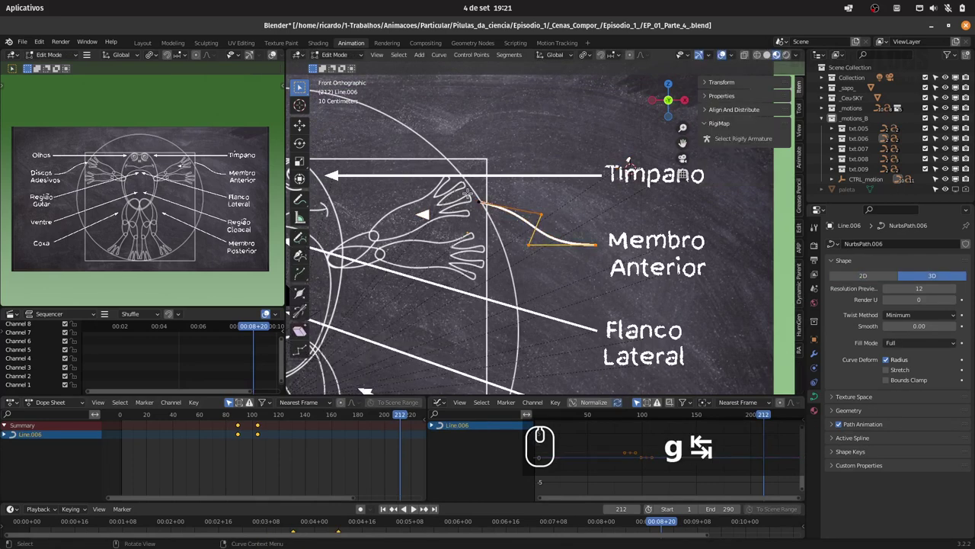
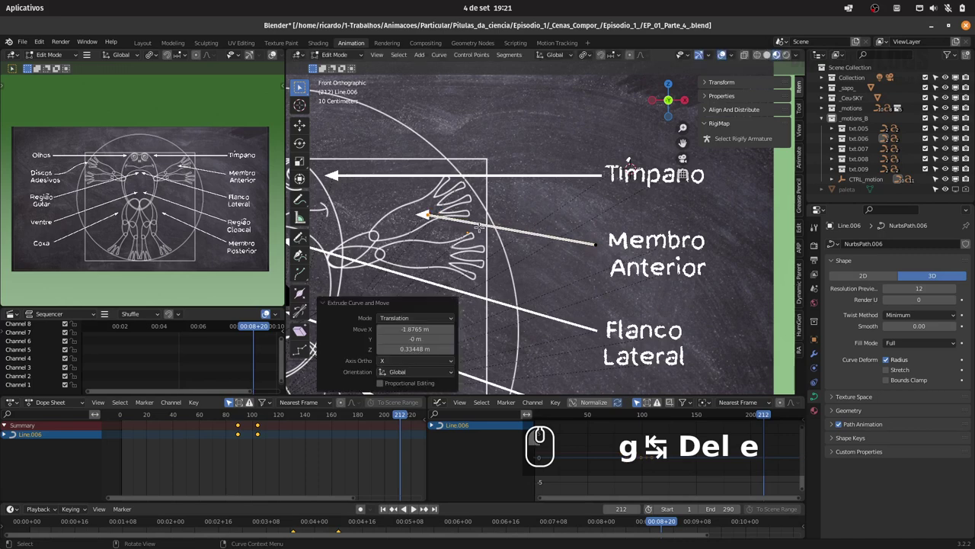
{"action": "key", "text": "Tab"}
{"action": "left_click_drag", "start_coordinate": [271, 415], "coordinate": [331, 403]}
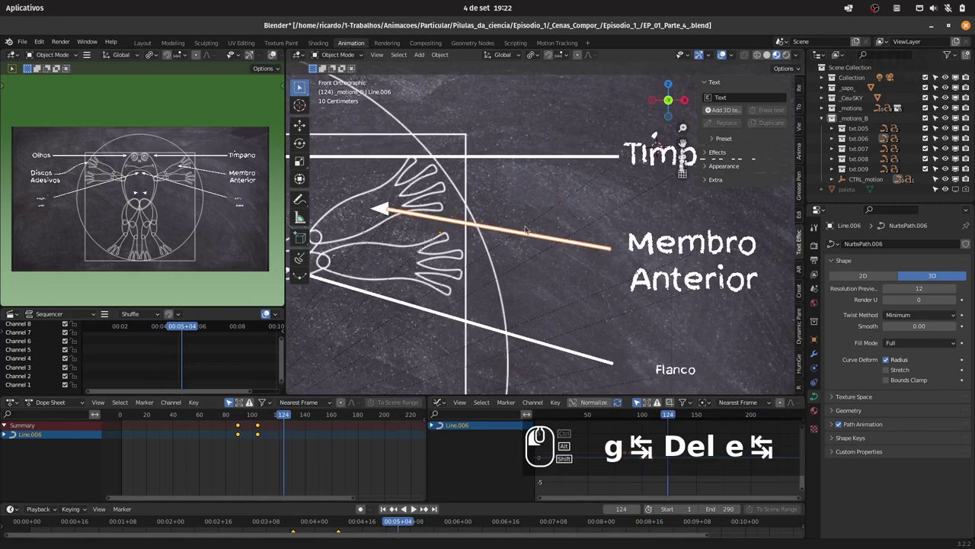
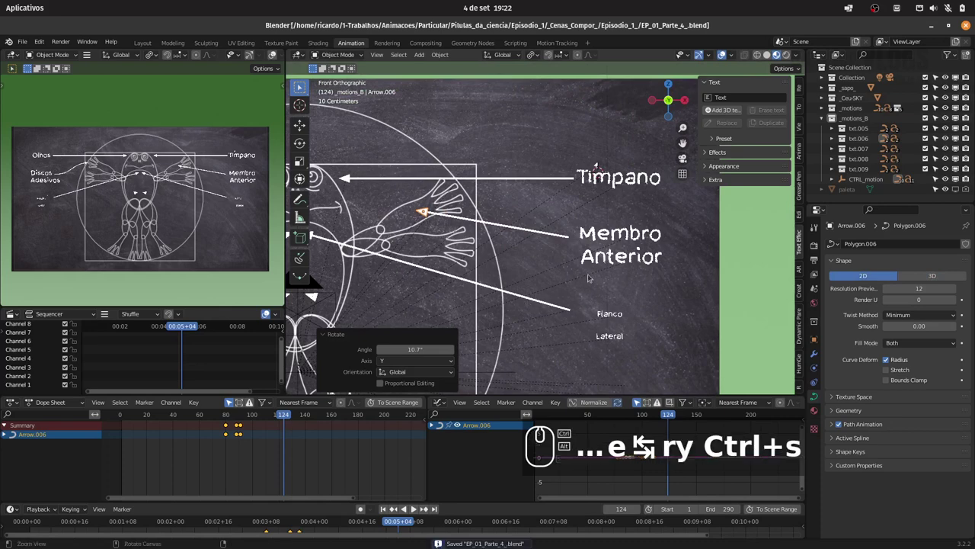
{"action": "left_click_drag", "start_coordinate": [498, 305], "coordinate": [421, 253]}
Move the Flanco Lateral arrowhead toward the frog, extend its line end and tilt it on Y
{"action": "left_click", "coordinate": [426, 253]}
{"action": "key", "text": "g"}
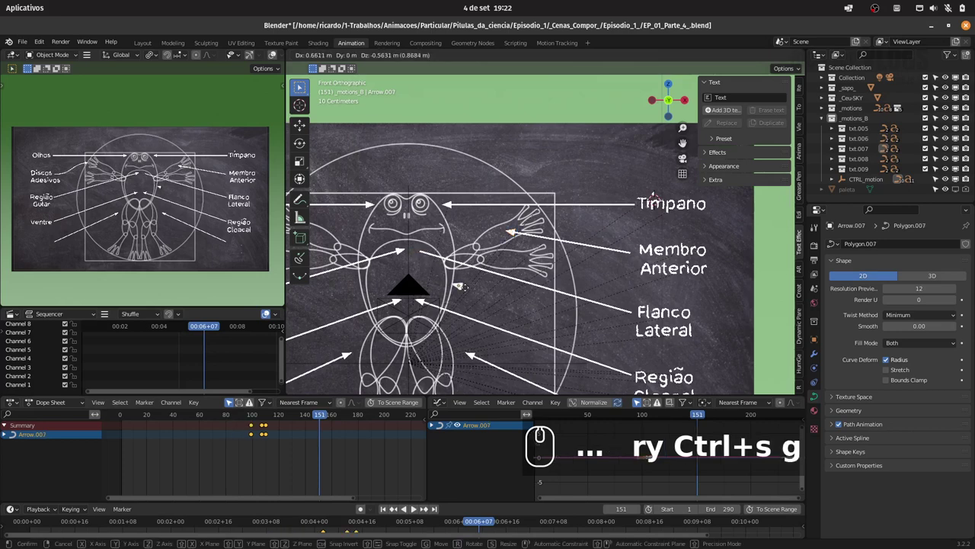
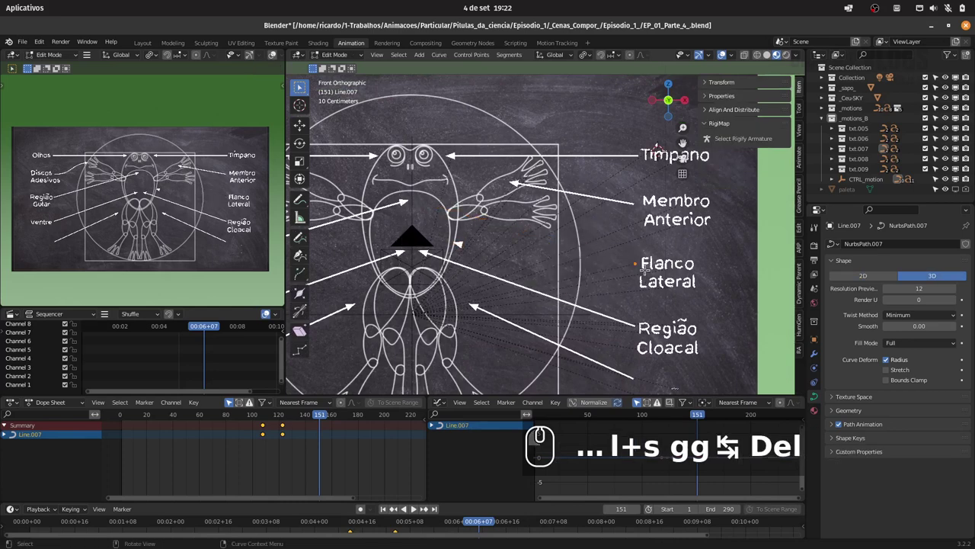
{"action": "key", "text": "e"}
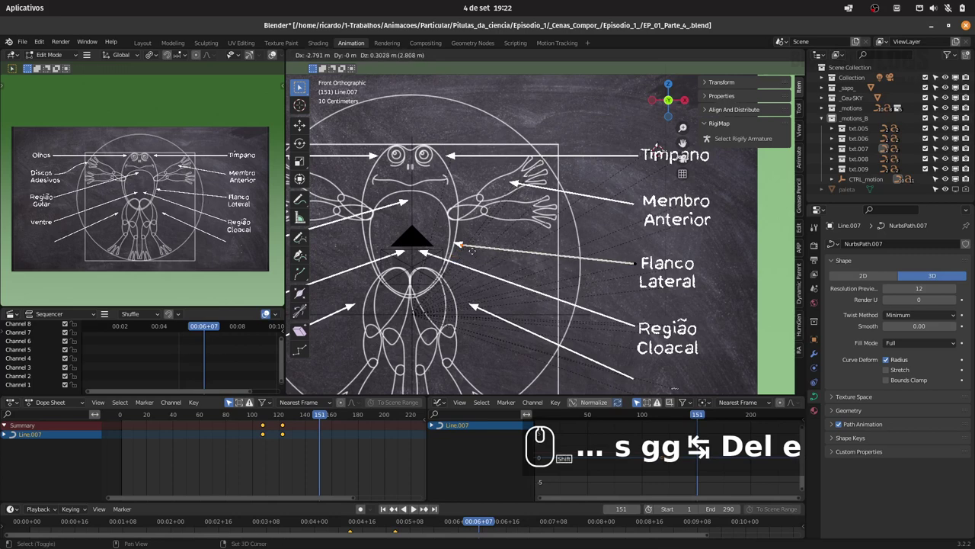
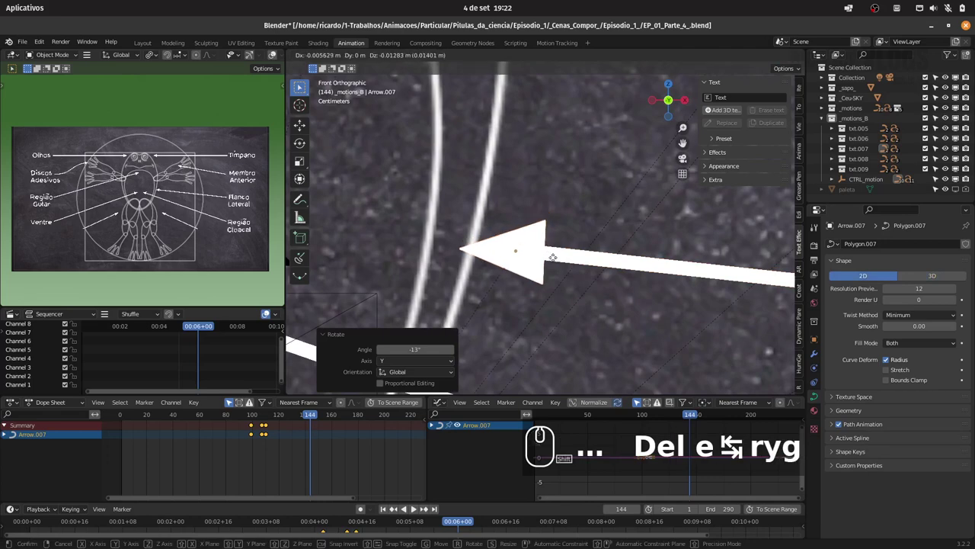
{"action": "type", "text": "ry"}
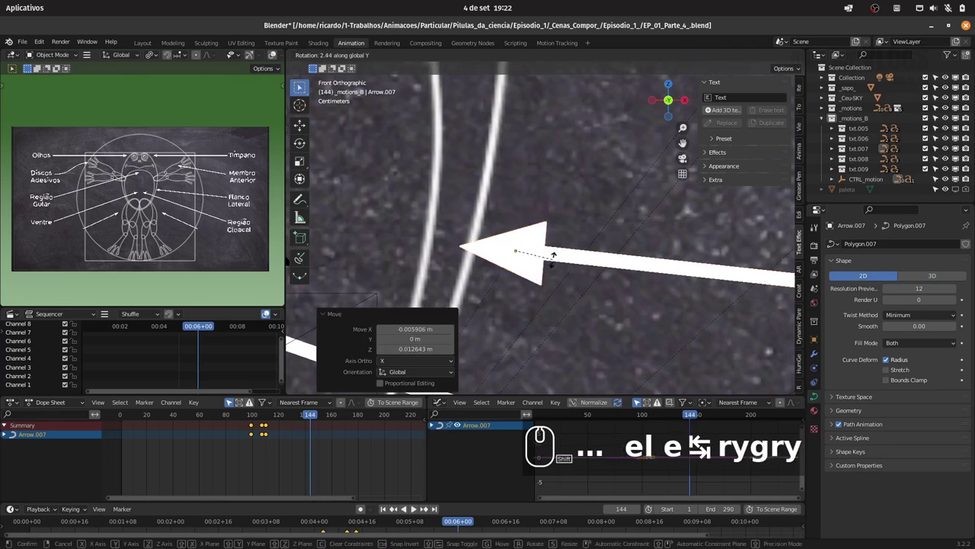
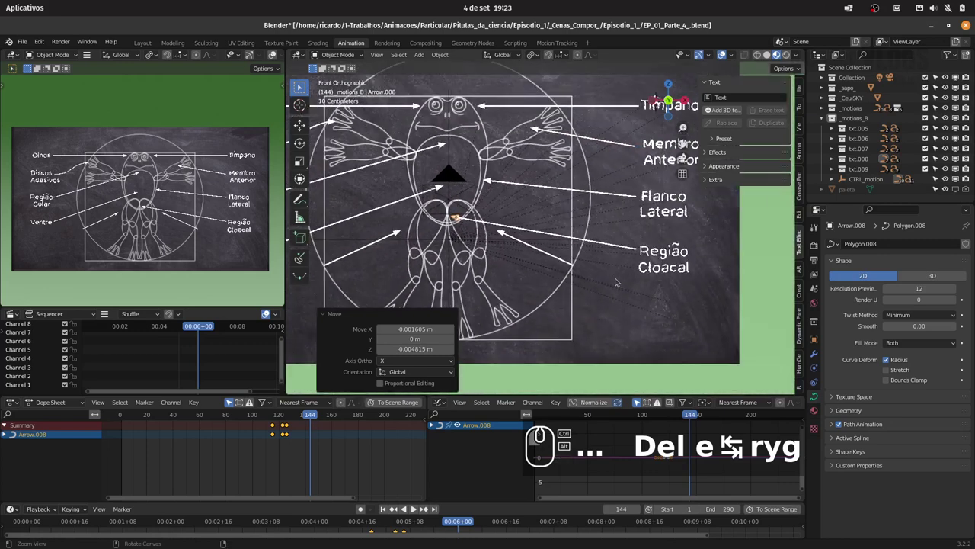
Scrub ahead, then edit the Membro Posterior line's points with the side panel cleared
{"action": "left_click_drag", "start_coordinate": [615, 292], "coordinate": [326, 413]}
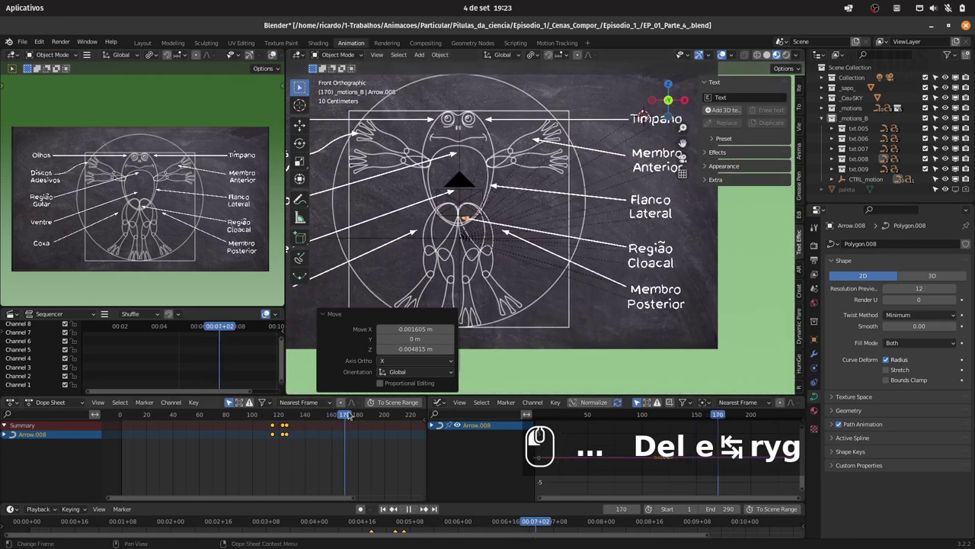
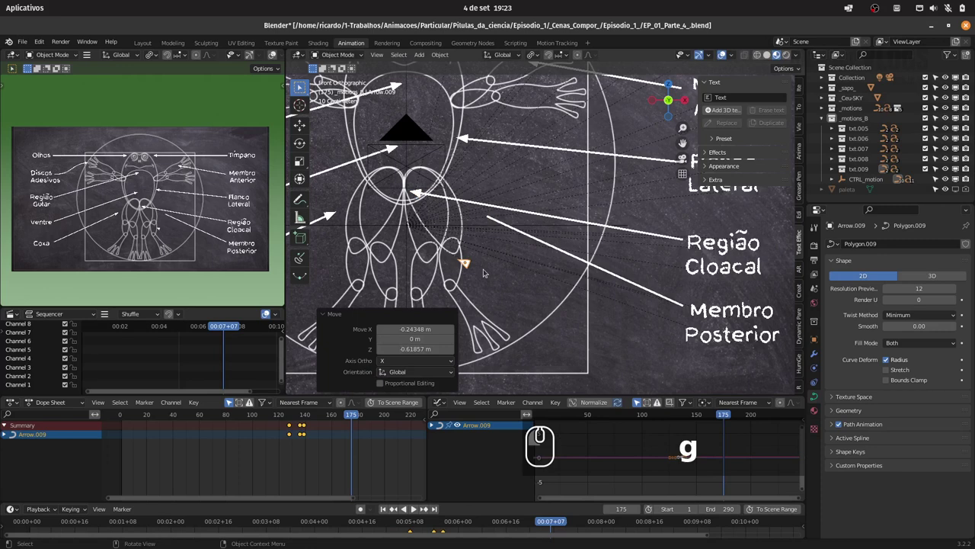
{"action": "left_click", "coordinate": [517, 231]}
{"action": "key", "text": "Tab"}
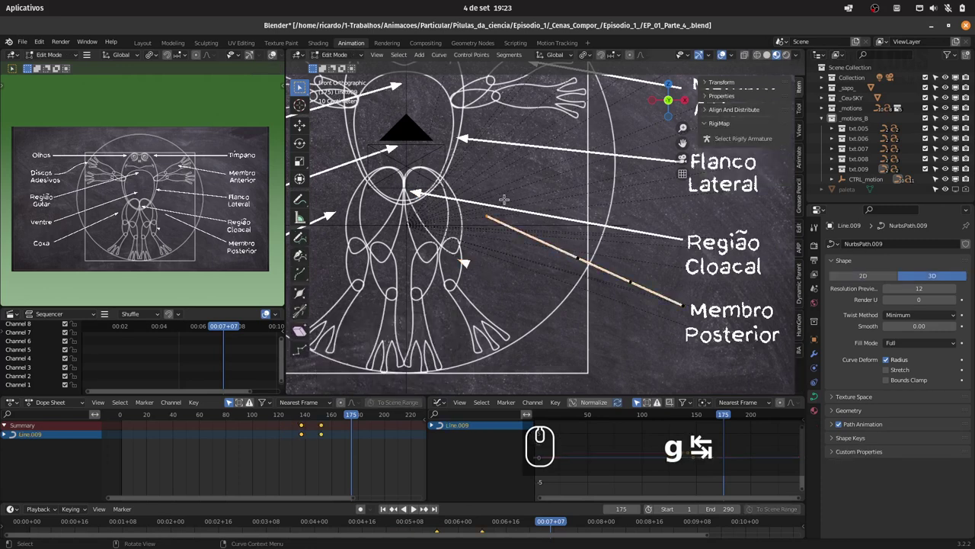
{"action": "key", "text": "alt+a"}
{"action": "key", "text": "n"}
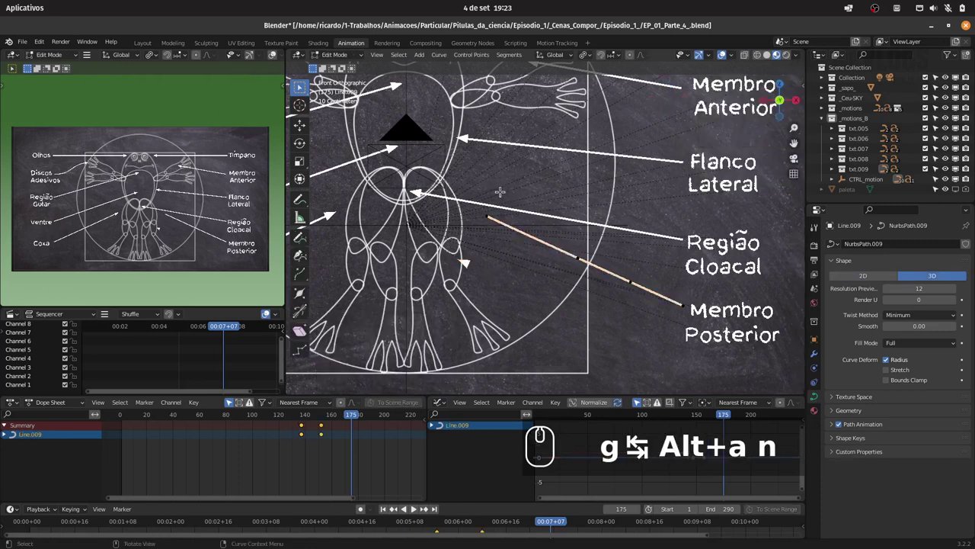
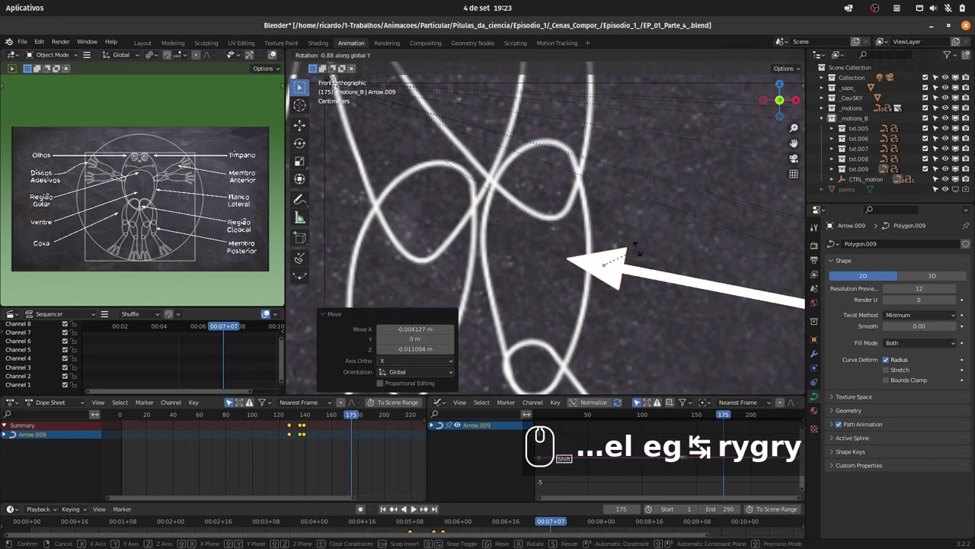
Nudge the Membro Posterior arrowhead onto the hind leg, zoom out and scrub to preview
{"action": "left_click_drag", "start_coordinate": [631, 247], "coordinate": [156, 416]}
{"action": "left_click_drag", "start_coordinate": [155, 416], "coordinate": [397, 458]}
{"action": "left_click_drag", "start_coordinate": [288, 415], "coordinate": [263, 414]}
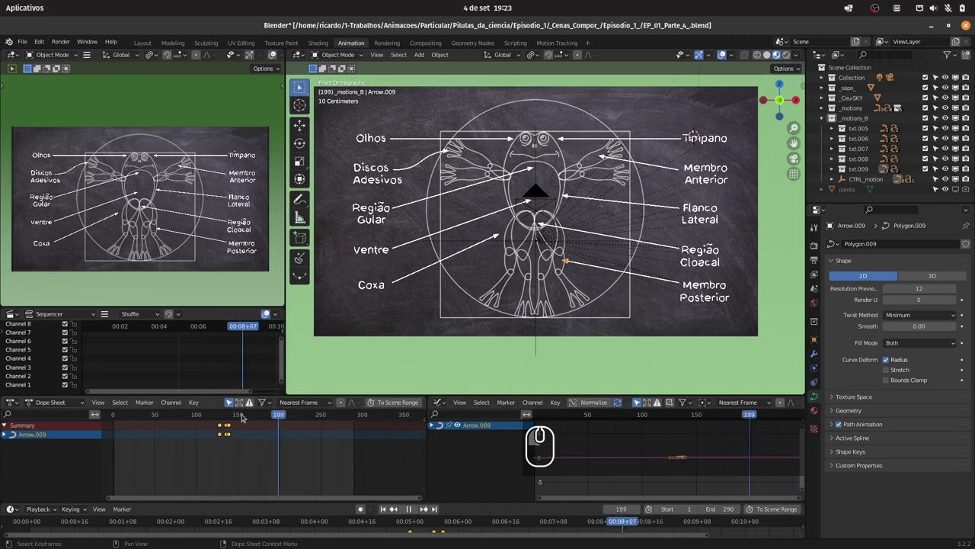
Save, then select every object in the _motions_B collection from the Outliner
{"action": "key", "text": "ctrl+s"}
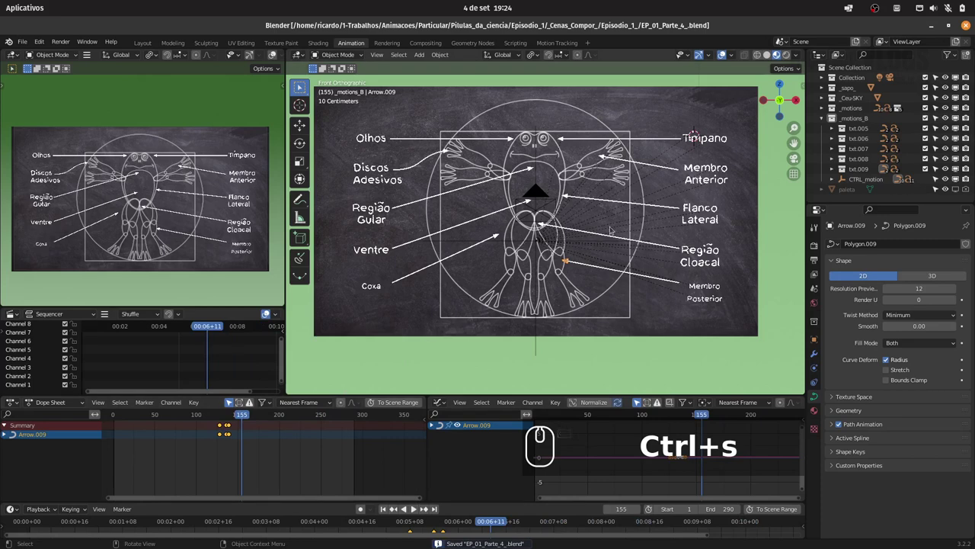
{"action": "left_click", "coordinate": [863, 117]}
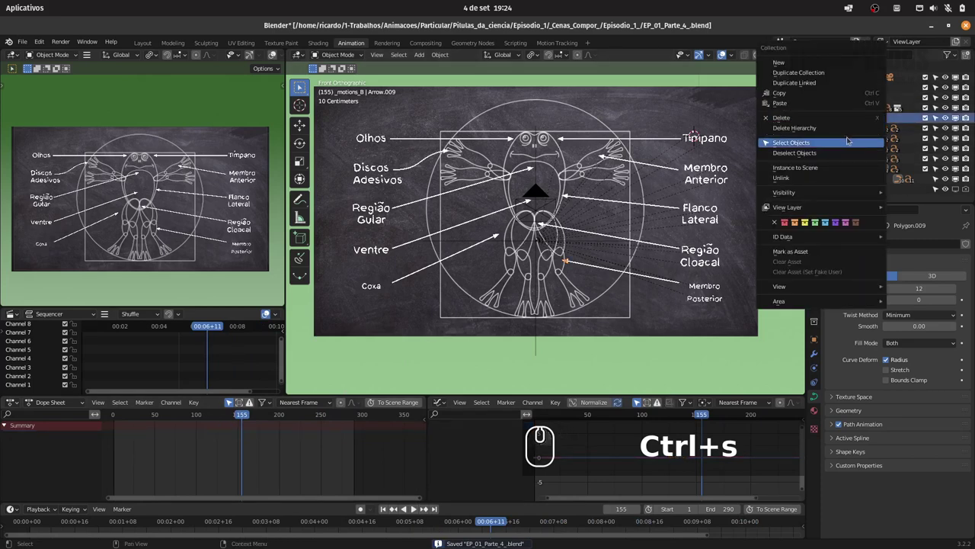
{"action": "left_click", "coordinate": [850, 144]}
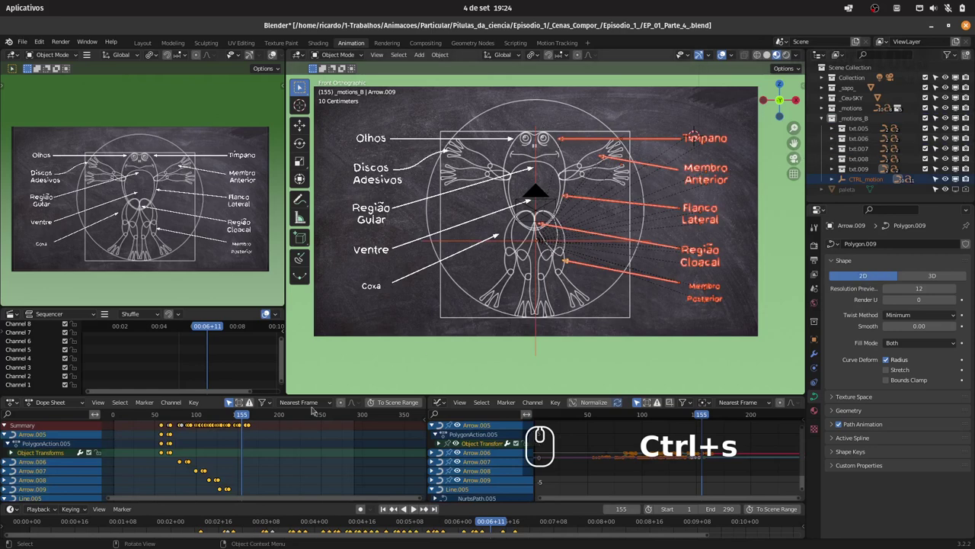
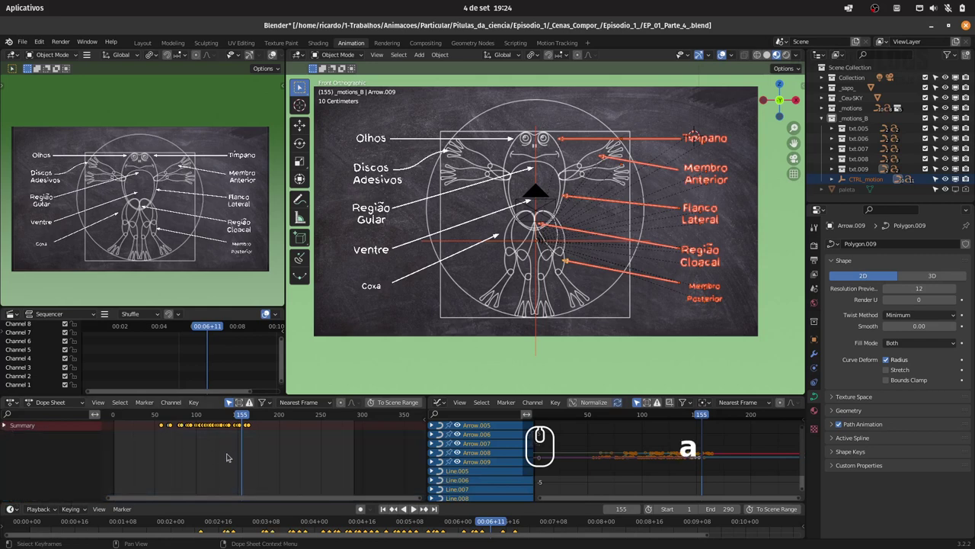
Select all their Dope Sheet keys and slide them later so the right side draws in after the left
{"action": "type", "text": "ag"}
{"action": "left_click_drag", "start_coordinate": [162, 413], "coordinate": [260, 416]}
{"action": "type", "text": "g"}
{"action": "left_click", "coordinate": [294, 431]}
{"action": "left_click_drag", "start_coordinate": [200, 416], "coordinate": [233, 417]}
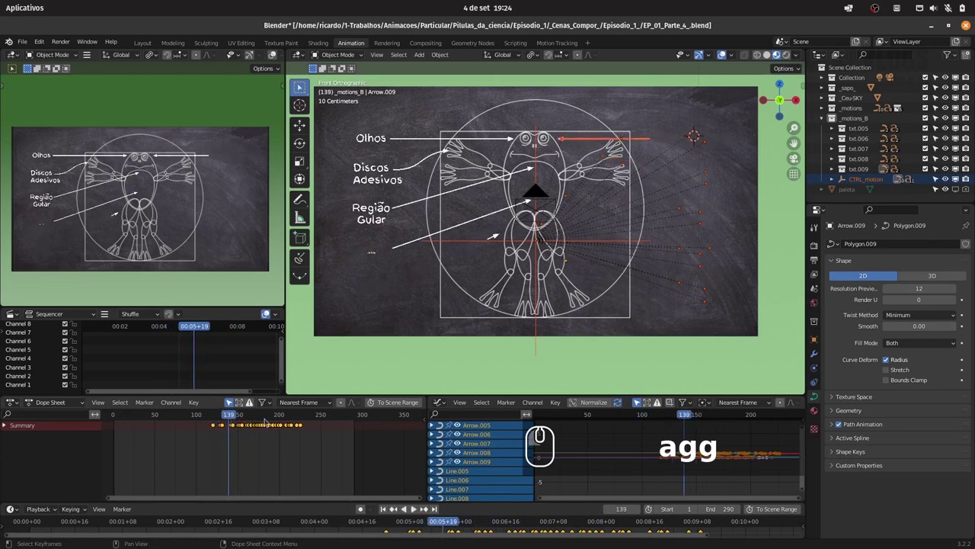
{"action": "type", "text": "g"}
{"action": "left_click", "coordinate": [278, 420]}
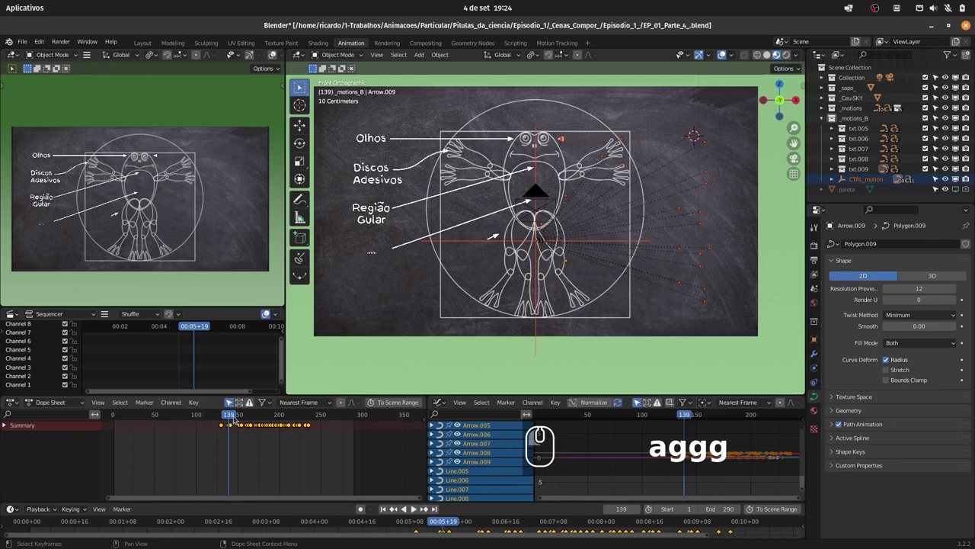
Scrub to the animation's end to check the new timing, deselect all and save the file
{"action": "left_click_drag", "start_coordinate": [210, 414], "coordinate": [238, 416]}
{"action": "left_click", "coordinate": [285, 425]}
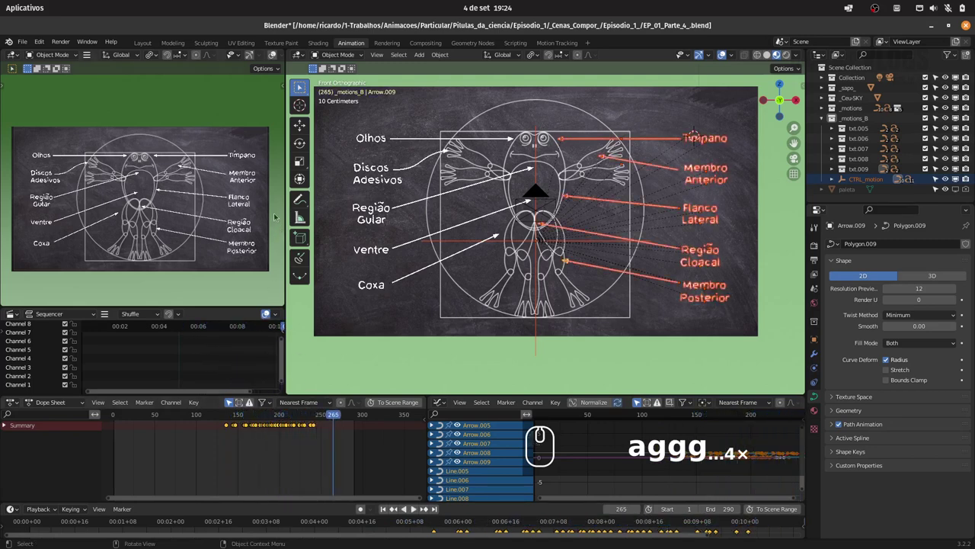
{"action": "key", "text": "ctrl+s"}
{"action": "left_click", "coordinate": [243, 201]}
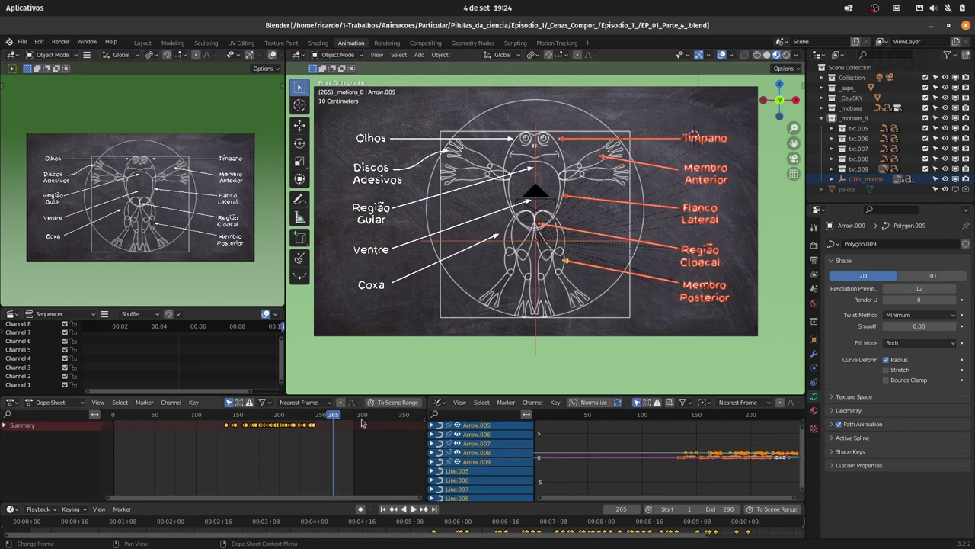
{"action": "left_click_drag", "start_coordinate": [343, 416], "coordinate": [575, 258]}
{"action": "key", "text": "ctrl+s"}
{"action": "key", "text": "alt+a"}
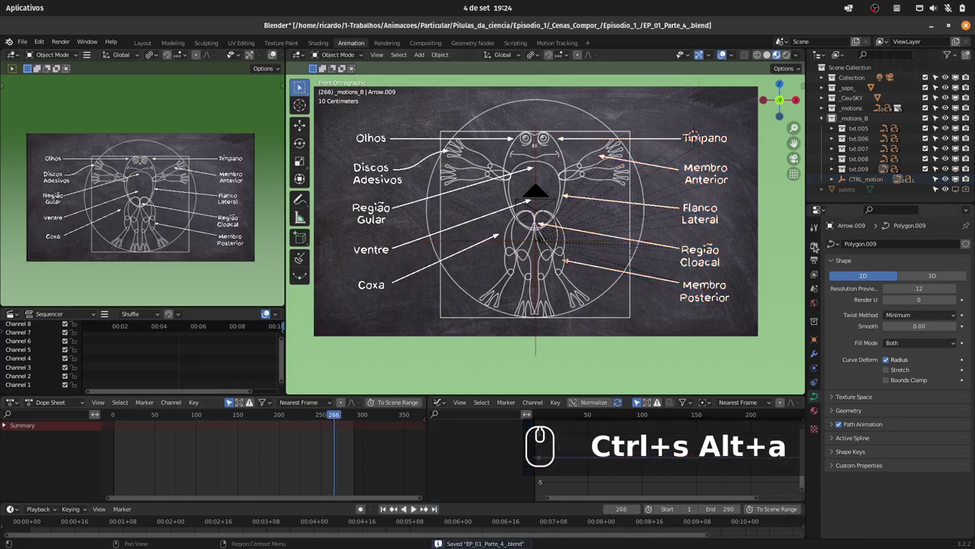
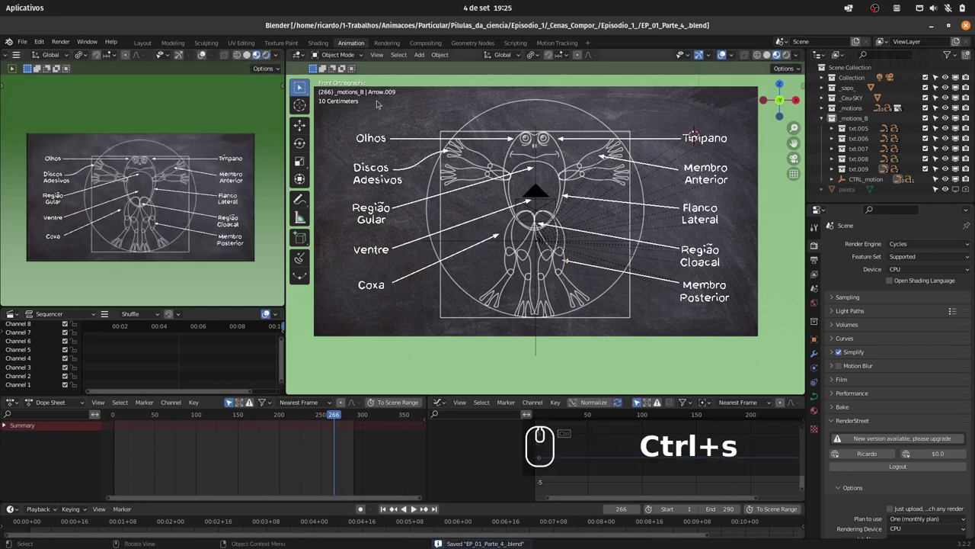
{"action": "left_click", "coordinate": [20, 41]}
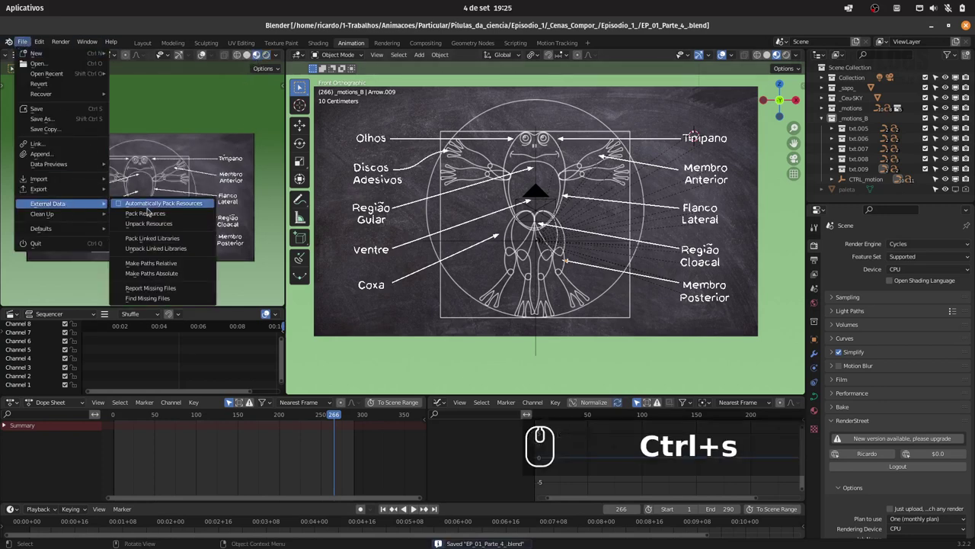
{"action": "left_click_drag", "start_coordinate": [153, 213], "coordinate": [193, 252]}
{"action": "key", "text": "ctrl+s"}
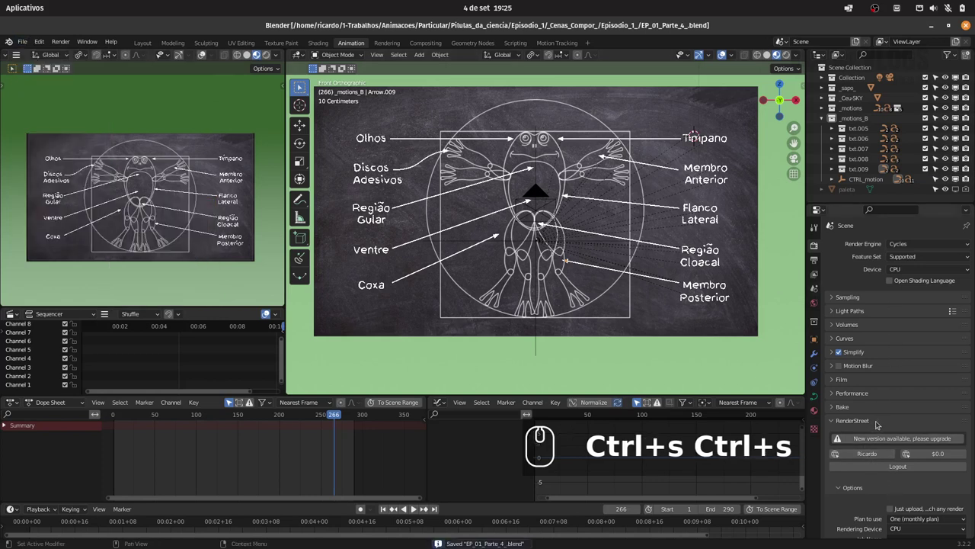
{"action": "left_click_drag", "start_coordinate": [883, 422], "coordinate": [908, 492]}
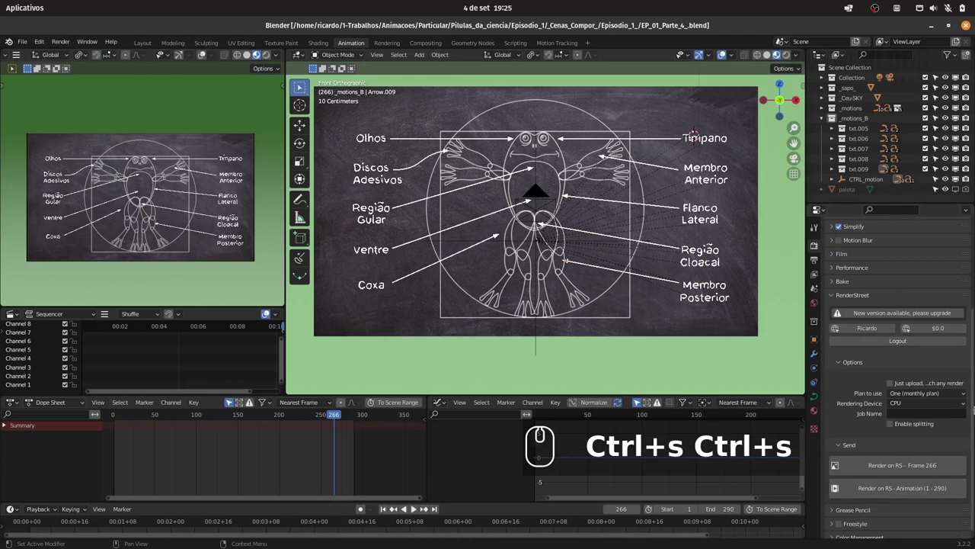